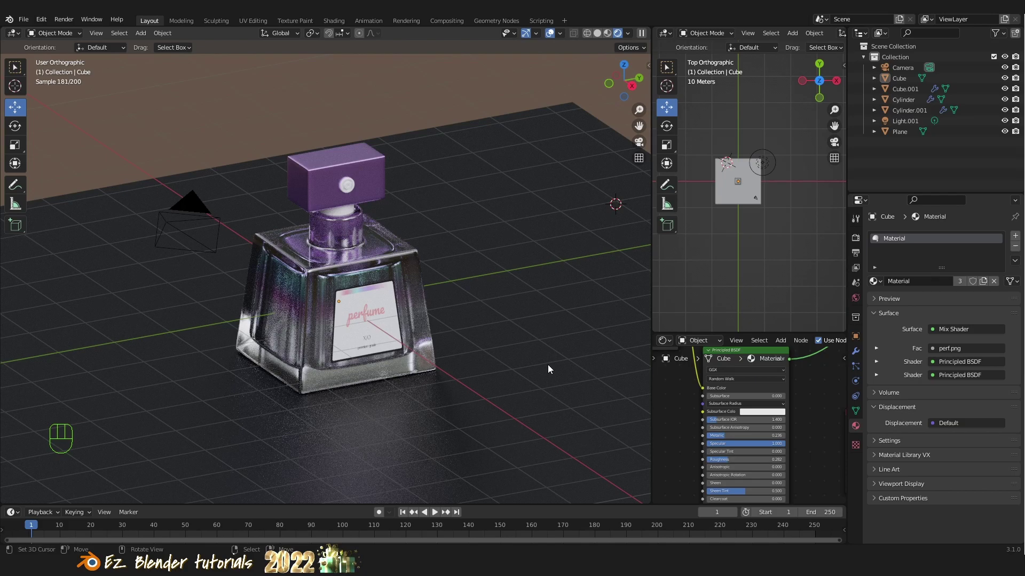
Switch to solid shading and orbit around the rendered reference bottle to set up the view.
right_click(410, 293)
key("a")
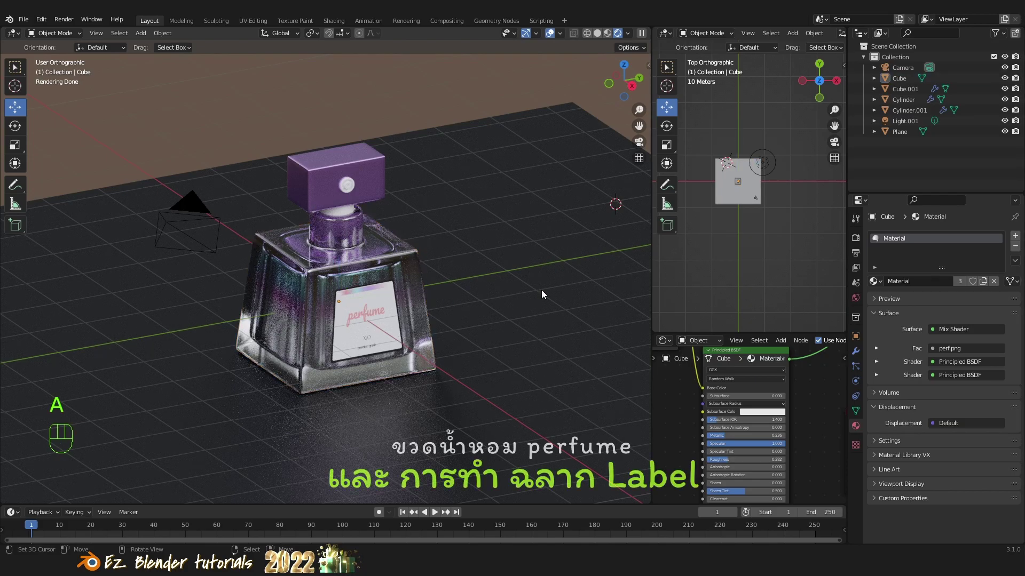
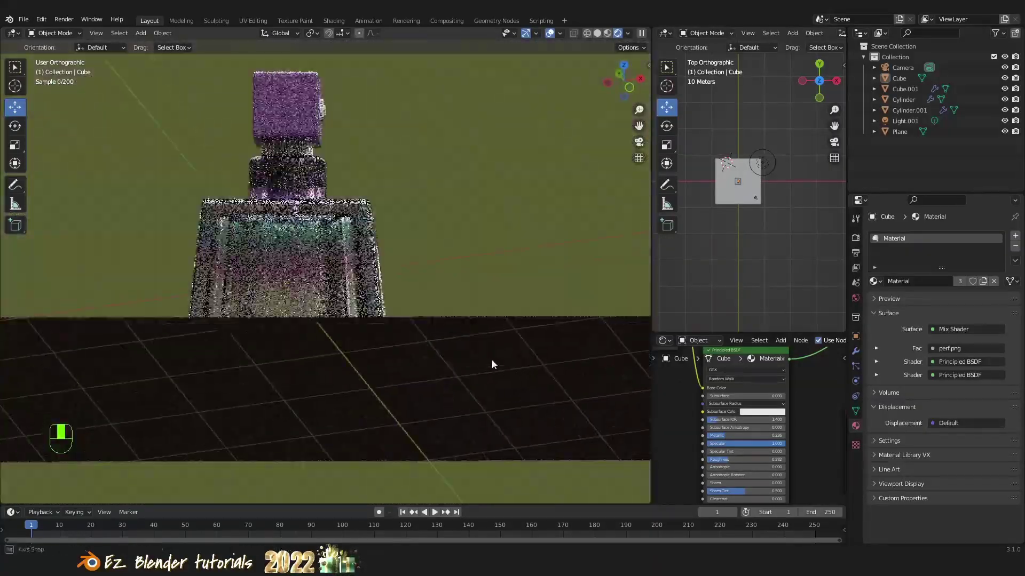
middle_click(459, 353)
left_click_drag(462, 358, 517, 347)
left_click_drag(454, 359, 462, 349)
middle_click(482, 349)
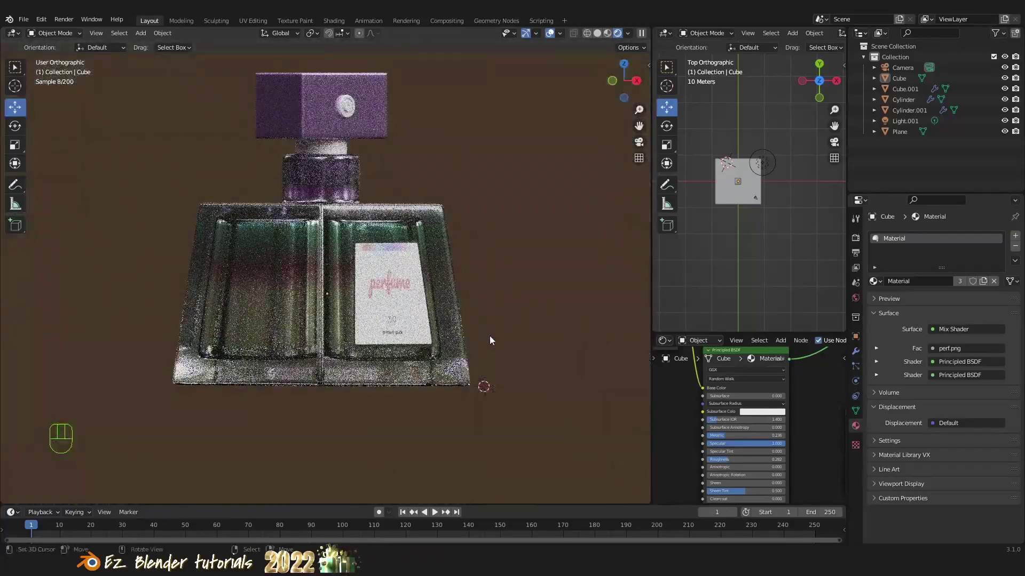
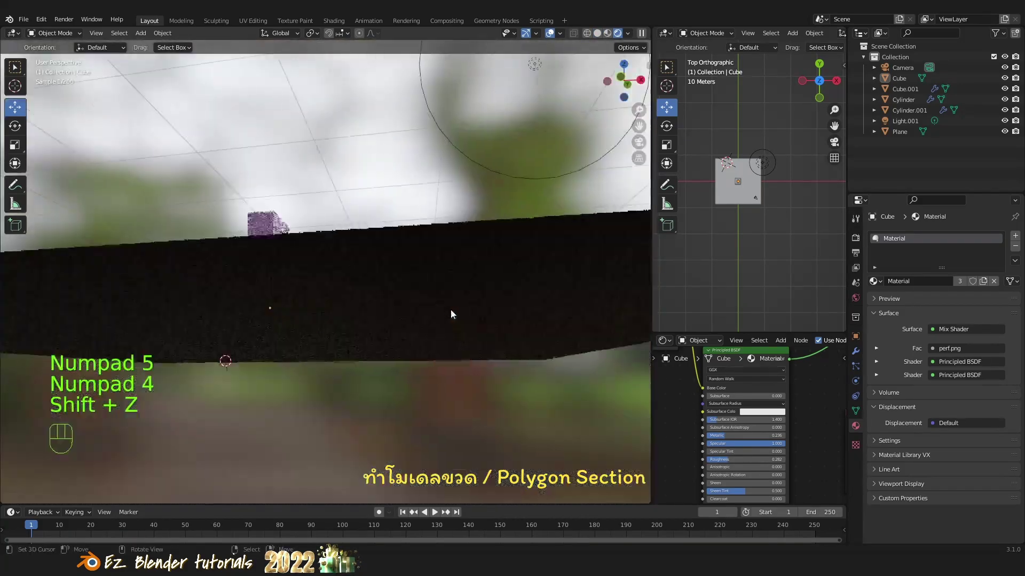
key("z")
left_click_drag(426, 312, 282, 361)
left_click_drag(467, 331, 317, 326)
middle_click(353, 327)
Add a new cube (Cube.002), move it onto the ground plane beside the bottle with a level-2 Subdivision.
key("shift+a")
key("`")
key("g")
left_click(450, 227)
left_click_drag(441, 252, 369, 192)
middle_click(436, 369)
key("g")
key("z")
left_click(434, 303)
middle_click(474, 320)
left_click_drag(450, 314, 430, 316)
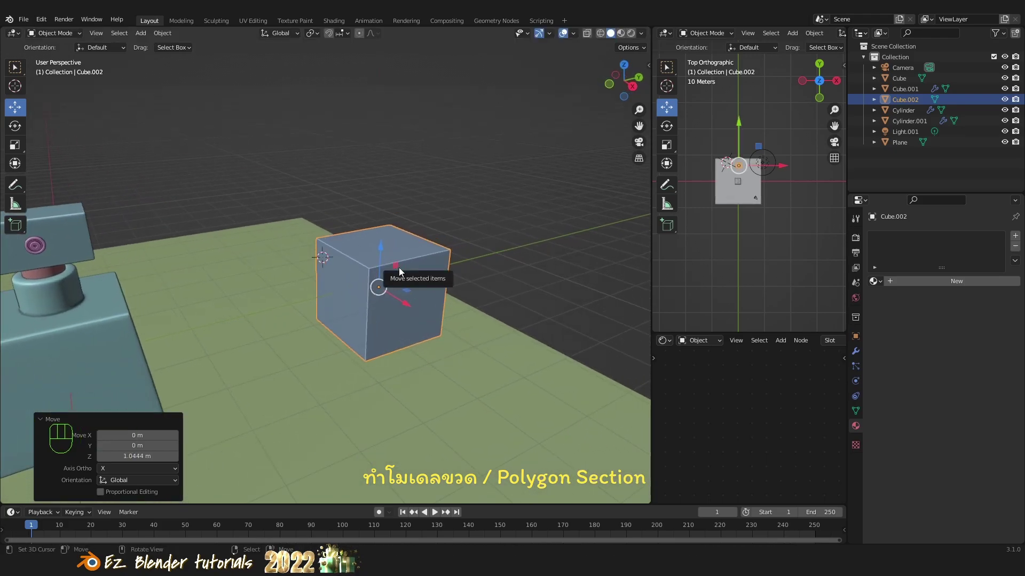
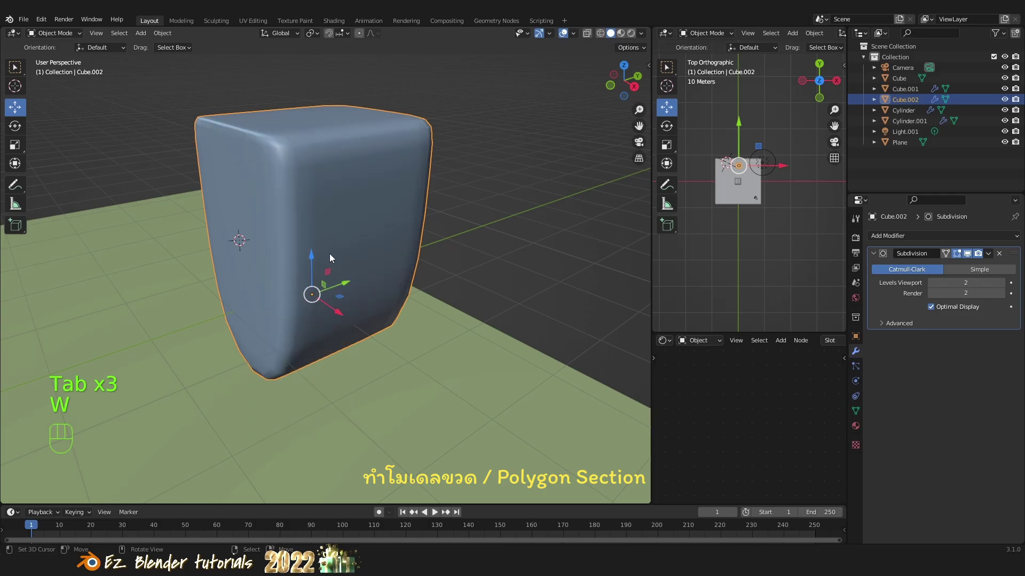
Enter Edit Mode on the cube and insert a horizontal loop cut slid toward its base.
left_click_drag(360, 263, 337, 262)
left_click_drag(359, 264, 406, 267)
key("Tab")
middle_click(373, 264)
middle_click(369, 279)
left_click_drag(388, 319, 396, 305)
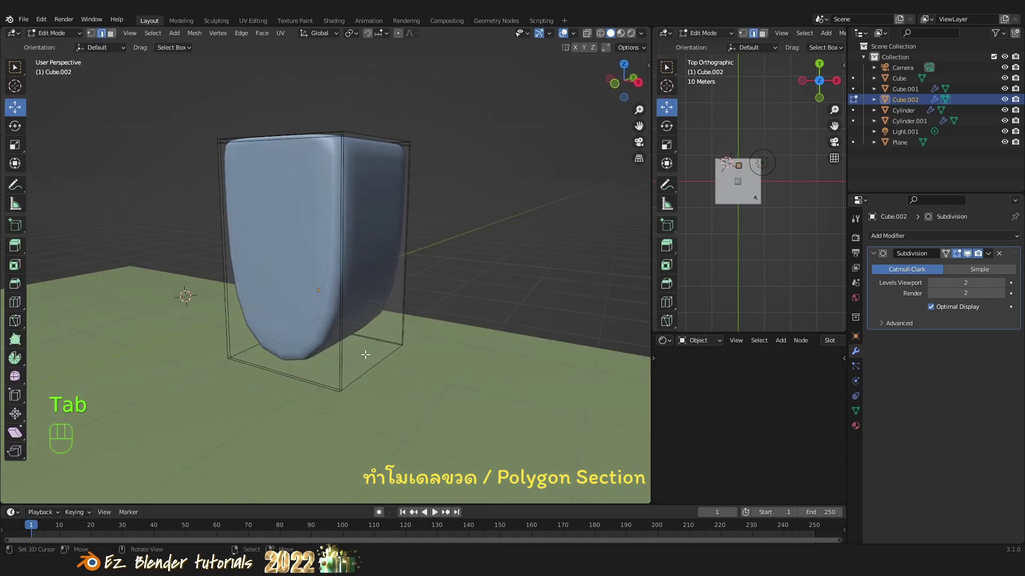
left_click_drag(379, 360, 370, 314)
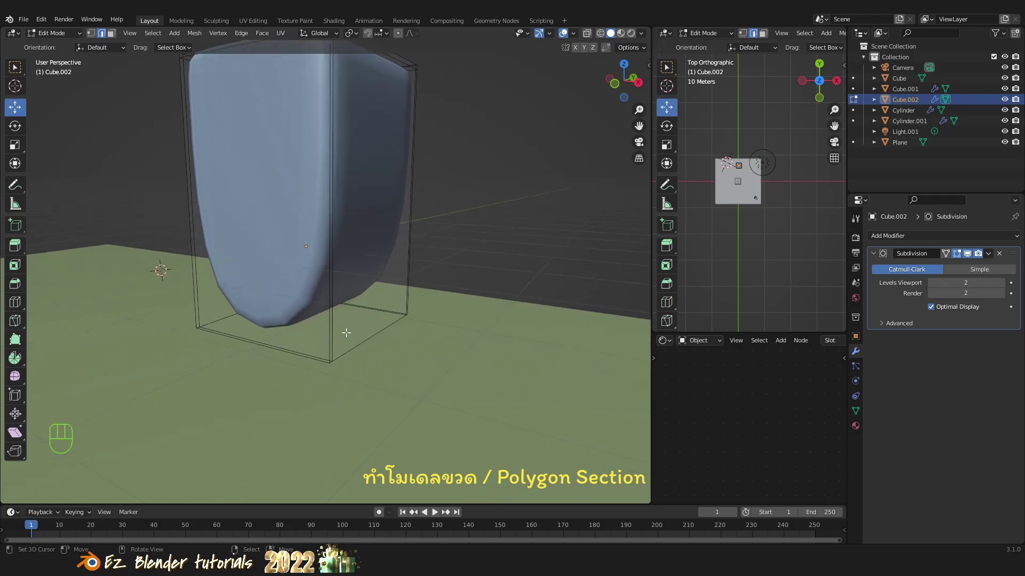
key("ctrl+r")
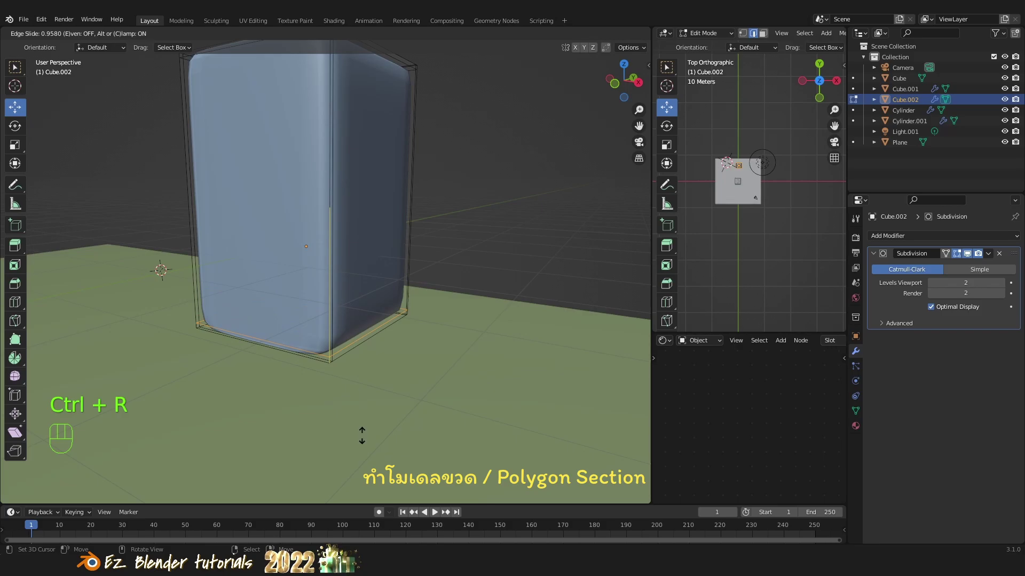
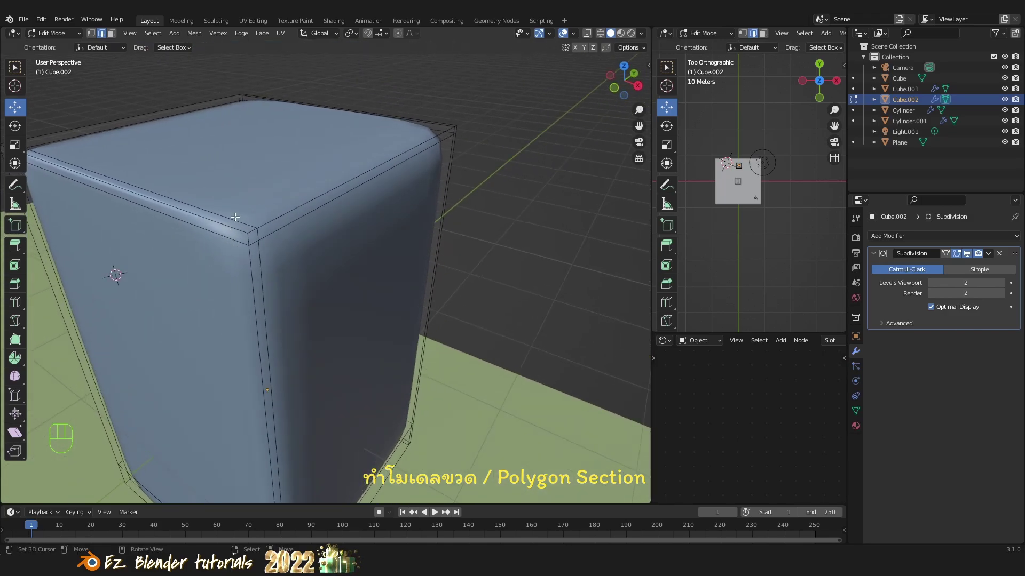
Insert tight supporting loop cuts near the top rim and along a vertical corner edge.
key("ctrl+t")
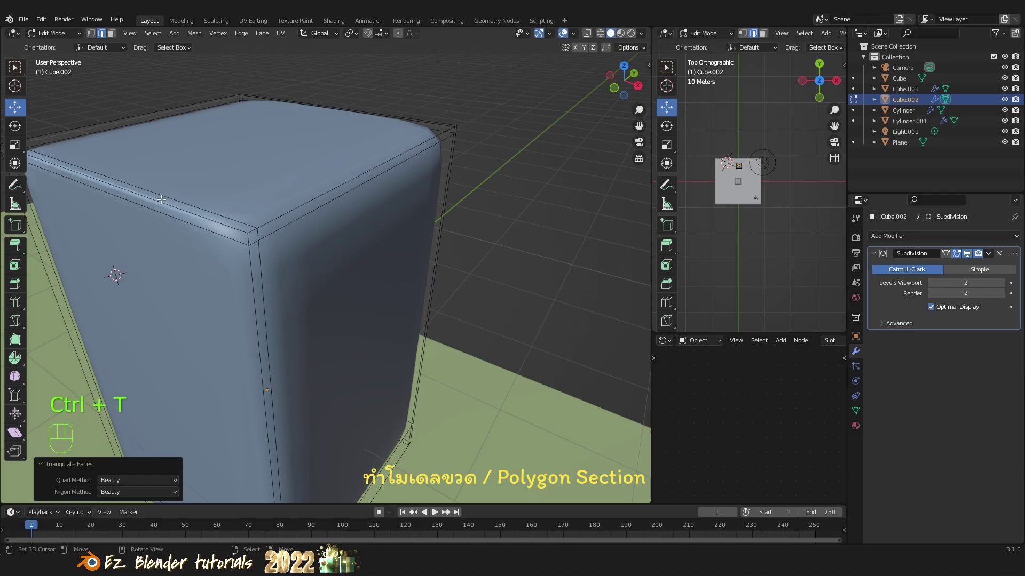
key("ctrl+r")
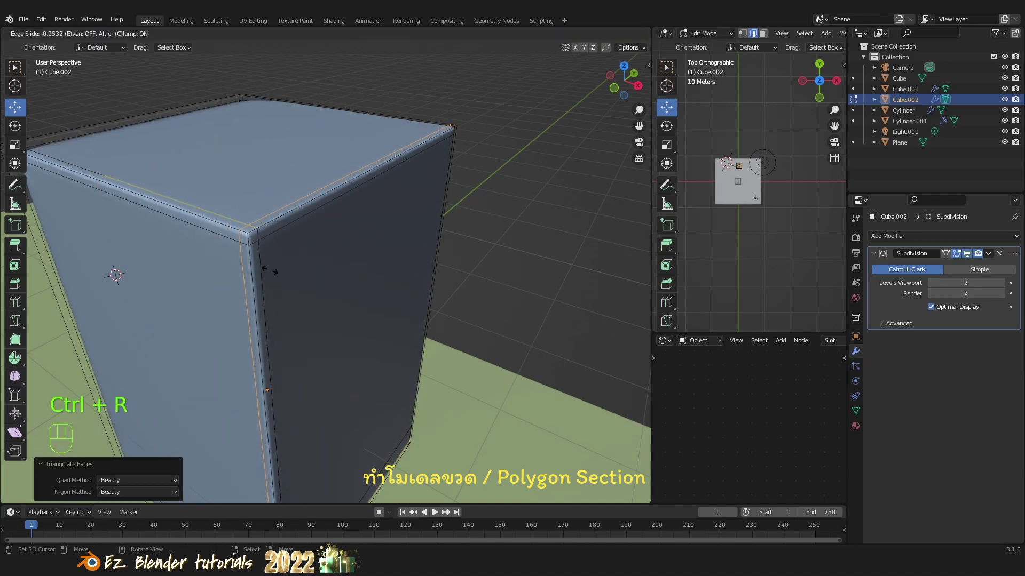
left_click(269, 267)
left_click_drag(259, 258, 292, 268)
double_click(335, 282)
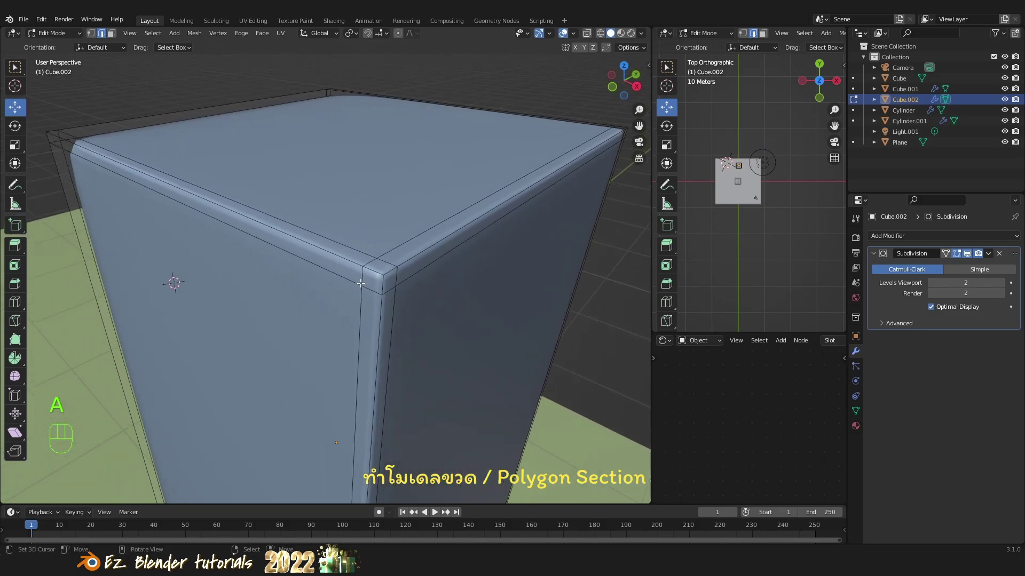
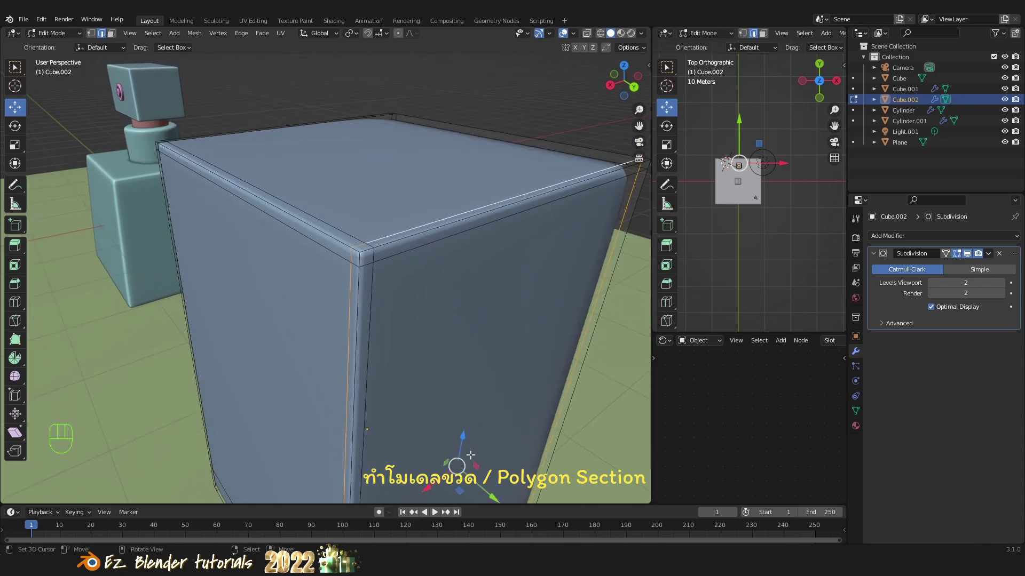
left_click_drag(482, 488, 479, 486)
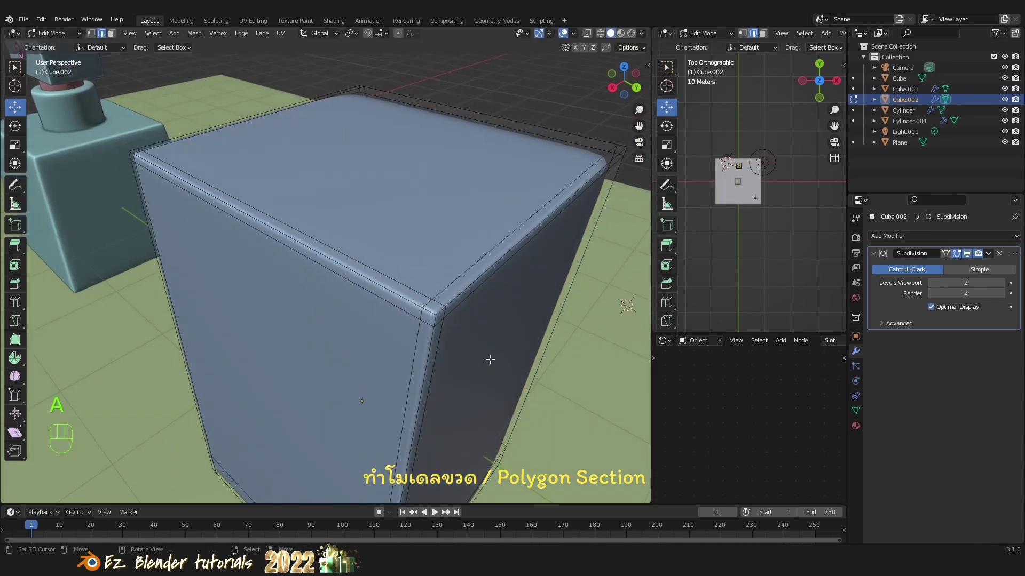
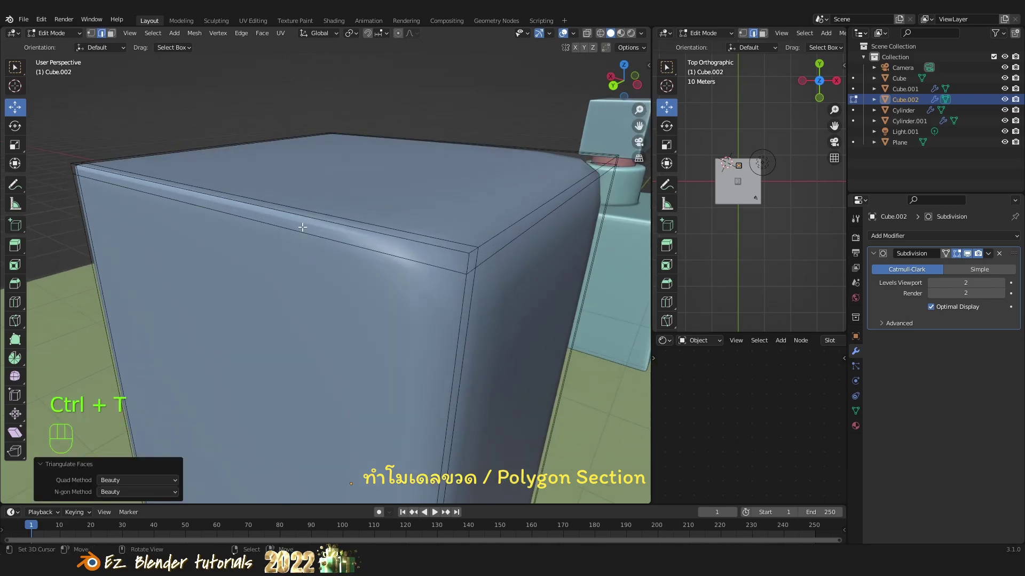
key("ctrl+r")
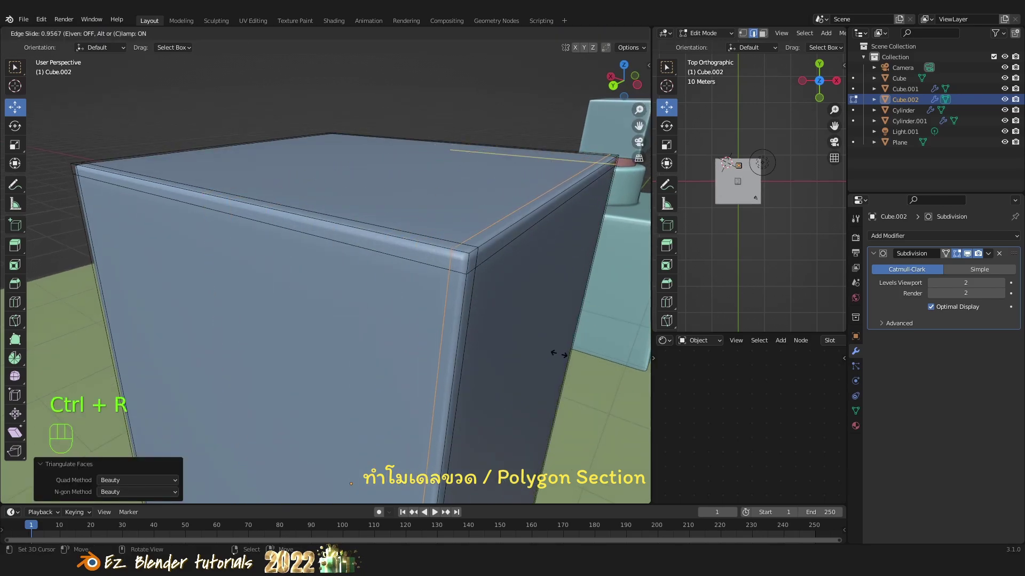
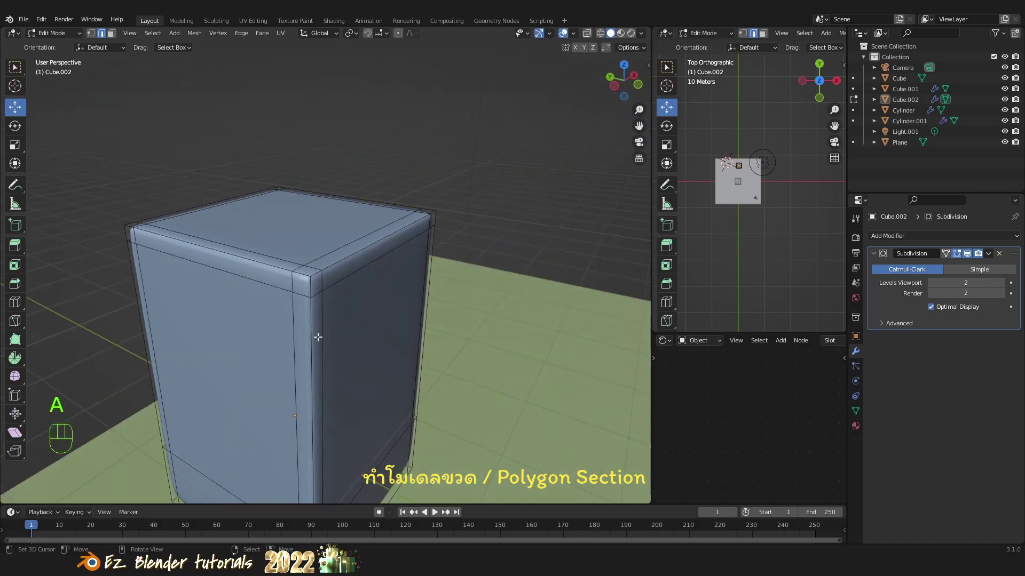
Toggle the Subdivision's Optimal Display while checking the body in wireframe and solid shading.
middle_click(430, 342)
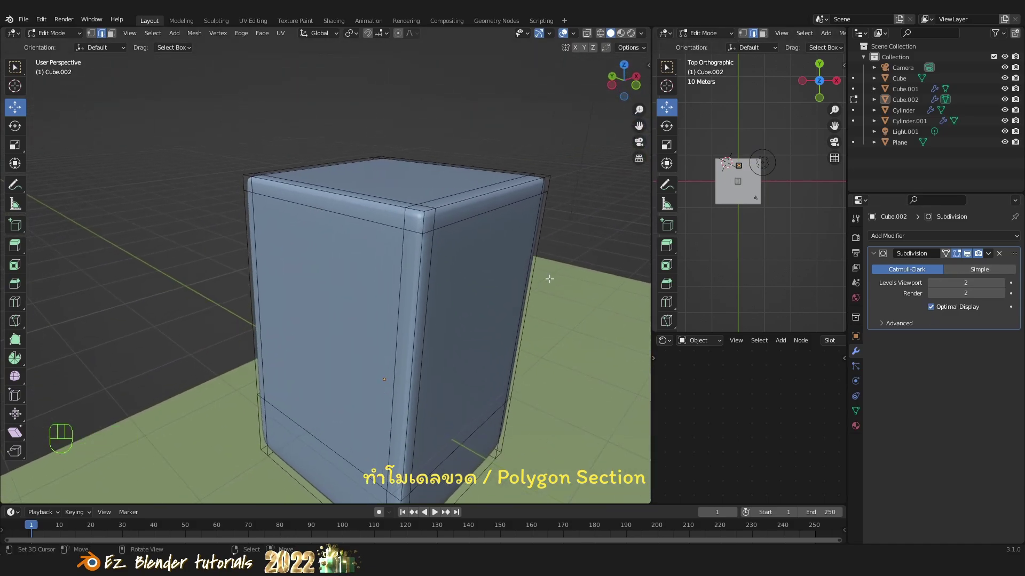
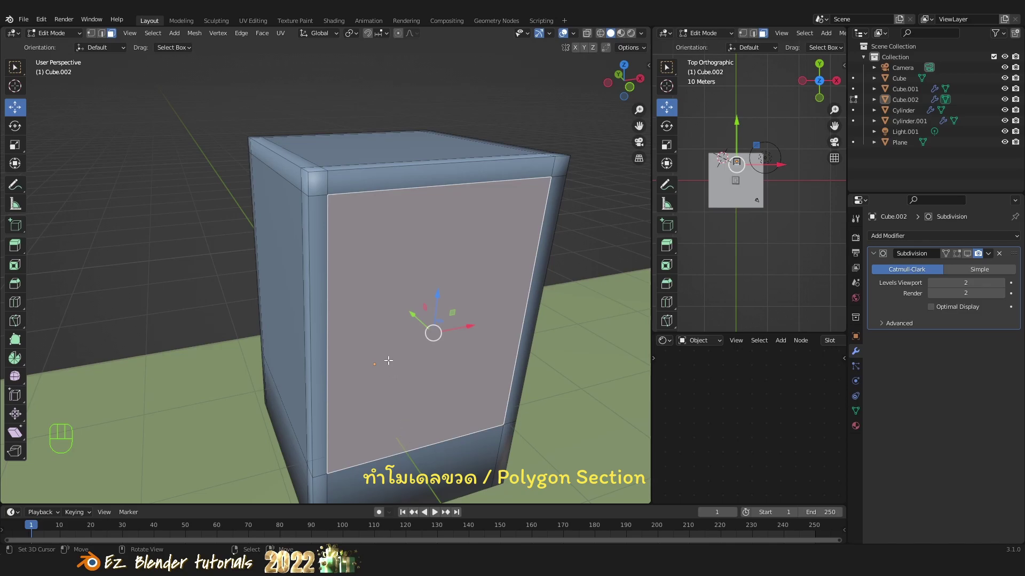
left_click(935, 311)
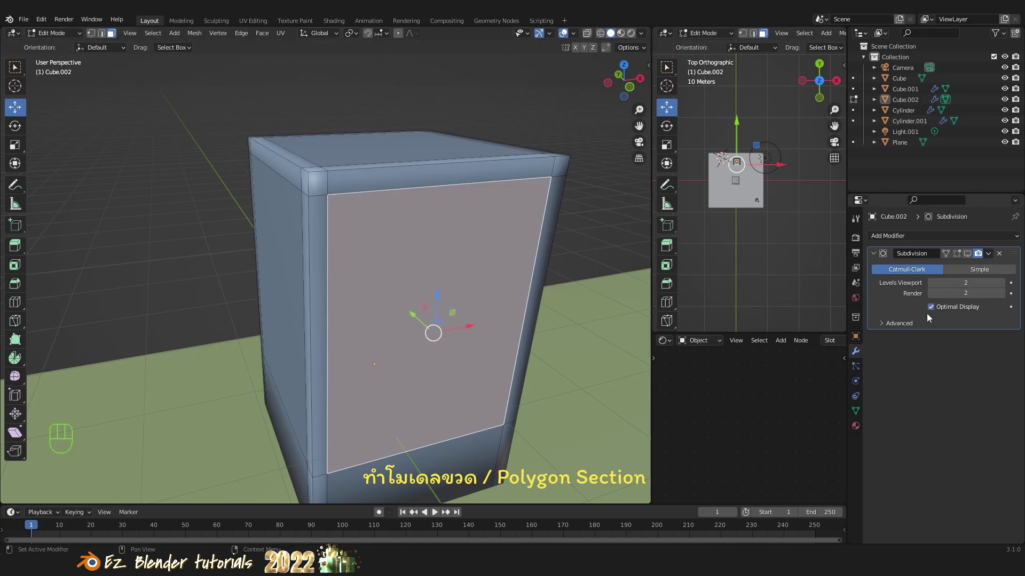
key("z")
key("z")
left_click(934, 313)
left_click(972, 255)
key("z")
key("Tab")
key("z")
key("z")
key("z")
key("shift+z")
Test the Subdivision's Levels Viewport and lower it to 1.
key("z")
key("z")
left_click(970, 263)
key("z")
right_click(421, 247)
key("Tab")
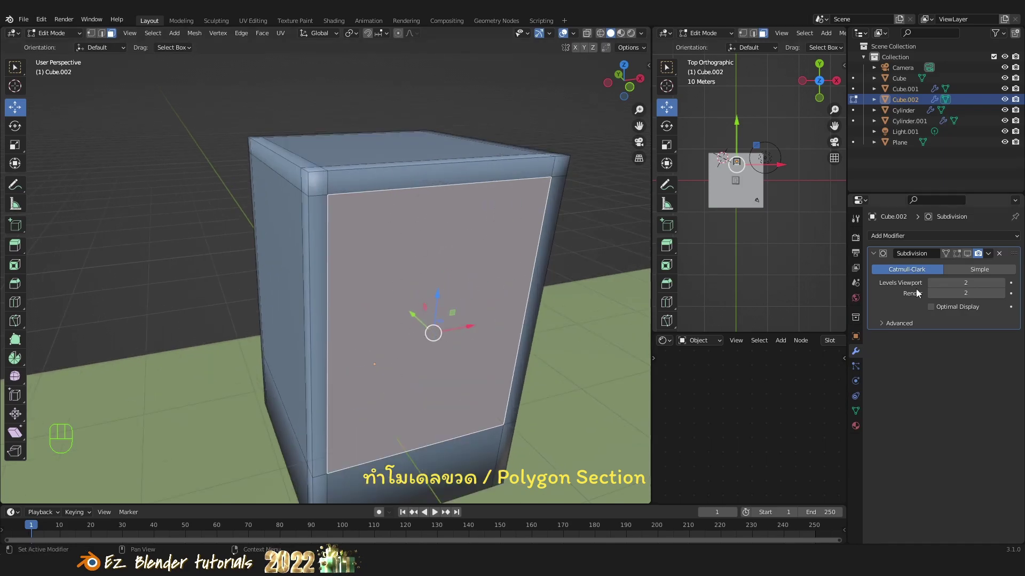
left_click(933, 285)
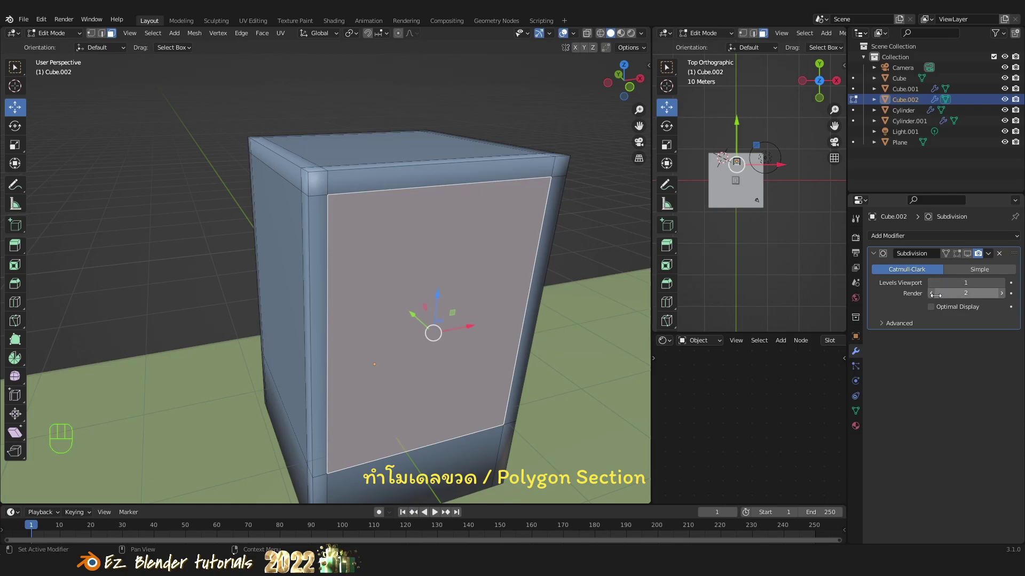
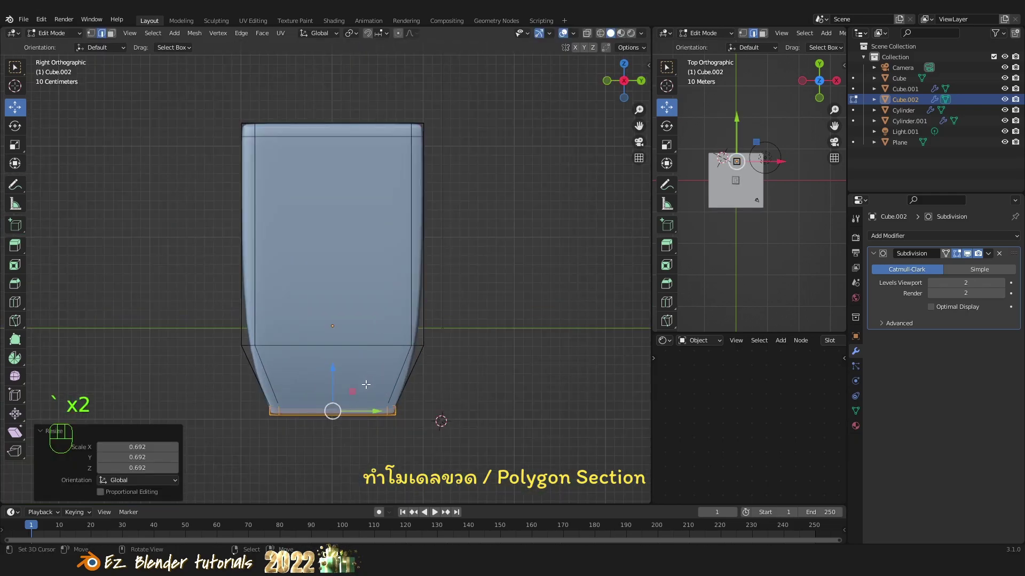
In X-ray wireframe, select the bottom edge loops and scale them inward so the base curves.
key("z")
left_click_drag(358, 363, 349, 328)
key("a")
key("b")
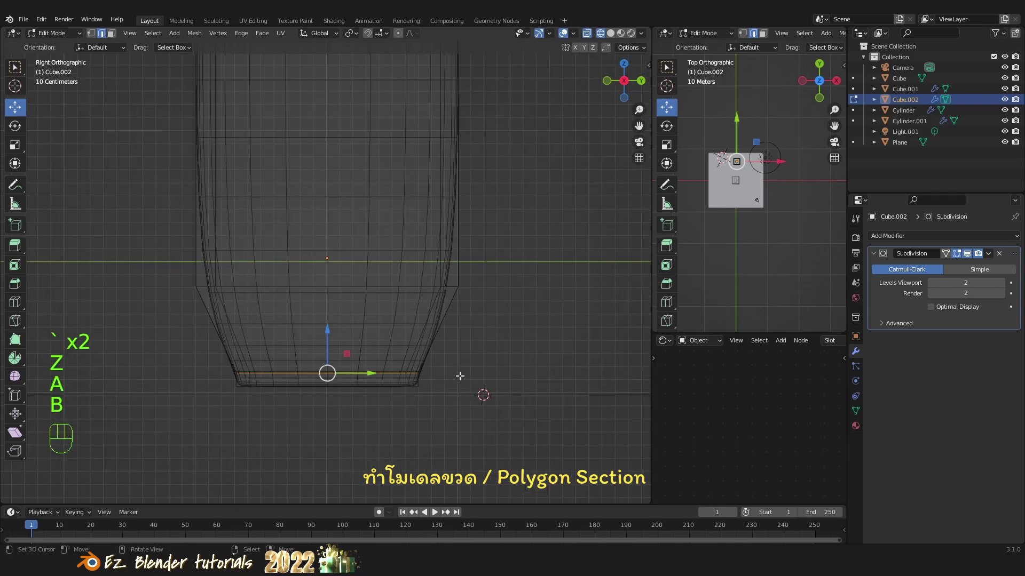
left_click_drag(462, 355, 471, 301)
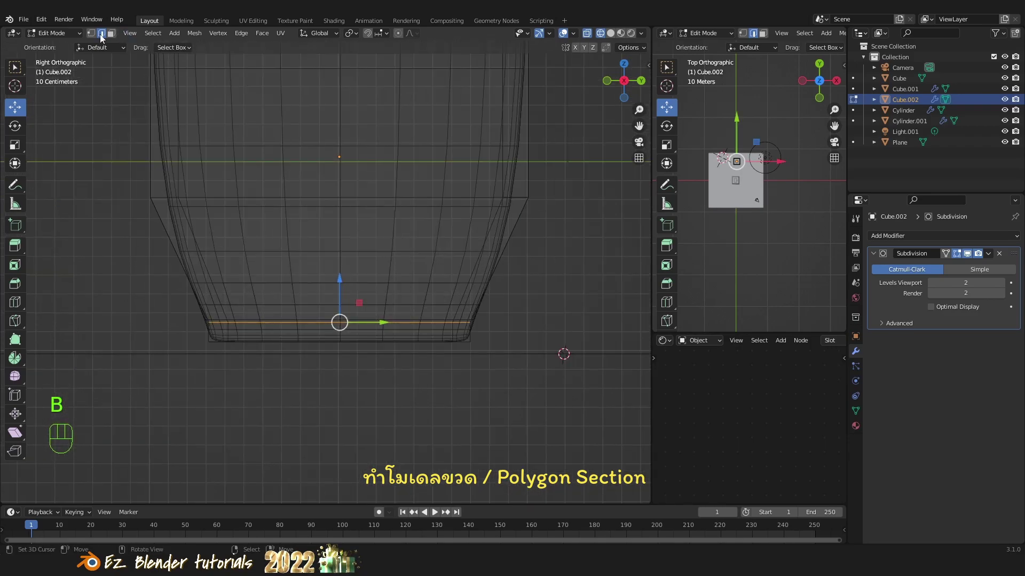
left_click(96, 38)
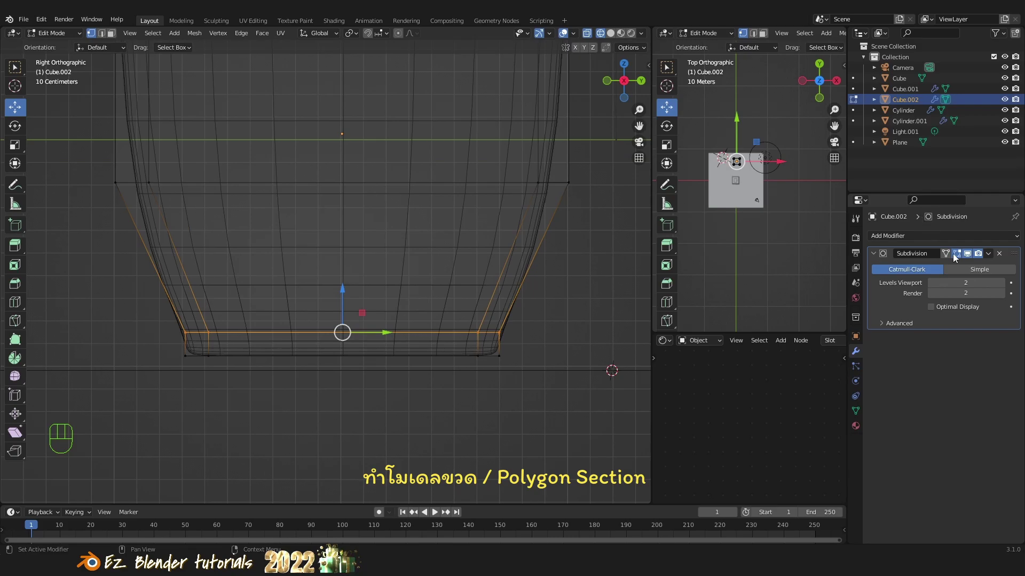
left_click(960, 256)
left_click(960, 257)
key("s")
left_click(565, 337)
Return to Object Mode, apply smooth shading to the body and inspect the reshaped base.
key("Tab")
key("z")
left_click_drag(469, 273, 411, 318)
key("a")
left_click_drag(392, 314, 465, 305)
left_click_drag(365, 285, 348, 321)
left_click_drag(384, 319, 248, 337)
left_click_drag(294, 335, 308, 388)
left_click_drag(325, 364, 414, 349)
right_click(377, 289)
key("w")
left_click_drag(388, 337, 369, 342)
Set solid shading to plain grey material color without cavity and select Cube.002 for editing.
key("a")
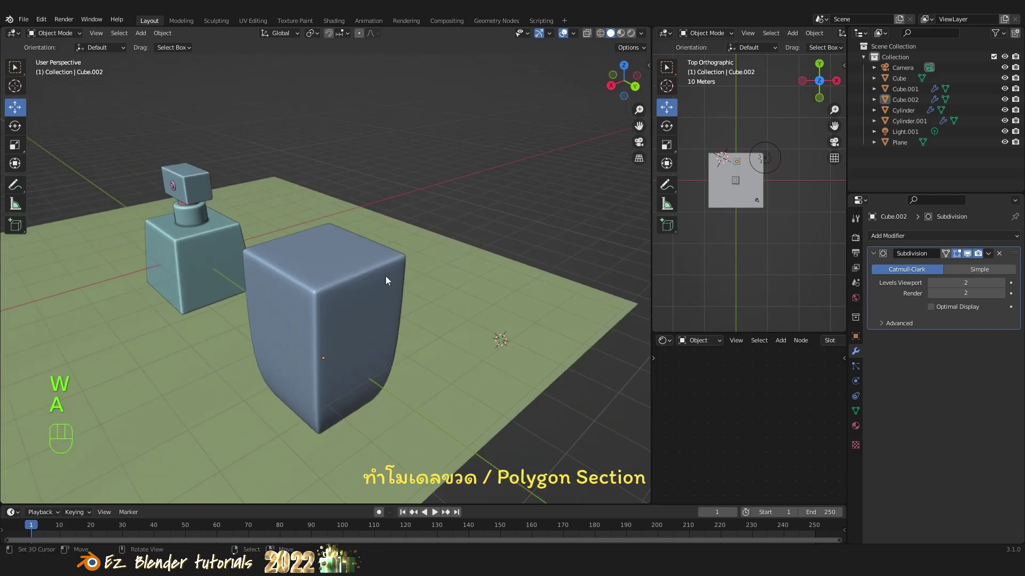
right_click(380, 287)
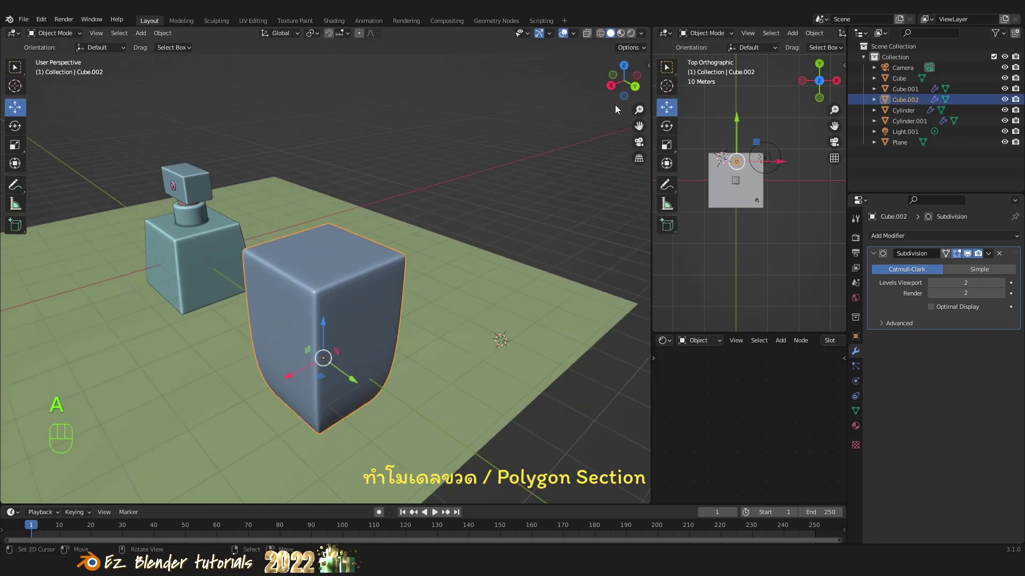
left_click_drag(642, 37, 386, 362)
key("a")
left_click_drag(467, 306, 572, 275)
left_click_drag(560, 296, 569, 323)
left_click_drag(643, 42, 517, 280)
left_click_drag(494, 282, 414, 282)
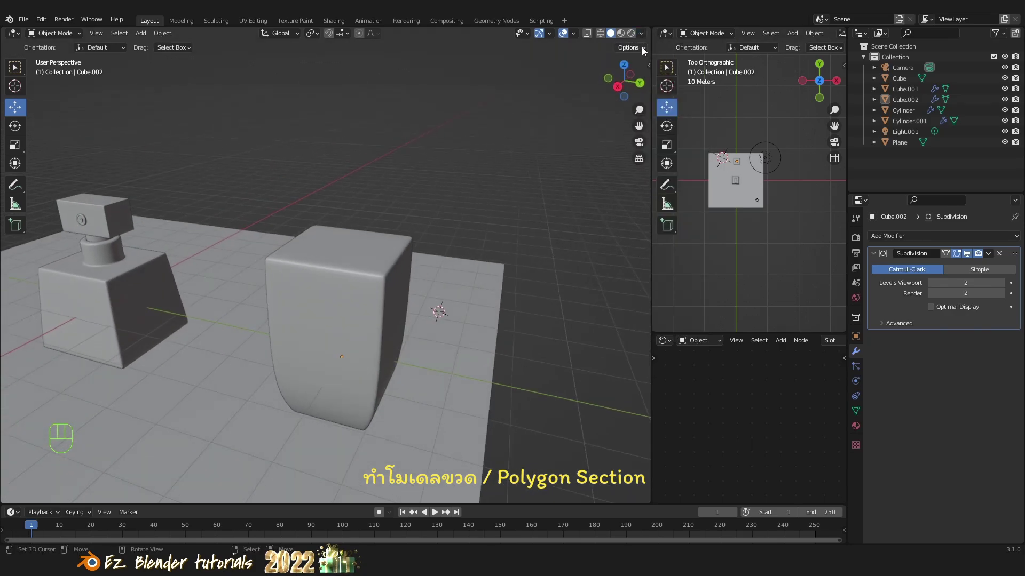
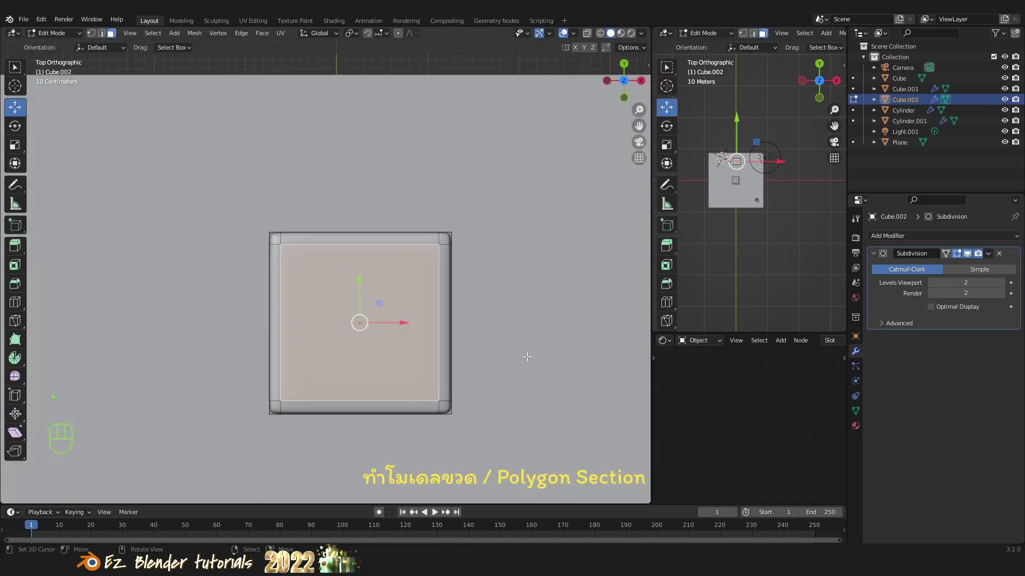
Inset the body's top face into a smaller inner square and view it from above.
key("i")
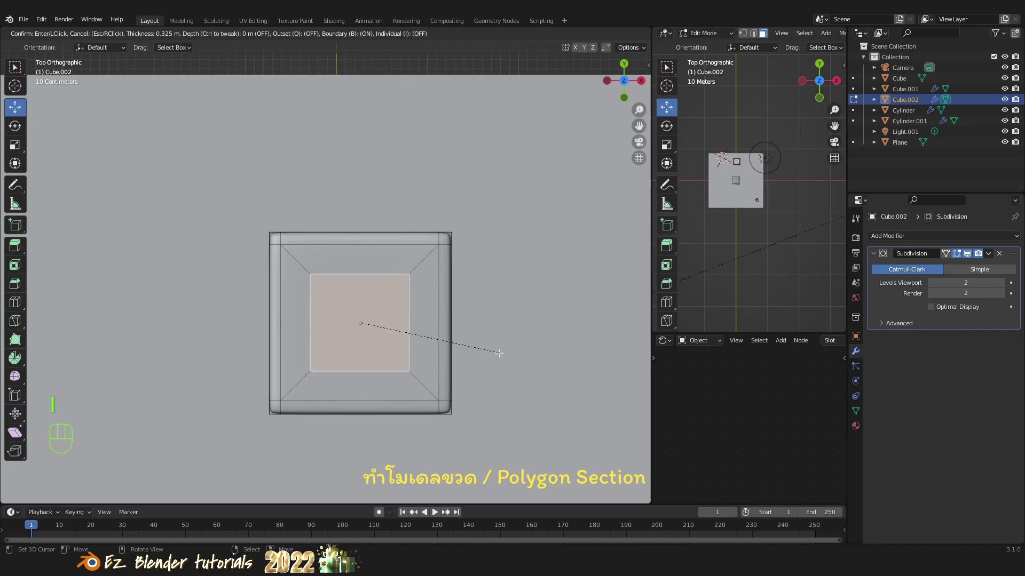
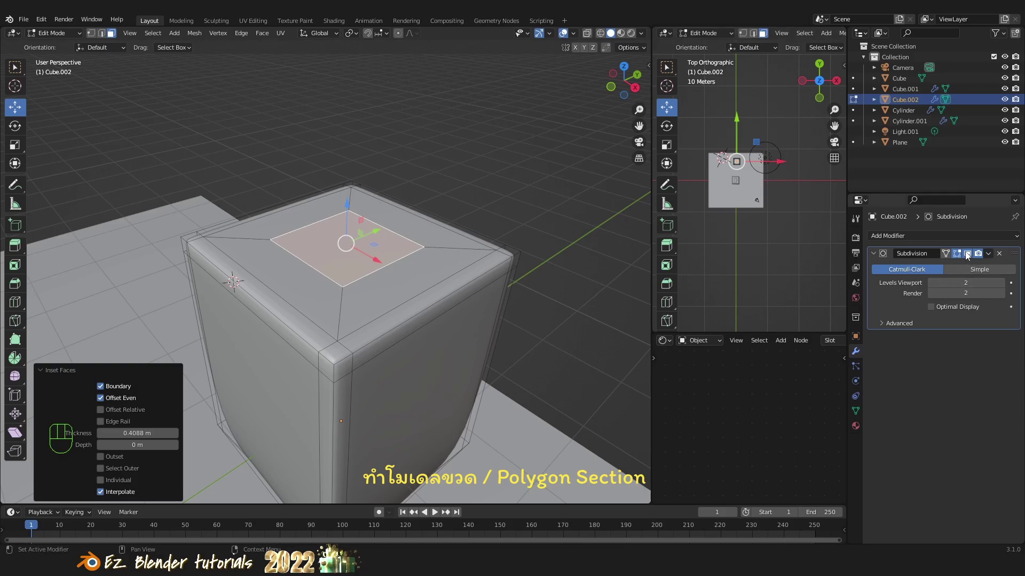
left_click(965, 254)
left_click_drag(489, 281, 523, 302)
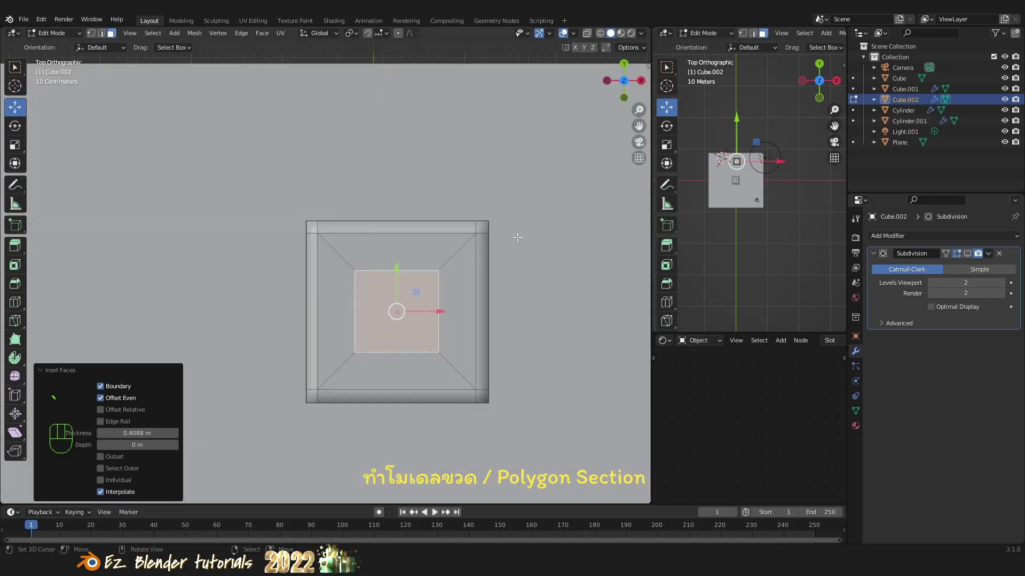
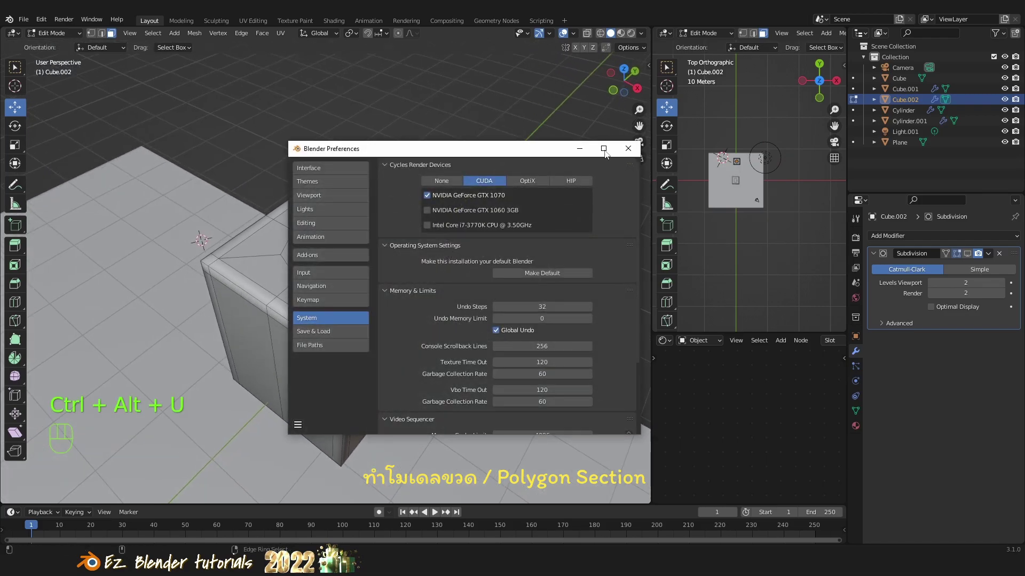
Move the Preferences window out of the way of the viewport.
left_click_drag(29, 25, 85, 176)
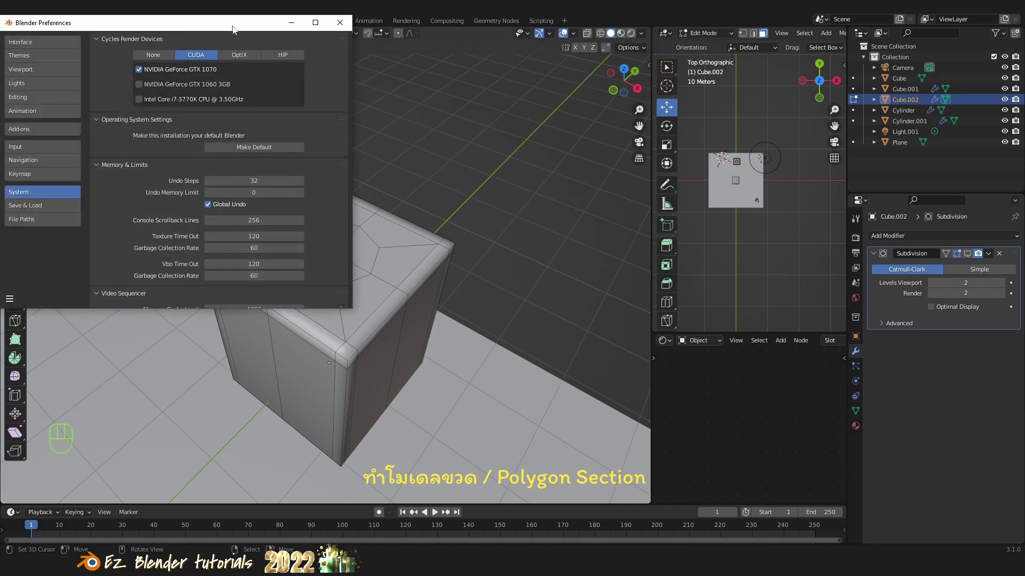
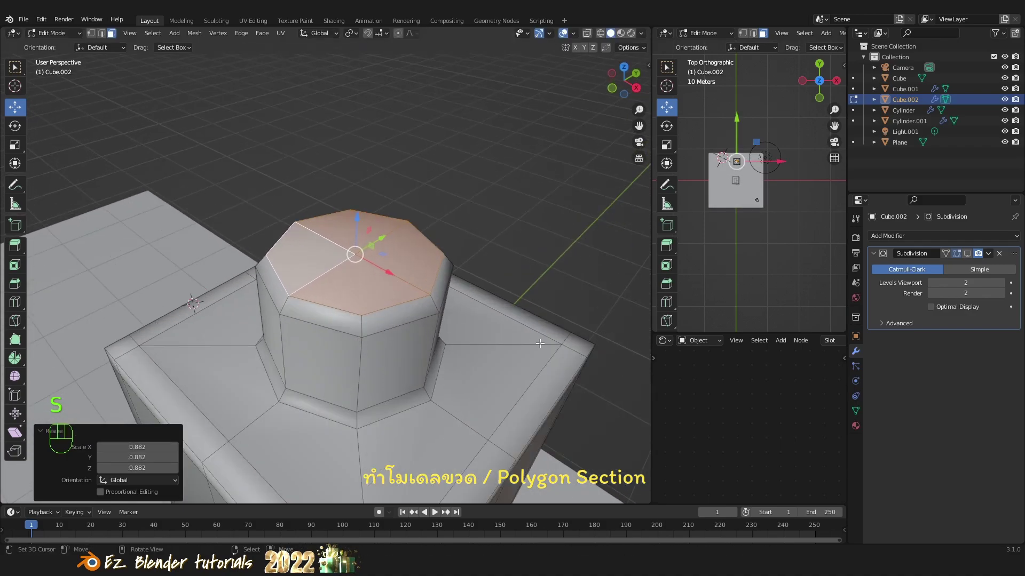
Inset the neck's top face and preview the smoothed neck in Object Mode up close.
key("i")
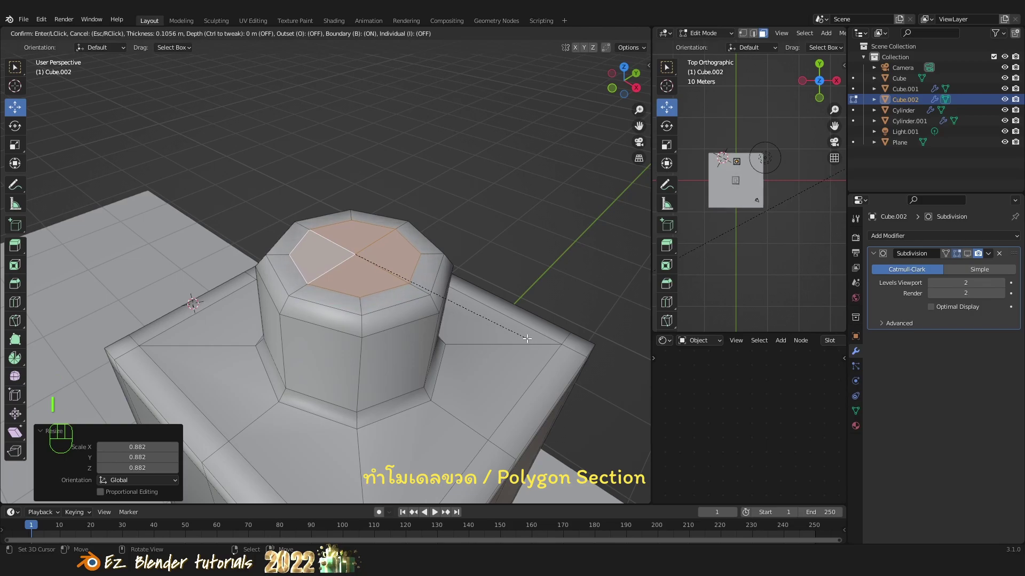
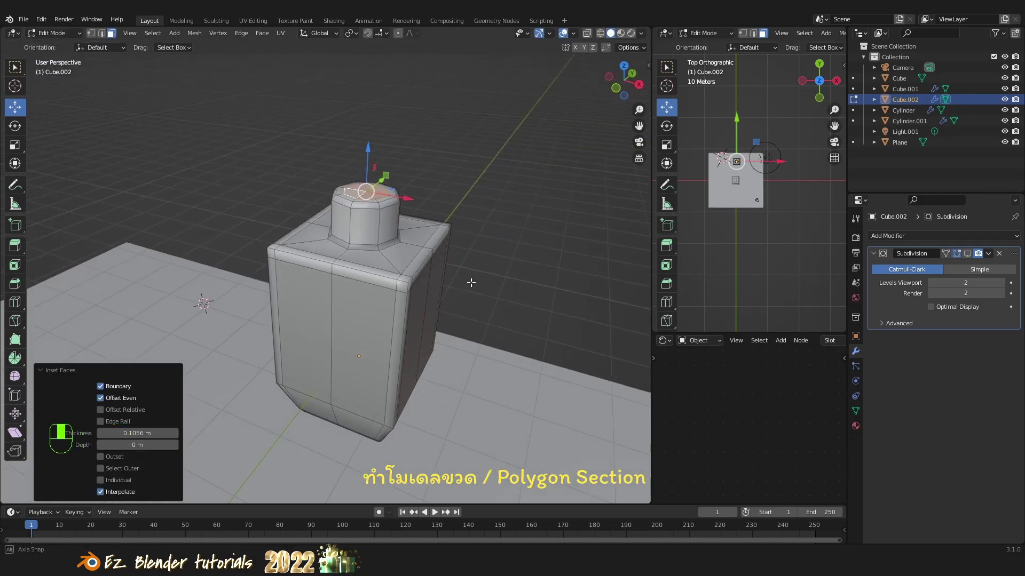
left_click_drag(441, 288, 470, 319)
left_click_drag(453, 315, 682, 288)
left_click(971, 260)
key("Tab")
left_click_drag(446, 312, 421, 315)
left_click_drag(410, 309, 402, 287)
left_click_drag(325, 207, 321, 240)
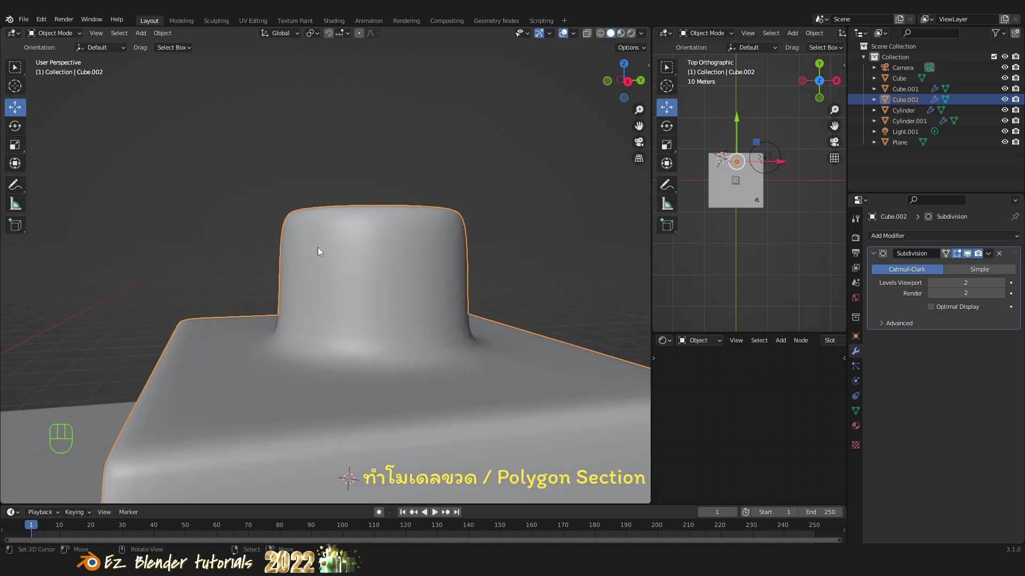
Add a supporting edge loop near the neck's top rim with smoothing hidden in Edit Mode.
key("Tab")
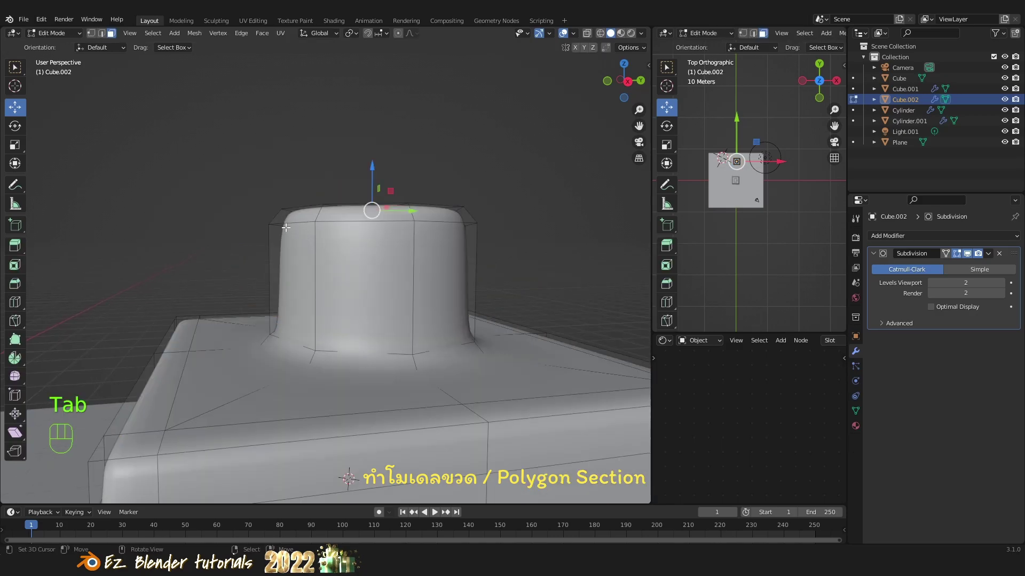
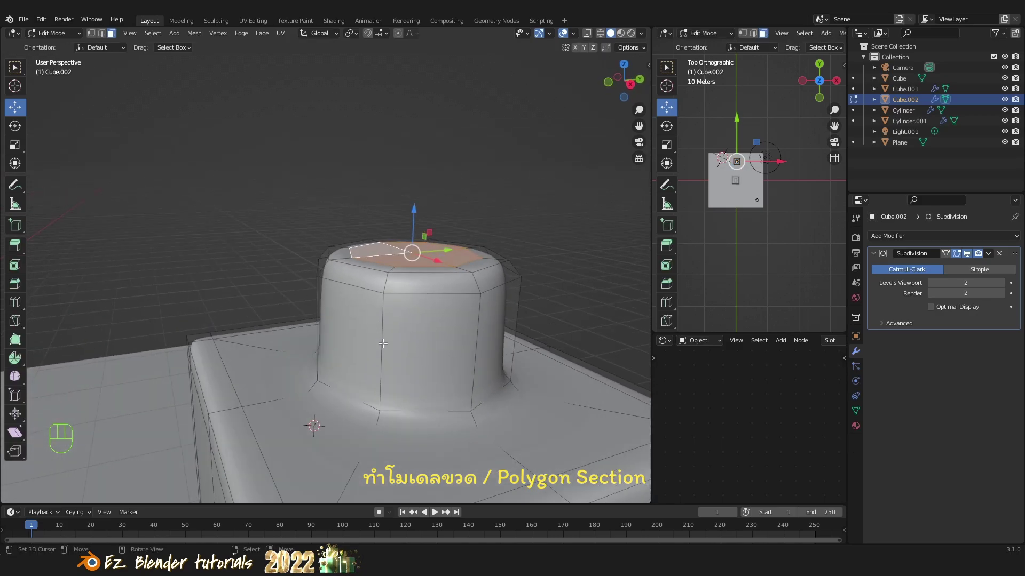
key("ctrl+r")
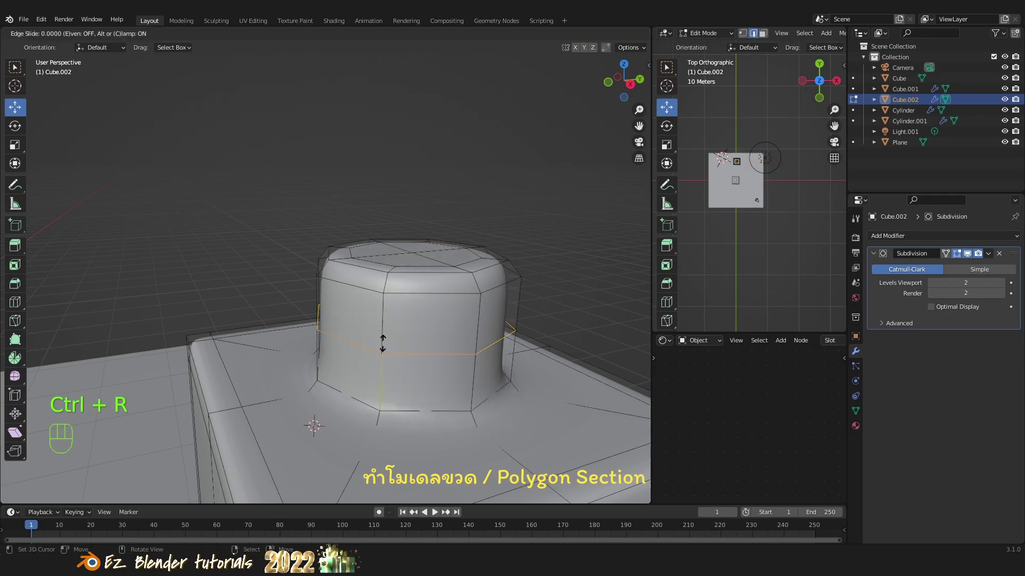
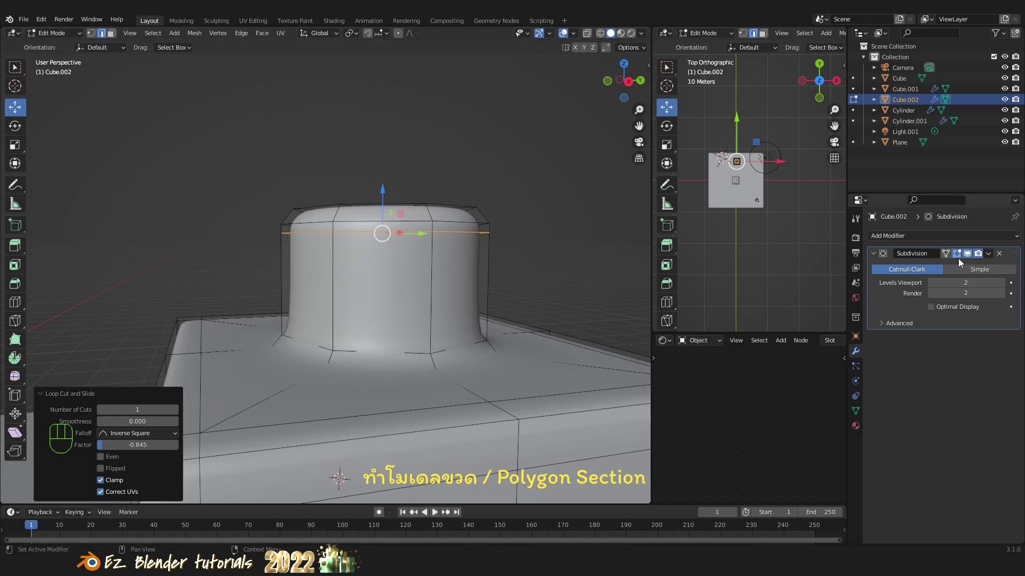
left_click(960, 264)
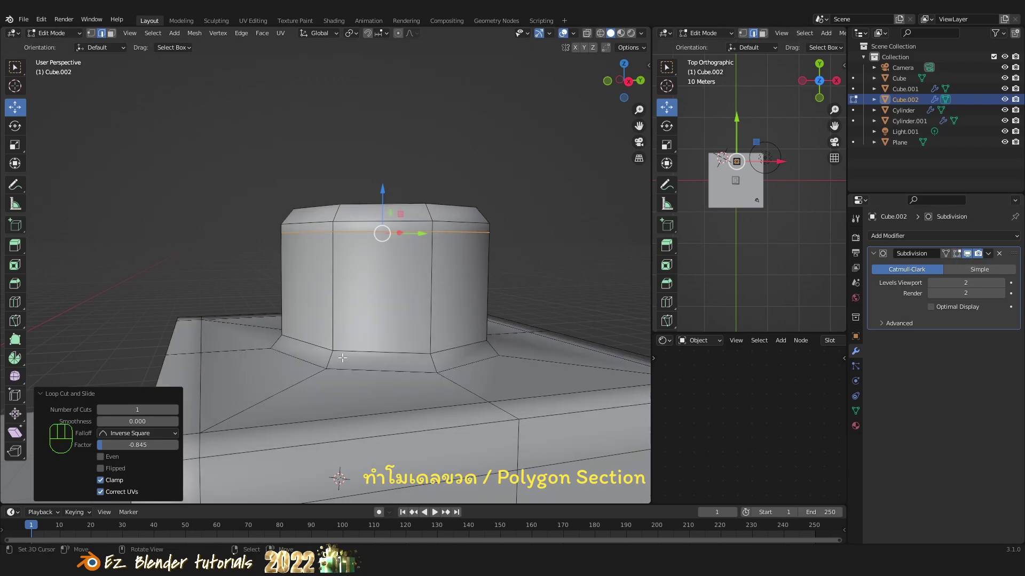
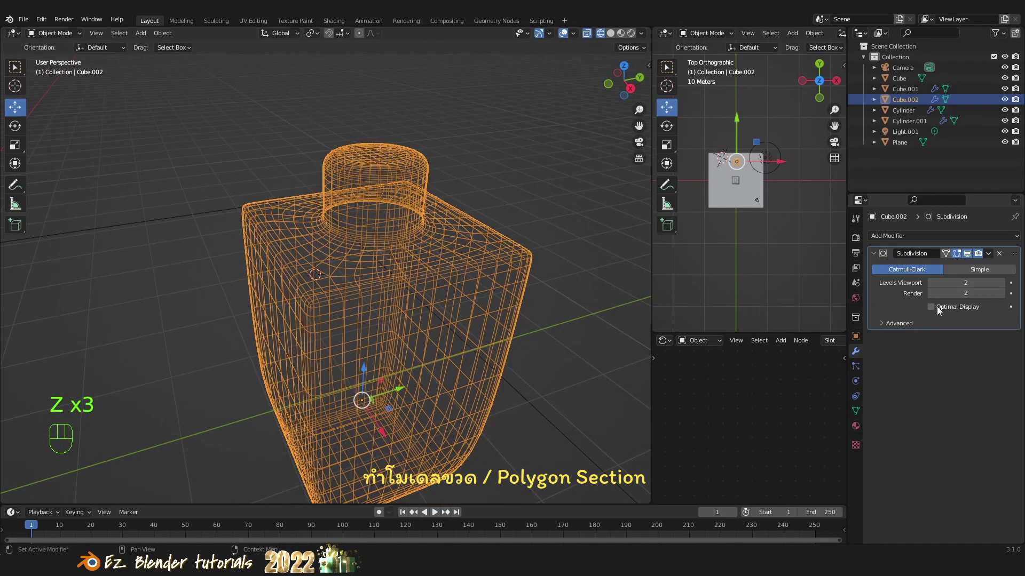
Enable Optimal Display on Cube.002's Subdivision modifier so only cage edges show.
left_click(936, 310)
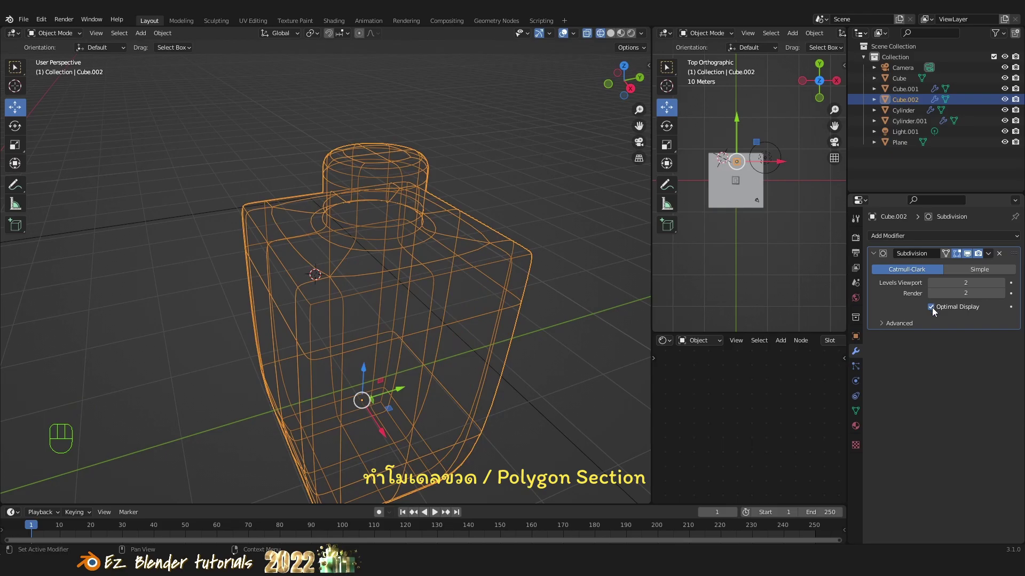
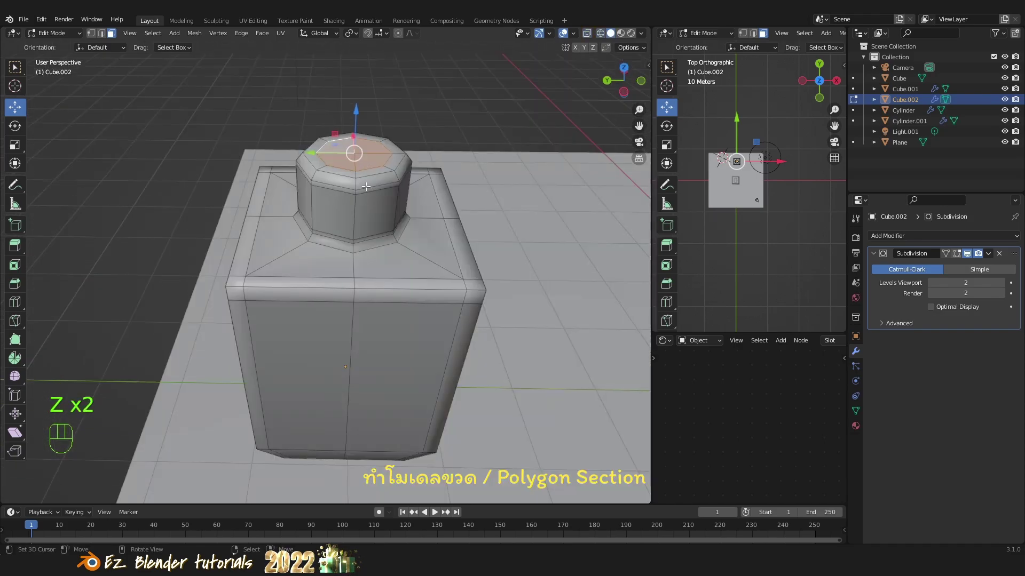
In side X-ray view, scale up the edge loop near the bottle's base to widen the taper.
key("`")
key("`")
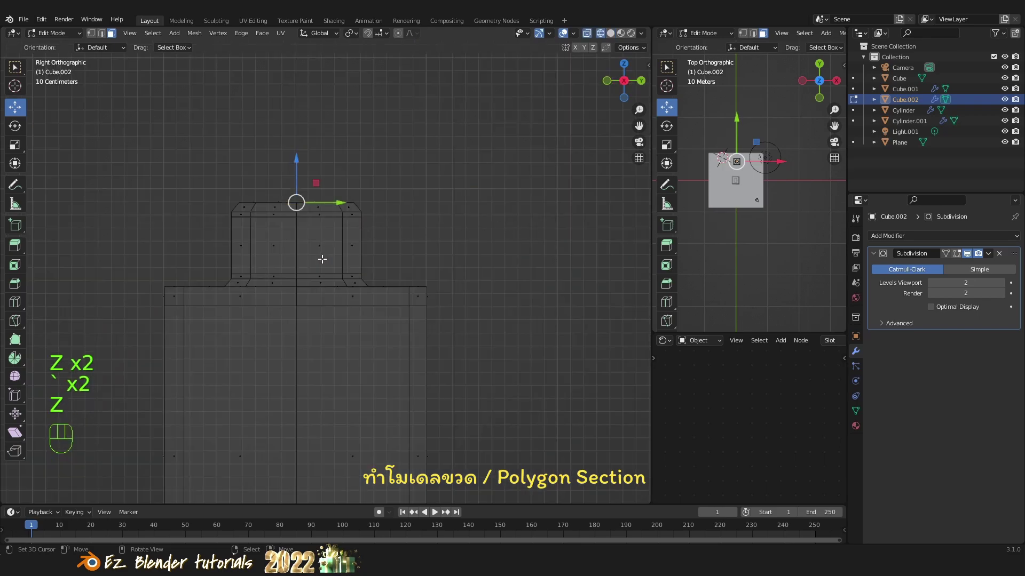
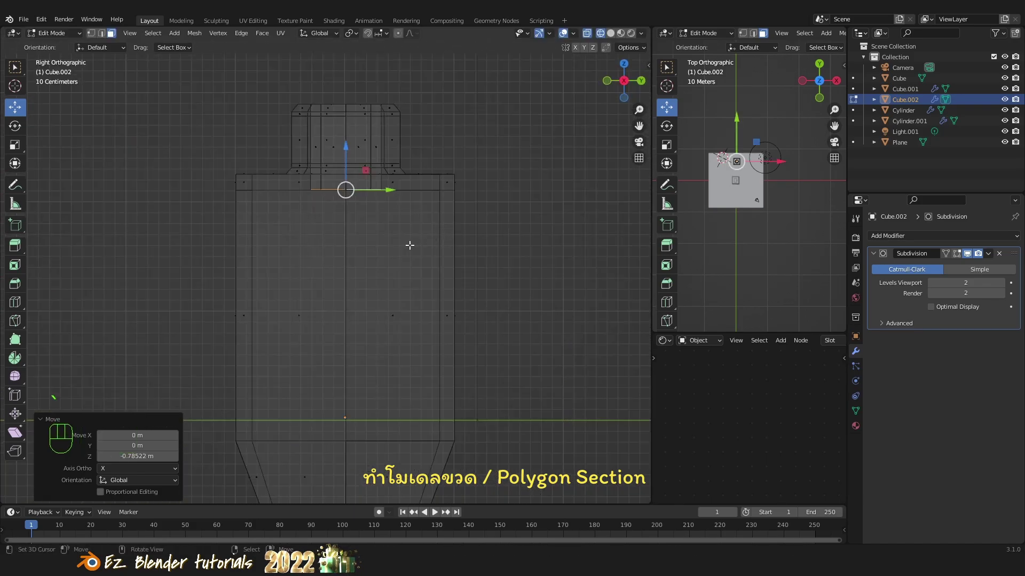
middle_click(388, 226)
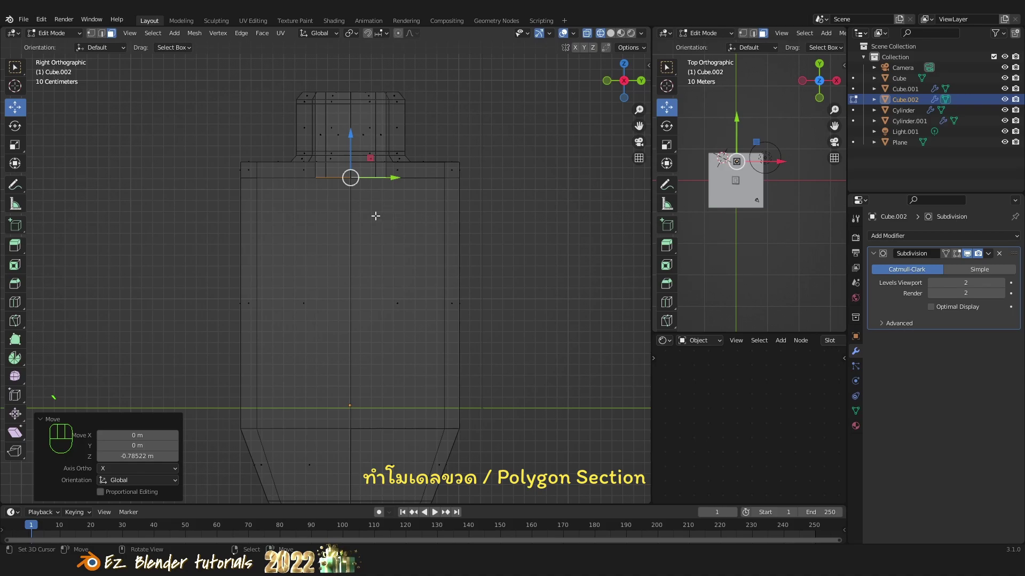
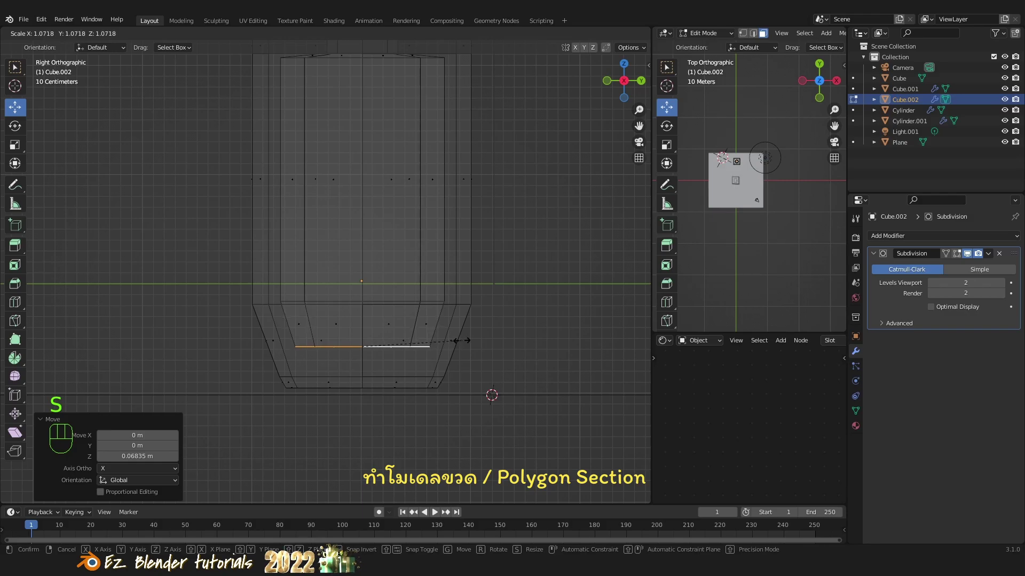
left_click(462, 338)
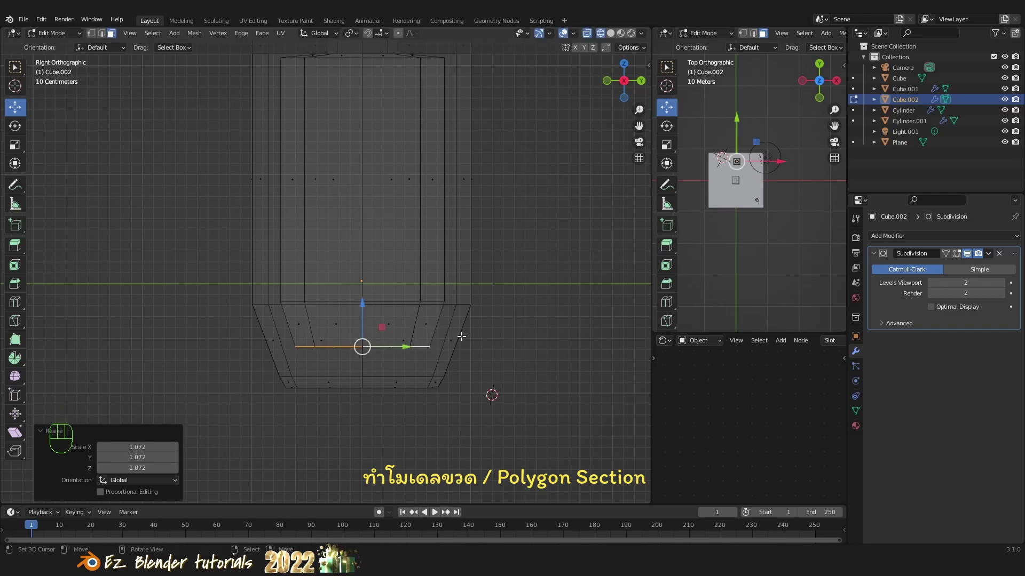
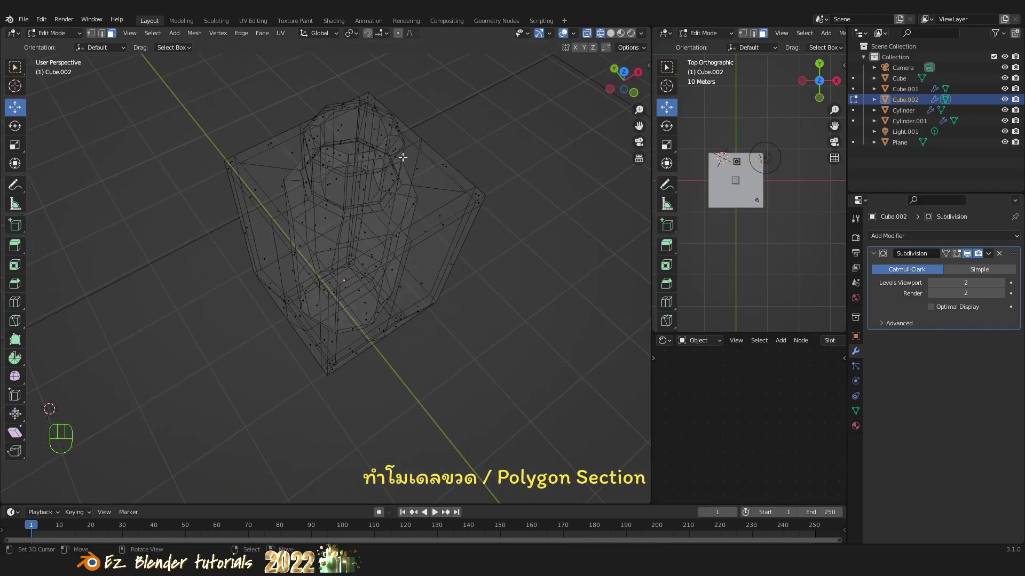
Inspect the bottle wireframe from above and the side with X-ray on.
left_click_drag(445, 256, 334, 251)
key("z")
key("z")
key("`")
left_click_drag(366, 261, 345, 263)
key("`")
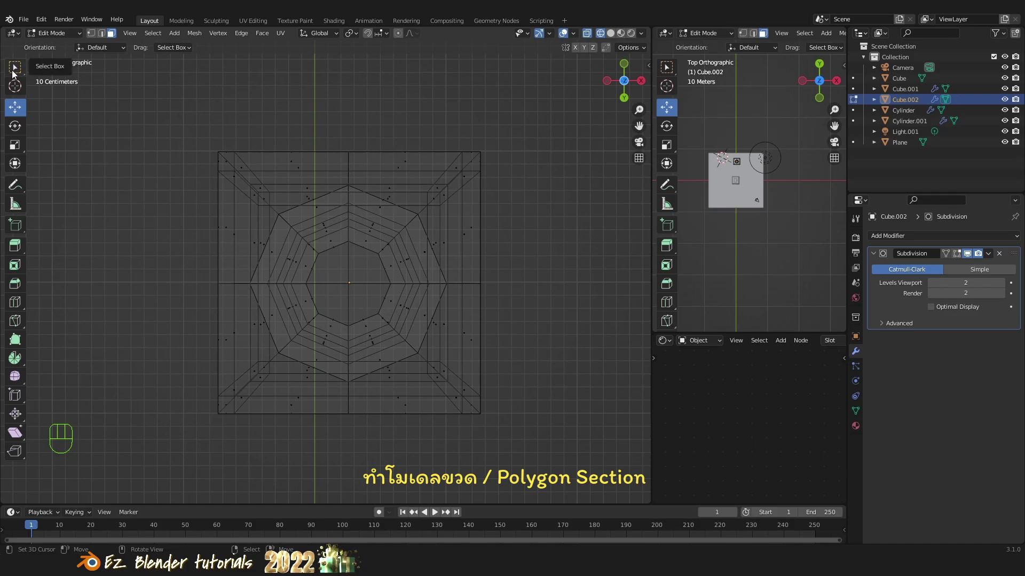
Switch to the Select Box tool and view the bottle from underneath.
left_click(95, 38)
key("b")
key("b")
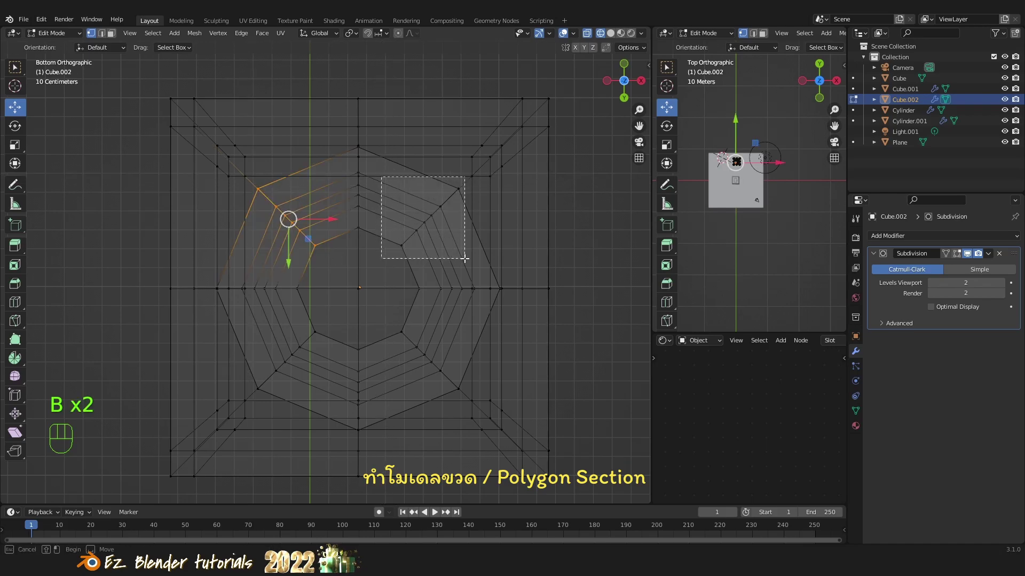
key("b")
key("b")
key("b")
key("b")
Drag-select the inner octagonal ring of the mesh through the base.
left_click_drag(498, 309, 462, 360)
left_click_drag(428, 277, 454, 391)
left_click_drag(394, 273, 404, 251)
left_click_drag(406, 225, 406, 299)
left_click_drag(141, 86, 144, 102)
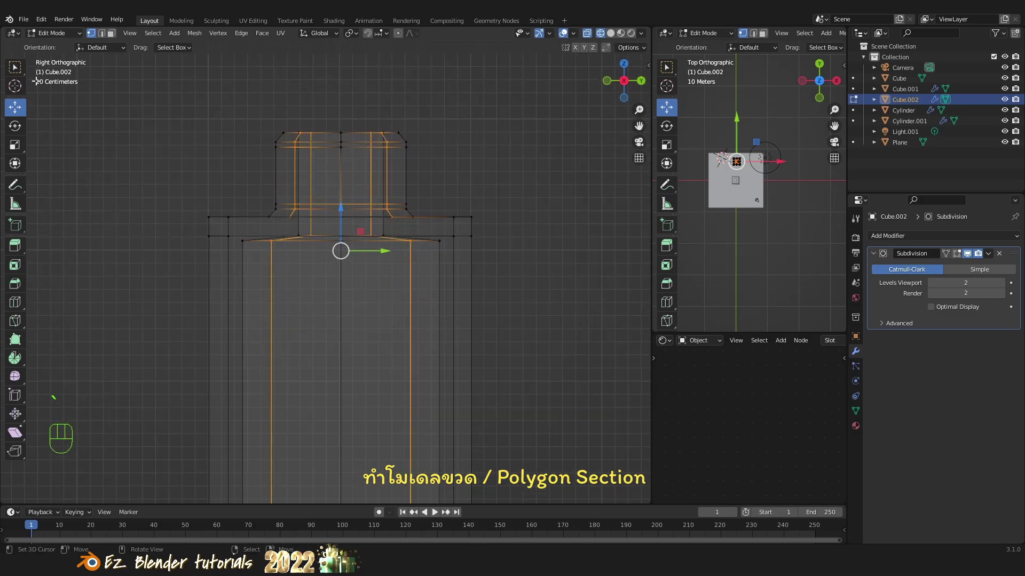
Deselect the outer walls and neck loops, leaving only the body's inner column selected.
left_click(21, 73)
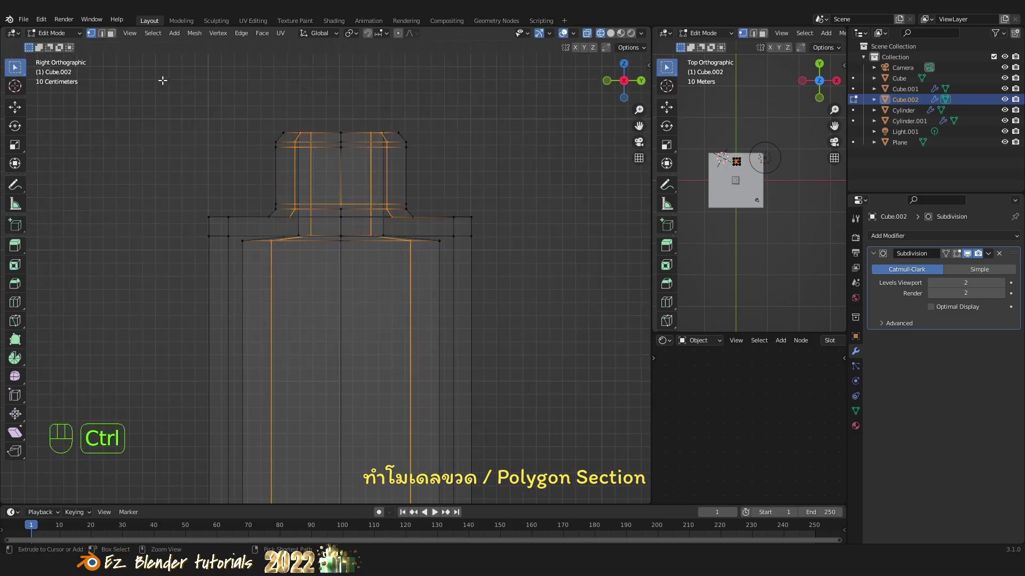
left_click_drag(313, 148, 586, 224)
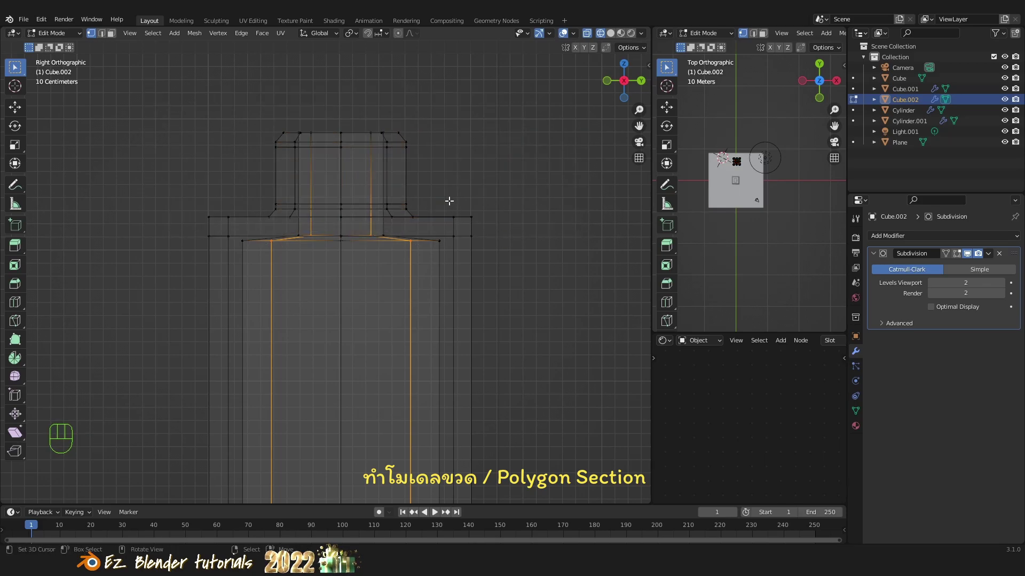
left_click_drag(440, 206, 439, 260)
middle_click(349, 283)
left_click_drag(338, 274, 346, 244)
middle_click(312, 241)
left_click_drag(337, 272, 337, 297)
left_click_drag(350, 291, 344, 329)
left_click_drag(319, 291, 324, 259)
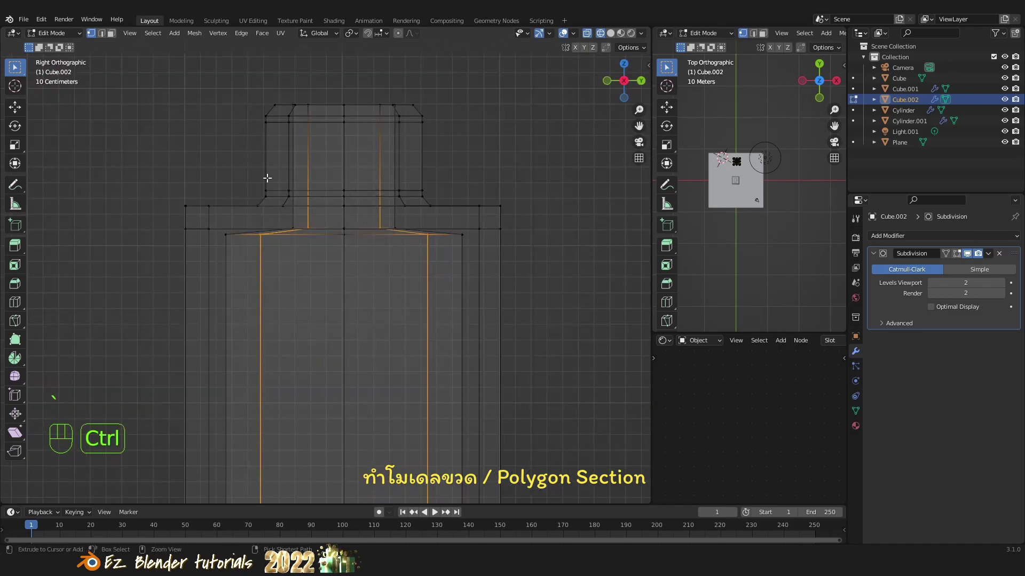
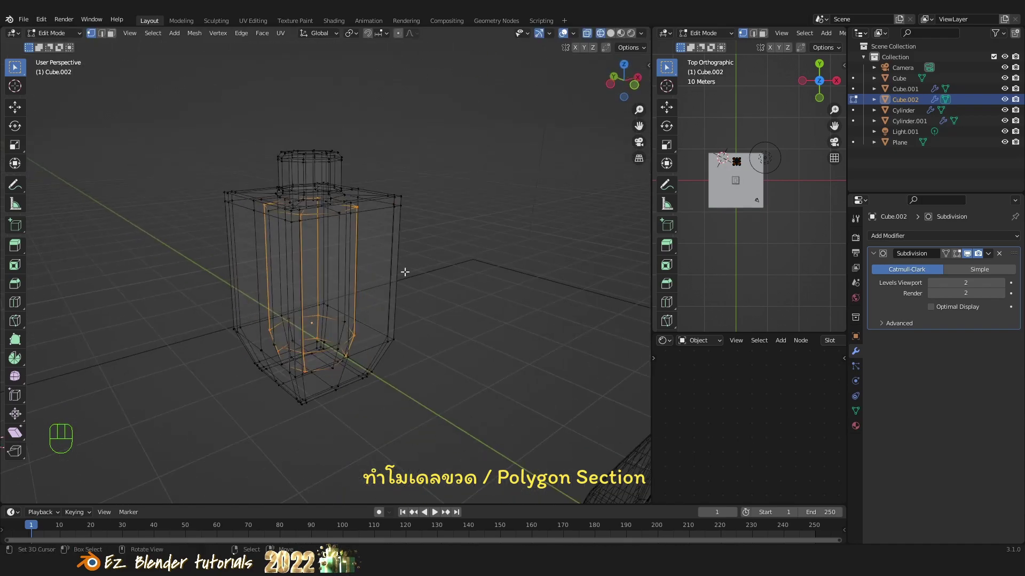
Scale the selected inner loops outward in X/Y only toward the outer body walls.
key("s")
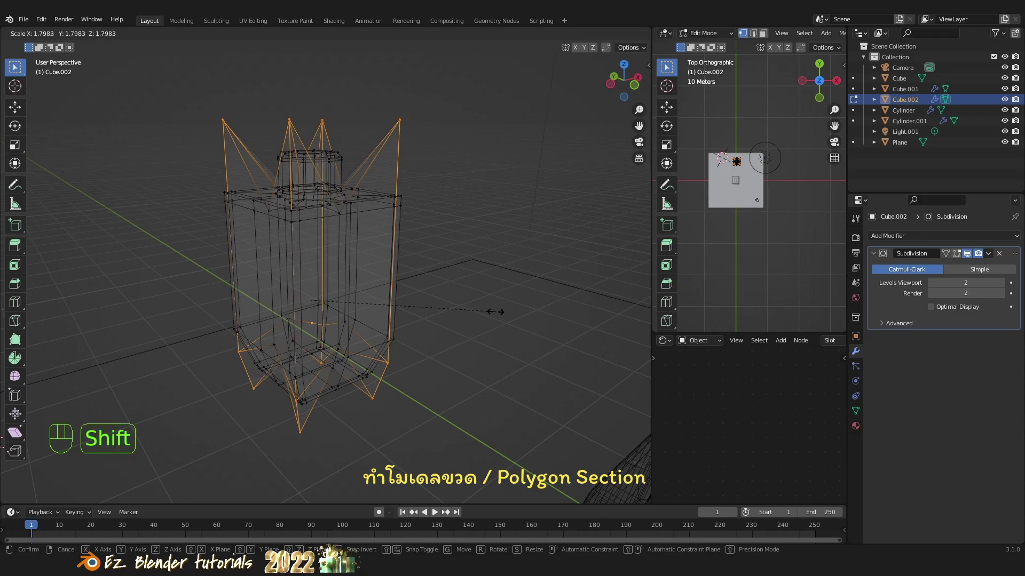
key("shift+z")
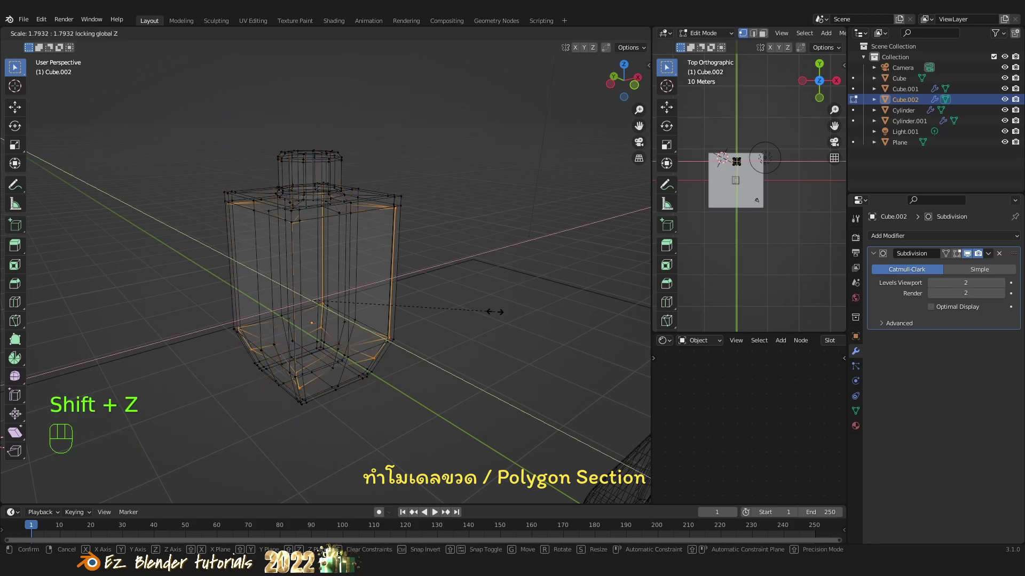
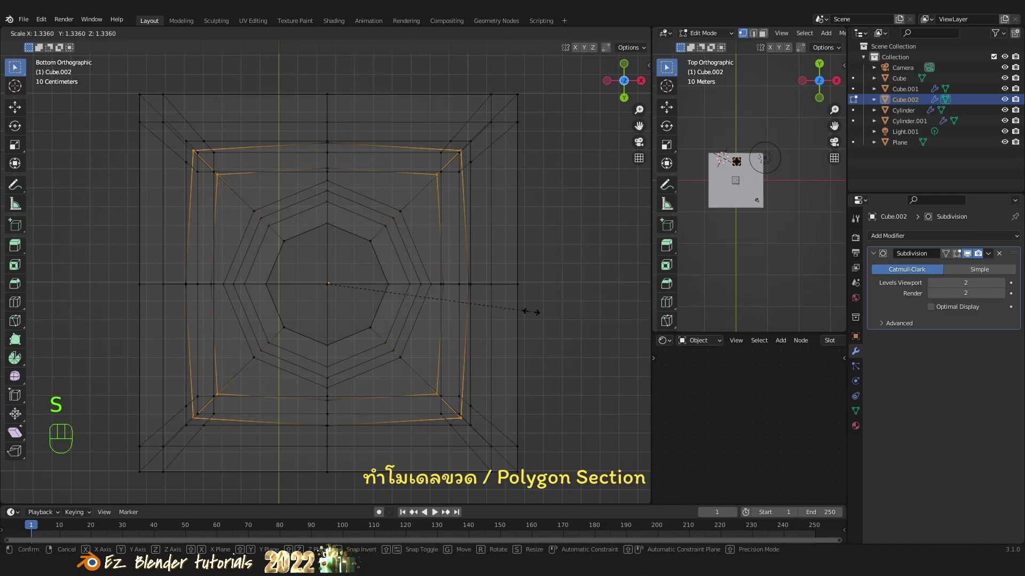
key("shift+z")
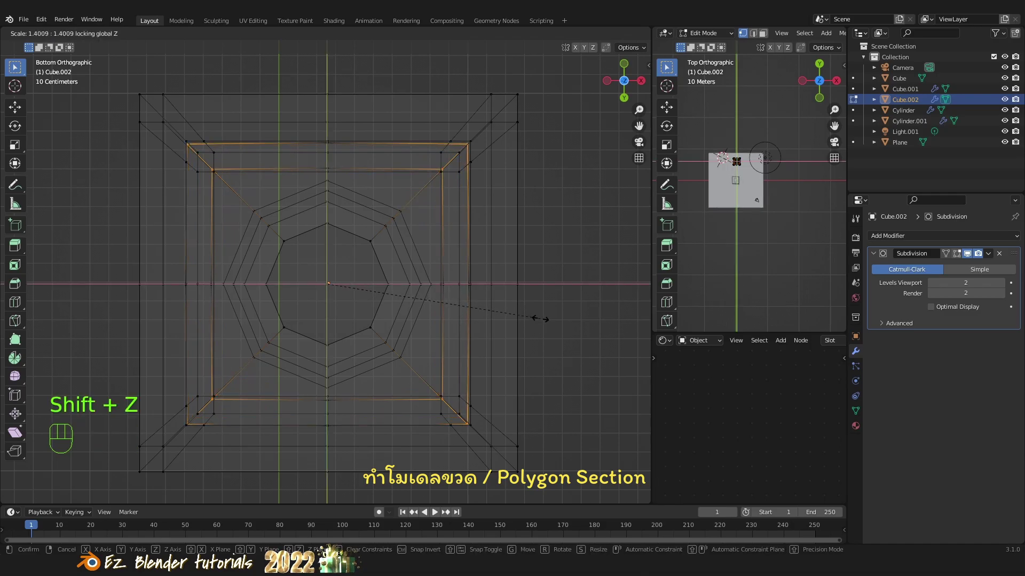
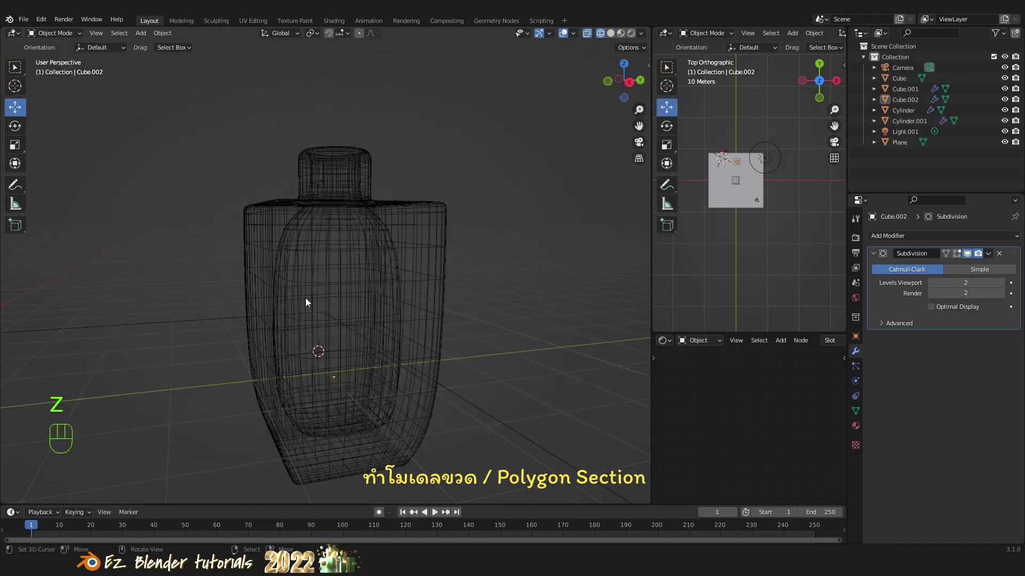
Orbit and zoom in to frame the bottle body closely.
middle_click(361, 326)
left_click_drag(358, 315, 335, 315)
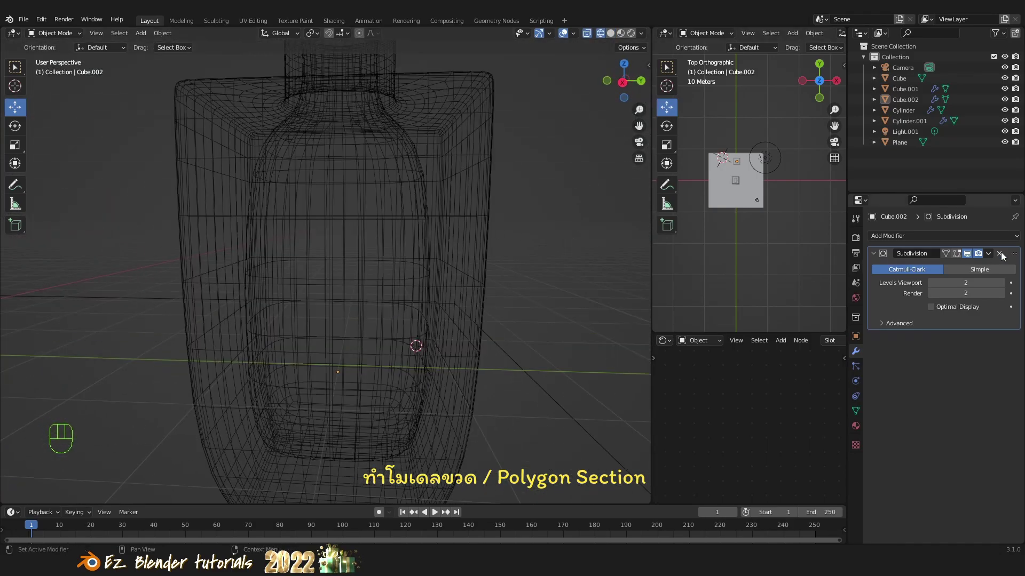
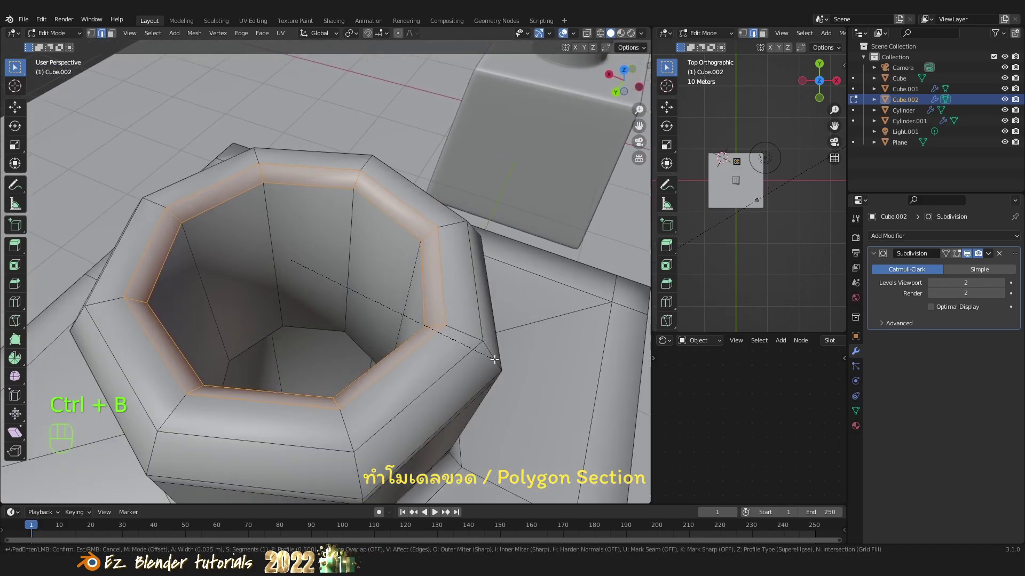
Select the neck rim edge loop and start a bevel, setting its width.
left_click(495, 359)
key("Tab")
left_click_drag(418, 343, 432, 298)
key("a")
left_click_drag(381, 324, 425, 335)
key("z")
left_click_drag(423, 342, 454, 307)
Orbit around the neck opening and refine the rim bevel width.
middle_click(451, 328)
left_click_drag(410, 328, 406, 376)
key("Tab")
left_click_drag(373, 266, 303, 272)
key("z")
middle_click(292, 266)
left_click_drag(258, 247, 294, 218)
key("a")
left_click_drag(330, 215, 364, 210)
key("Tab")
left_click_drag(384, 229, 367, 261)
key("Tab")
Add a supporting edge loop just below the rim with Ctrl+R and confirm it.
middle_click(321, 238)
key("ctrl+r")
left_click(257, 125)
key("Tab")
left_click_drag(384, 266, 395, 238)
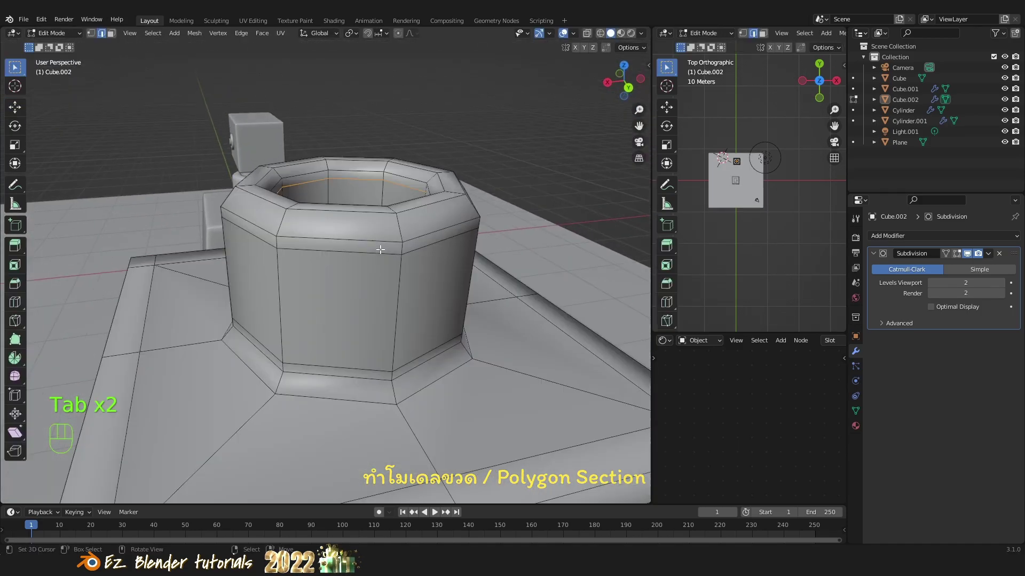
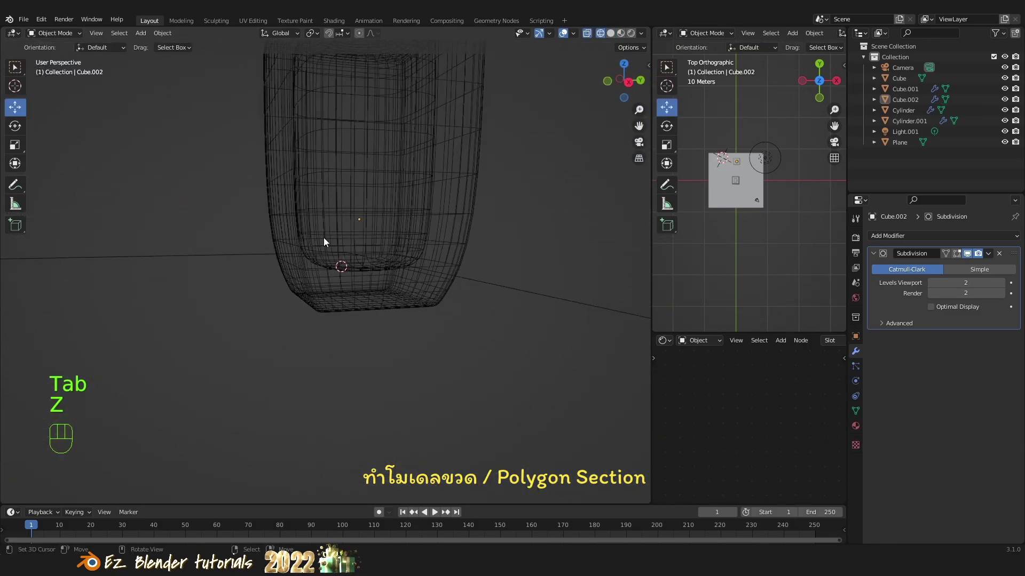
Orbit around and under the bottle to inspect the body.
left_click_drag(388, 265, 371, 285)
left_click_drag(371, 276, 340, 276)
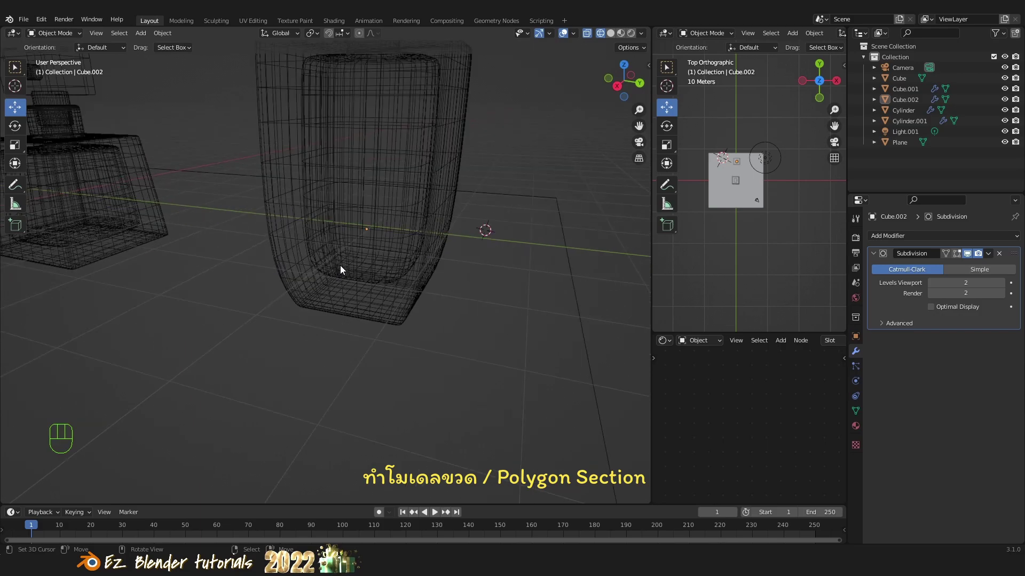
left_click_drag(358, 265, 392, 264)
left_click_drag(322, 272, 403, 290)
left_click_drag(412, 291, 299, 280)
left_click_drag(355, 298, 412, 285)
left_click_drag(382, 279, 331, 305)
left_click_drag(365, 250, 332, 284)
left_click_drag(352, 259, 388, 230)
left_click_drag(401, 226, 451, 227)
left_click_drag(437, 250, 424, 303)
Centre and zoom out on the bottle, enter Edit Mode and clear the selection.
left_click_drag(416, 304, 376, 315)
left_click_drag(400, 298, 418, 264)
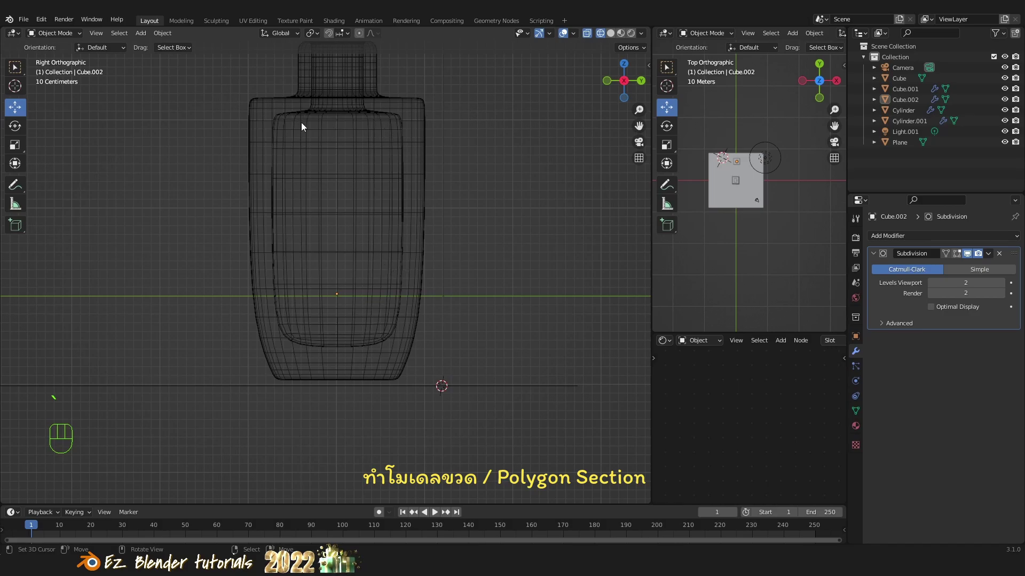
left_click_drag(402, 248, 397, 216)
left_click_drag(392, 239, 388, 332)
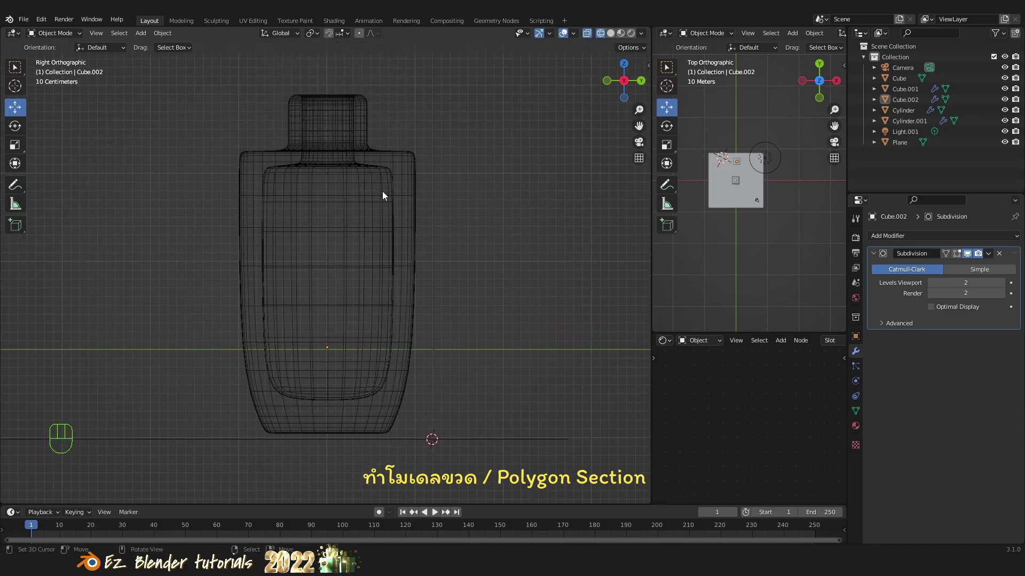
right_click(390, 180)
key("Tab")
left_click(93, 34)
Box-select the inner body through the mesh and orbit to check it in perspective.
key("a")
key("b")
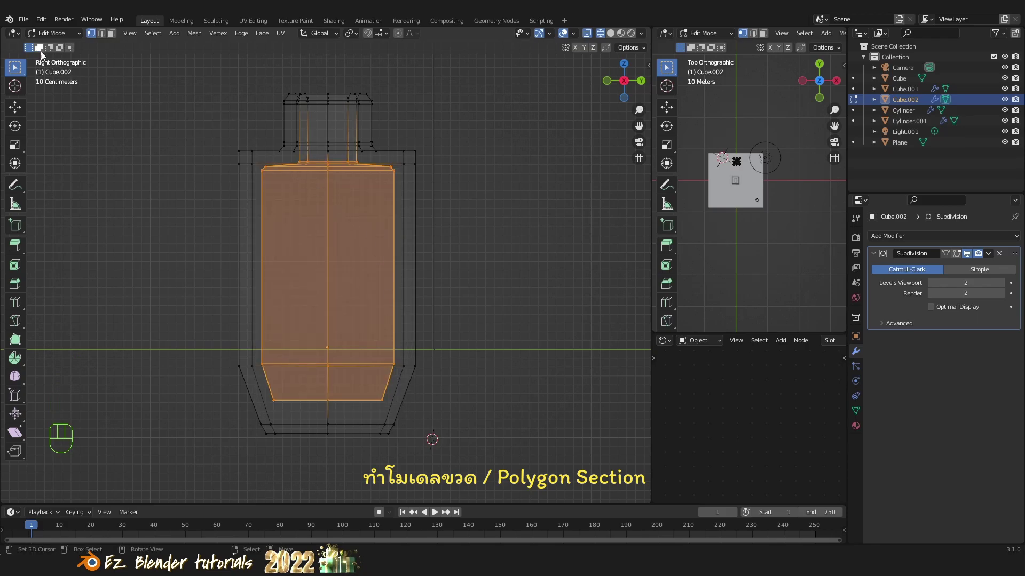
left_click_drag(238, 161, 251, 294)
left_click_drag(185, 144, 485, 241)
left_click_drag(480, 257, 478, 173)
left_click_drag(464, 196, 435, 255)
left_click_drag(433, 258, 424, 226)
left_click_drag(426, 264, 426, 236)
left_click_drag(429, 236, 452, 235)
middle_click(465, 266)
Scale the inner body wider in X/Y only and confirm.
key("s")
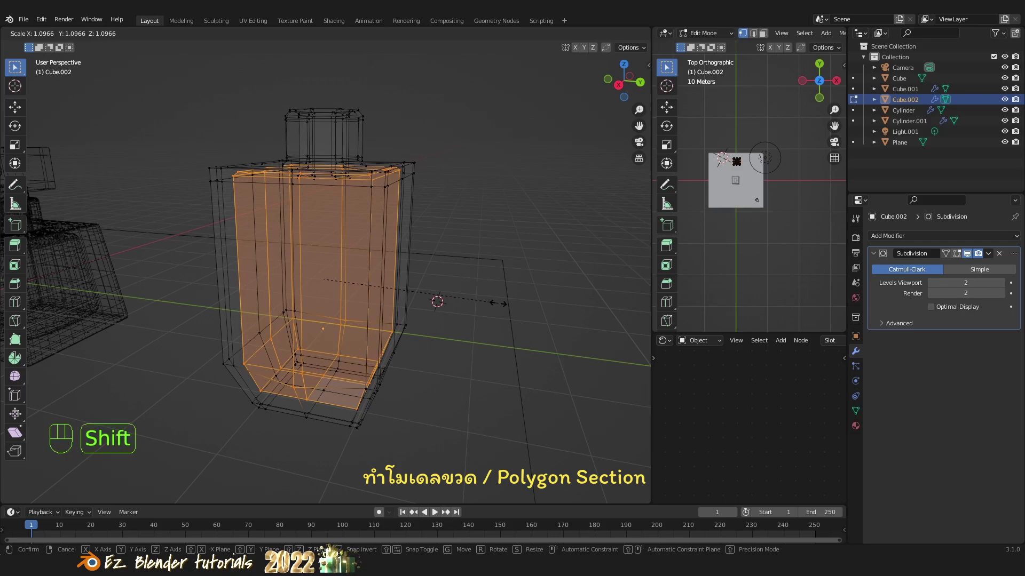
key("shift+z")
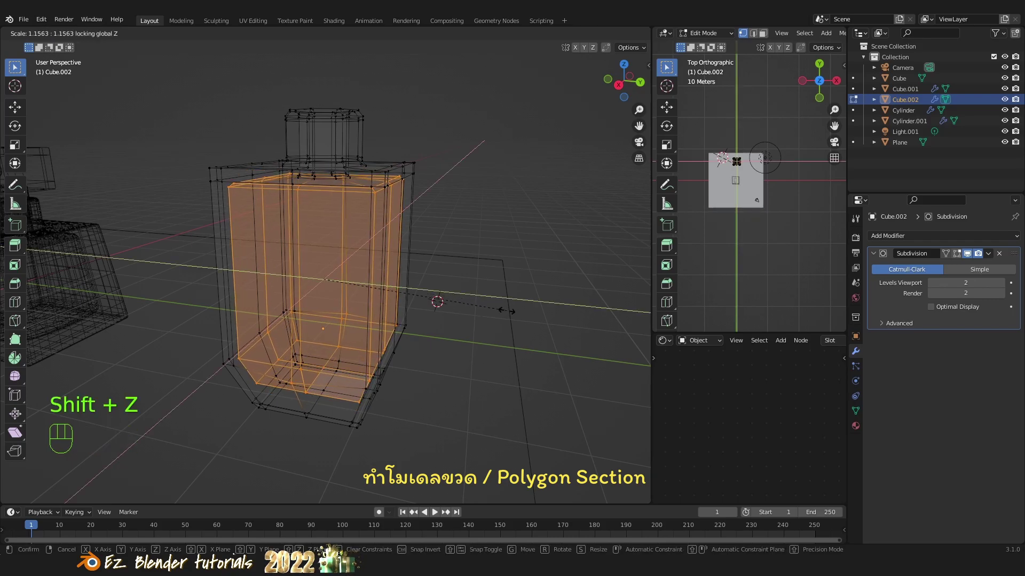
left_click(508, 310)
left_click_drag(456, 295, 455, 281)
left_click_drag(448, 284, 434, 300)
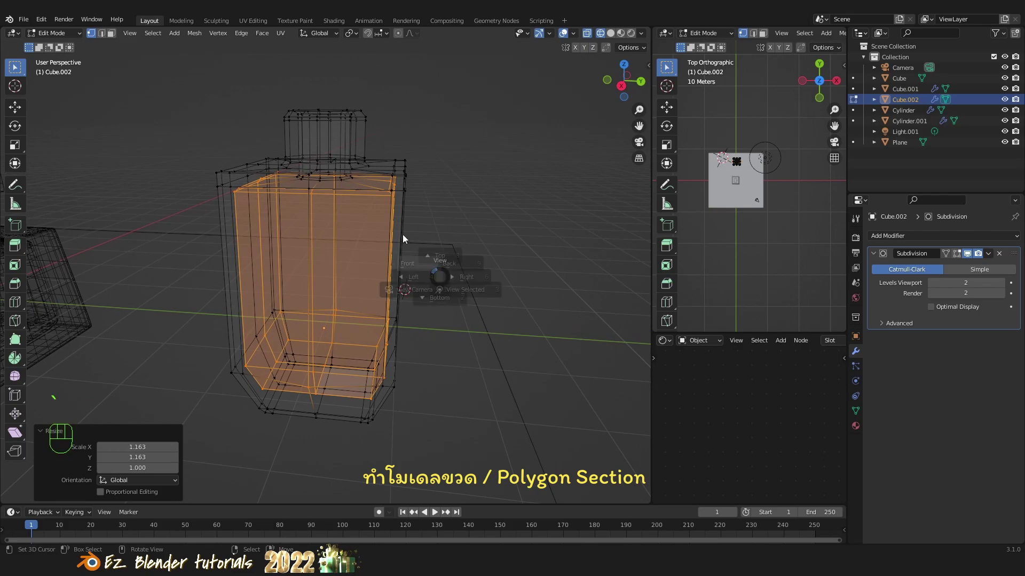
From Back view, box-select the vertices along the bottle's shoulder.
key("`")
key("`")
left_click_drag(397, 219, 408, 266)
key("a")
key("b")
left_click_drag(261, 216, 278, 255)
key("b")
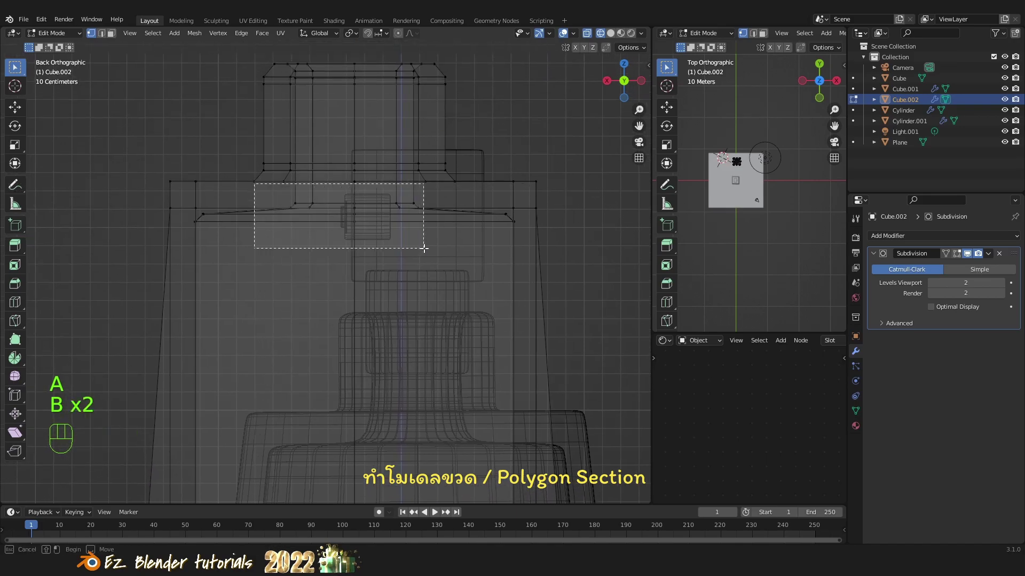
key("b")
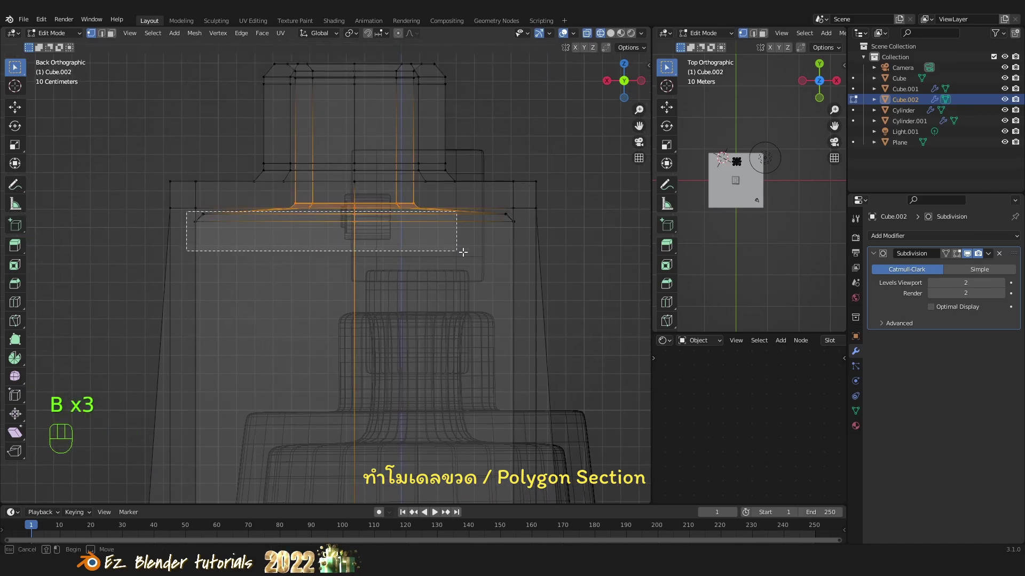
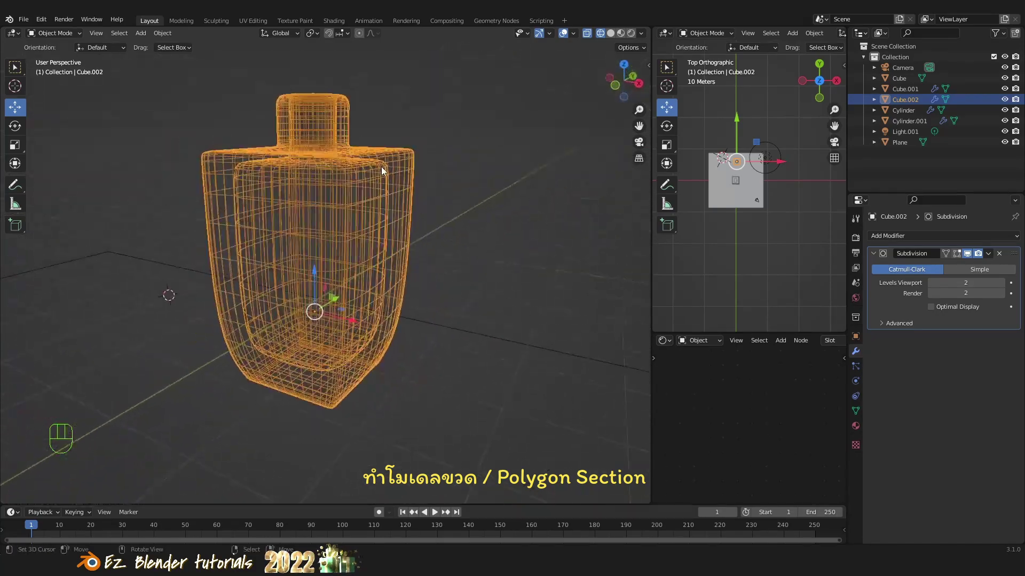
Preview the smoothed bottle in Solid then Rendered shading, orbiting to inspect it.
key("z")
left_click_drag(415, 264, 334, 260)
left_click_drag(302, 279, 376, 285)
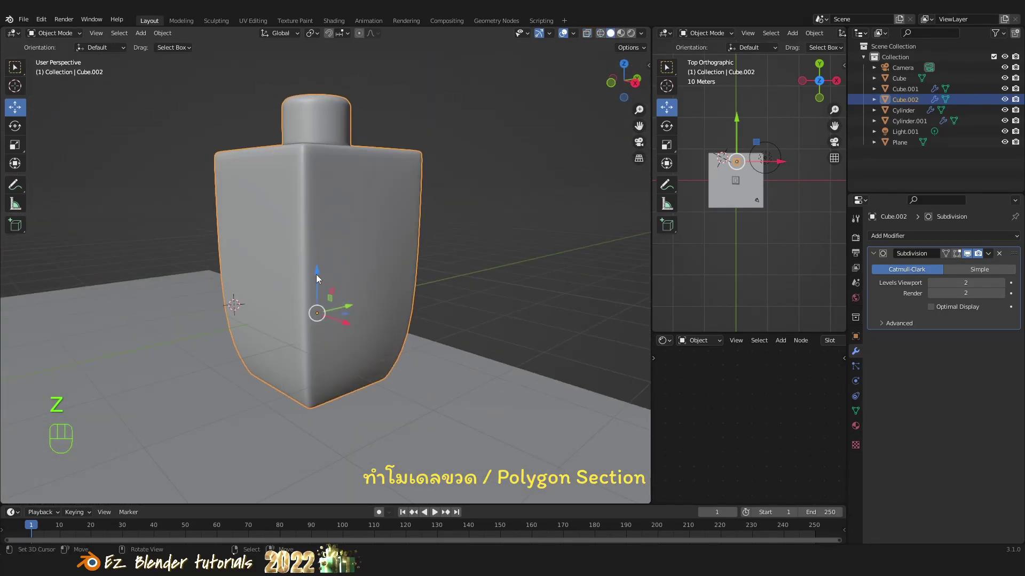
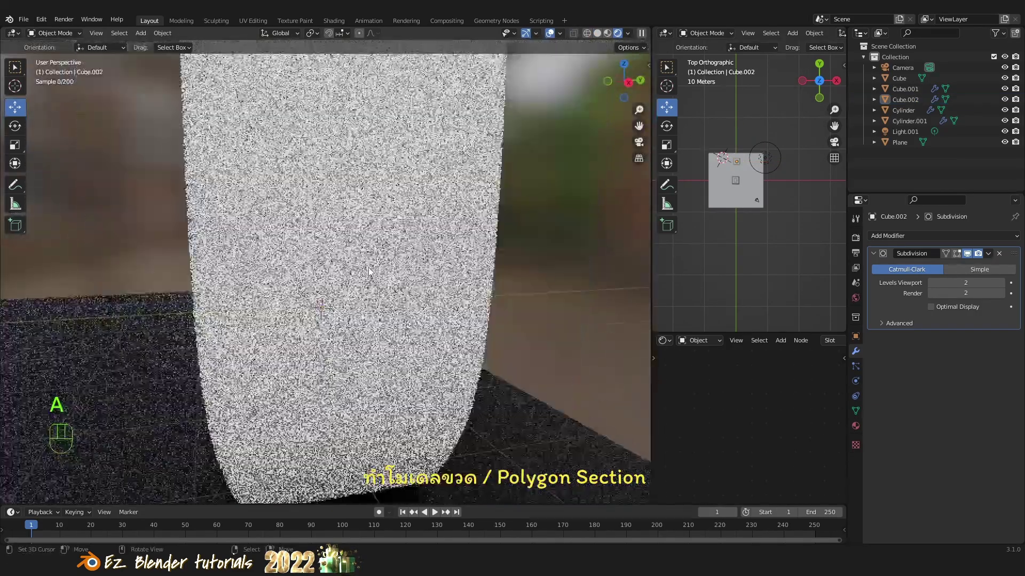
key("z")
left_click_drag(368, 280, 415, 291)
left_click_drag(304, 305, 266, 315)
left_click_drag(280, 300, 308, 294)
left_click_drag(334, 299, 369, 314)
Add a new cylinder mesh, Cylinder.002, to the scene beside the bottle.
right_click(172, 331)
right_click(174, 331)
left_click_drag(406, 305, 362, 377)
Delete the leftover cylinder and add a fresh mesh cylinder via Shift+A.
key("a")
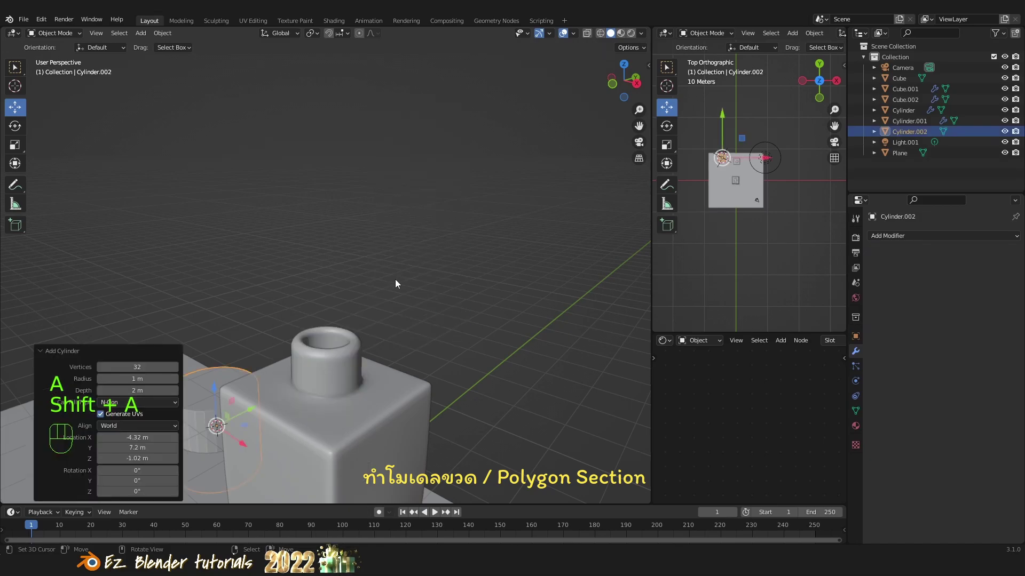
key("g")
left_click(447, 276)
key("Delete")
key("shift+a")
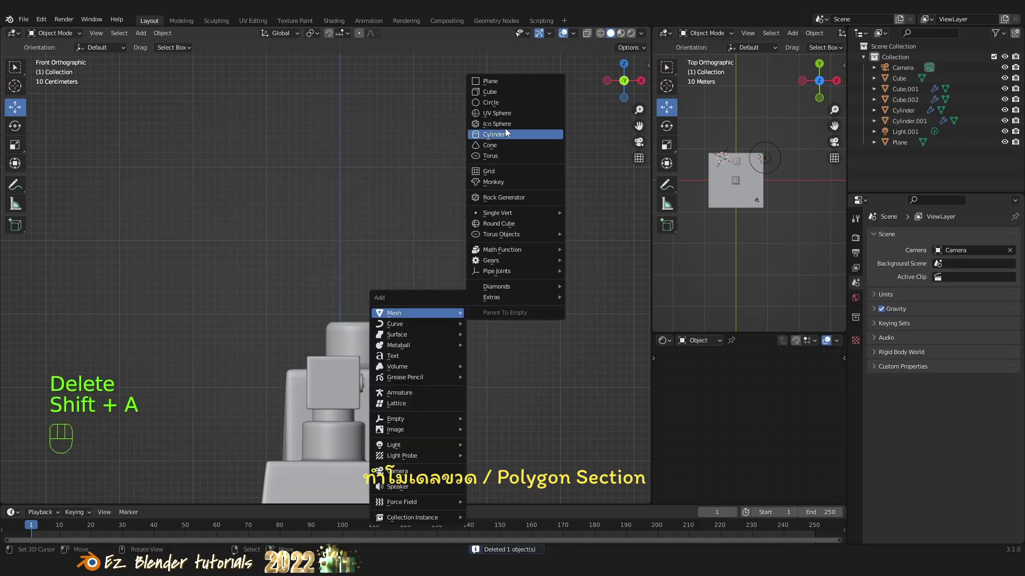
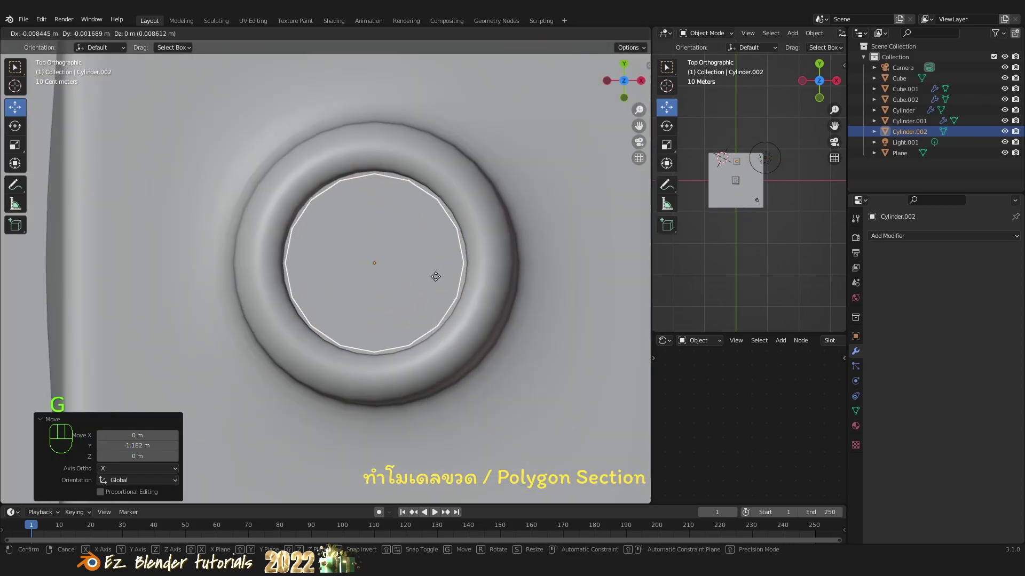
Shrink and move the new cylinder so it sits centred inside the neck opening.
left_click_drag(440, 281, 489, 319)
left_click_drag(477, 311, 441, 261)
left_click_drag(445, 307, 436, 299)
middle_click(425, 242)
key("g")
key("z")
left_click(411, 284)
Raise the cylinder along Z so it rises above the neck rim as a cap stem.
middle_click(444, 263)
left_click_drag(430, 284, 461, 260)
key("z")
left_click_drag(340, 253, 287, 264)
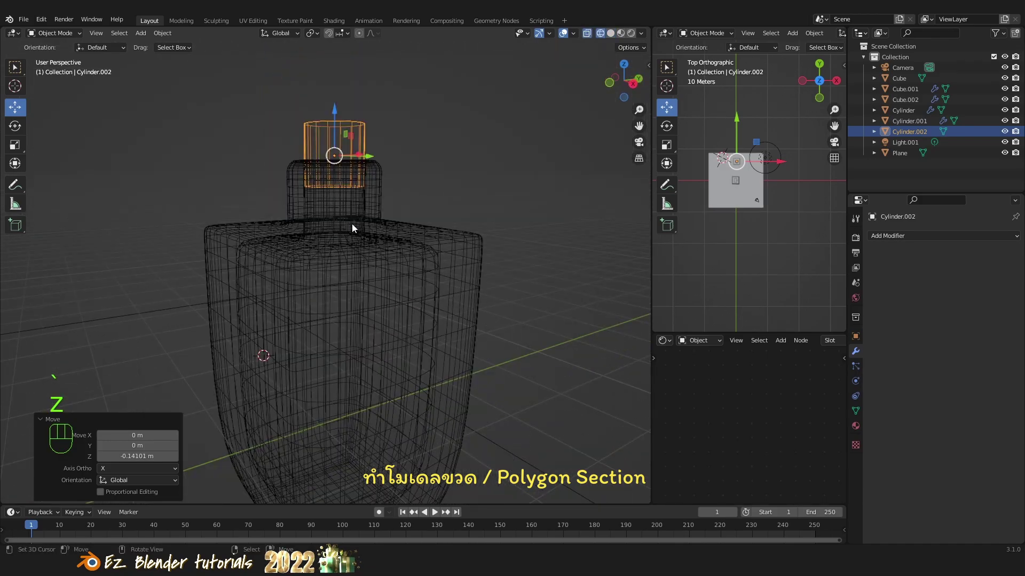
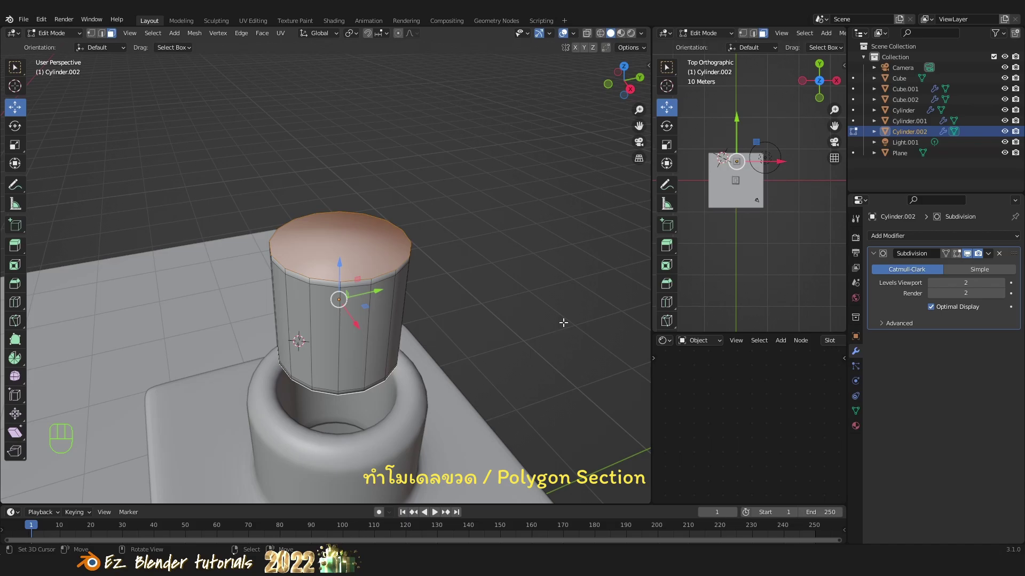
Select the cap cylinder's top faces and add an edge loop around it in Edit Mode.
key("i")
left_click_drag(555, 315, 447, 298)
middle_click(435, 286)
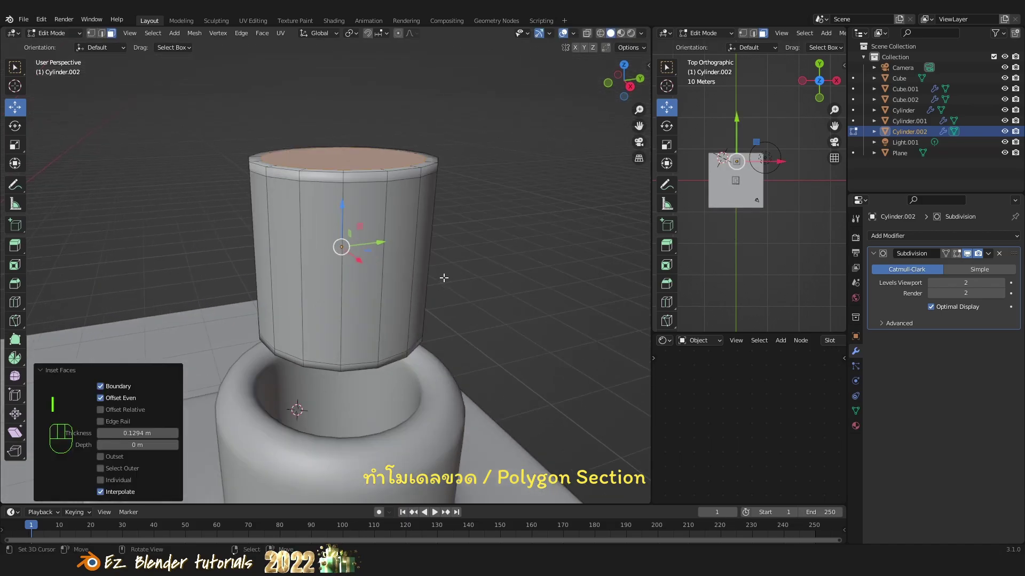
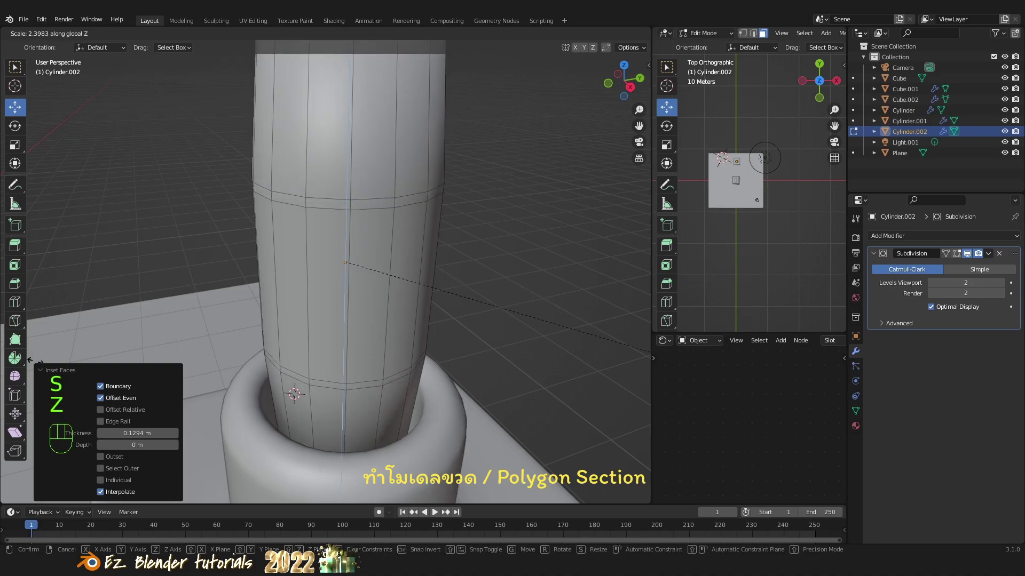
left_click(498, 291)
key("a")
middle_click(462, 279)
key("Tab")
Stretch the cylinder taller along Z and add another loop near its end.
key("a")
left_click_drag(404, 250, 464, 240)
right_click(455, 241)
left_click_drag(503, 259, 471, 249)
key("g")
key("z")
left_click(467, 298)
Tighten the top rim's position along Z and return to Object Mode.
middle_click(424, 309)
key("g")
key("z")
left_click(457, 160)
key("`")
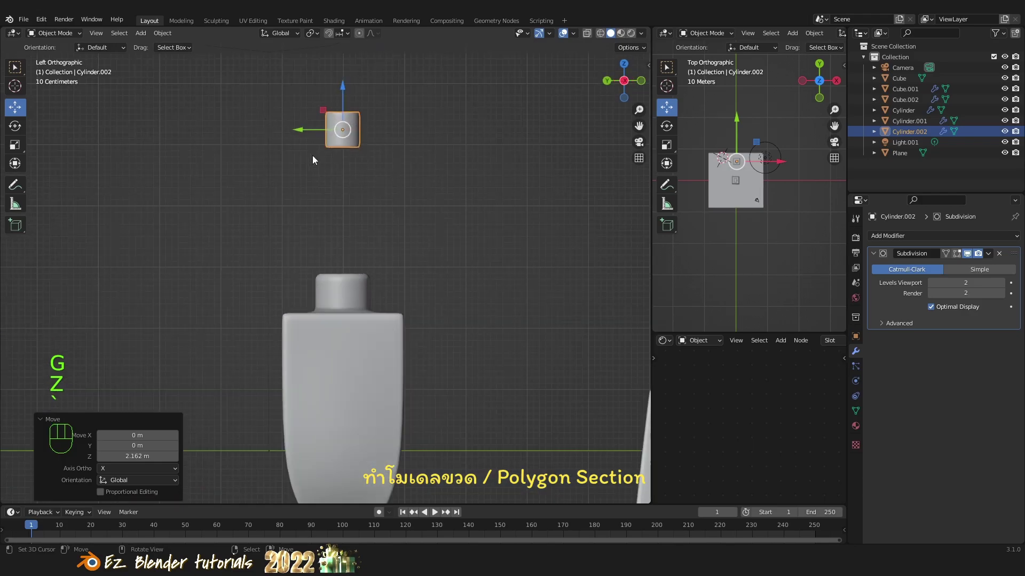
Add a Bezier curve and rotate its point in Right Ortho so the tube bends from cap into bottle.
key("`")
left_click_drag(394, 202, 397, 236)
key("a")
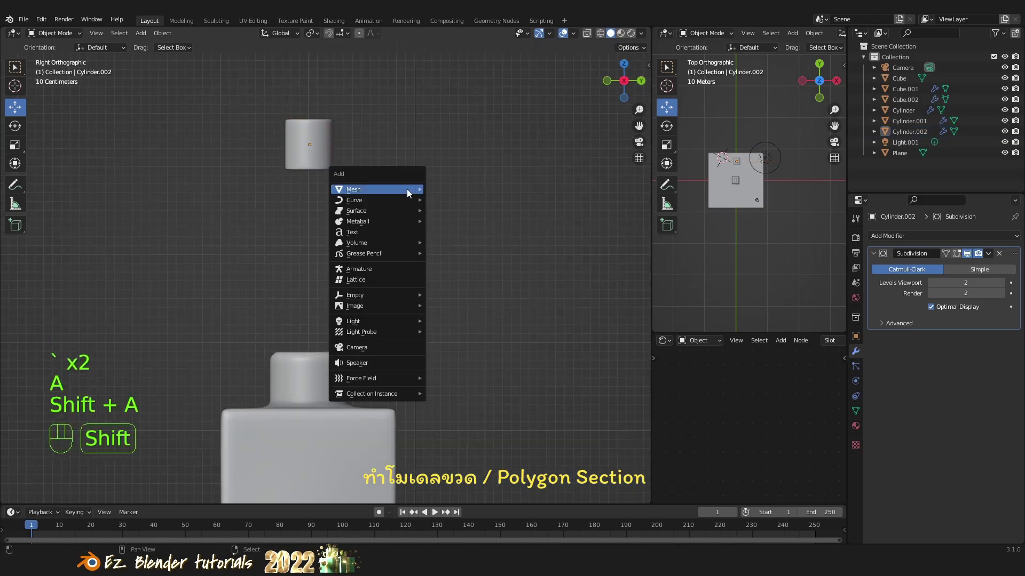
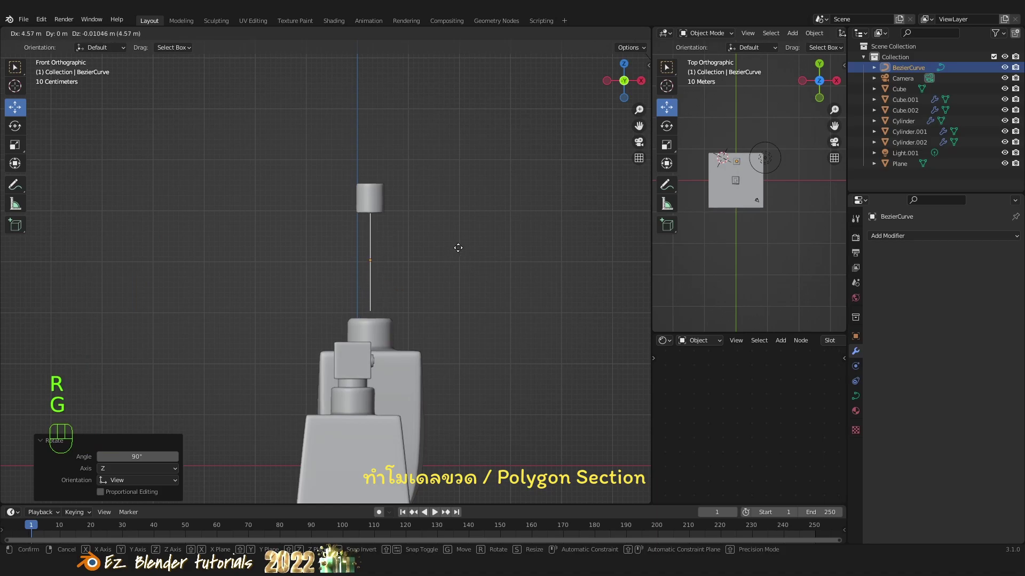
left_click(460, 251)
left_click_drag(408, 263, 312, 270)
key("`")
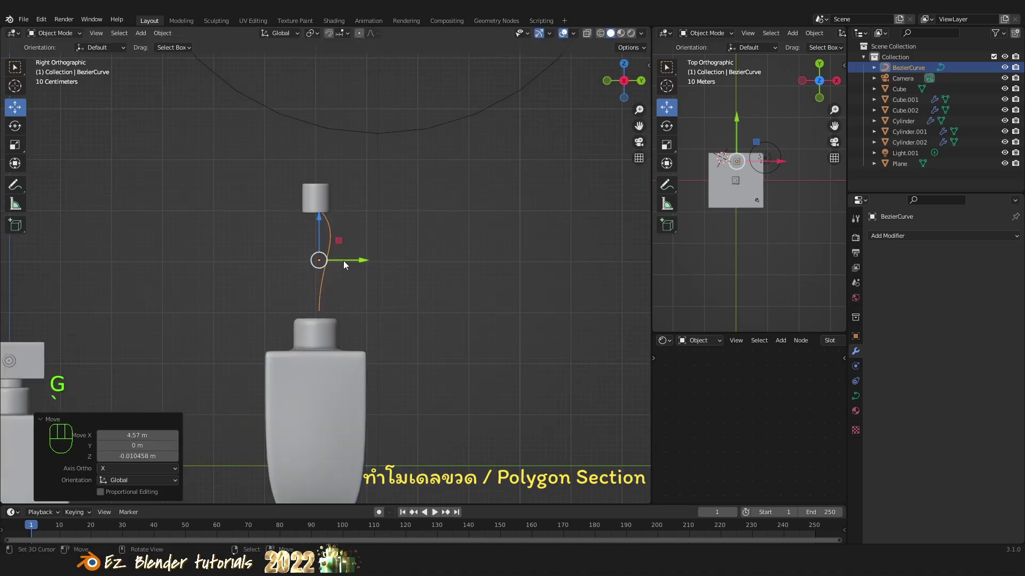
key("r")
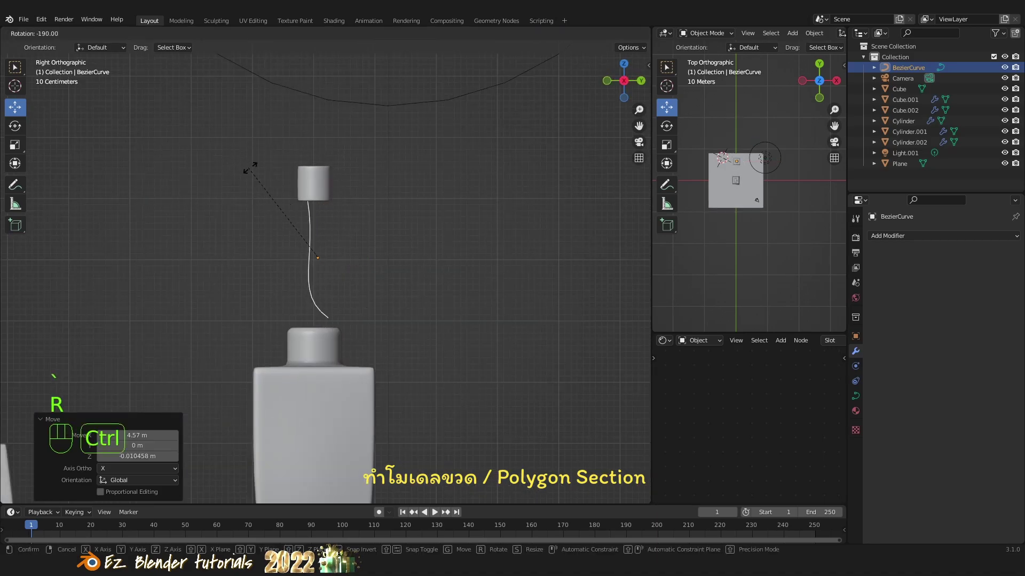
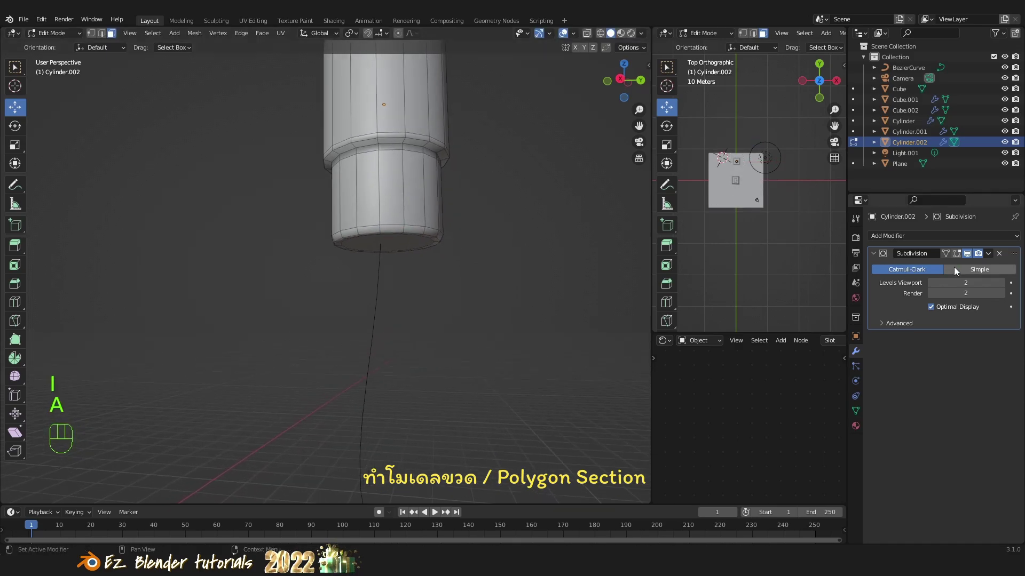
Bevel the cap's selected edge loop with Ctrl+B and slide the new loop along the cap.
key("Tab")
left_click_drag(460, 218, 451, 202)
key("a")
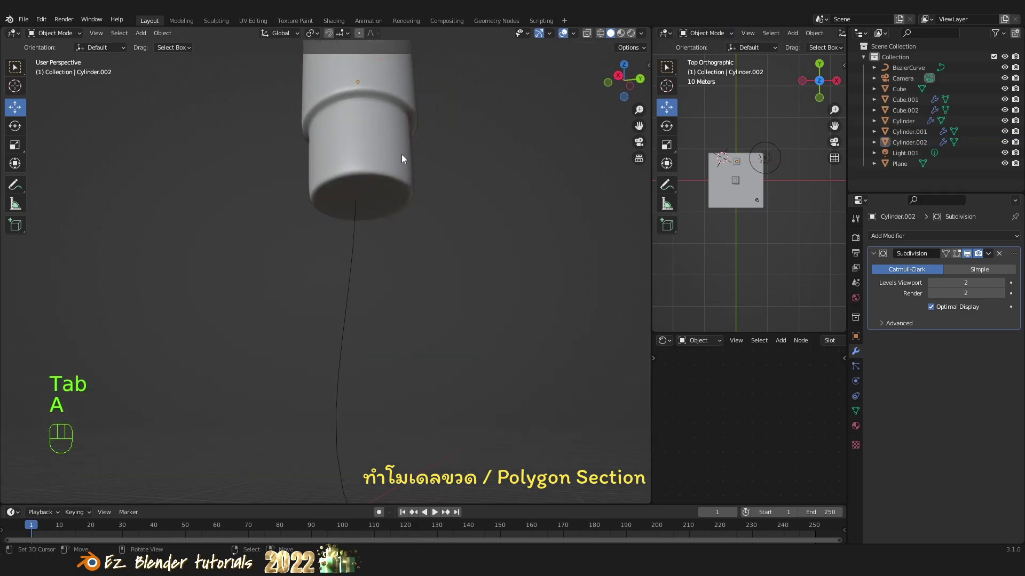
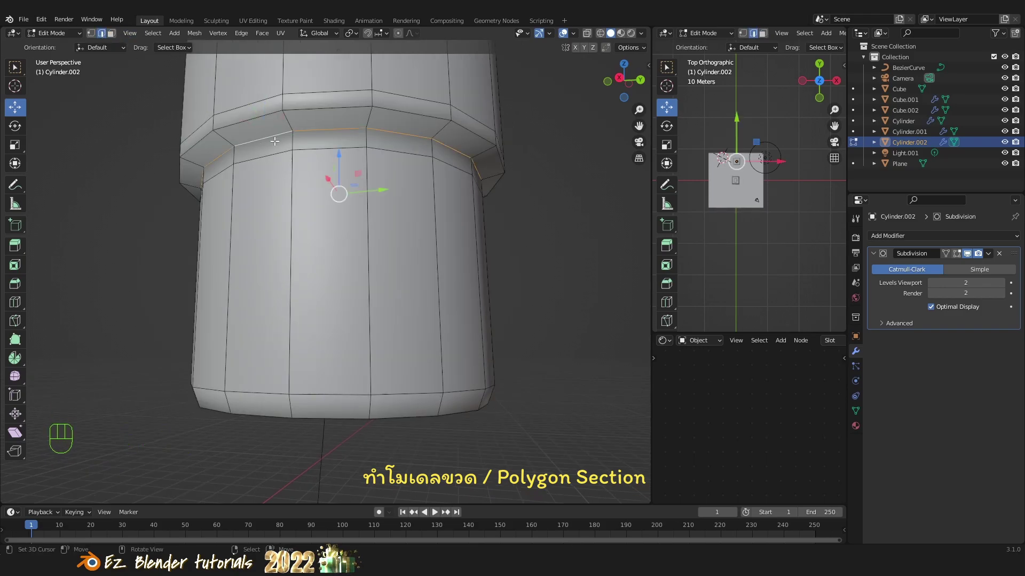
key("ctrl+b")
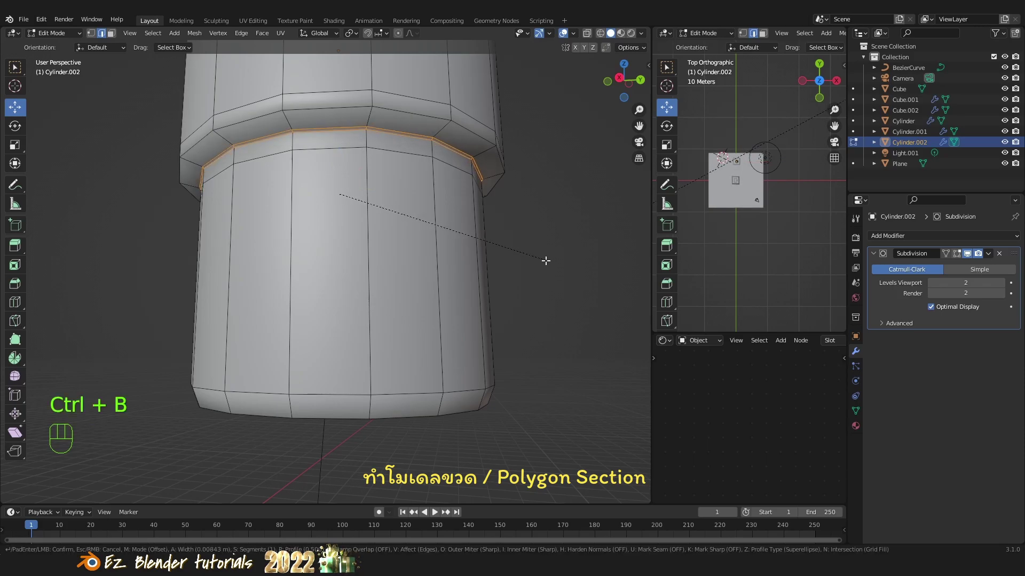
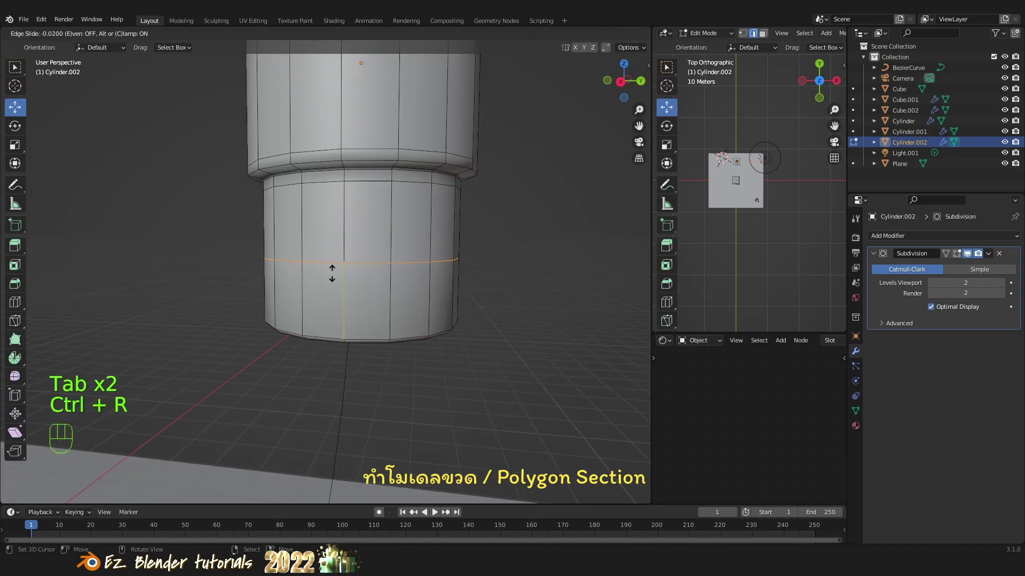
left_click_drag(363, 343, 382, 360)
Add a loop tightening the cap's lower section, then select the BezierCurve's Object Data properties.
key("Tab")
key("a")
left_click_drag(402, 321, 400, 288)
right_click(349, 271)
left_click_drag(418, 329, 437, 362)
left_click_drag(447, 351, 440, 333)
Set the BezierCurve's Bevel Depth to 0.051 m and inspect the tube inside the bottle.
left_click(857, 403)
left_click(898, 413)
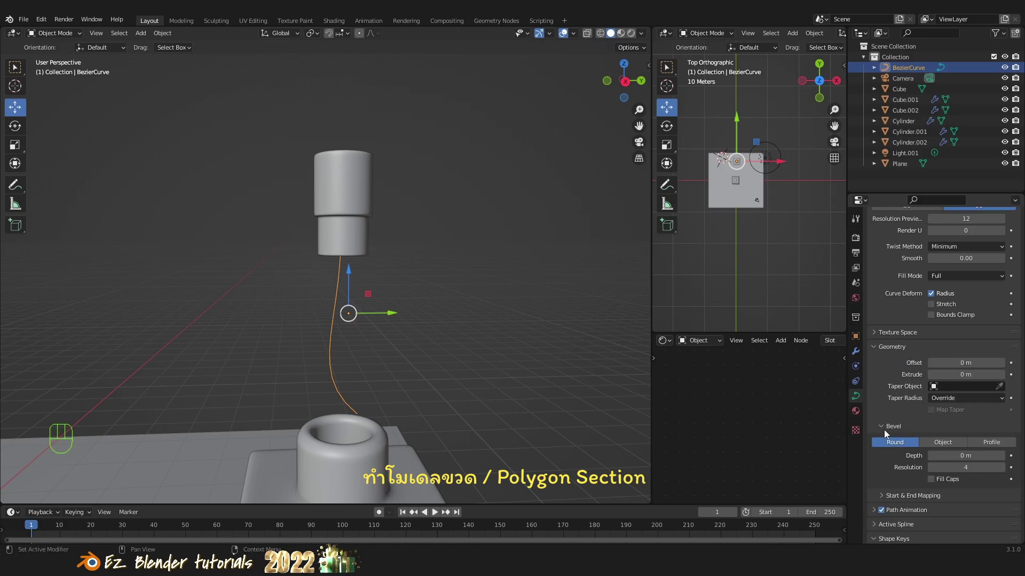
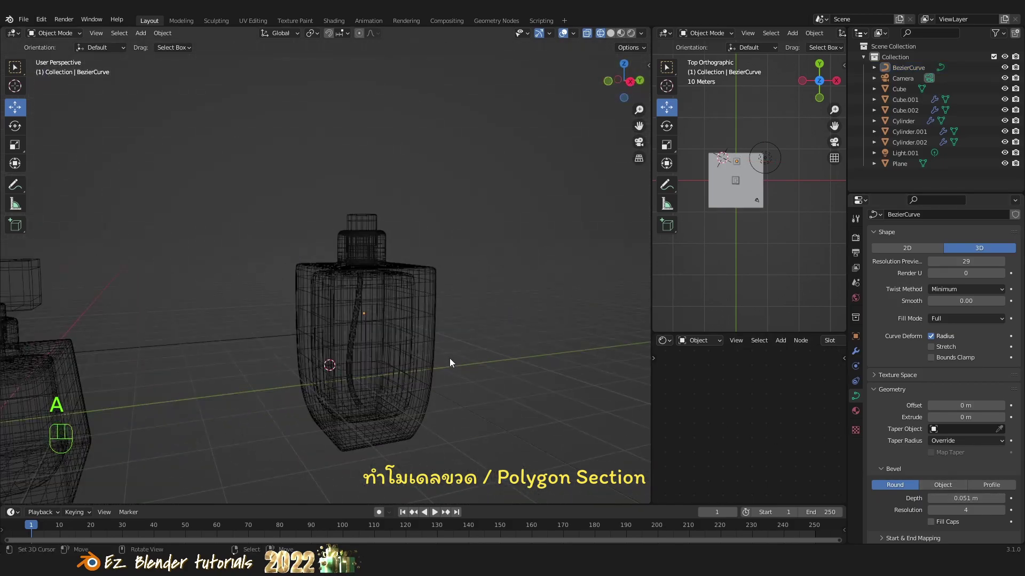
left_click_drag(421, 372, 367, 386)
middle_click(350, 345)
left_click_drag(383, 347, 443, 363)
Frame the bottle neck and add an Ico Sphere mesh via Shift+A.
key("z")
left_click_drag(407, 299, 347, 359)
left_click_drag(340, 353, 337, 324)
left_click_drag(294, 283, 254, 286)
key("shift+a")
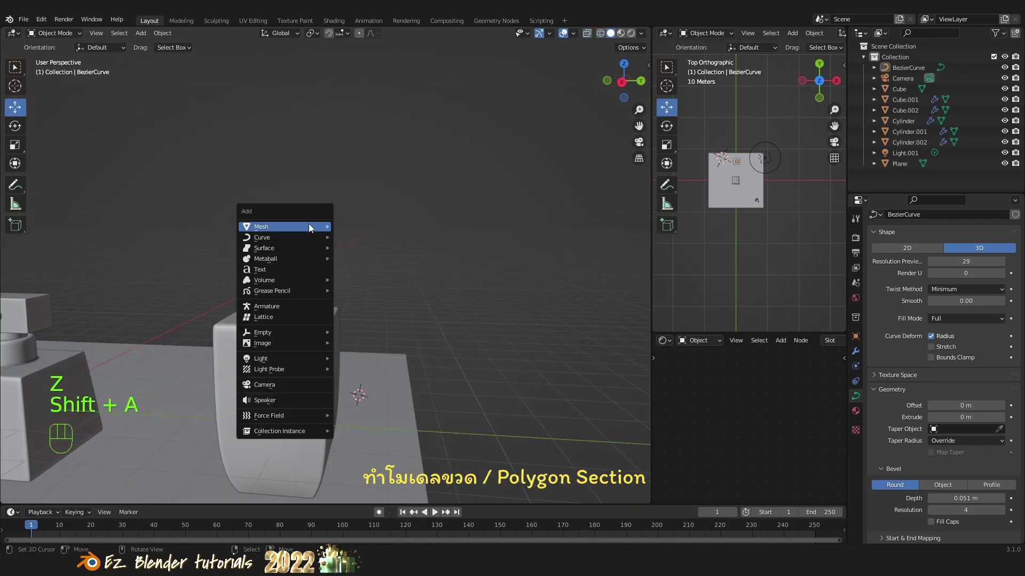
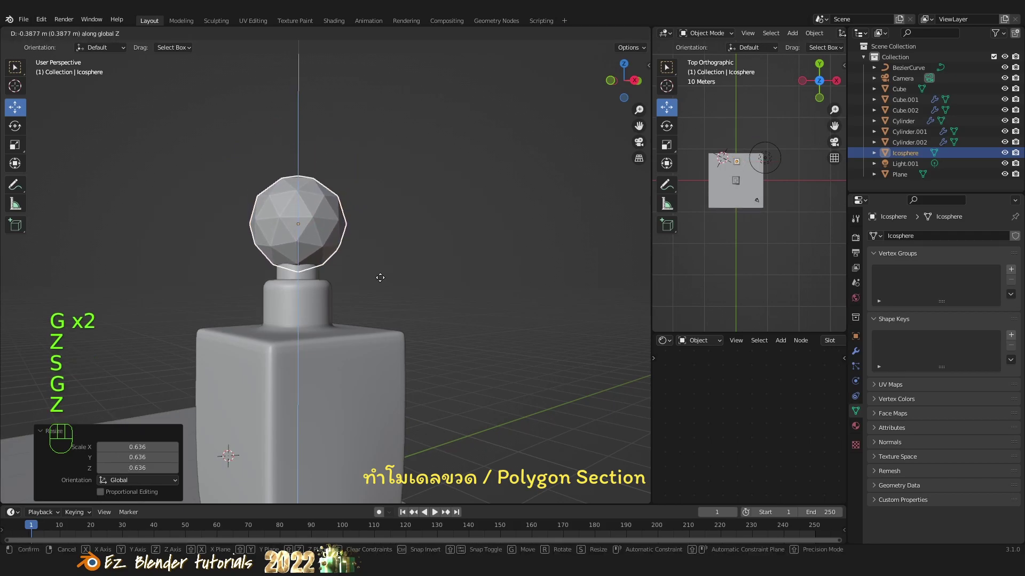
Move the icosphere up onto the neck and flatten it along Z into a squat stopper.
left_click(384, 282)
key("a")
left_click_drag(365, 279, 288, 302)
left_click_drag(330, 290, 372, 268)
right_click(325, 257)
key("s")
key("z")
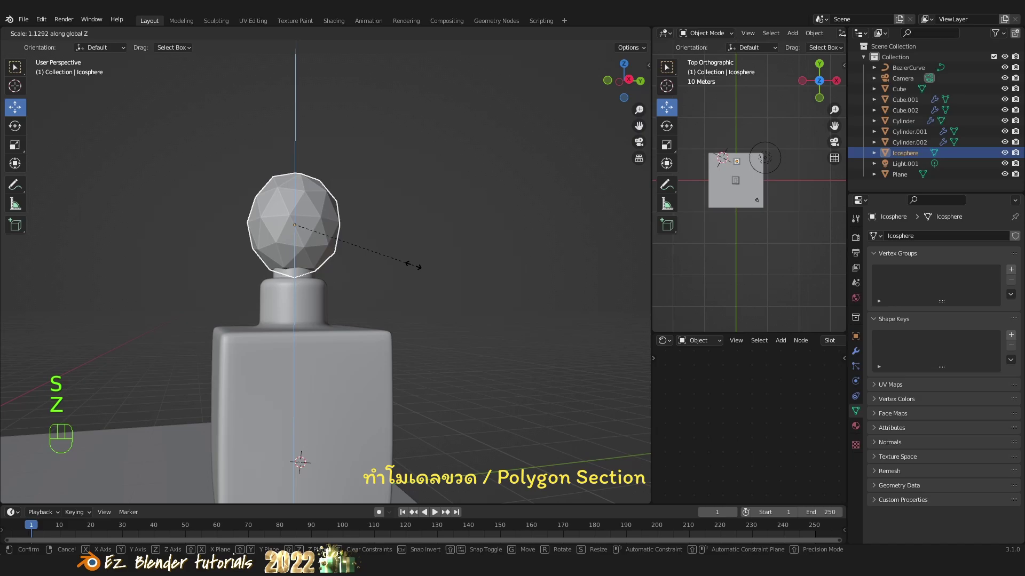
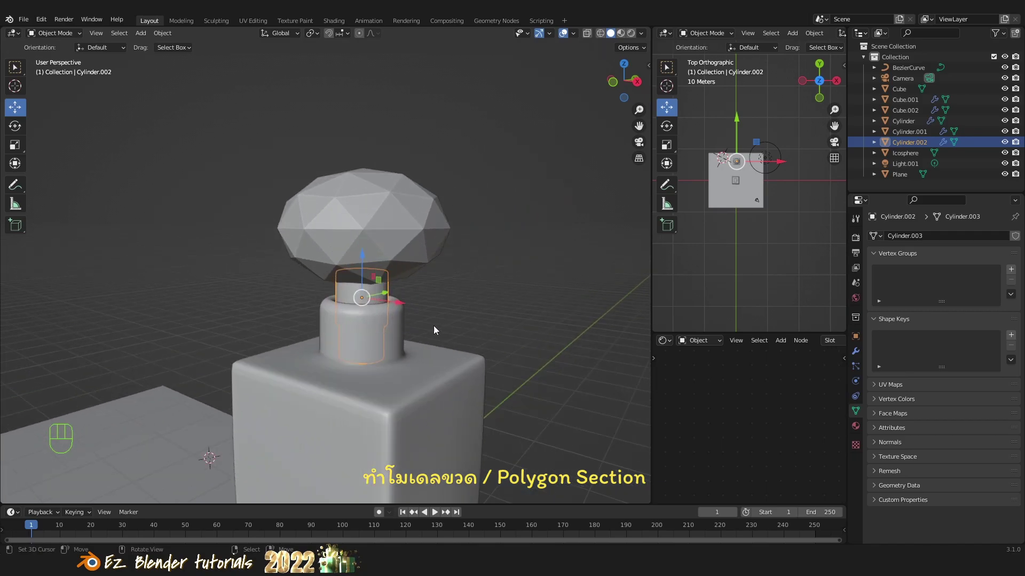
Duplicate Cylinder.002 with Shift+D, rotate the copy sideways and enter Edit Mode.
key("shift+d")
left_click_drag(418, 321, 382, 87)
left_click_drag(398, 213, 344, 349)
key("r")
left_click(364, 177)
left_click_drag(372, 290, 329, 330)
key("Tab")
middle_click(353, 305)
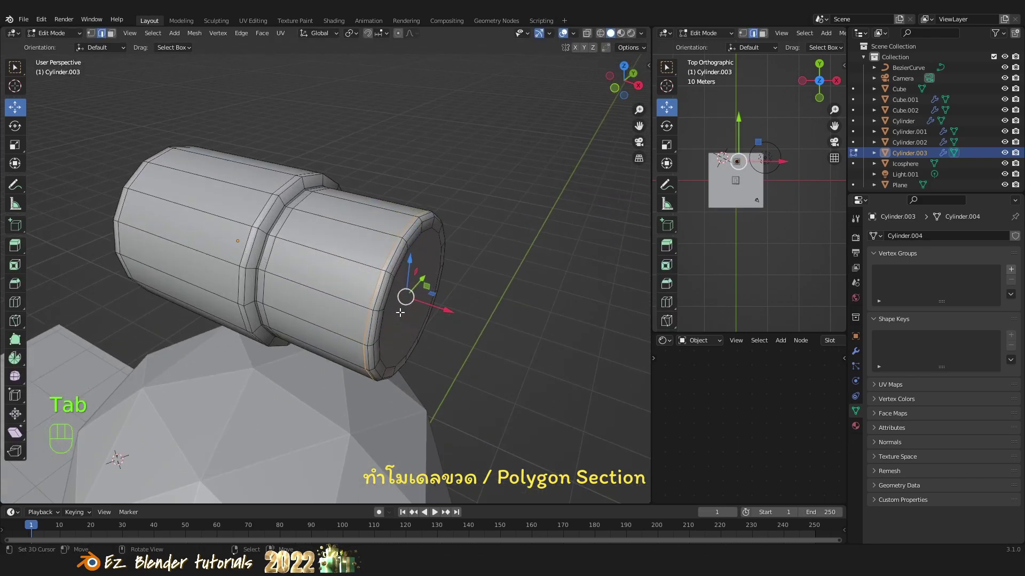
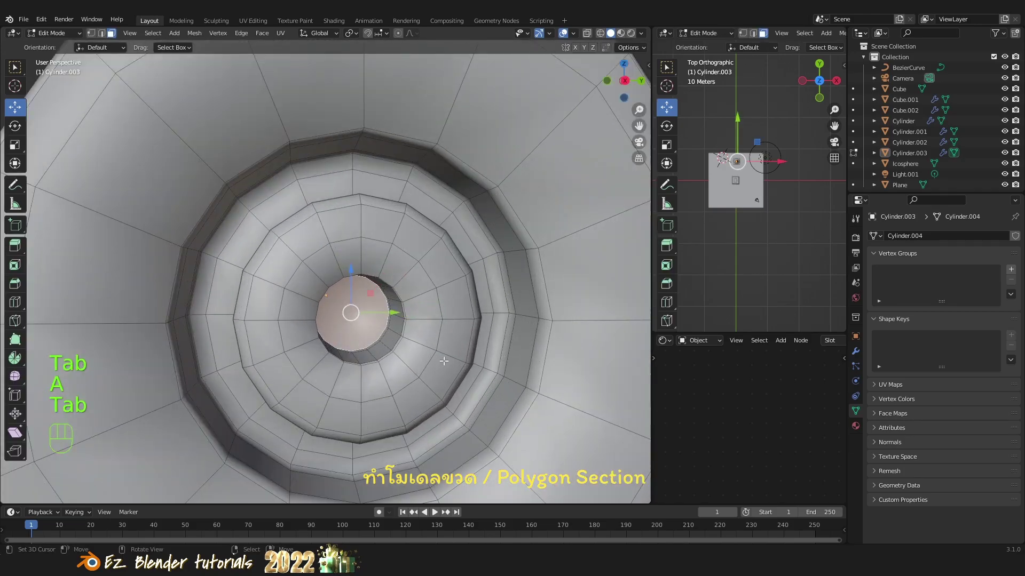
Inset and extrude the end faces into concentric rings with a recessed centre, back to Object Mode.
key("i")
left_click(450, 363)
key("Tab")
key("z")
left_click_drag(413, 364, 466, 375)
middle_click(445, 374)
key("z")
right_click(449, 348)
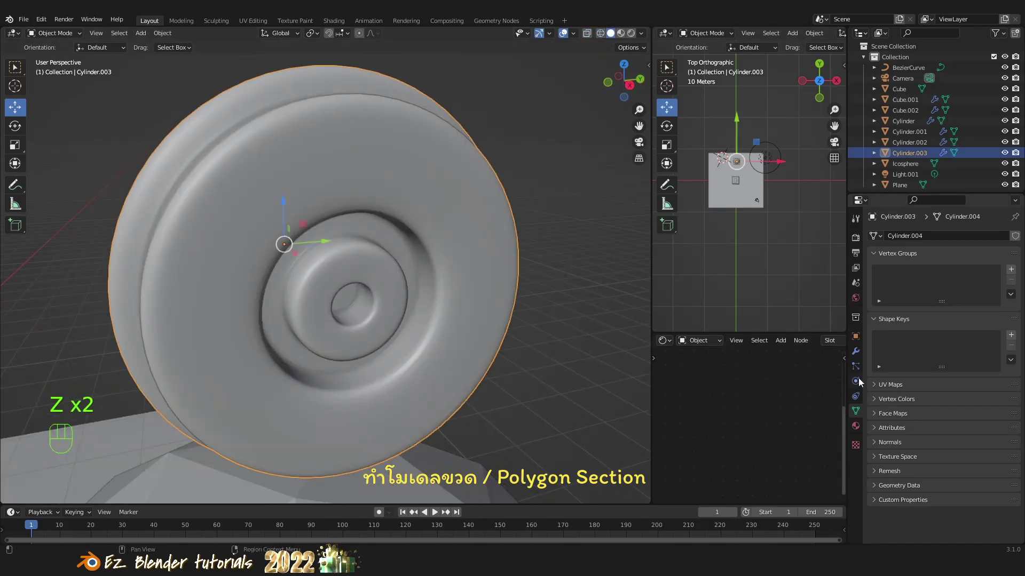
Add a Subdivision Surface modifier to Cylinder.003 and shade it flat.
left_click(969, 260)
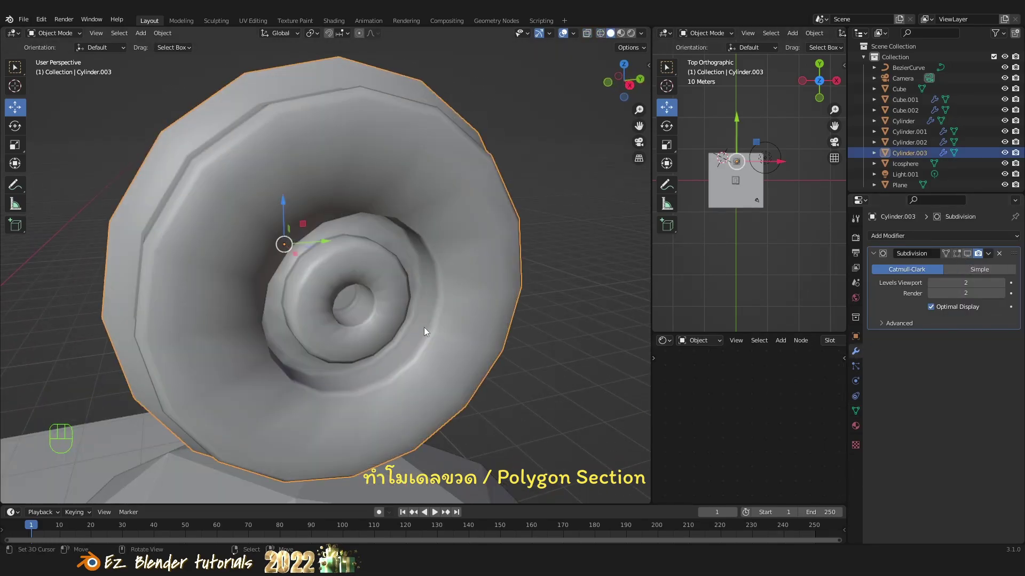
right_click(424, 284)
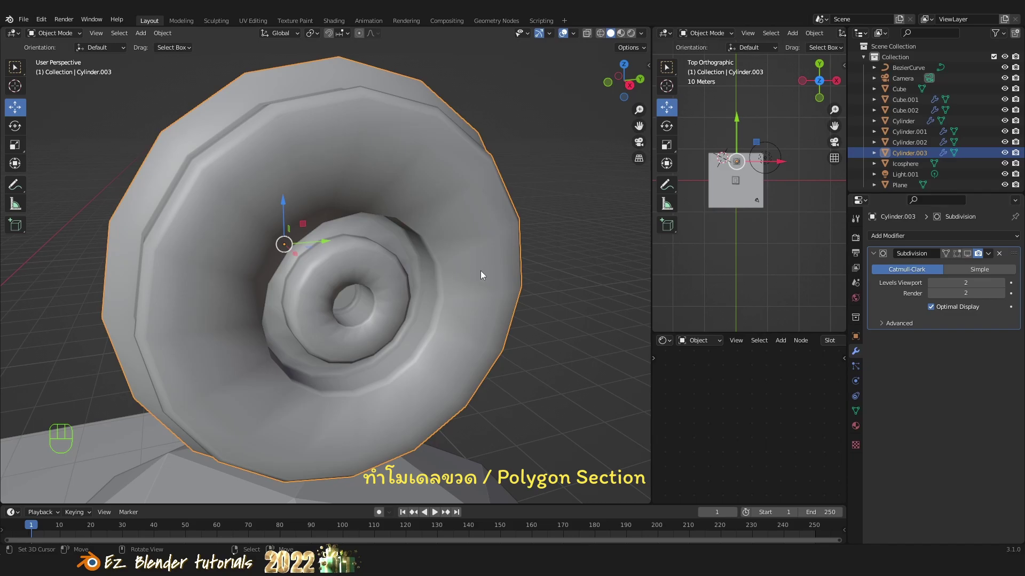
key("z")
key("z")
middle_click(443, 296)
key("w")
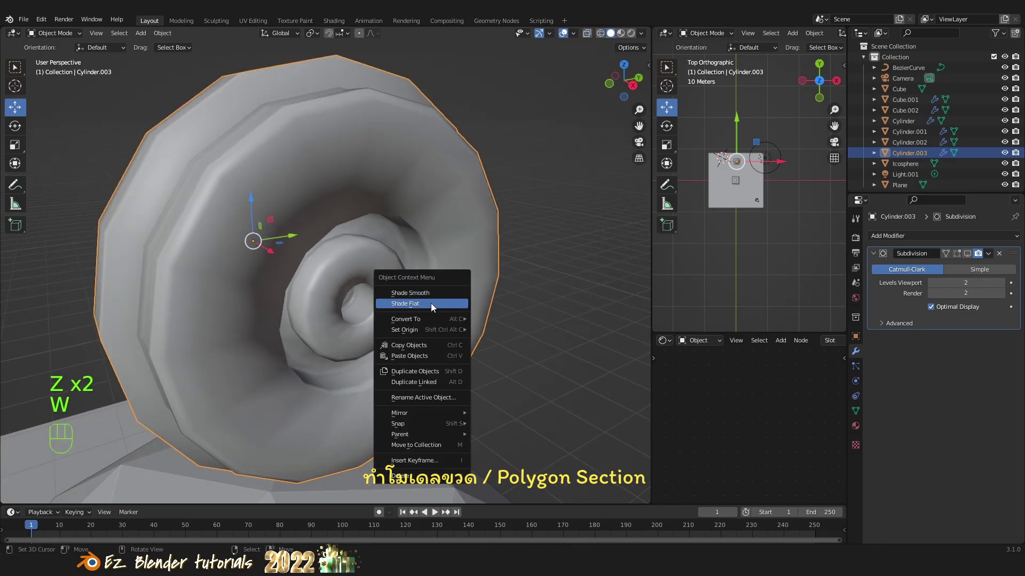
left_click_drag(412, 321, 399, 319)
left_click(392, 297)
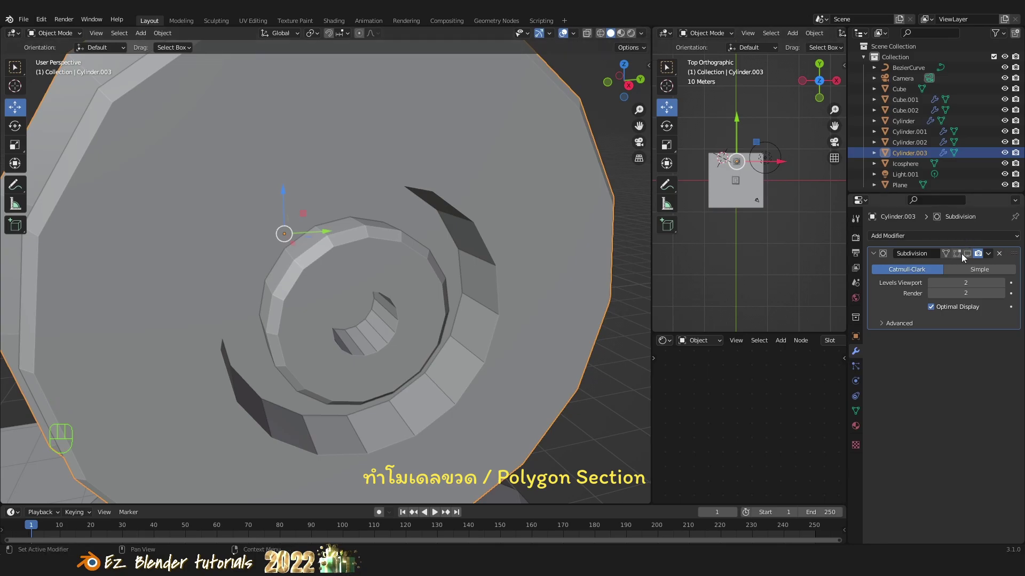
Lower the Subdivision modifier's viewport and render levels to 1.
left_click(959, 260)
left_click_drag(958, 260, 926, 241)
left_click_drag(644, 38, 575, 37)
left_click_drag(579, 38, 444, 252)
left_click_drag(428, 309, 453, 303)
Scale the nozzle down and move it onto the side of the icosphere stopper.
key("a")
left_click_drag(433, 333, 346, 336)
left_click_drag(348, 313, 378, 280)
left_click_drag(435, 299, 421, 342)
left_click_drag(423, 344, 477, 350)
left_click_drag(471, 346, 460, 318)
left_click_drag(421, 362, 443, 366)
left_click_drag(432, 358, 408, 340)
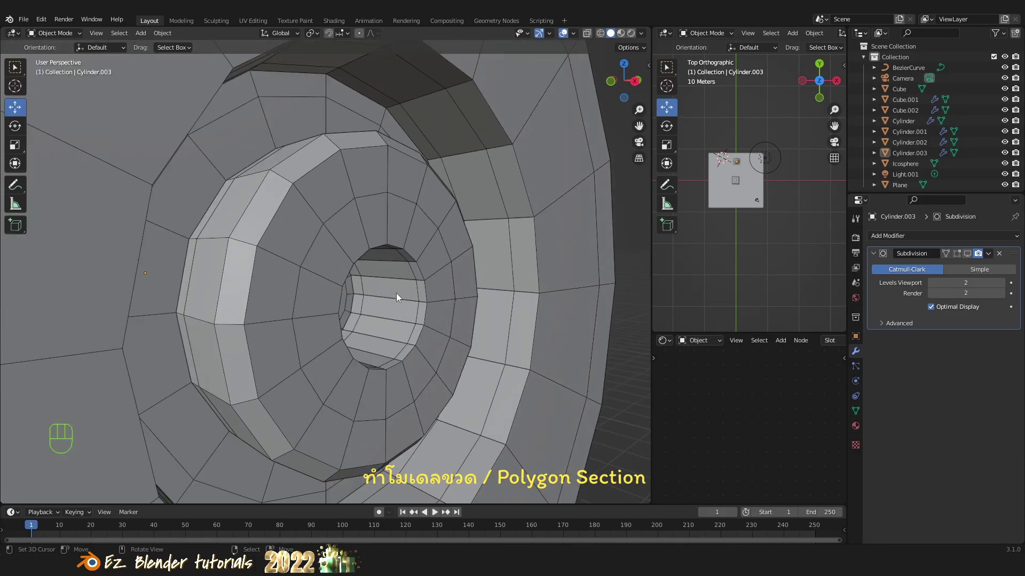
Refine the nozzle's fit and shading so it reads as a button on the stopper.
left_click(973, 260)
key("Tab")
key("Tab")
key("a")
key("a")
left_click_drag(453, 296, 454, 316)
left_click(431, 172)
key("w")
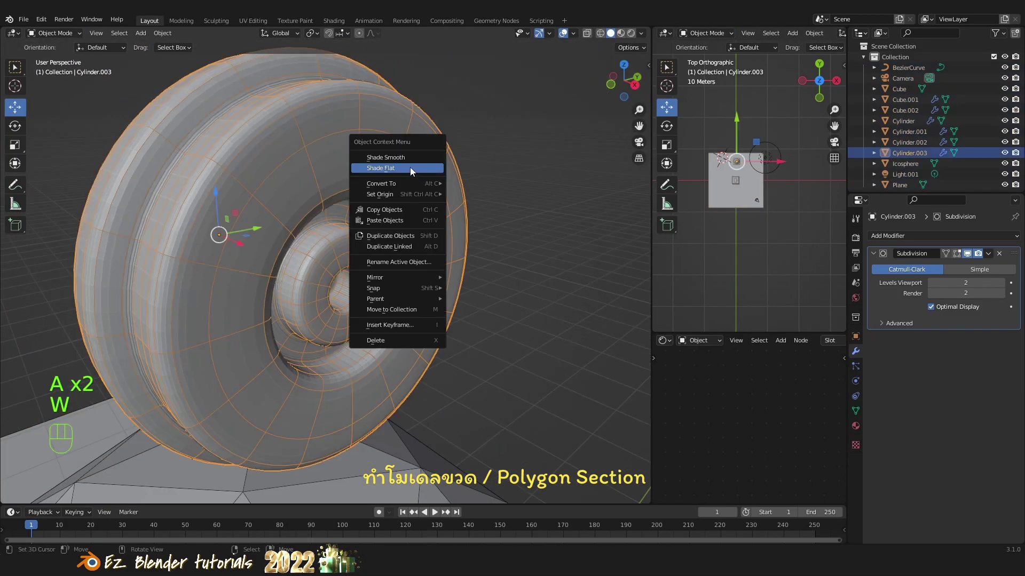
key("a")
left_click_drag(434, 258, 396, 269)
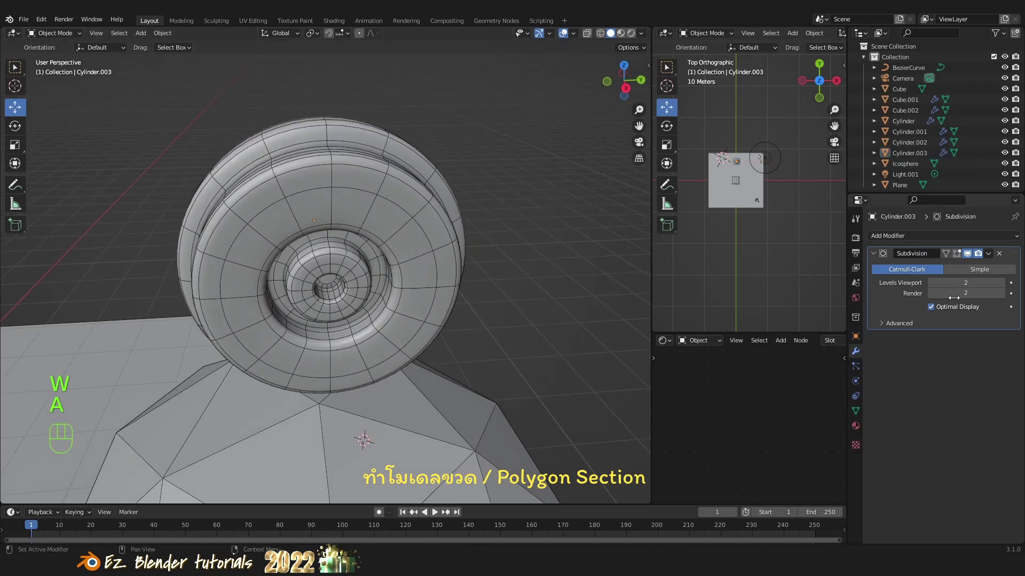
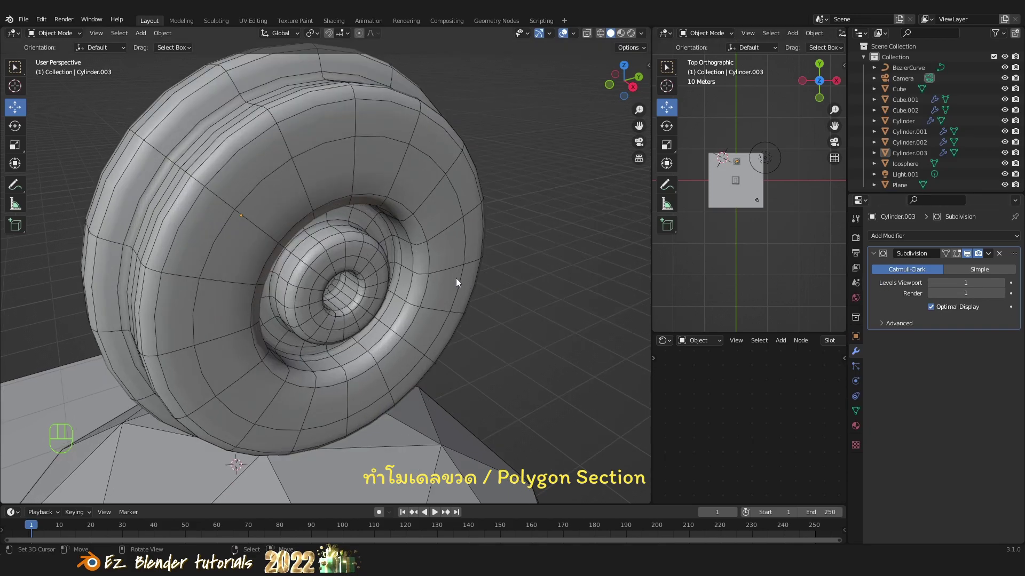
Turn off Optimal Display for the nozzle's Subdivision modifier.
left_click(930, 308)
left_click_drag(408, 301, 402, 258)
left_click_drag(397, 273, 419, 303)
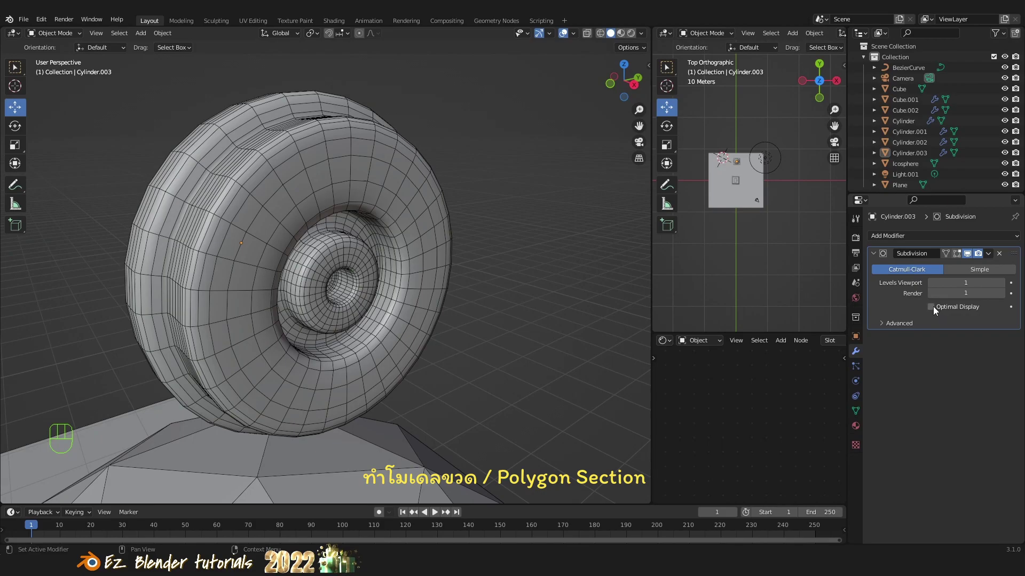
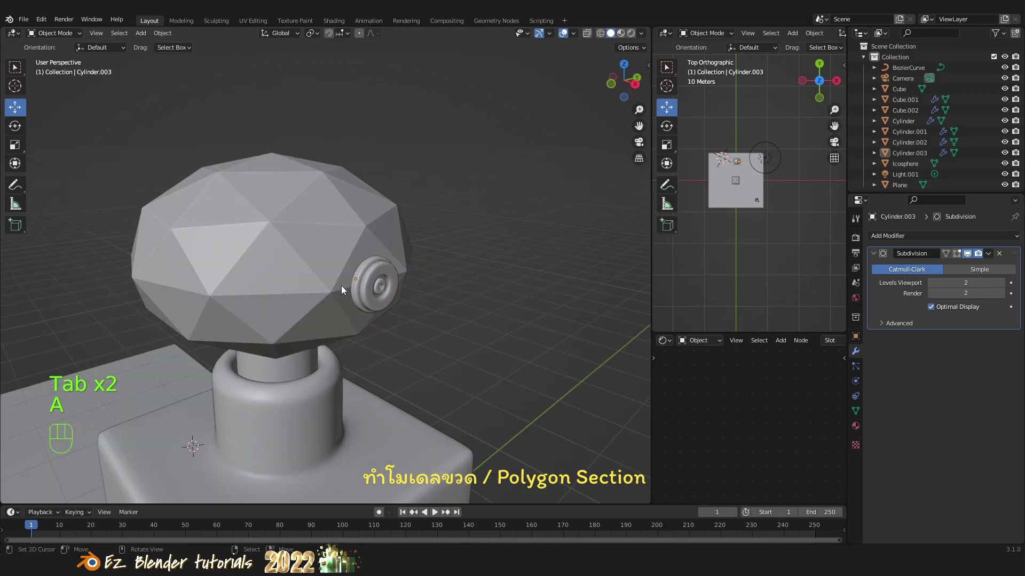
Tweak the nozzle mesh in Edit Mode so it seats against the stopper.
left_click(359, 293)
left_click_drag(376, 296, 410, 305)
key("Tab")
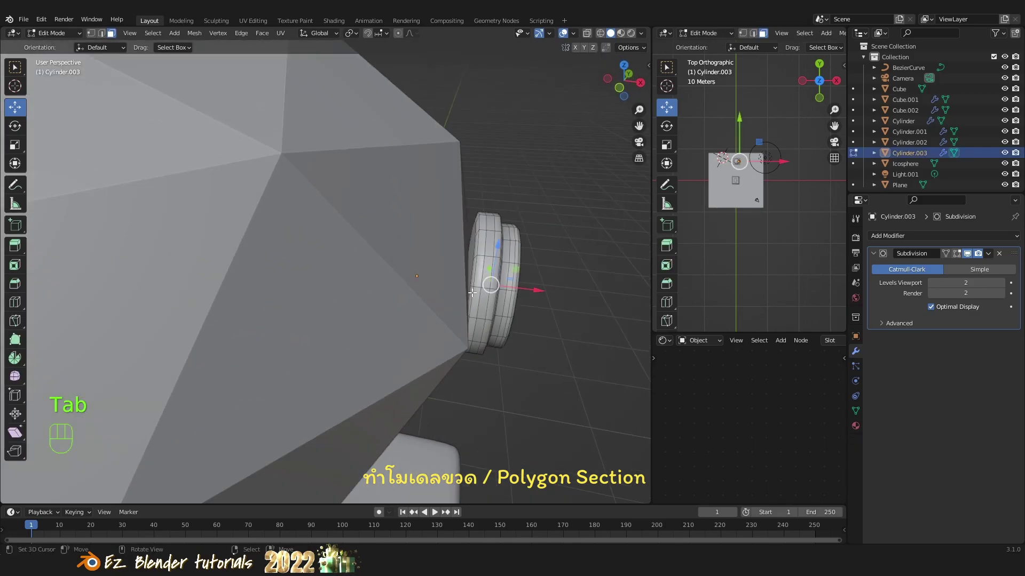
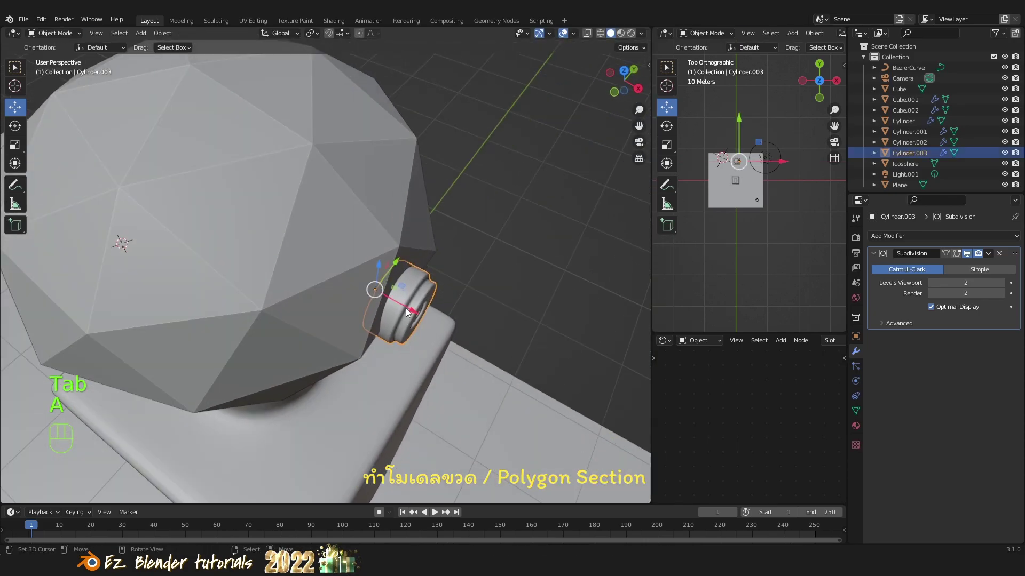
left_click_drag(410, 312, 412, 316)
key("a")
Move the nozzle snug onto the stopper's side and switch the viewport to Rendered shading.
left_click_drag(431, 338, 340, 299)
left_click_drag(367, 305, 413, 300)
left_click_drag(391, 361, 413, 301)
left_click_drag(409, 309, 442, 299)
left_click_drag(431, 316, 405, 334)
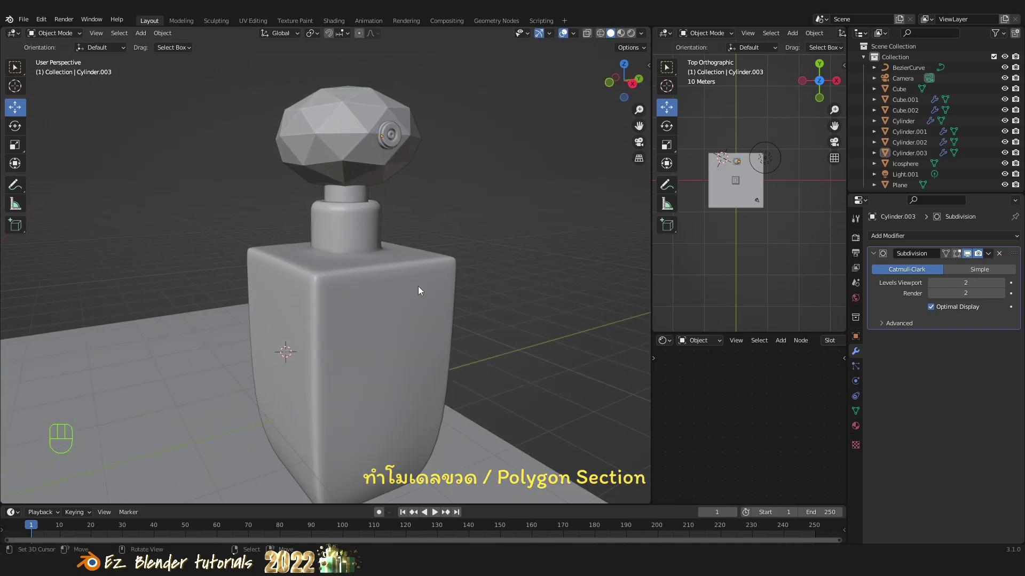
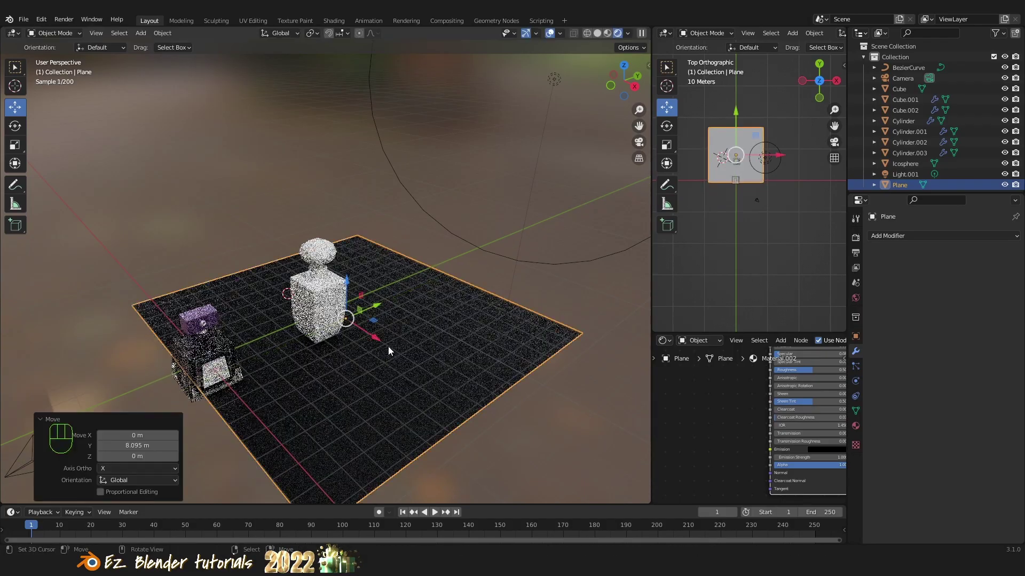
Zoom into the rendered preview of the bottle on the floor to review the result.
key("a")
middle_click(424, 334)
middle_click(402, 353)
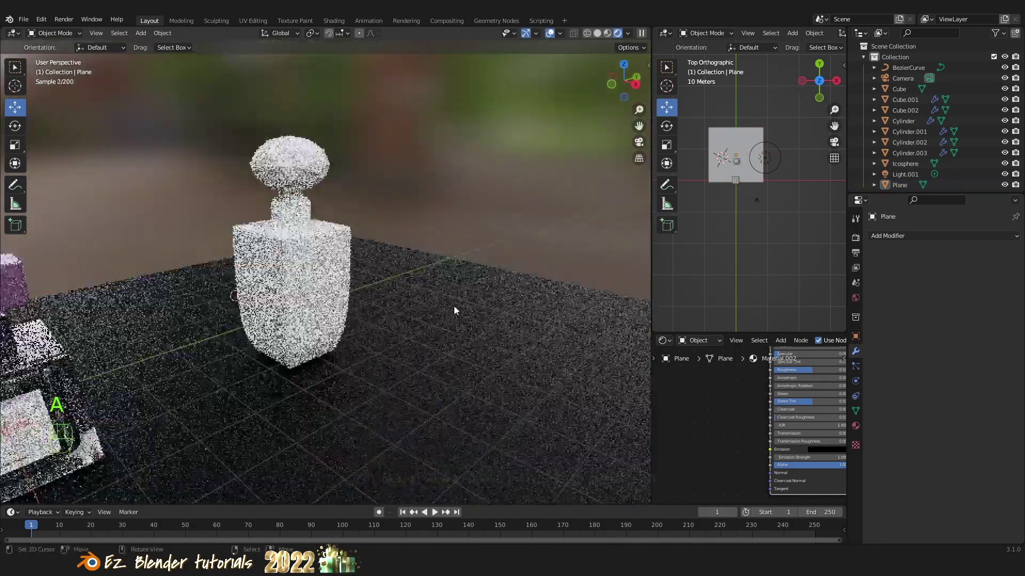
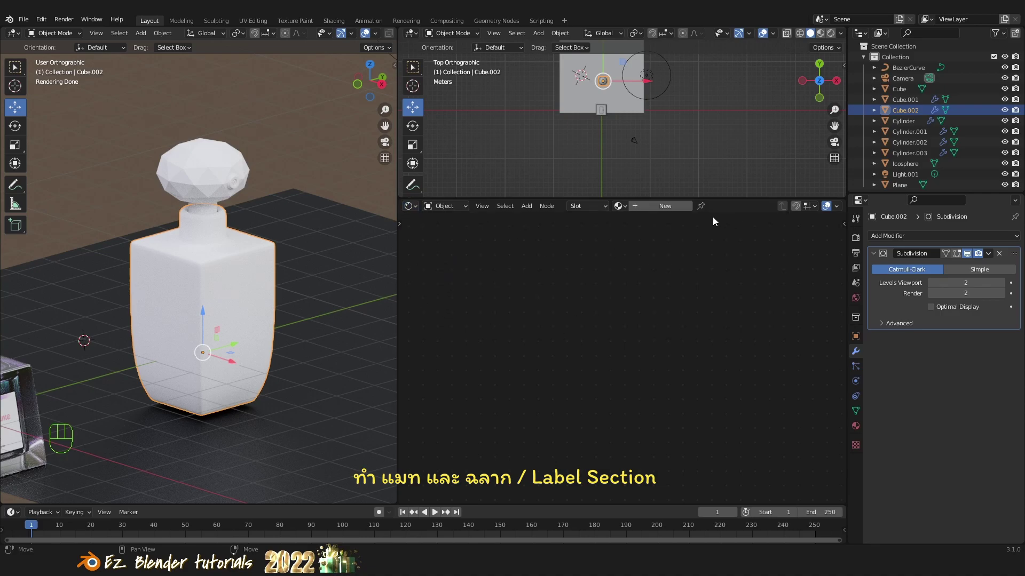
Create a new material on Cube.002 to carry the gradient-through-ColorRamp base colour, framing the bottle closer.
left_click(674, 209)
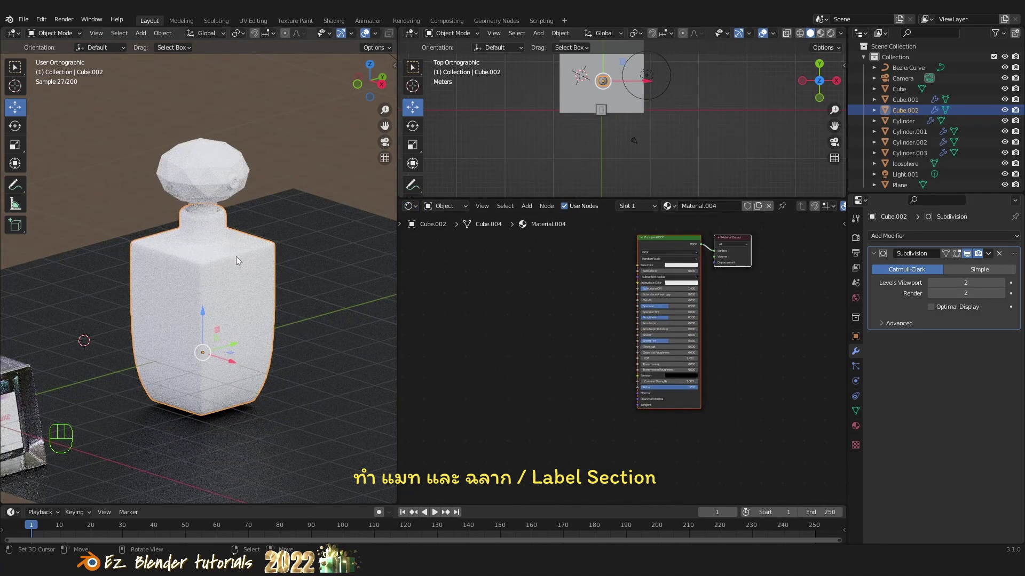
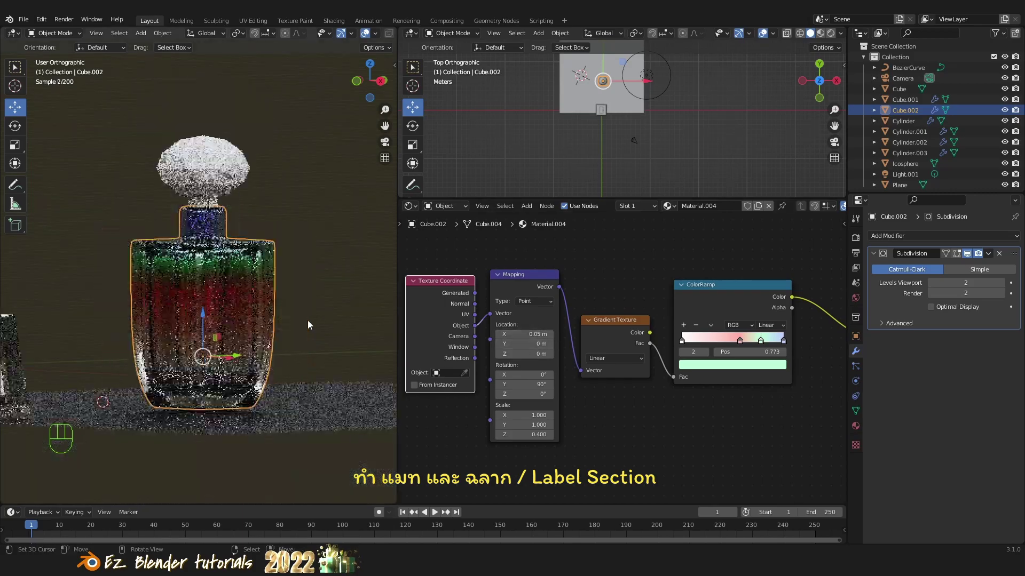
left_click_drag(302, 330, 278, 356)
key("a")
left_click_drag(285, 341, 312, 332)
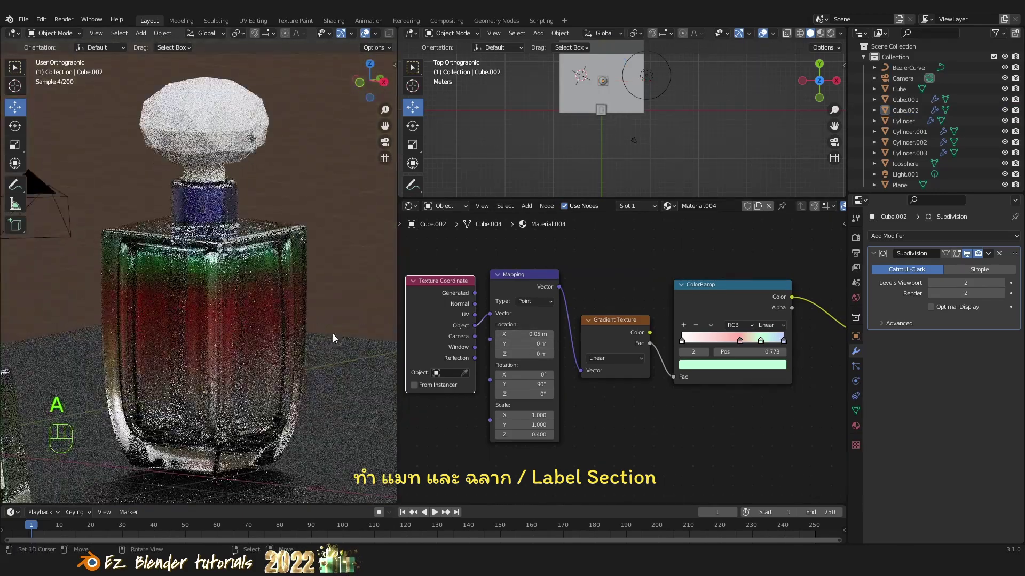
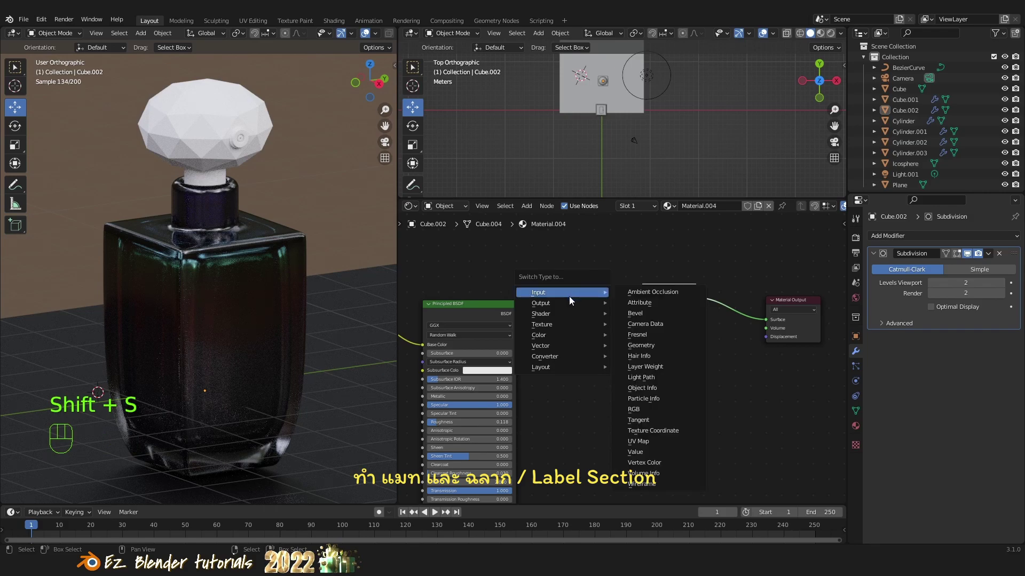
Drop a Mix Shader onto the link feeding the Material Output.
key("shift+s")
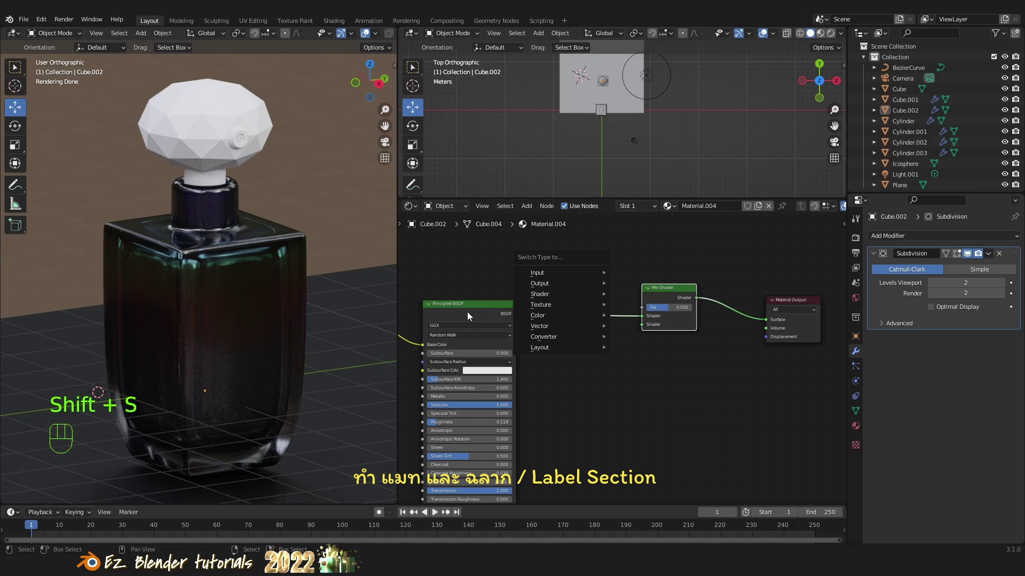
left_click(474, 273)
left_click(495, 329)
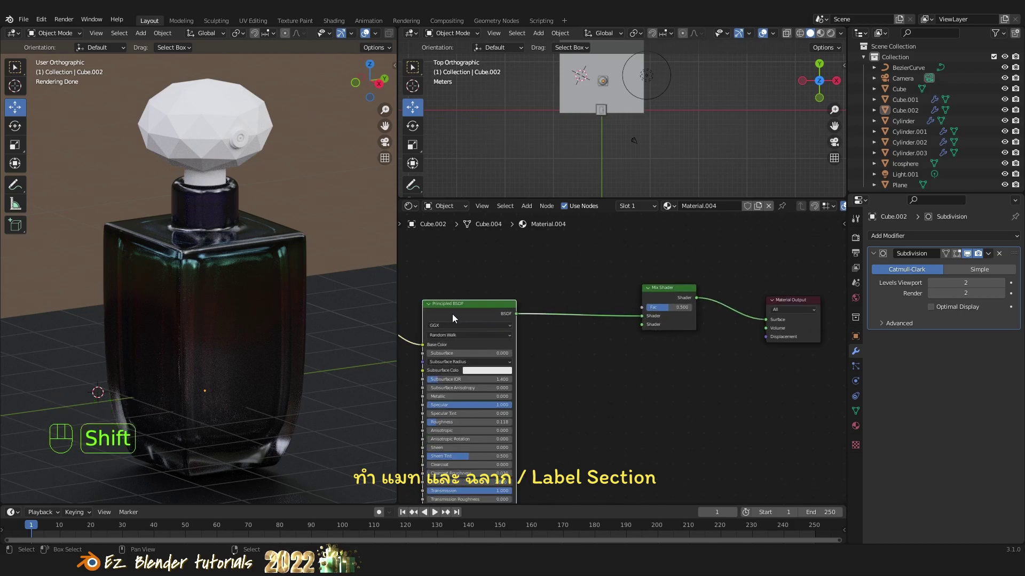
Duplicate the Principled BSDF and wire the copy into the Mix Shader's second shader input.
key("shift+d")
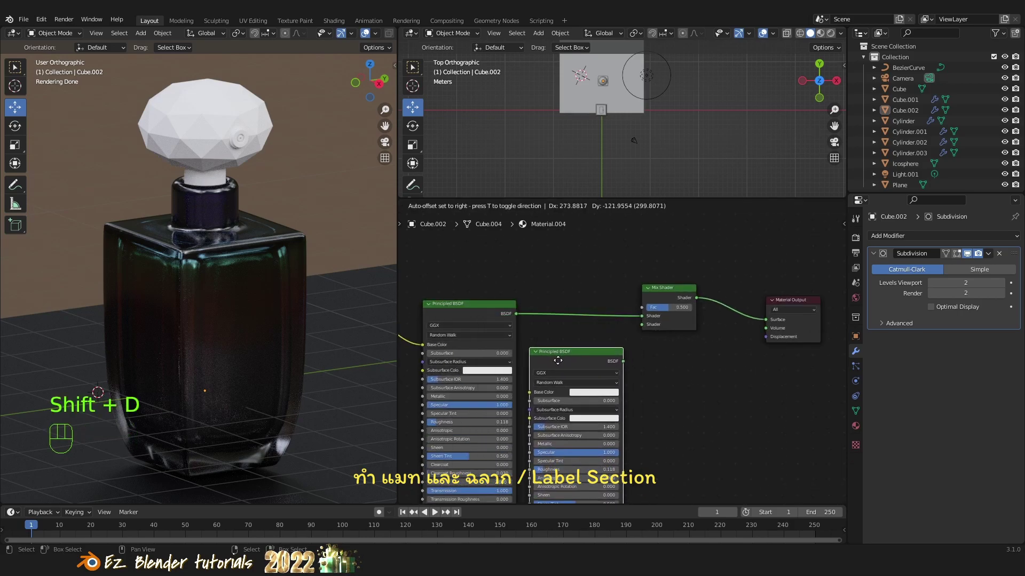
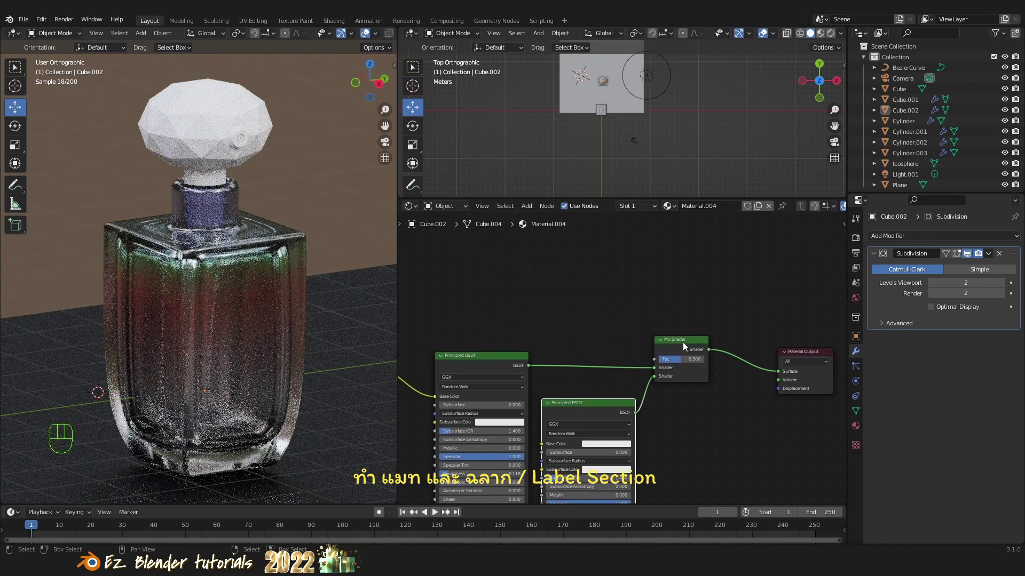
left_click_drag(688, 349, 675, 410)
middle_click(651, 356)
left_click(589, 363)
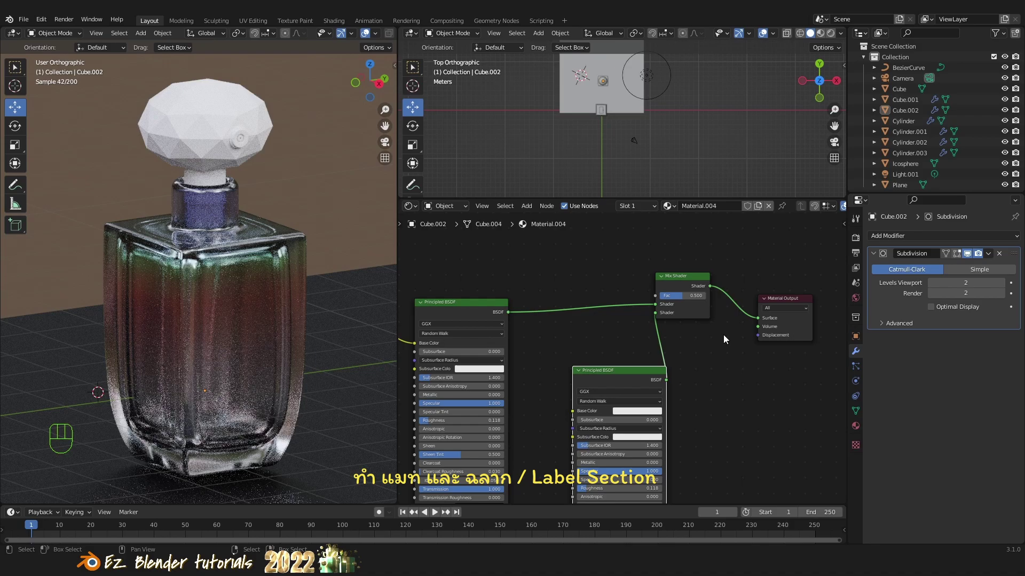
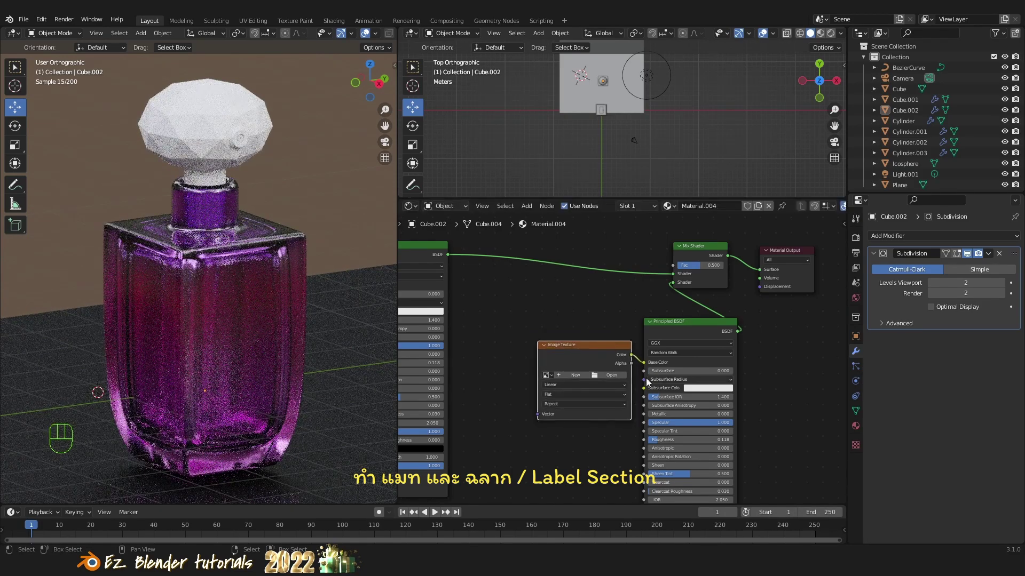
Add a Texture Coordinate node and connect its UV output to the Image Texture's Vector input.
key("shift+a")
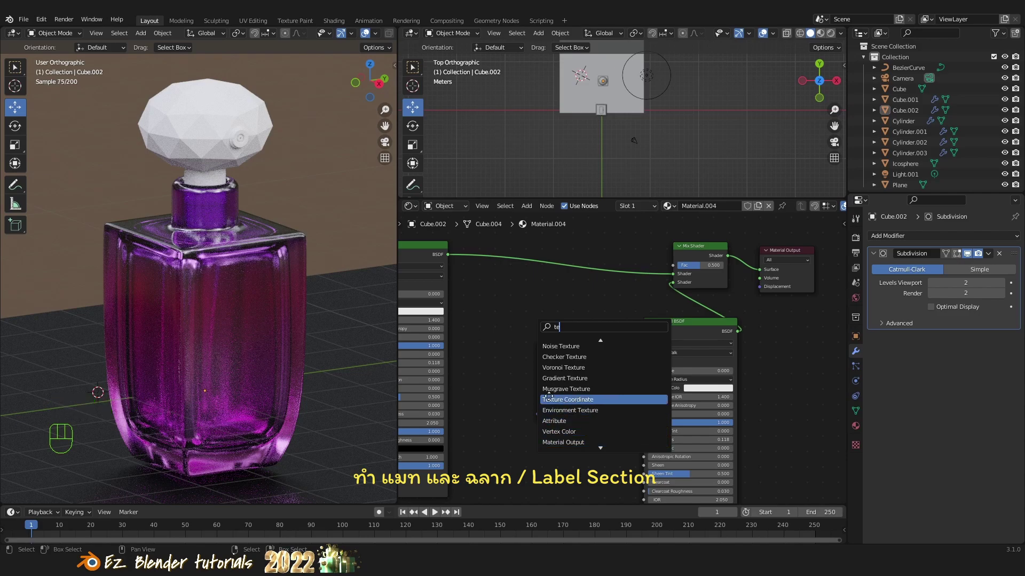
left_click_drag(504, 386, 528, 424)
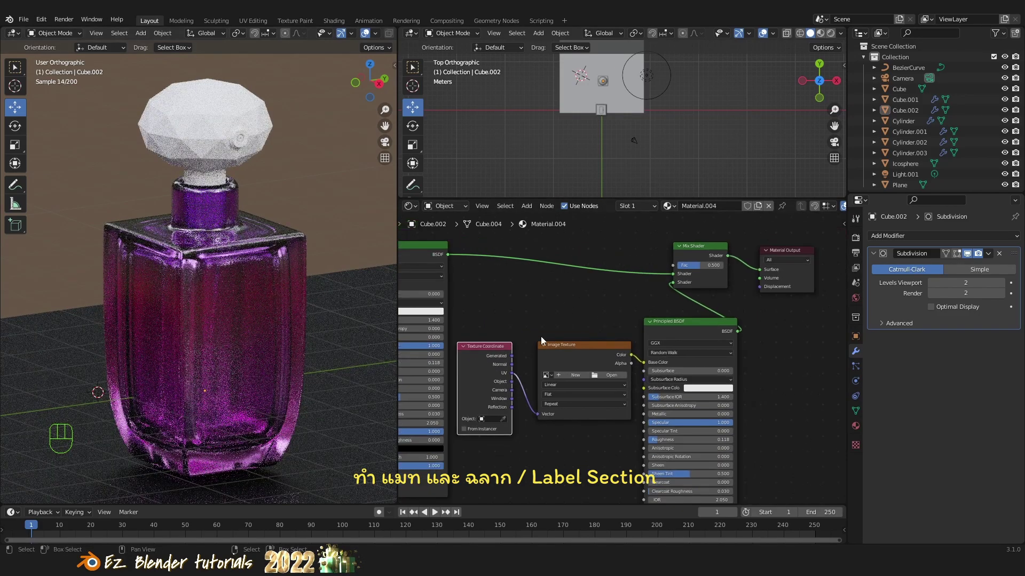
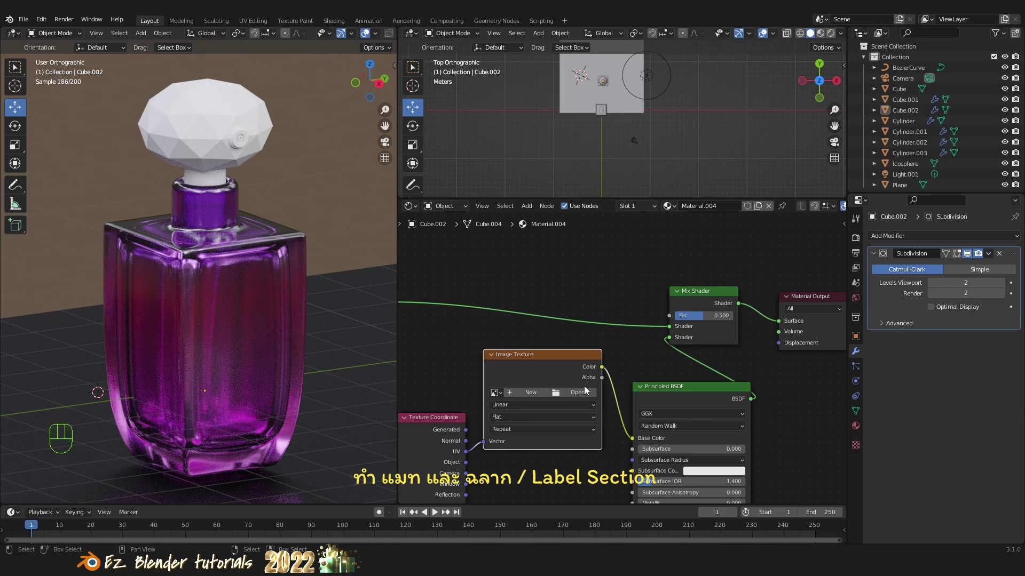
Browse for the label image file from the Image Texture node's Open button.
left_click(585, 400)
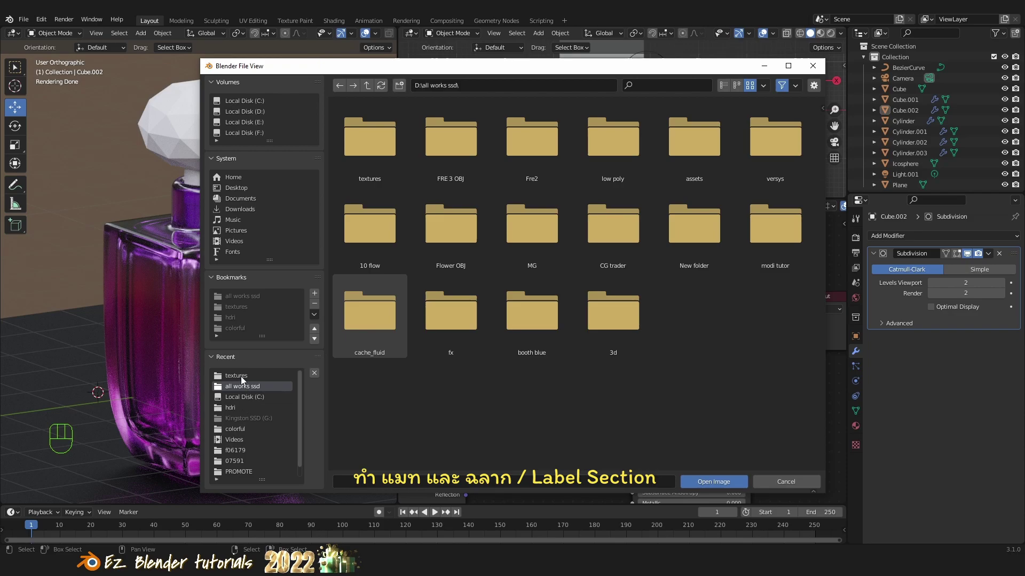
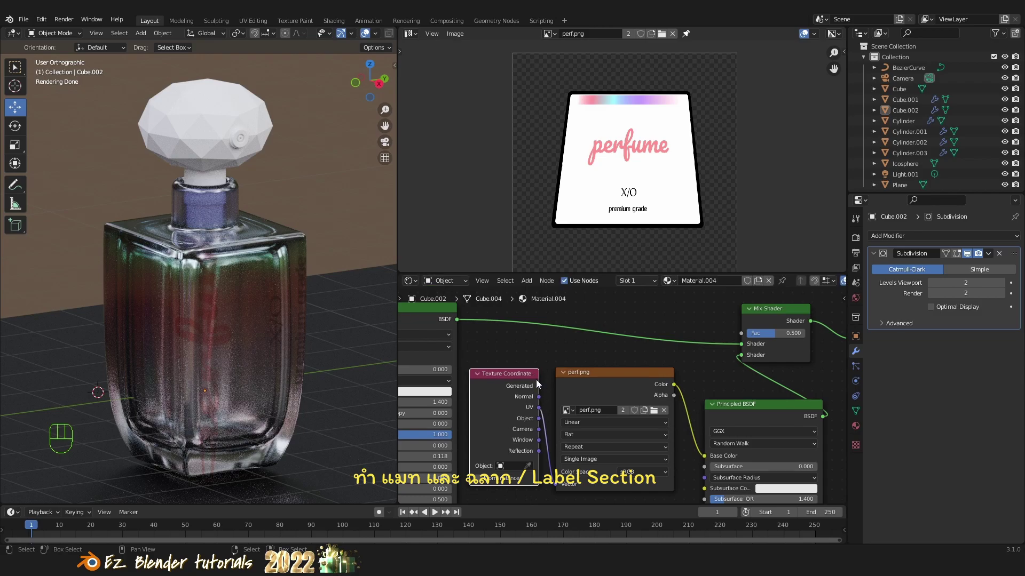
Select the perf.png Image Texture and bring the Mix Shader into reach for its Alpha-to-Fac link.
left_click(653, 380)
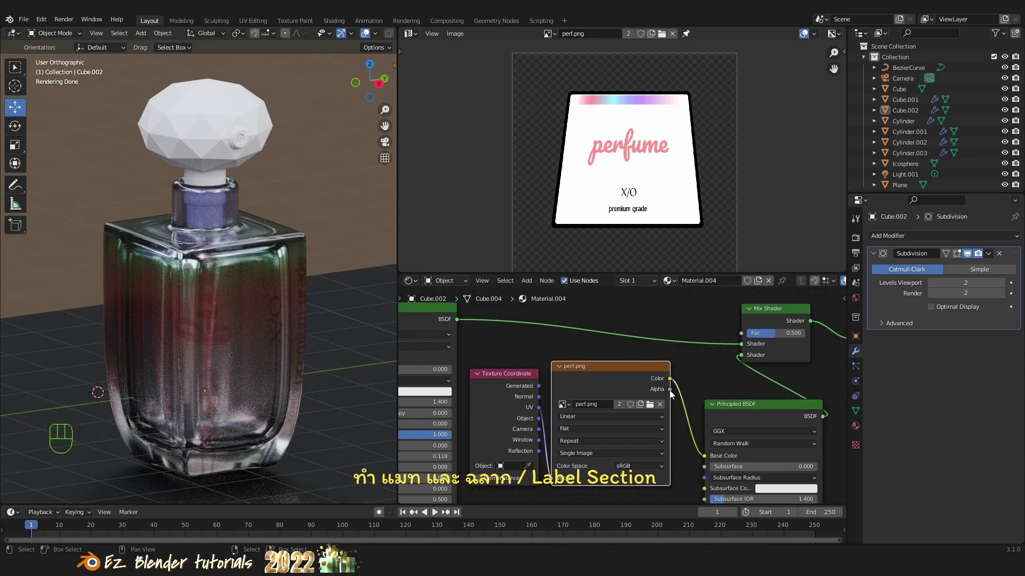
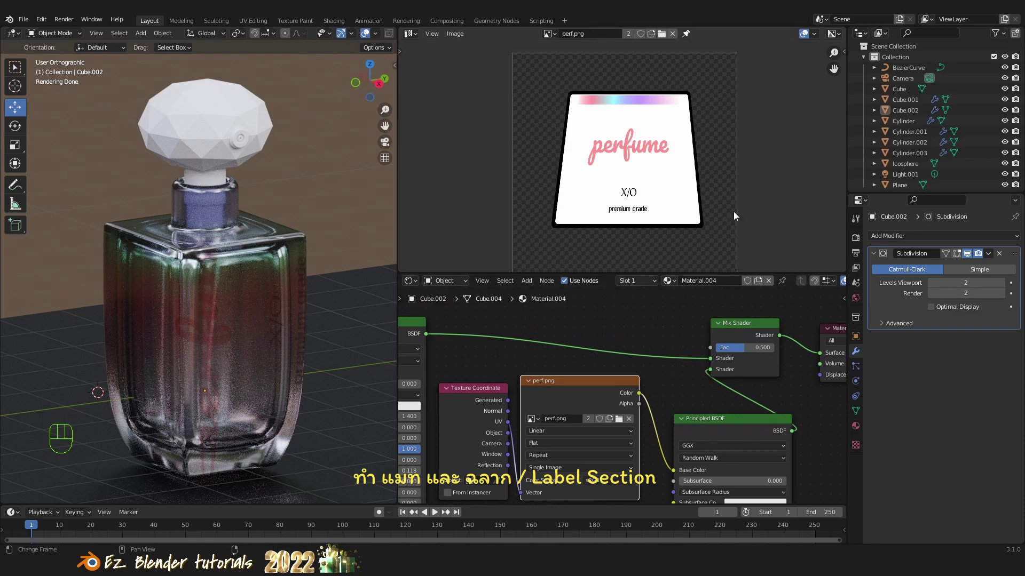
left_click_drag(646, 411, 662, 327)
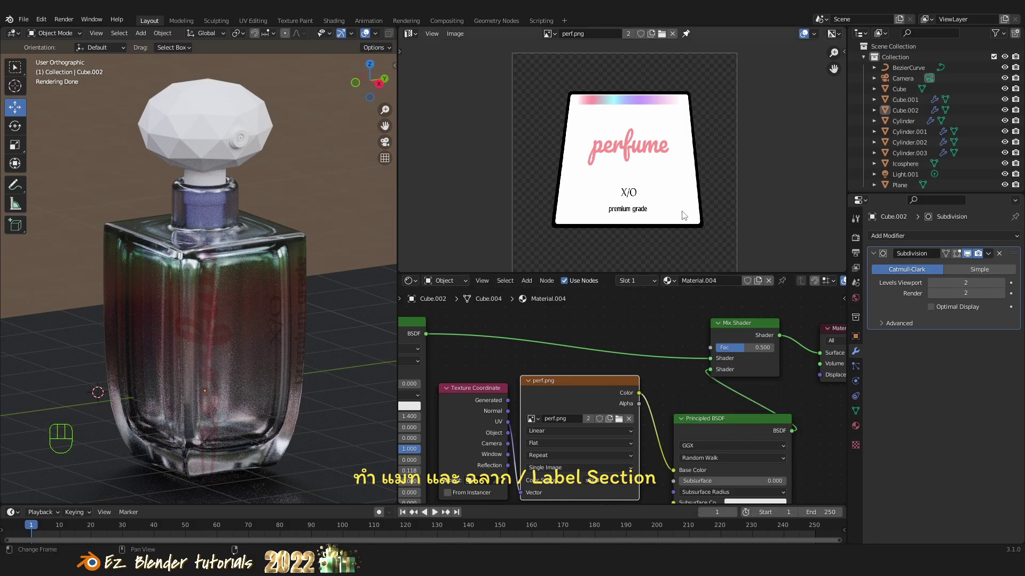
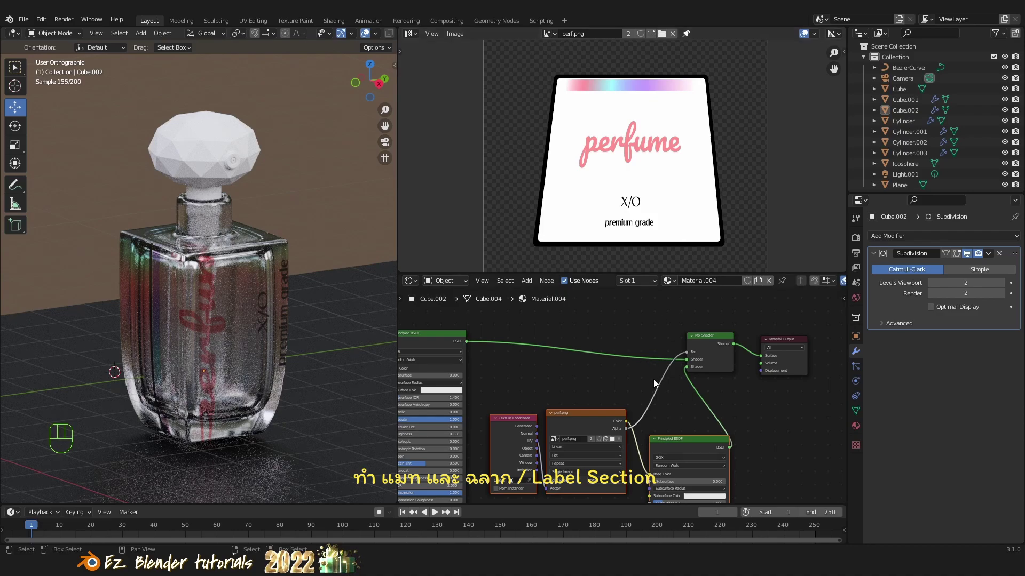
Resize the Shader Editor against the 3D viewport so the whole label node tree is visible.
middle_click(578, 400)
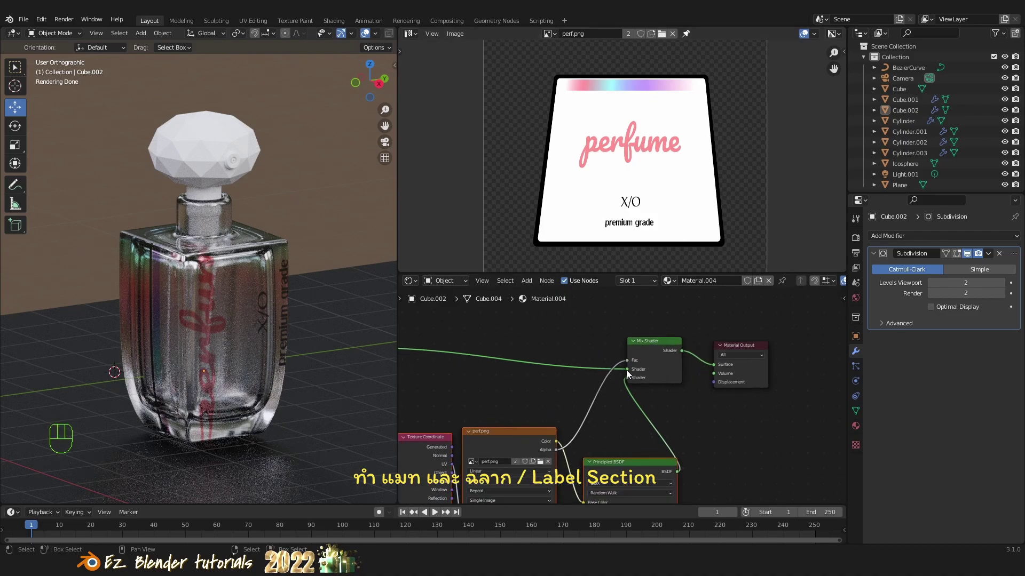
left_click_drag(630, 368, 716, 370)
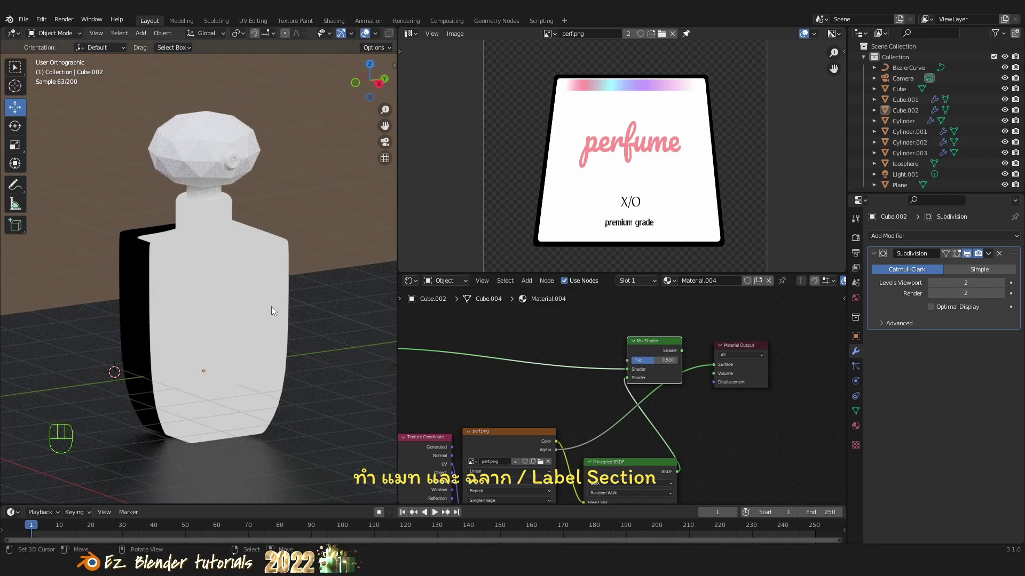
left_click_drag(717, 370, 635, 366)
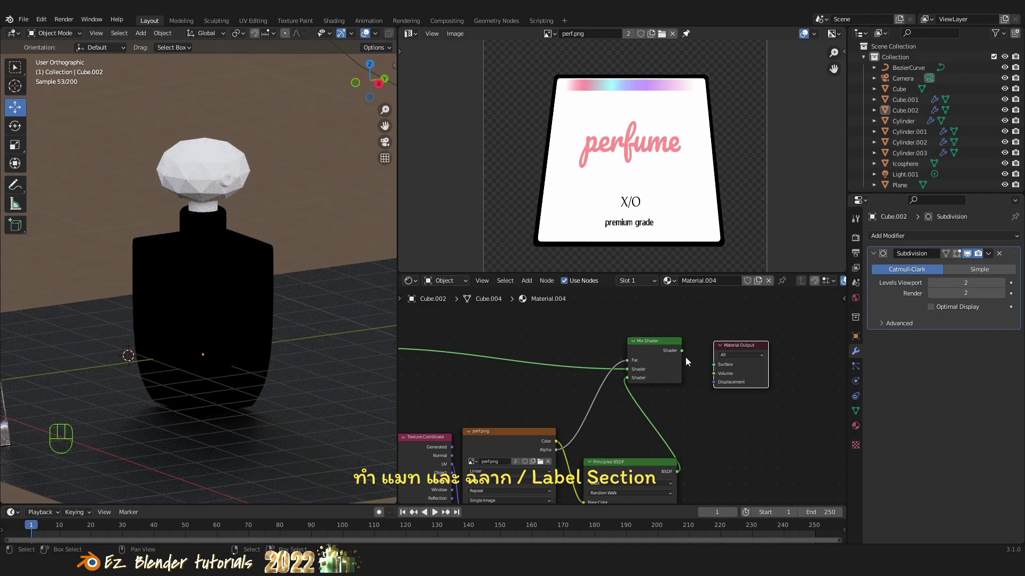
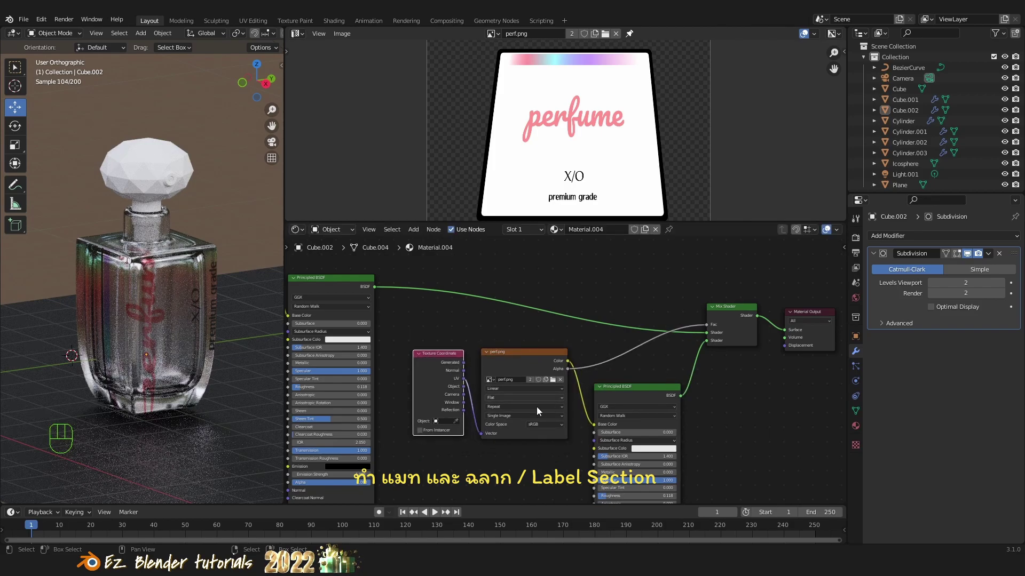
Tidy the node layout, show perf.png zoomed in an Image Editor, and set the viewport to wireframe.
left_click_drag(338, 285, 360, 294)
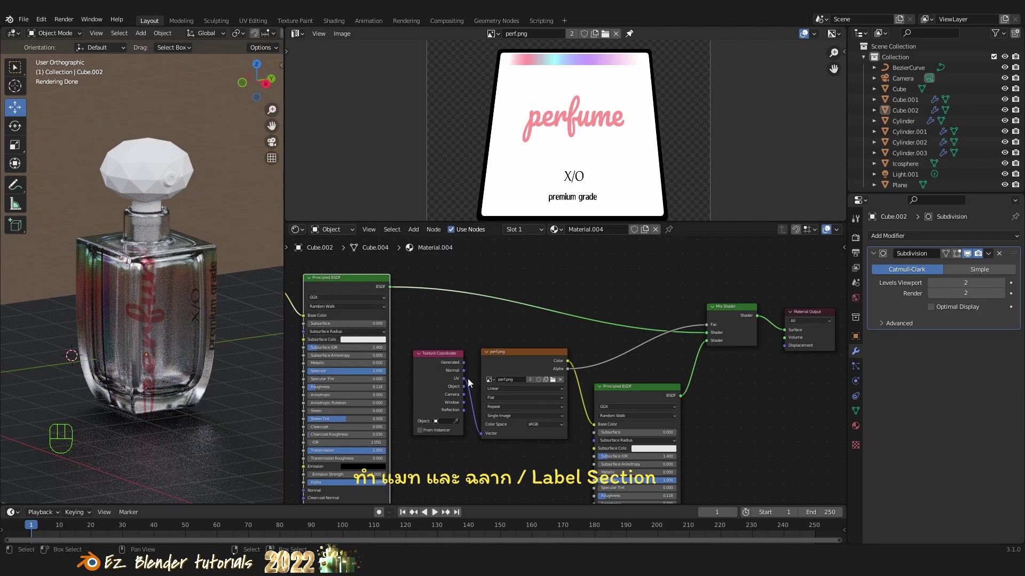
left_click_drag(426, 341, 617, 466)
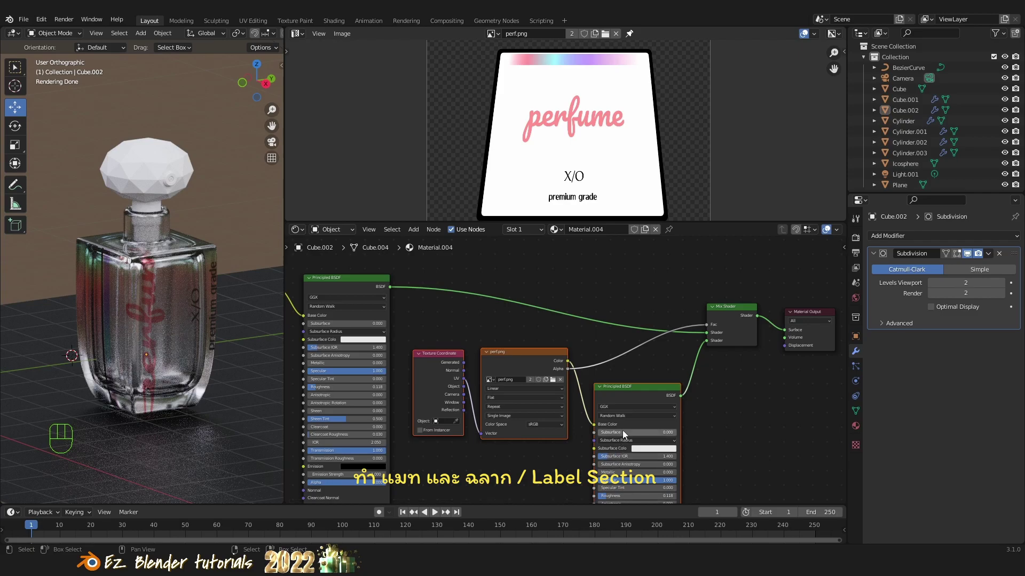
left_click_drag(465, 471, 725, 382)
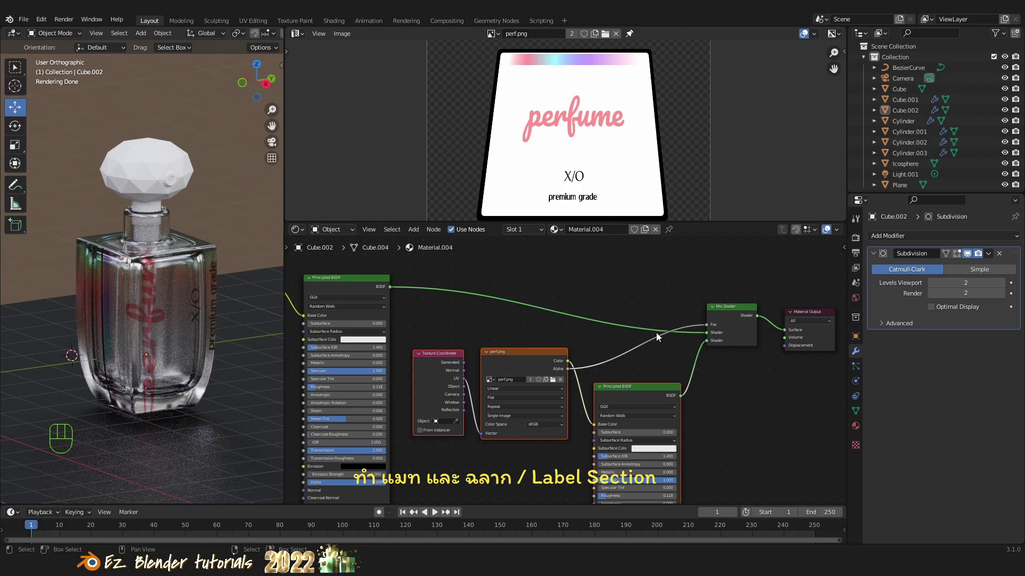
left_click(344, 284)
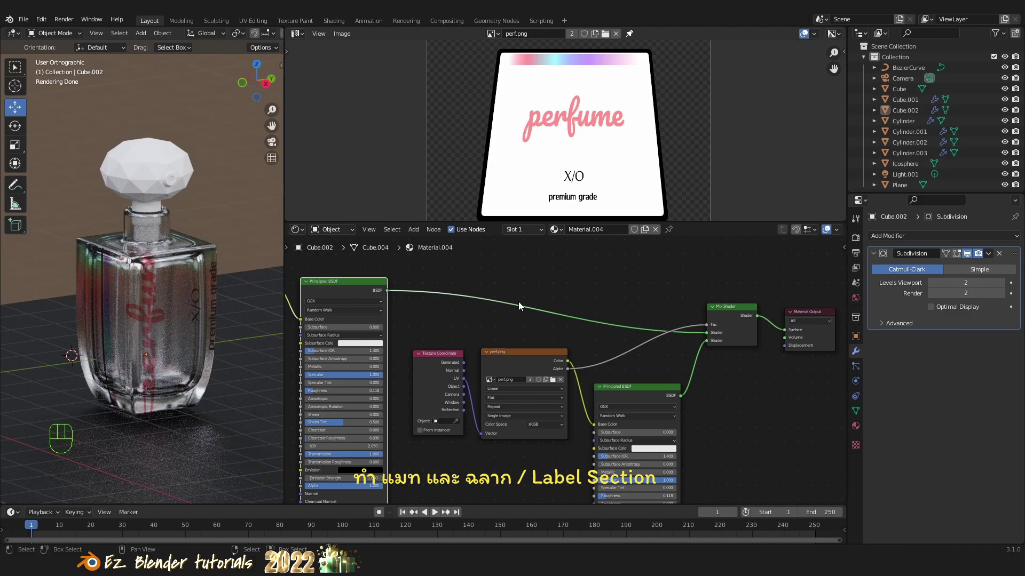
left_click_drag(342, 295, 343, 291)
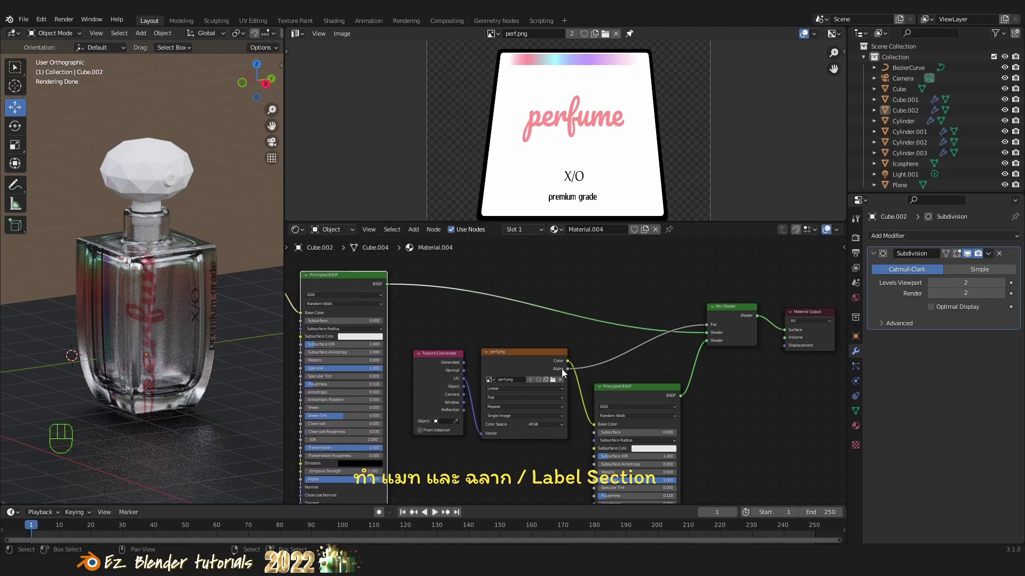
left_click(528, 361)
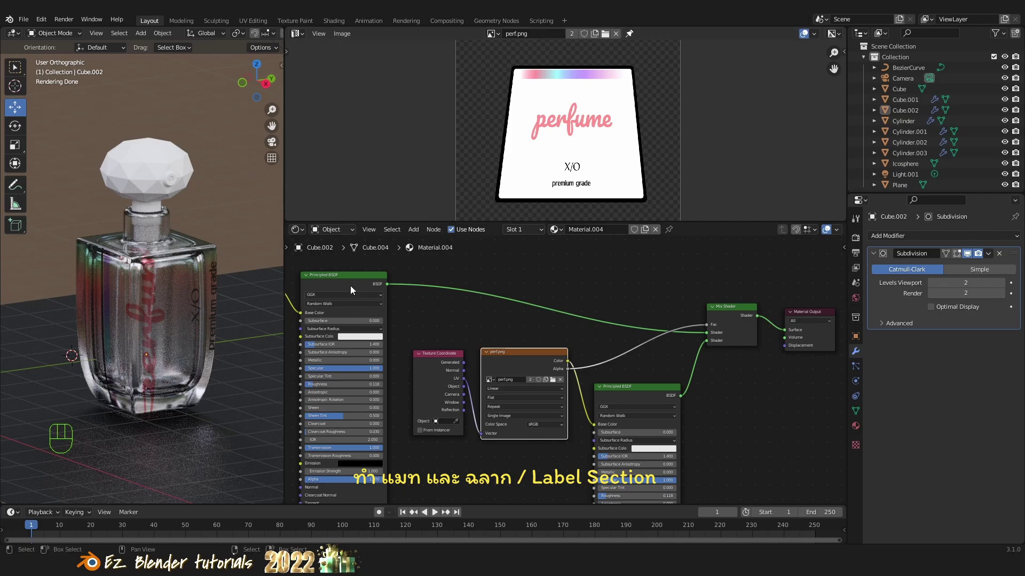
left_click(353, 284)
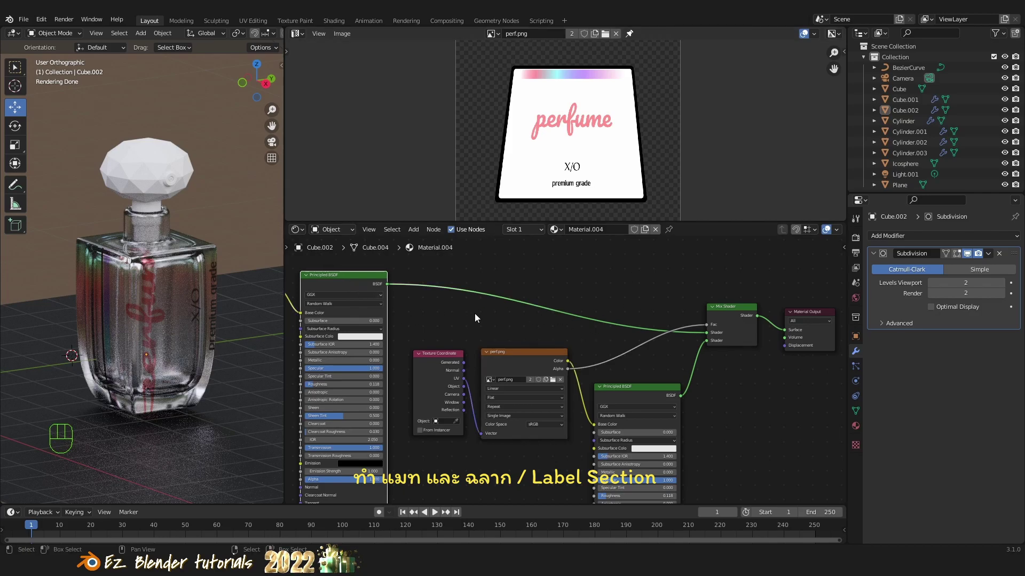
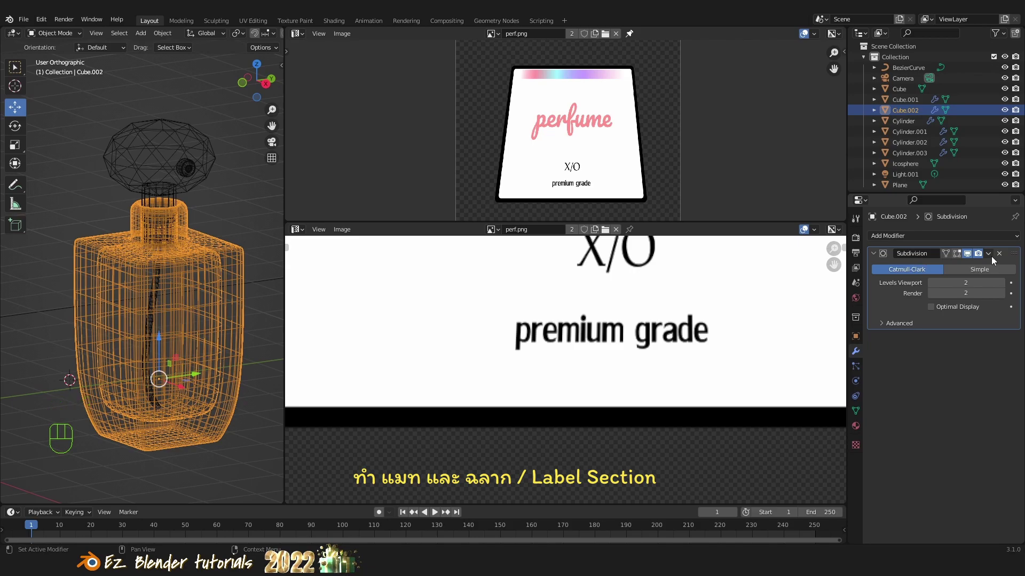
Apply Cube.002's Subdivision modifier, return to solid shading and enter Edit Mode.
left_click_drag(994, 261, 978, 271)
key("z")
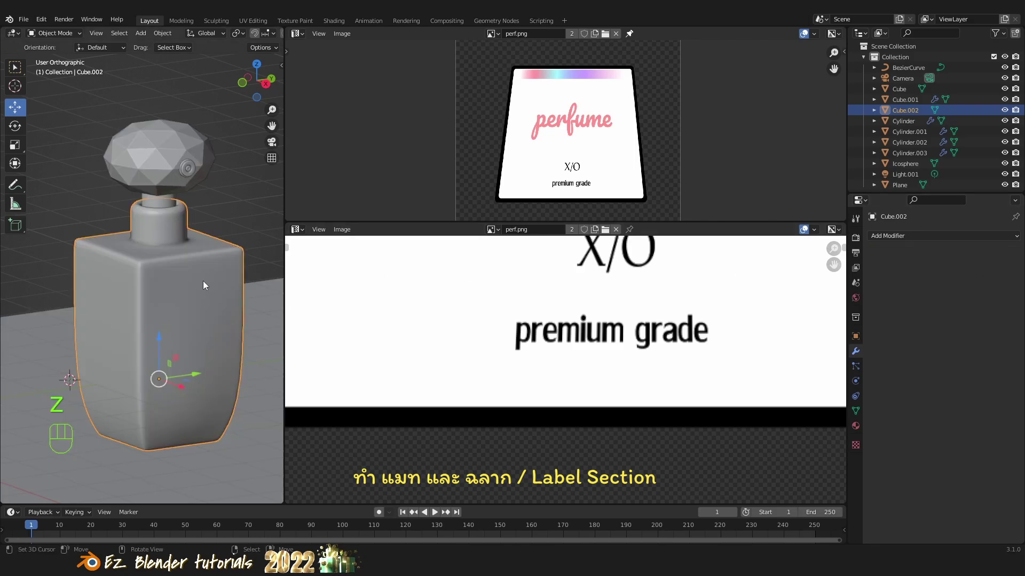
left_click(54, 35)
key("Tab")
Frame the bottle body's top in see-through view and select an edge loop on the body.
key("a")
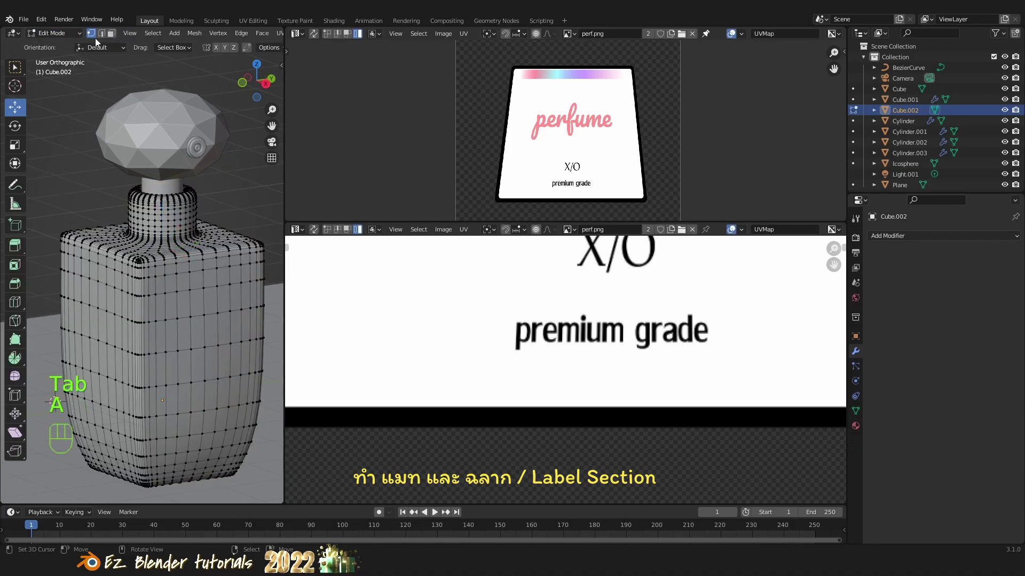
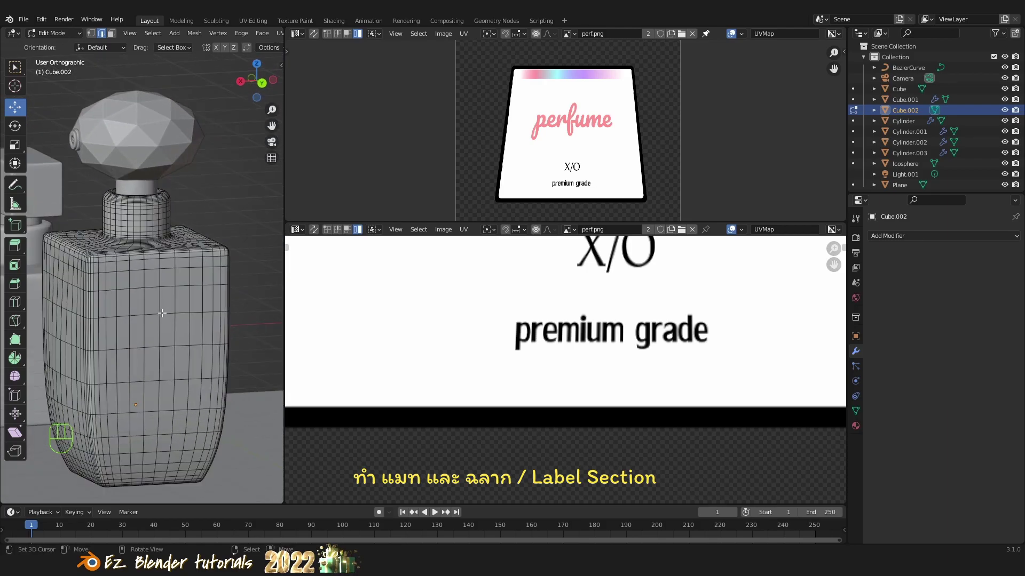
left_click_drag(169, 315, 208, 328)
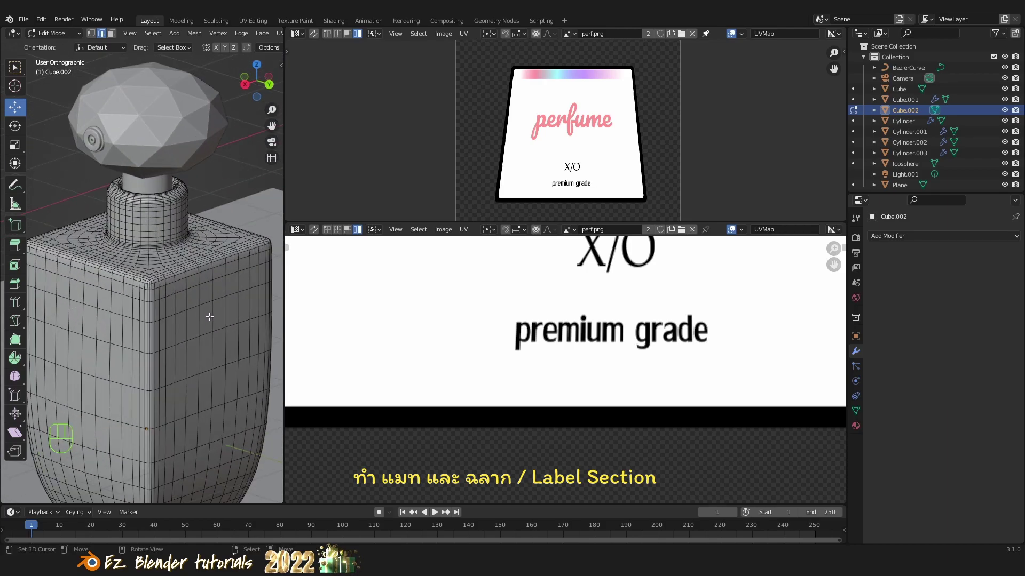
left_click_drag(215, 294, 231, 239)
left_click_drag(226, 289, 207, 325)
left_click_drag(217, 383, 224, 410)
left_click_drag(224, 388, 217, 290)
middle_click(199, 346)
left_click_drag(196, 327, 201, 312)
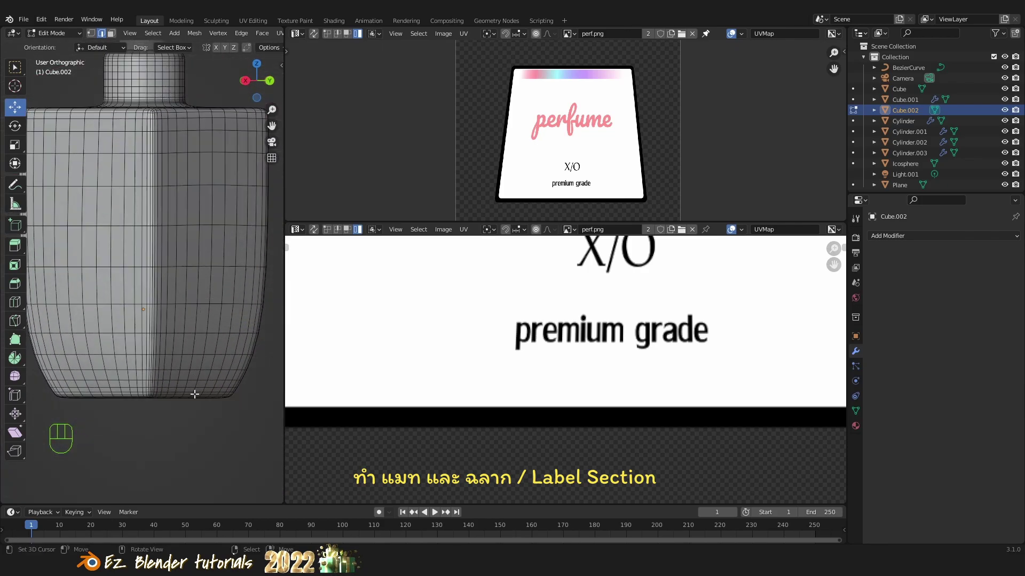
left_click_drag(186, 386, 186, 309)
middle_click(181, 295)
key("z")
left_click_drag(184, 343, 185, 354)
left_click_drag(186, 345, 182, 330)
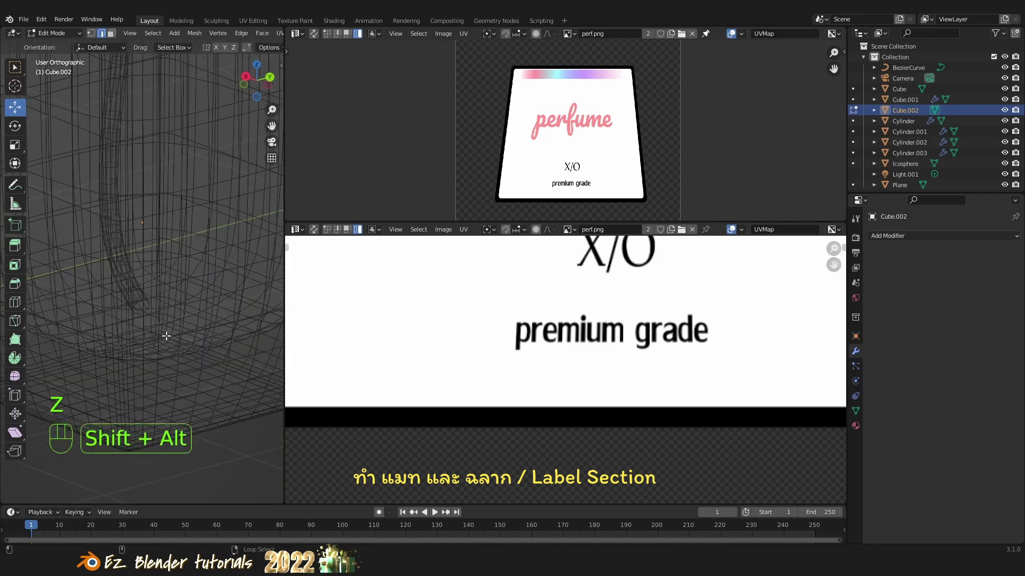
left_click(165, 331)
key("z")
left_click_drag(208, 301, 205, 352)
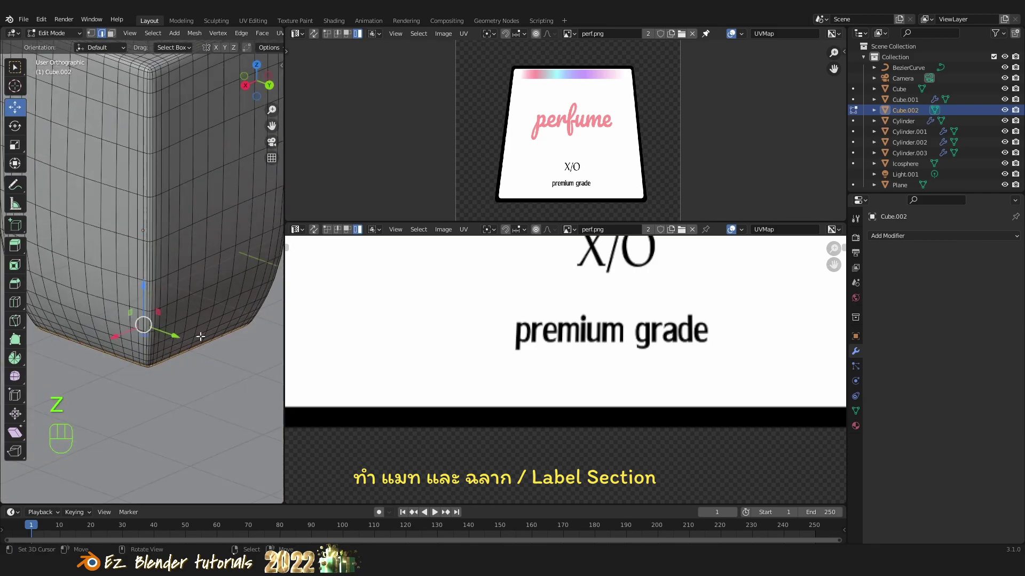
Select the edge loop at the bottle's shoulder, retrying the seam and select-all keys around the top edge.
key("u")
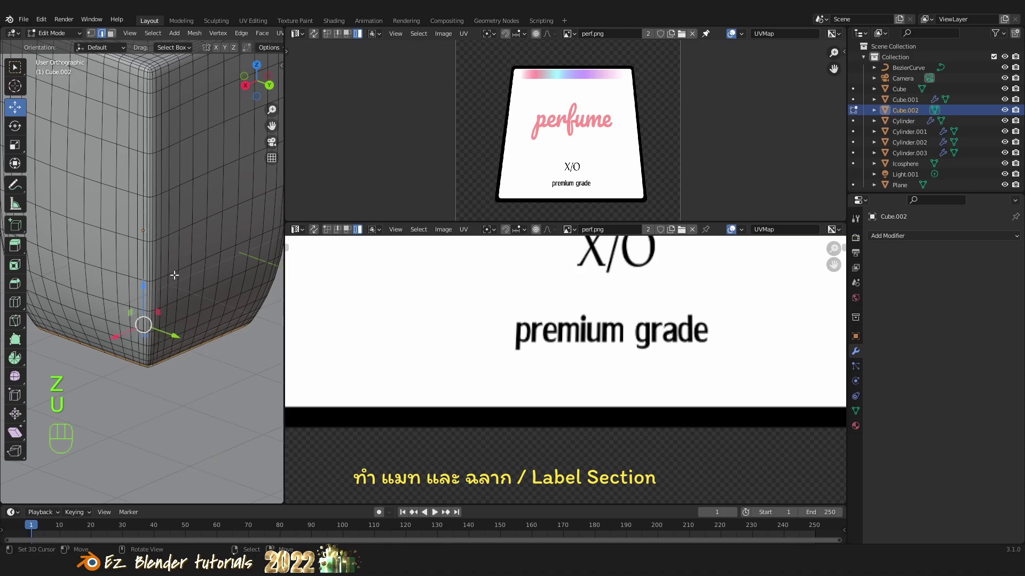
middle_click(137, 295)
key("u")
left_click_drag(178, 300, 170, 278)
key("a")
left_click_drag(171, 291, 185, 319)
left_click_drag(191, 217, 200, 304)
left_click_drag(194, 288, 184, 303)
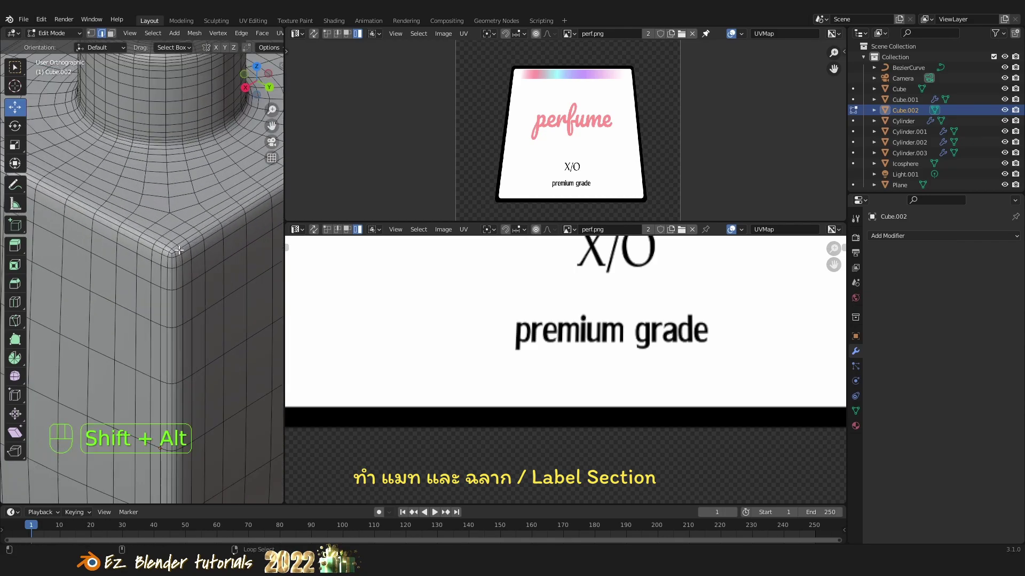
left_click(182, 252)
middle_click(198, 305)
key("u")
key("a")
left_click_drag(204, 276, 198, 248)
left_click_drag(179, 229, 161, 287)
Select the loop around the body's top edge plus a vertical corner edge and mark them as seams.
right_click(161, 201)
left_click_drag(181, 361, 182, 334)
left_click(154, 249)
left_click_drag(181, 251, 180, 263)
left_click_drag(178, 246, 170, 287)
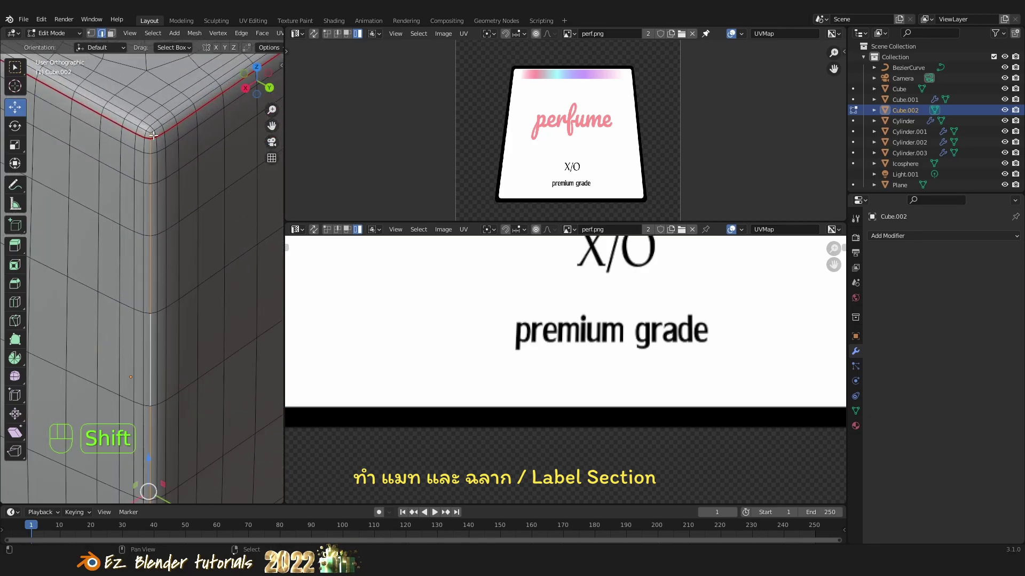
left_click(149, 133)
left_click_drag(181, 367, 193, 255)
left_click_drag(179, 330, 180, 280)
left_click_drag(192, 355, 186, 374)
left_click_drag(194, 346, 192, 262)
left_click(198, 428)
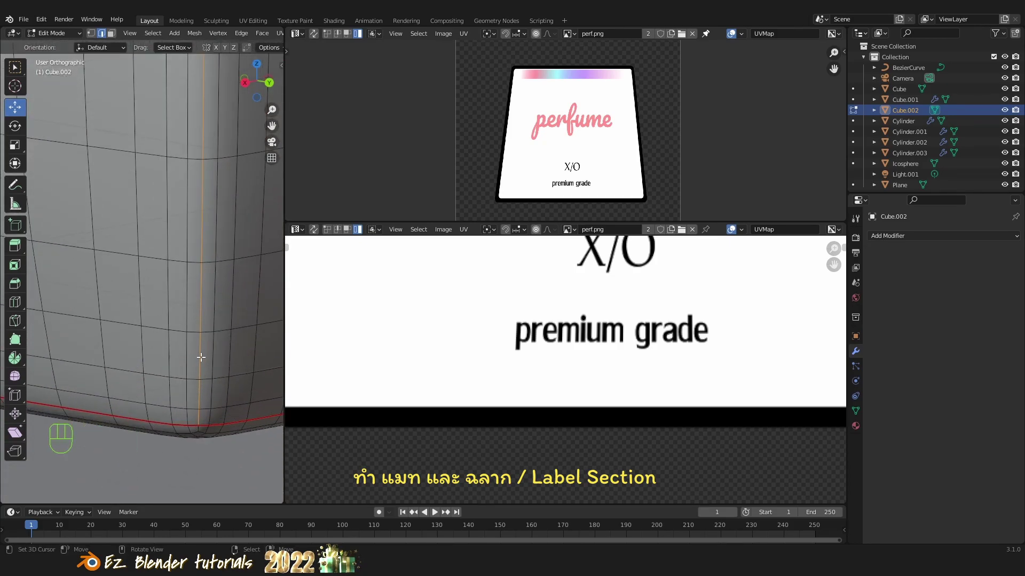
key("u")
Extend the selection down the vertical corner, mark it as a seam, and zoom out to check the seams.
key("a")
middle_click(213, 288)
left_click_drag(213, 259, 192, 375)
left_click_drag(193, 309, 184, 380)
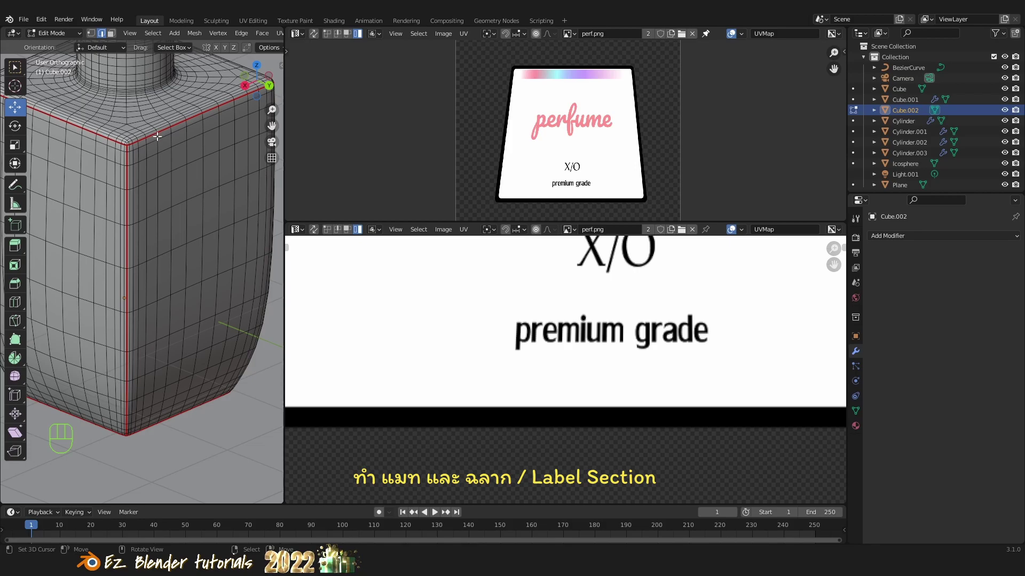
right_click(157, 134)
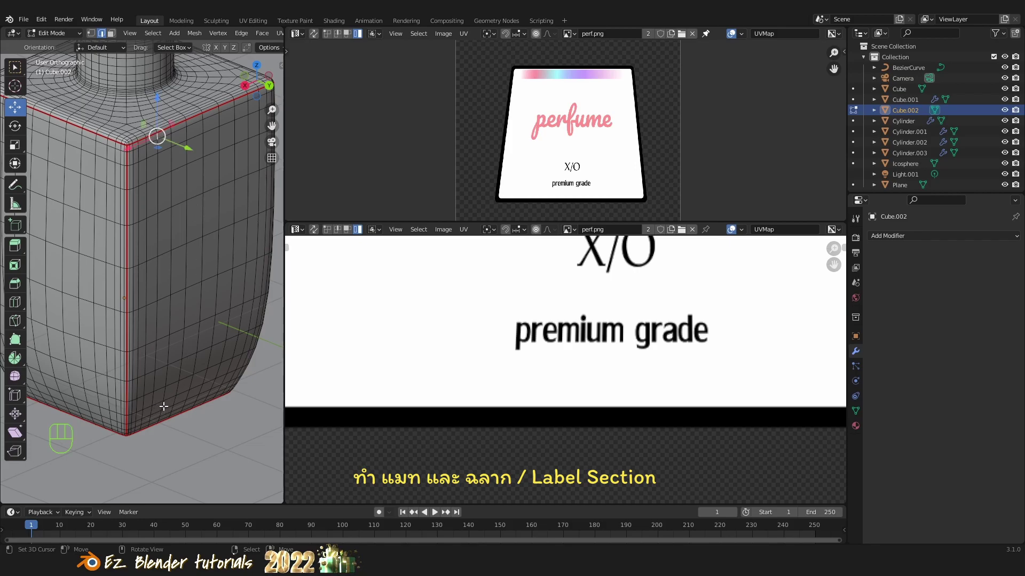
right_click(164, 405)
right_click(159, 144)
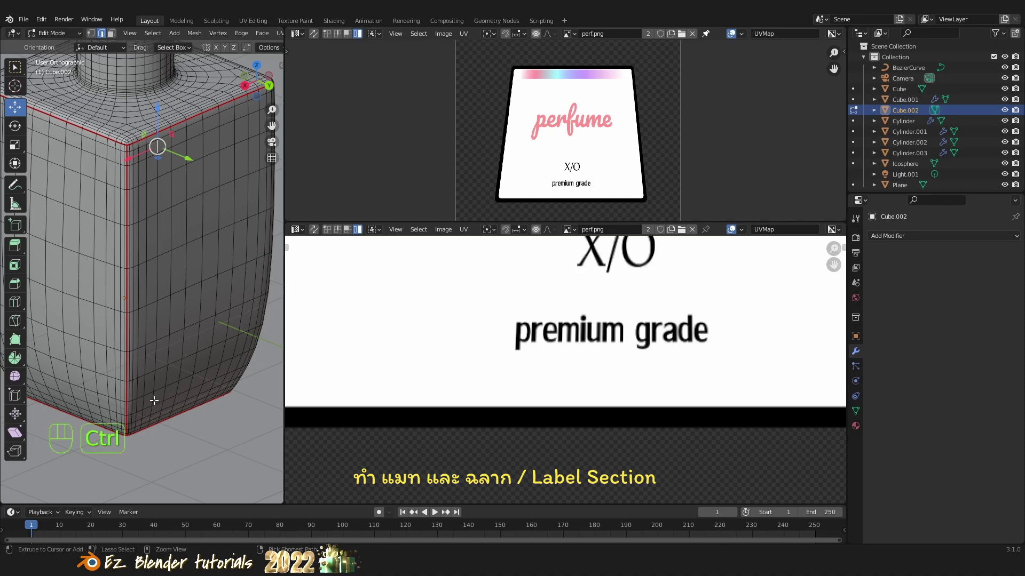
right_click(154, 398)
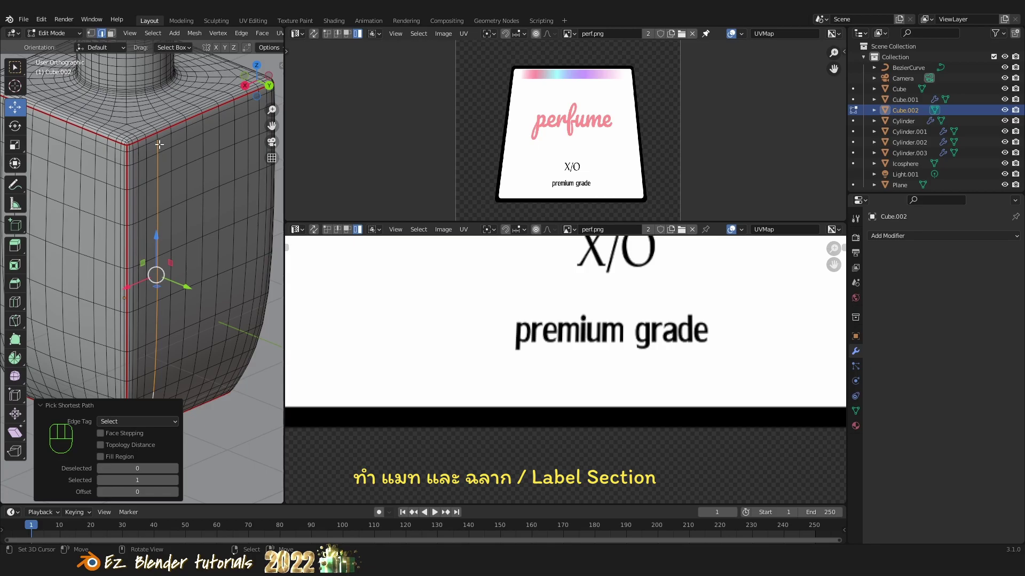
middle_click(192, 321)
key("a")
left_click_drag(199, 295, 161, 305)
left_click_drag(168, 314, 180, 336)
left_click_drag(176, 326, 189, 313)
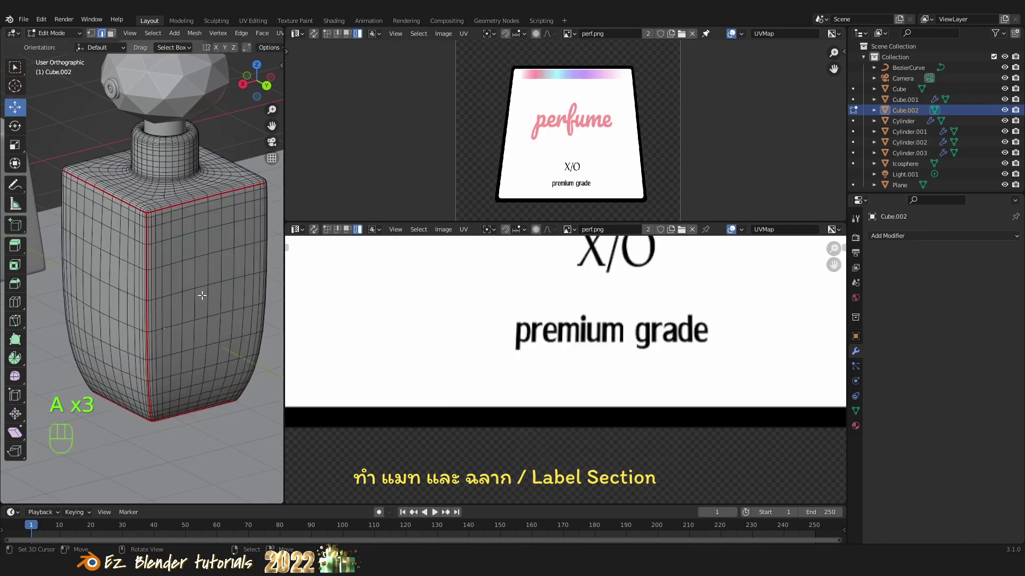
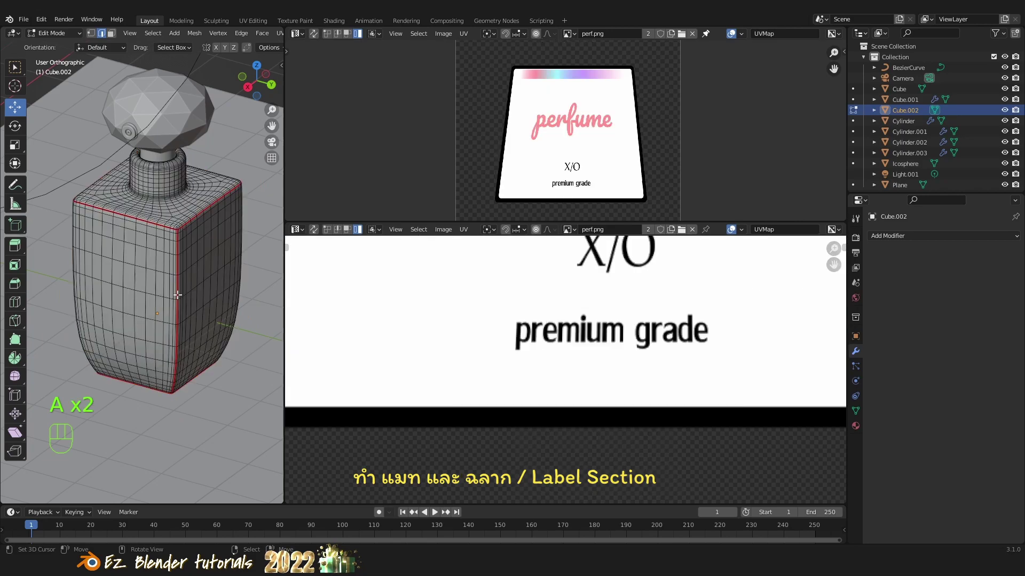
Select the whole body mesh, unwrap it, and enlarge the UV Editor to inspect the islands over perf.png.
key("a")
key("u")
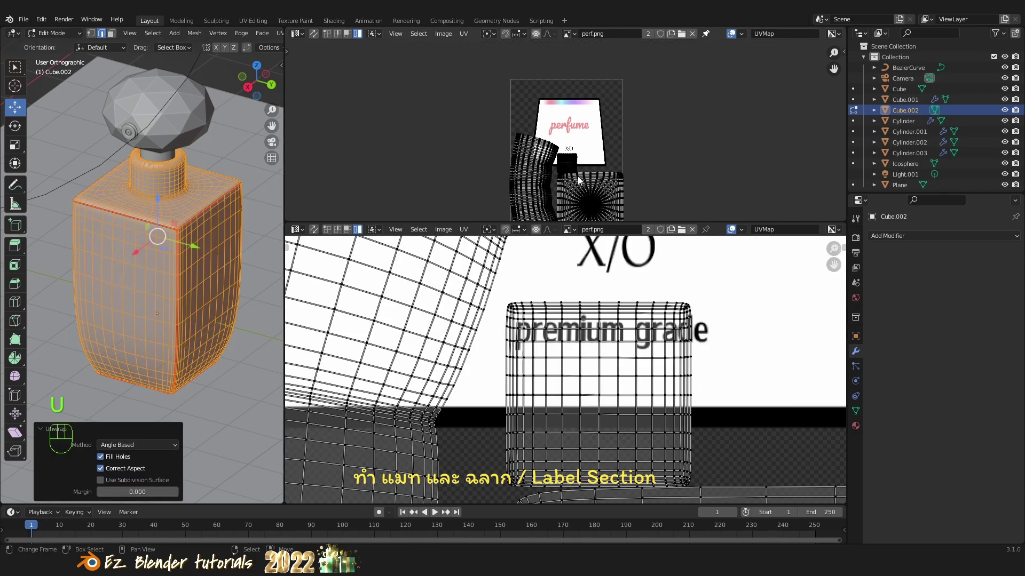
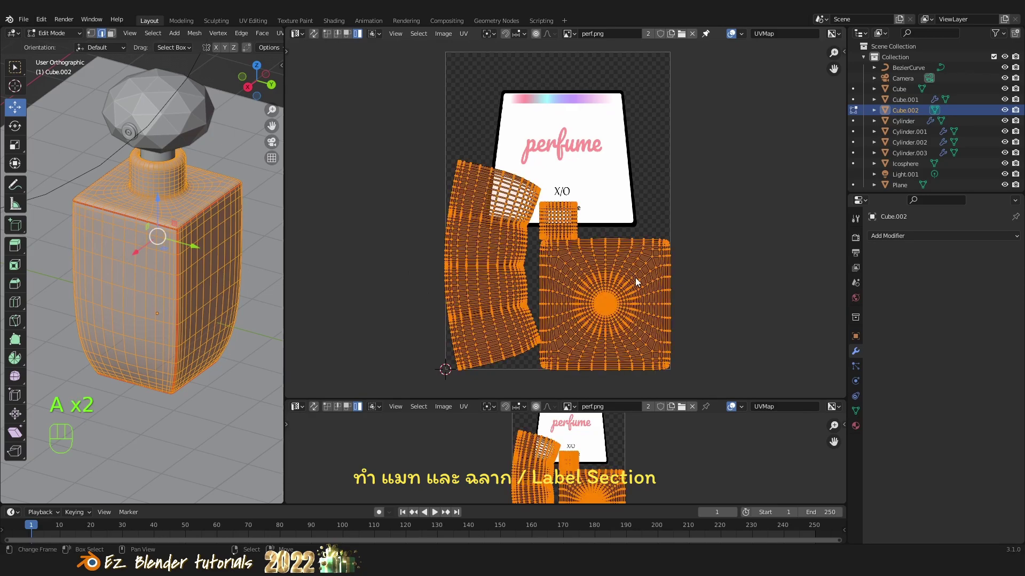
key("a")
middle_click(605, 285)
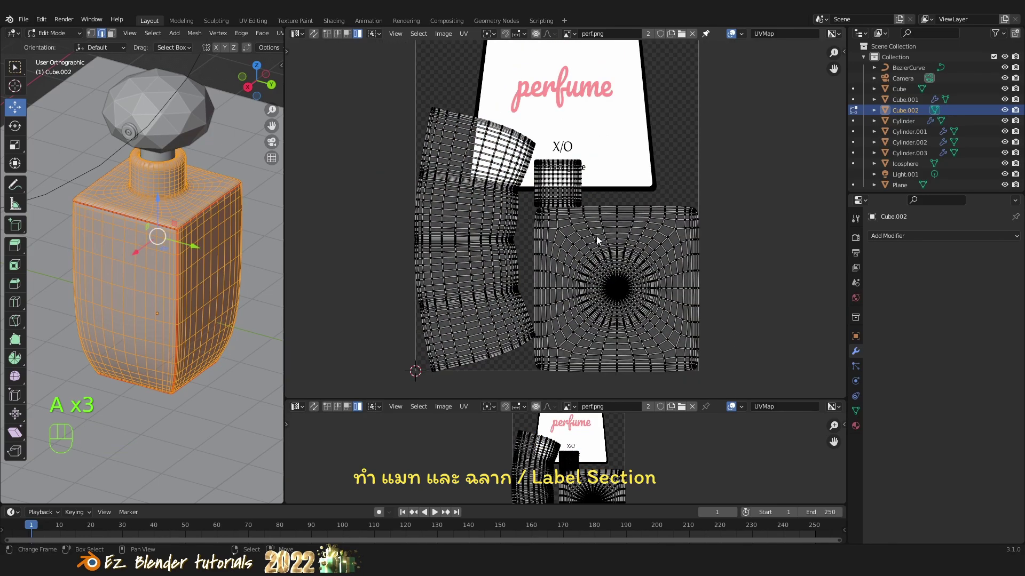
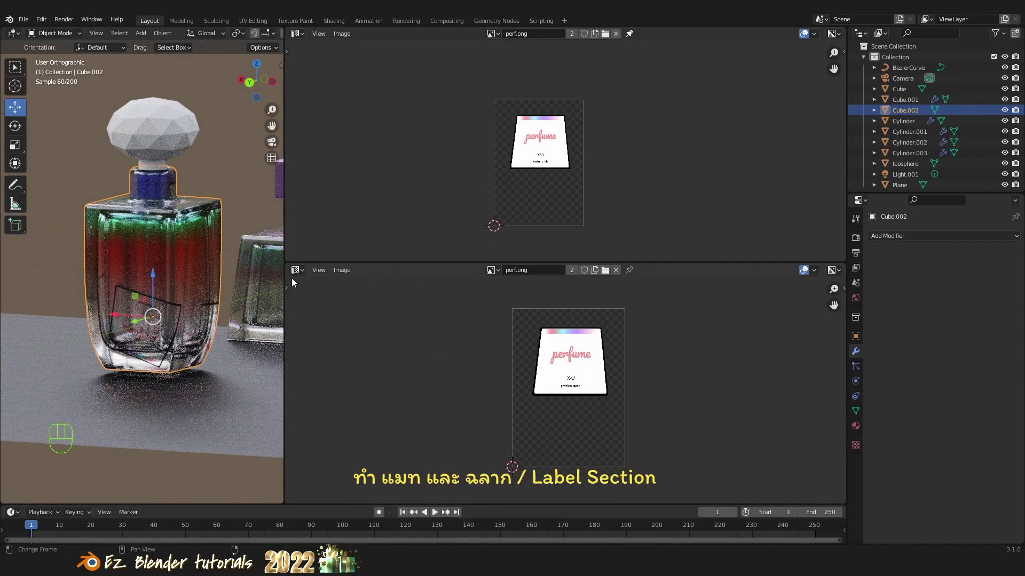
Switch the lower editor to the Shader Editor and frame the Material.004 label node chain.
left_click_drag(299, 274, 338, 376)
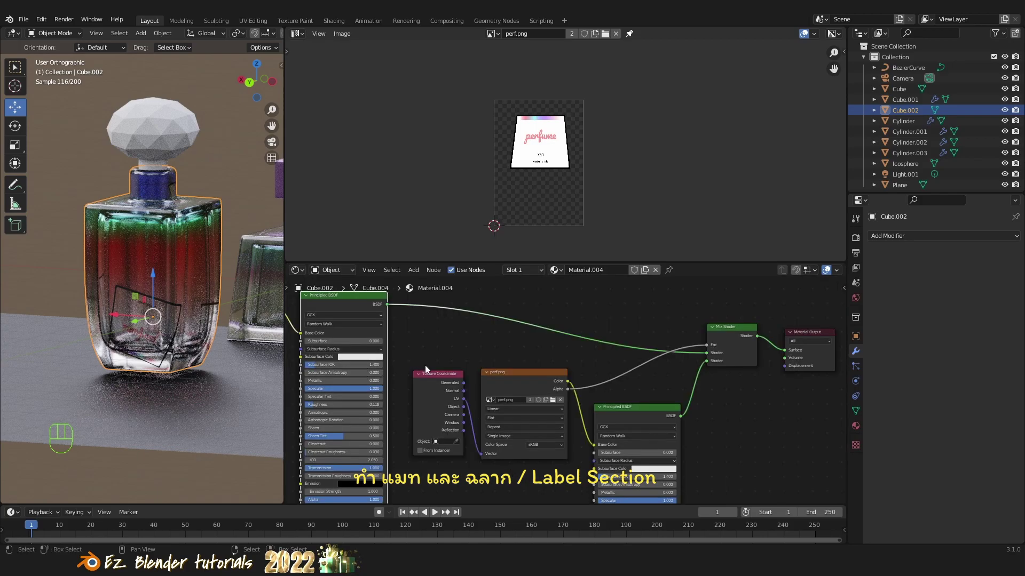
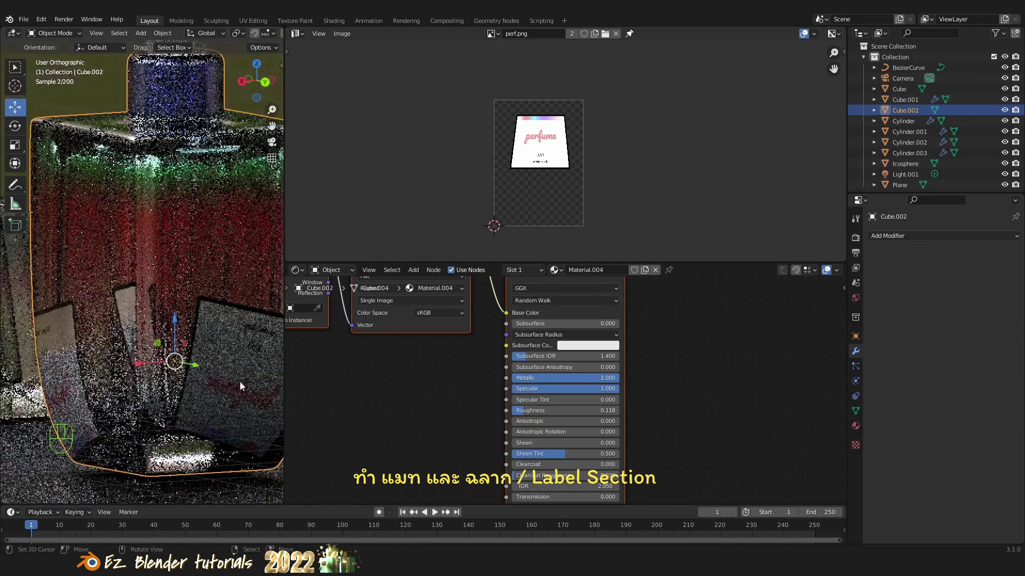
left_click_drag(223, 377, 137, 350)
left_click_drag(127, 358, 4, 382)
left_click_drag(24, 382, 165, 377)
left_click_drag(177, 363, 227, 334)
left_click_drag(185, 343, 227, 343)
left_click_drag(173, 350, 238, 373)
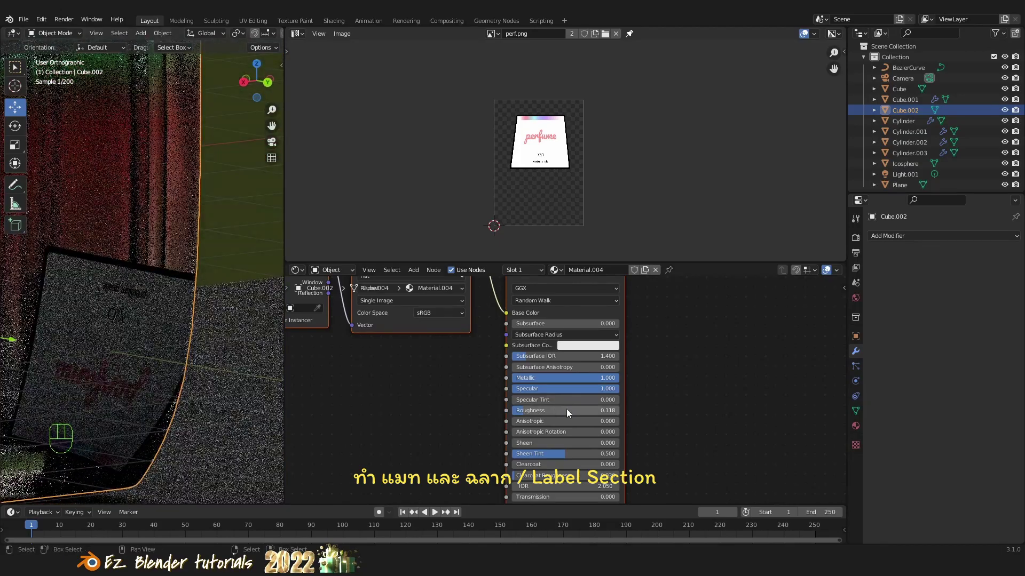
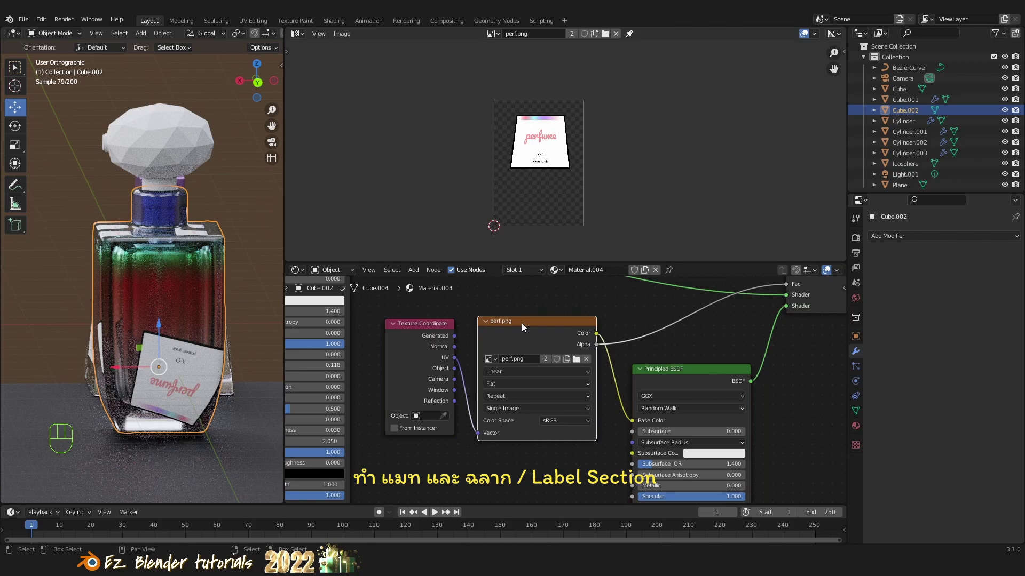
Set the perf.png Image Texture extension from Repeat to Clip and check the label on the bottle.
left_click(521, 328)
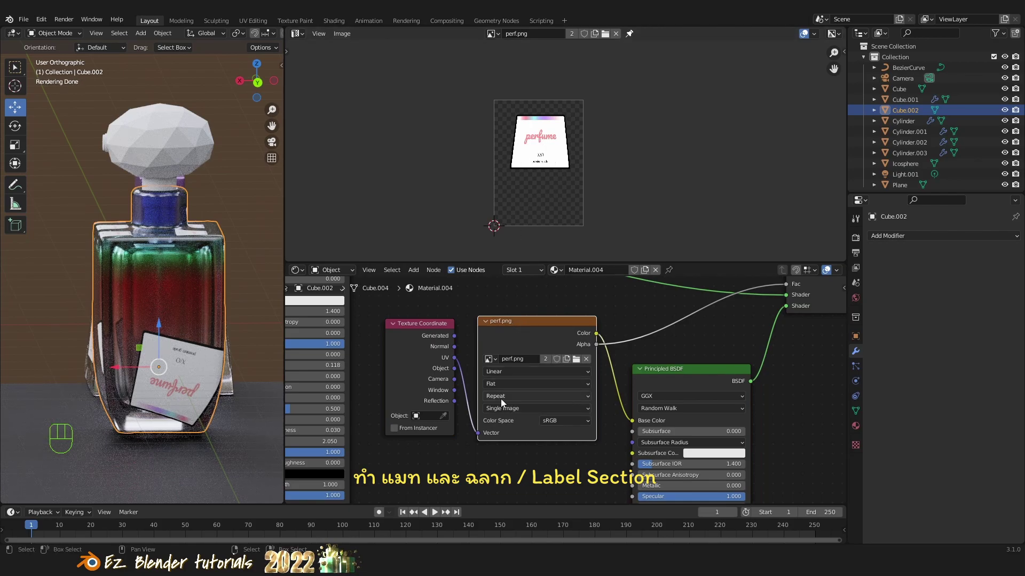
left_click_drag(506, 401, 512, 434)
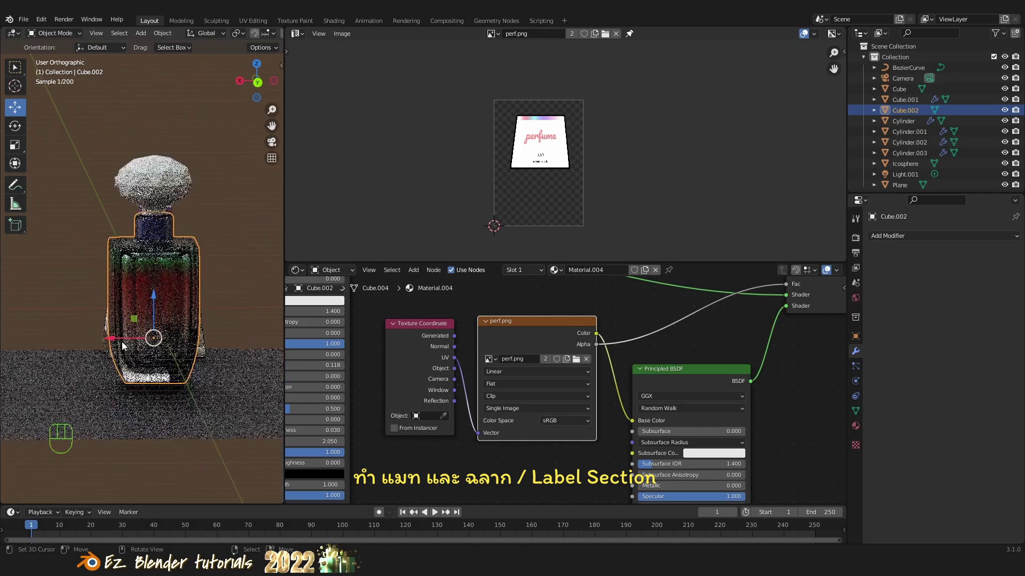
left_click_drag(100, 354, 217, 377)
left_click_drag(126, 360, 215, 349)
left_click_drag(135, 344, 220, 357)
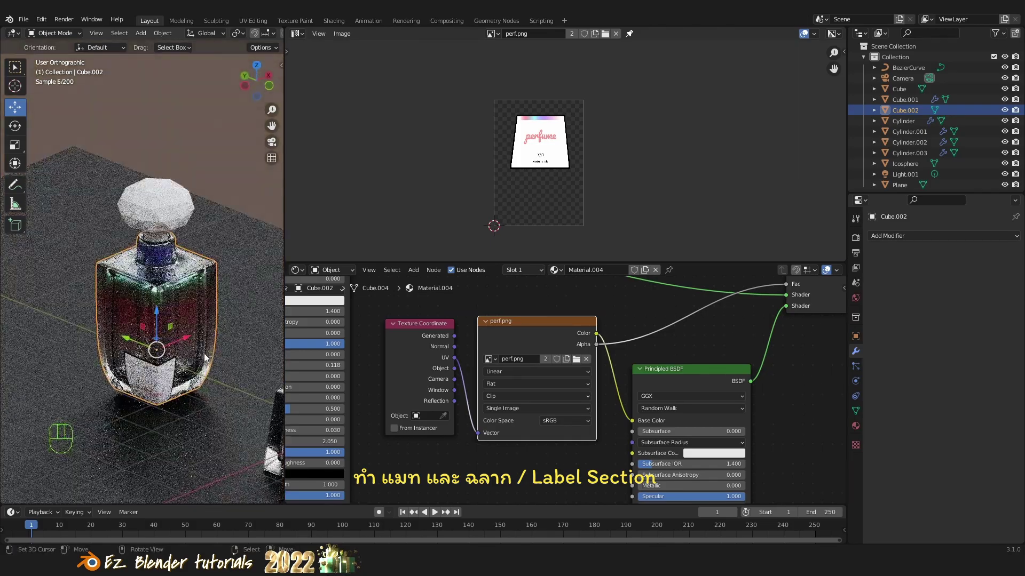
Orbit back to the bottle front and enter Edit Mode on the bottle body.
middle_click(202, 358)
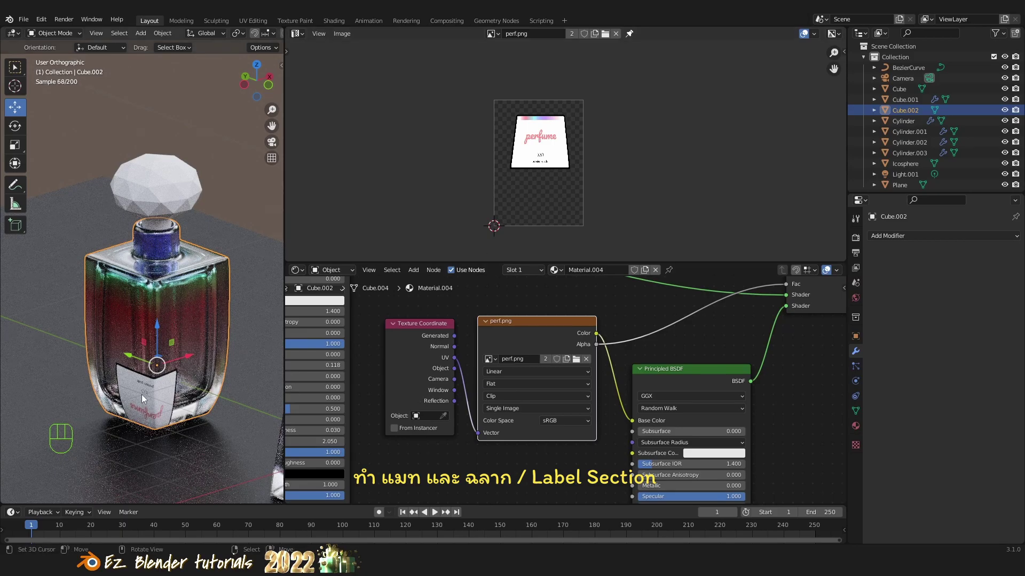
left_click_drag(173, 375, 183, 369)
middle_click(202, 394)
left_click_drag(516, 400, 499, 434)
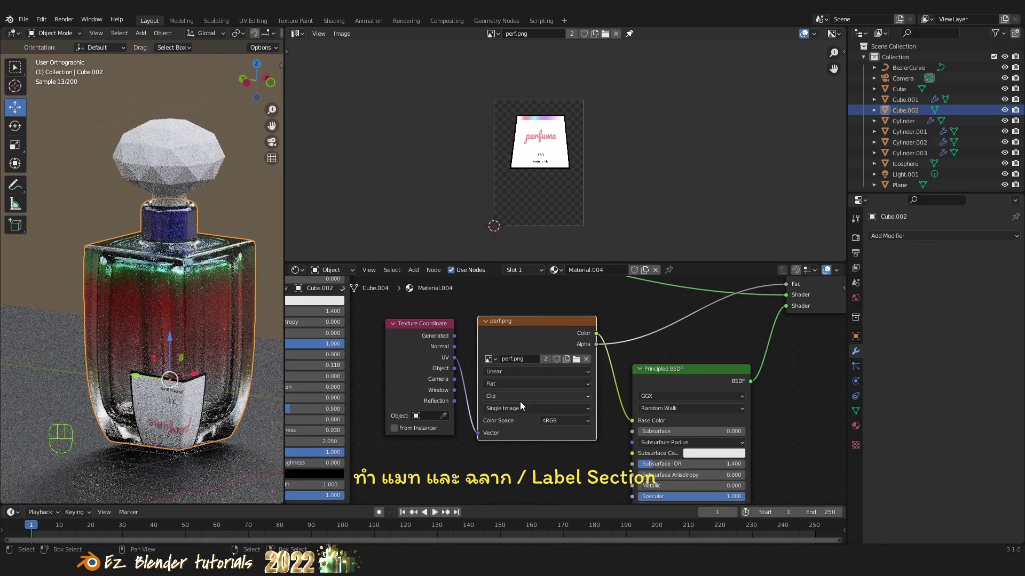
key("Tab")
Slide and rotate the UV layout over the label image while viewing the bottle from the left side.
key("g")
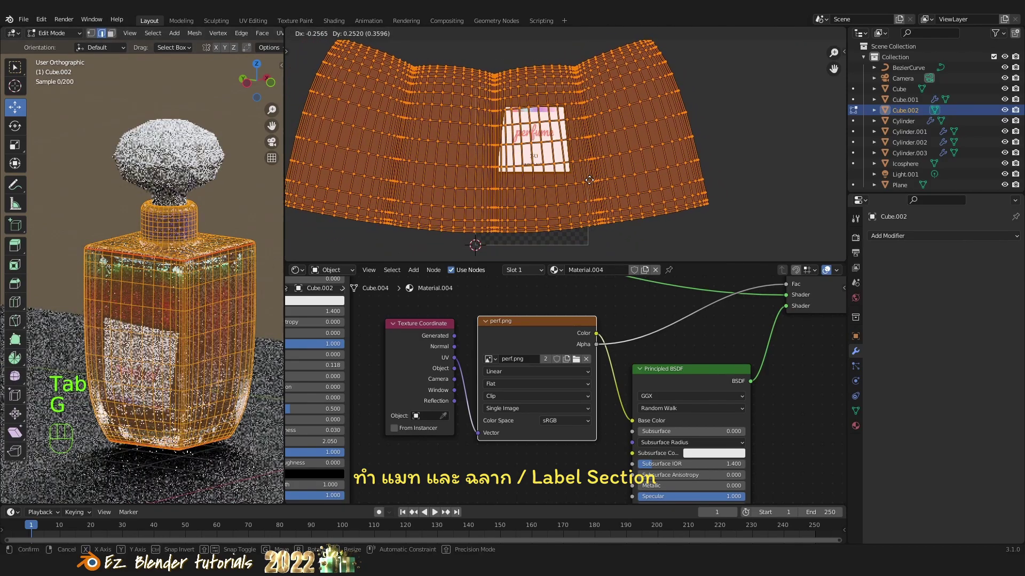
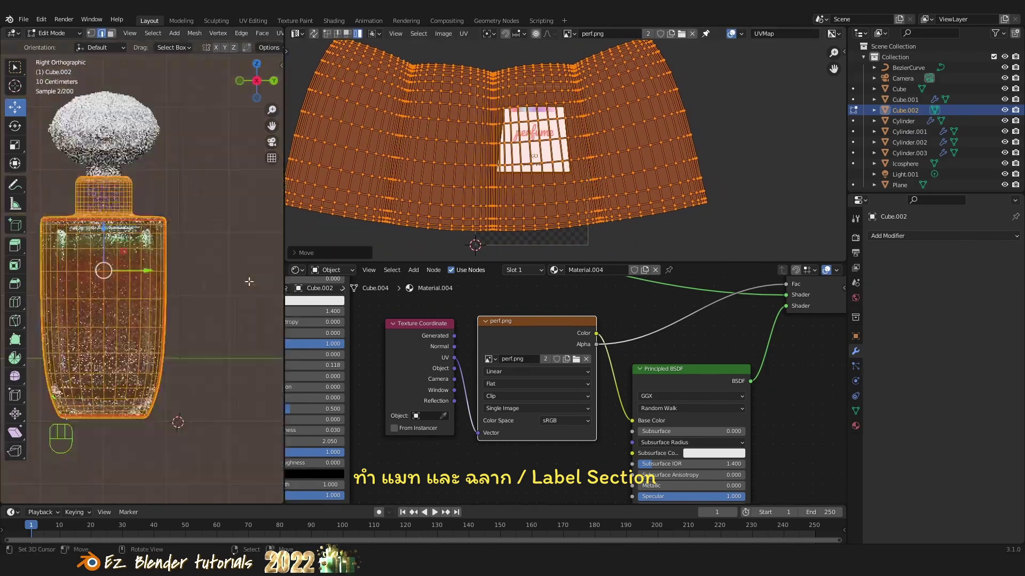
key("`")
key("`")
key("`")
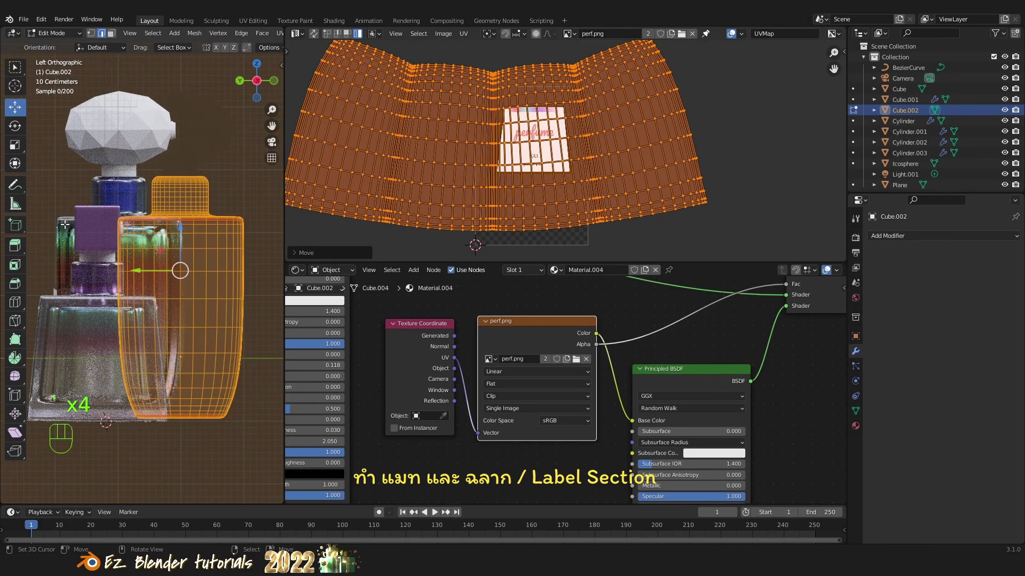
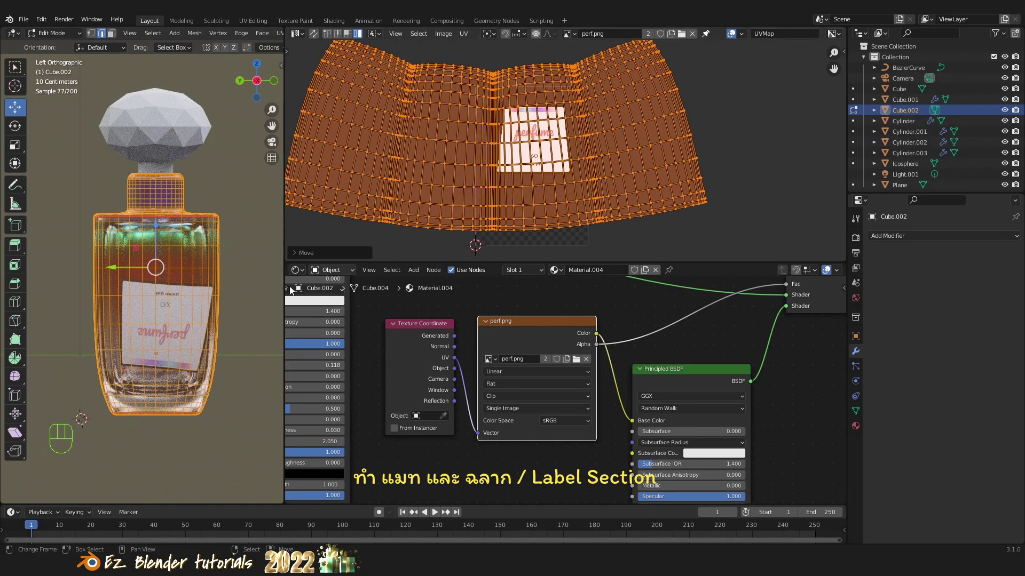
key("r")
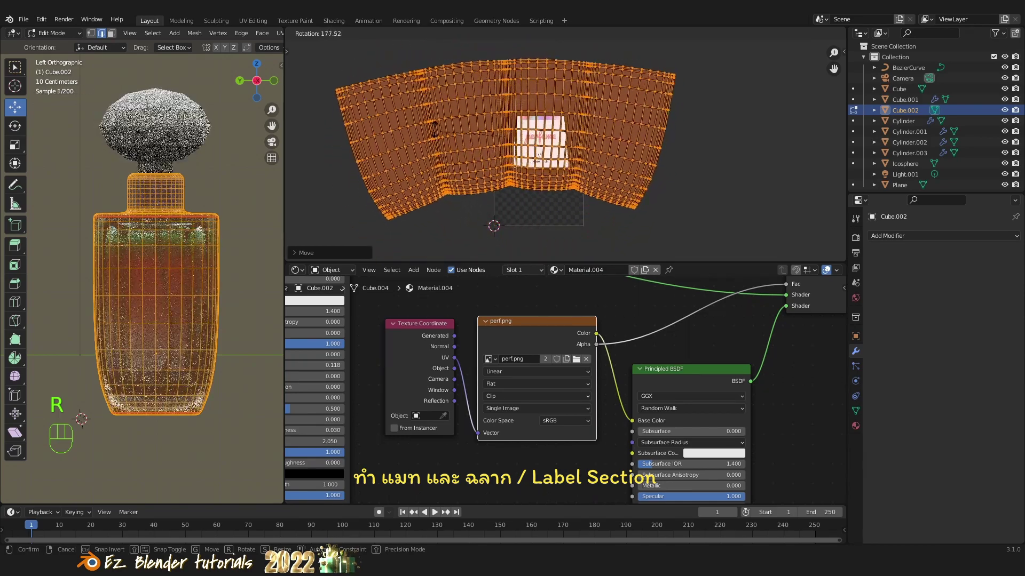
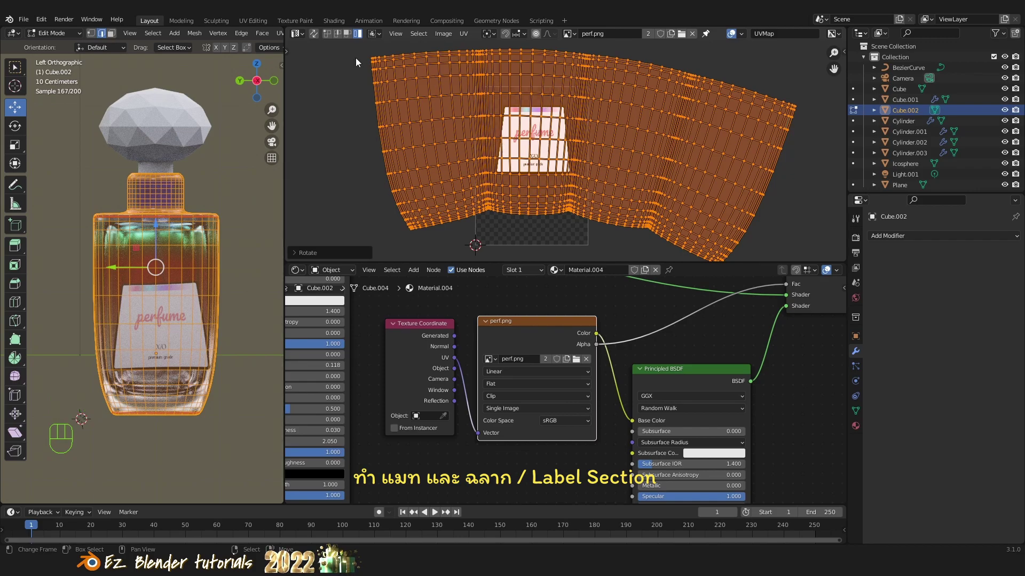
left_click(358, 39)
Reselect all the label UVs and zoom in on the perf.png artwork.
key("a")
right_click(457, 102)
key("a")
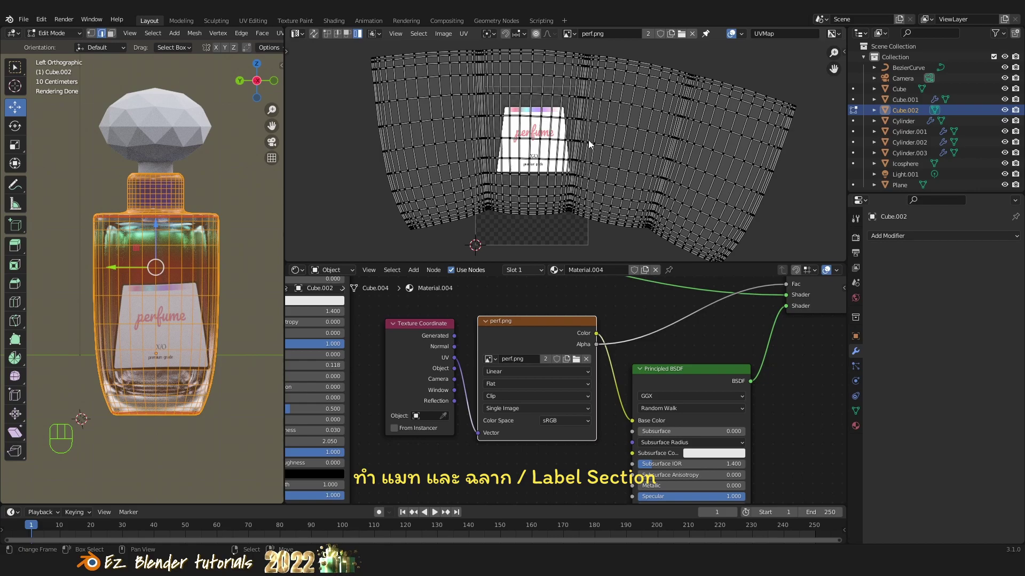
right_click(603, 126)
key("g")
left_click_drag(570, 181, 586, 198)
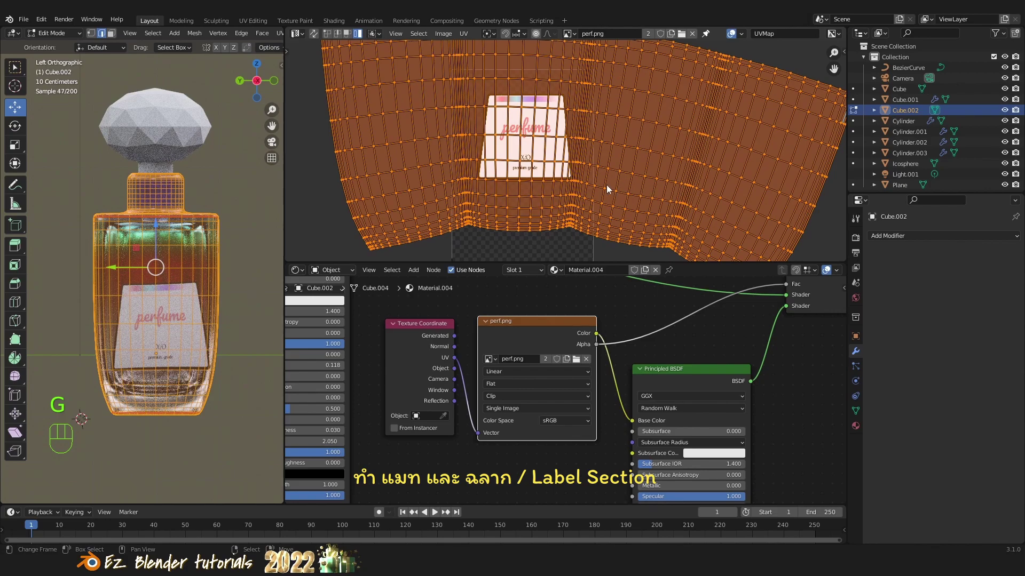
left_click_drag(604, 174, 603, 201)
Rotate the UV strip slightly and move it so the label sits centred in its grid.
key("r")
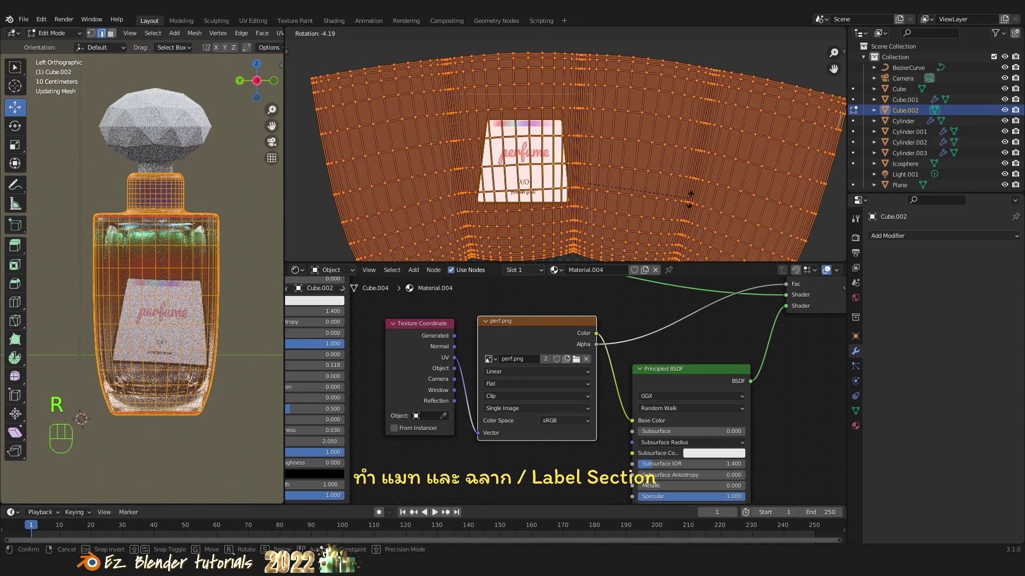
left_click(696, 208)
key("g")
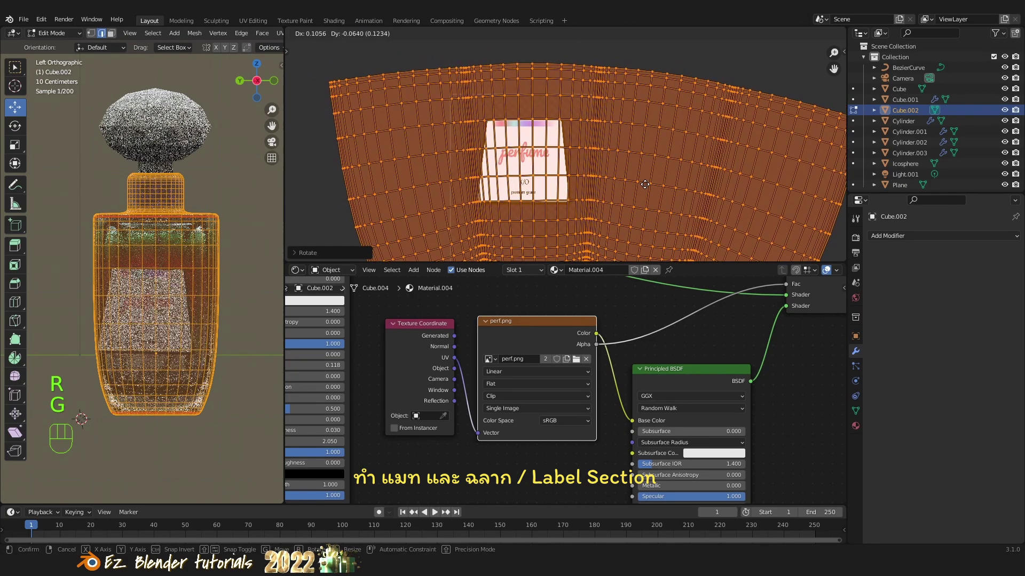
left_click(644, 191)
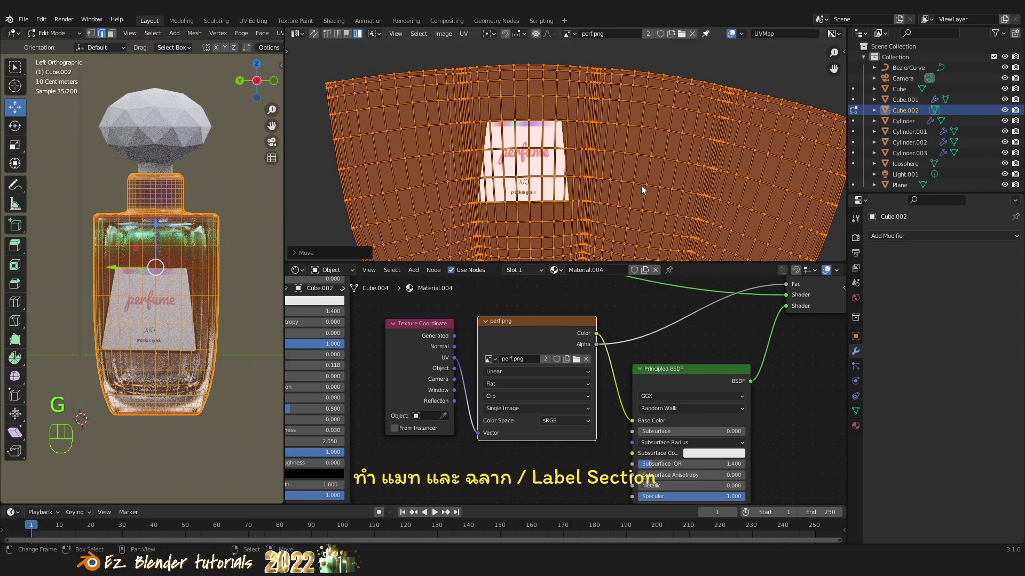
left_click(632, 181)
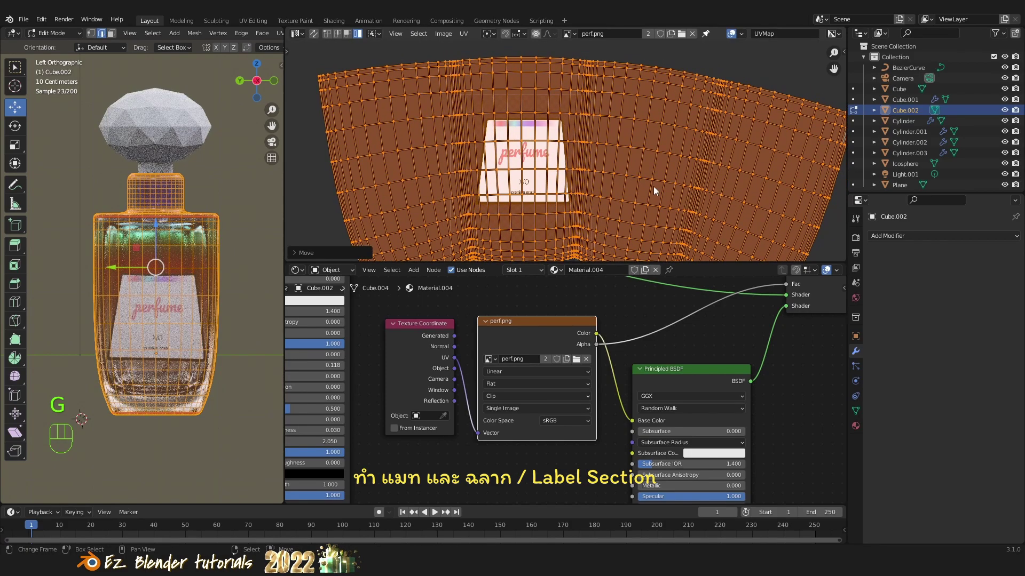
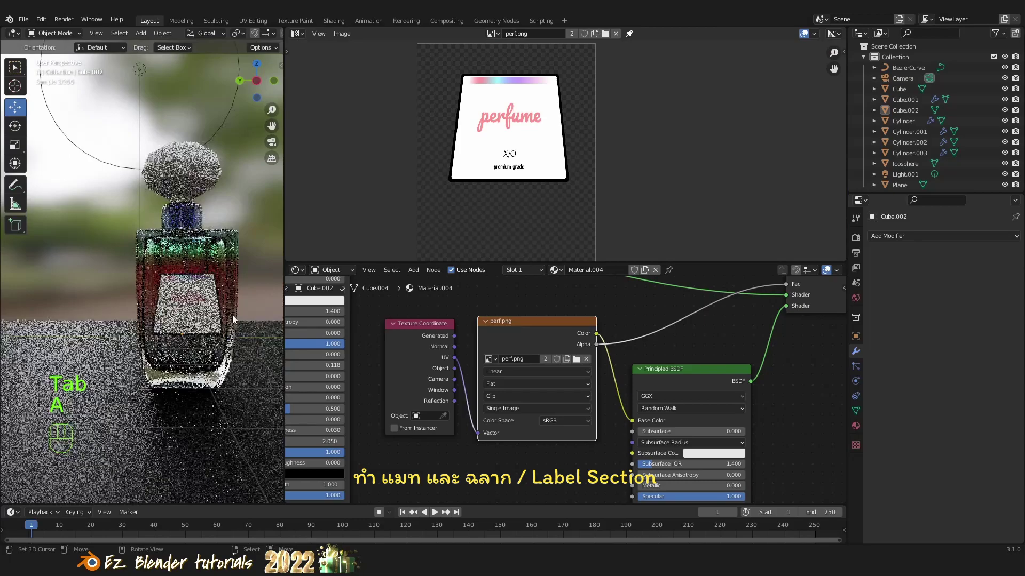
Re-enter Edit Mode on the label mesh and start a constrained UV move, then cancel it.
middle_click(198, 309)
key("Tab")
key("g")
key("z")
right_click(593, 194)
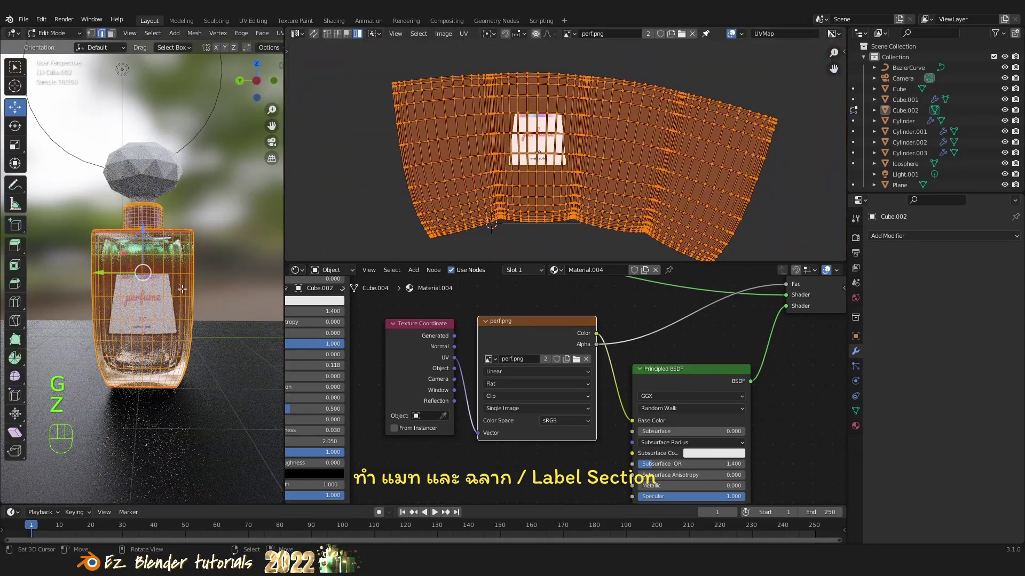
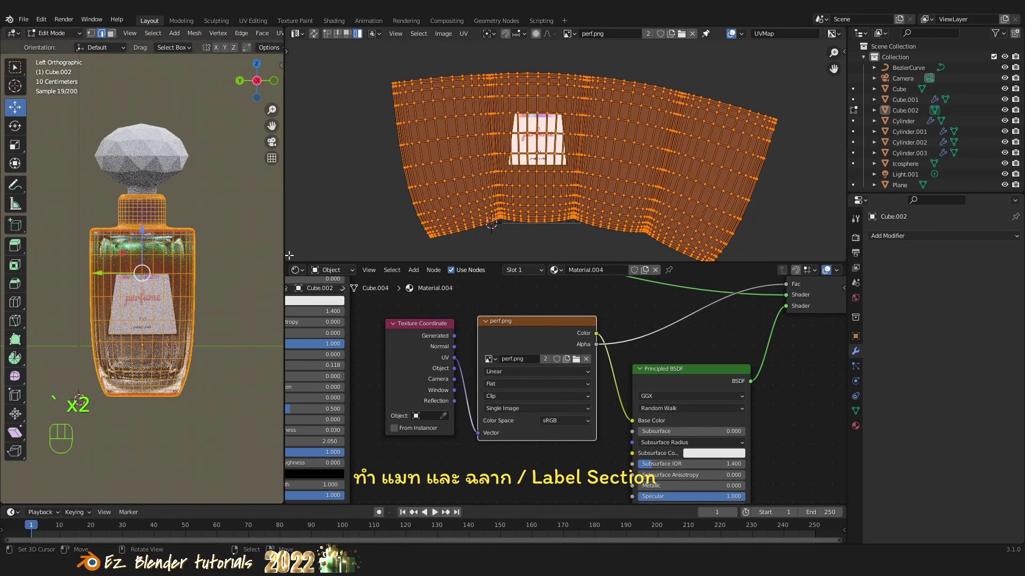
Nudge the UV layout horizontally along X over the 'perfume premium grade' artwork.
key("g")
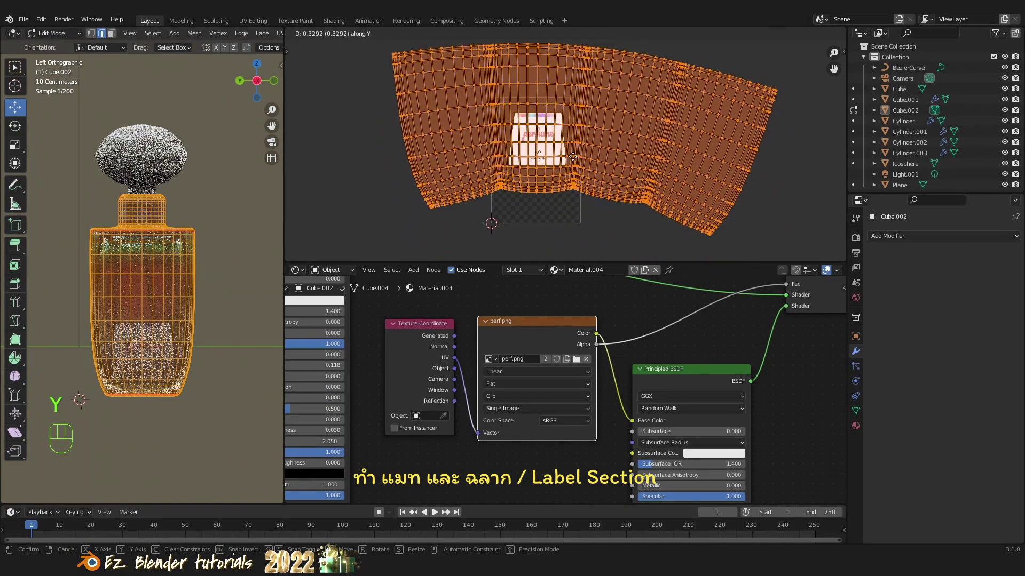
key("x")
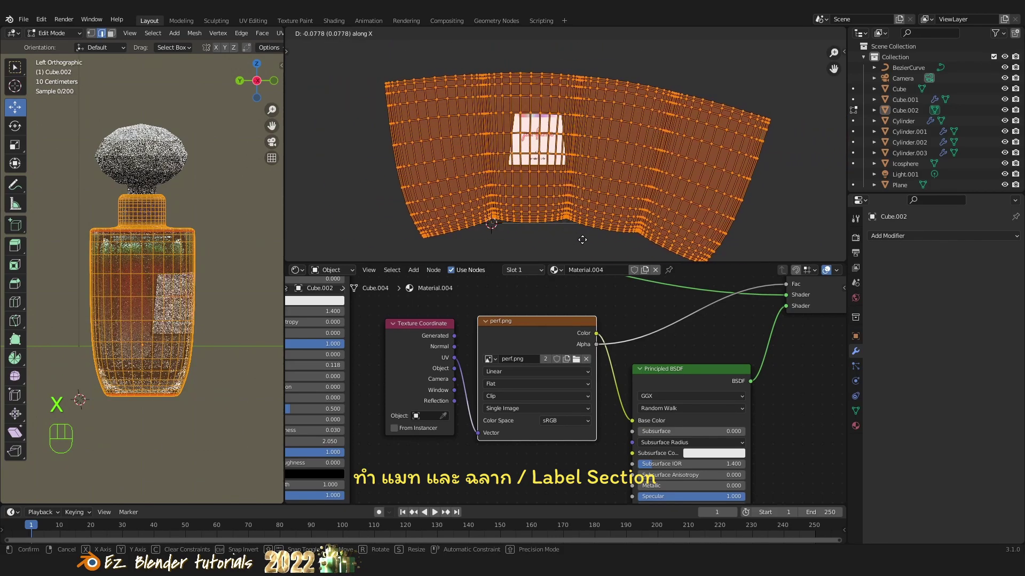
left_click_drag(685, 235, 659, 245)
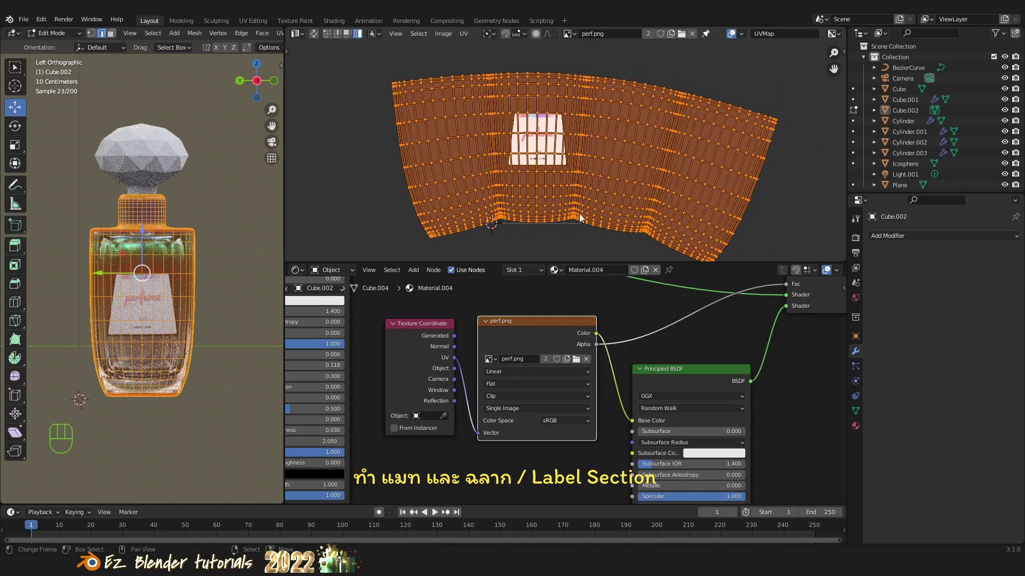
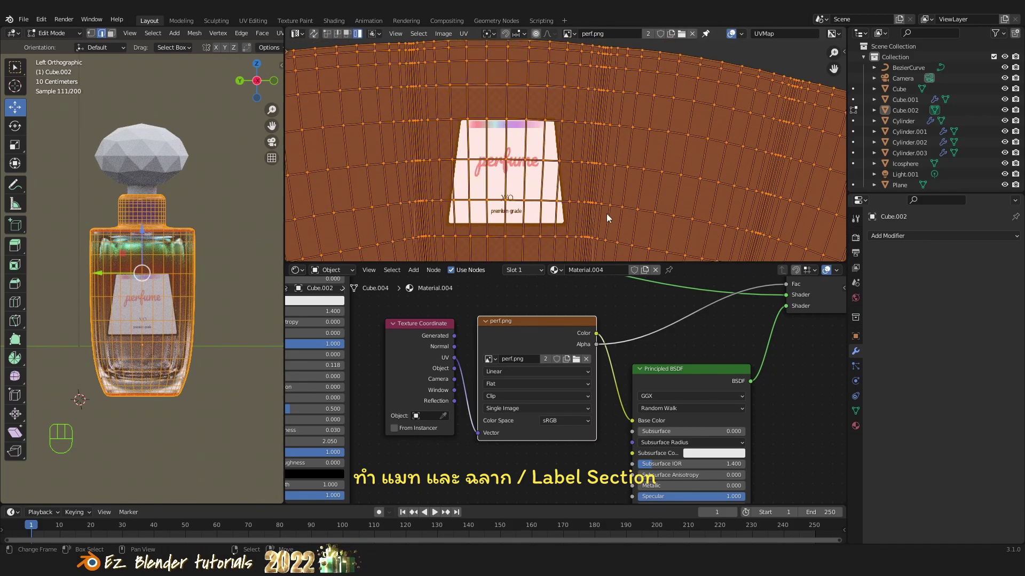
key("g")
key("x")
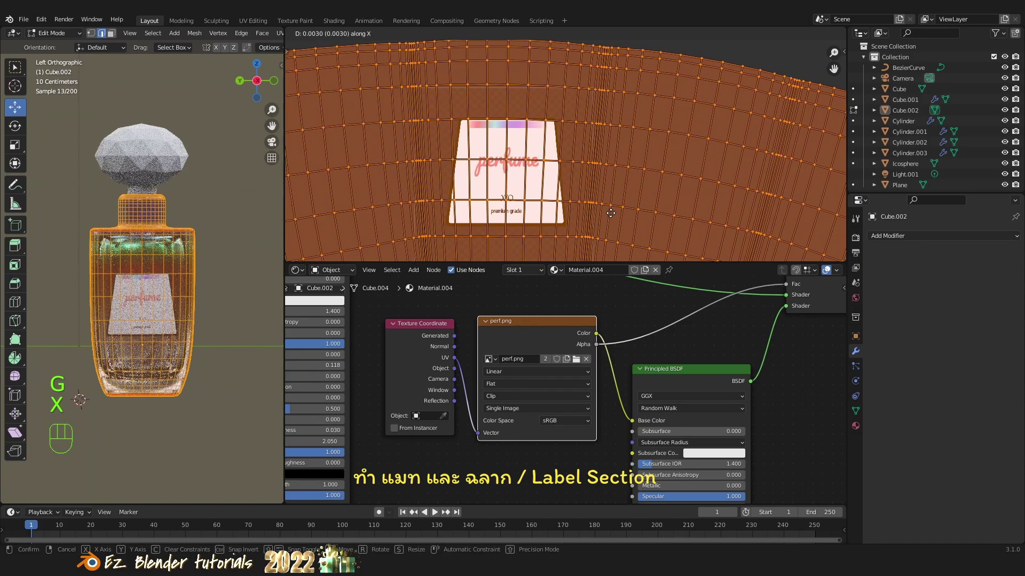
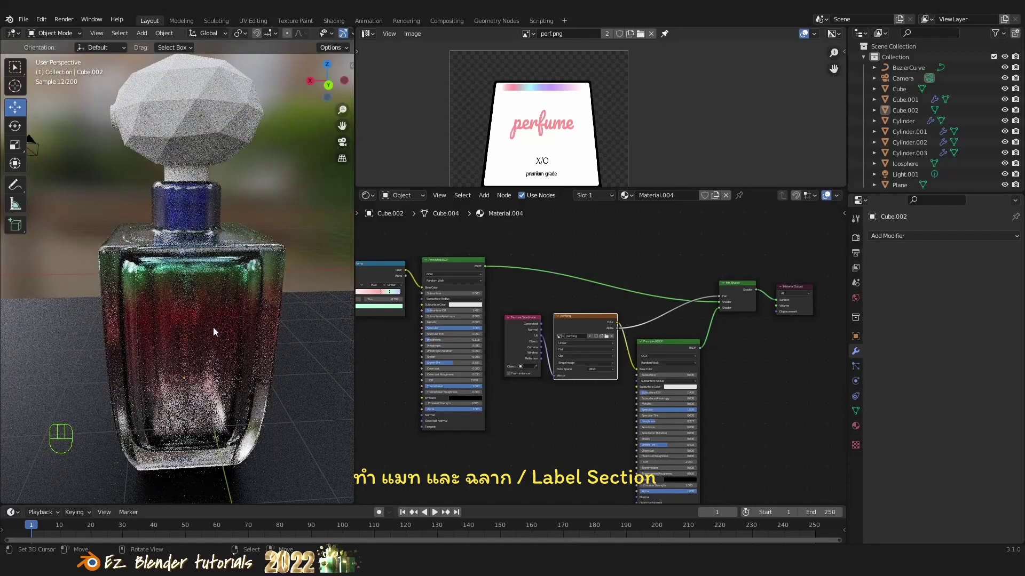
Select the BezierCurve tube and bring up its material settings for a new material.
left_click(192, 332)
left_click(188, 330)
left_click_drag(244, 326, 180, 318)
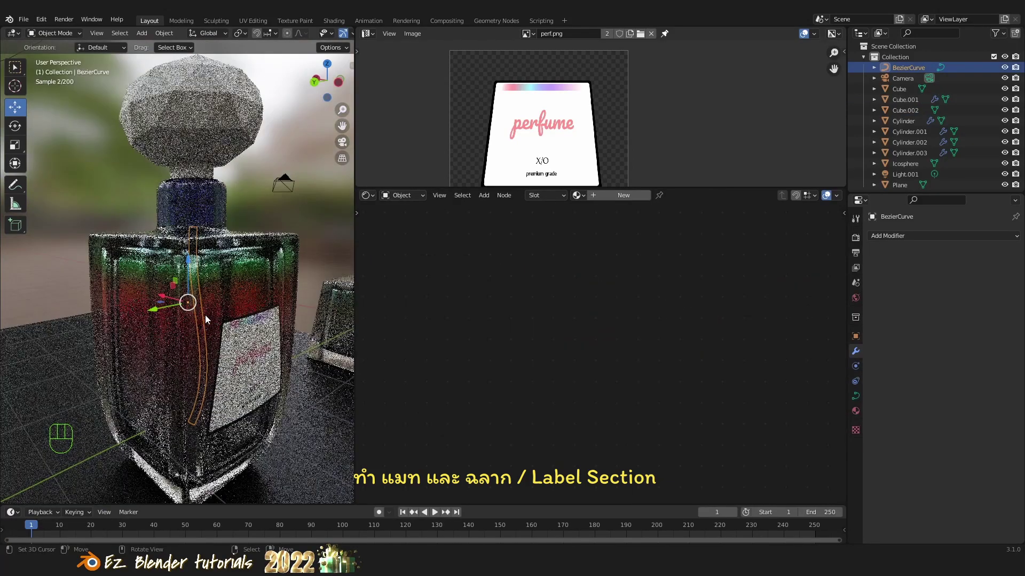
left_click_drag(219, 316, 241, 314)
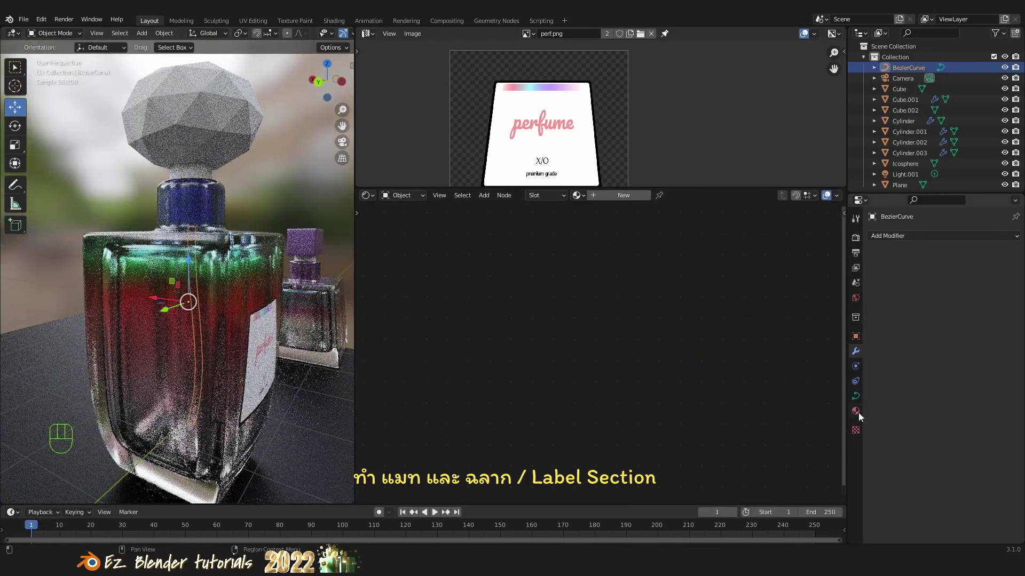
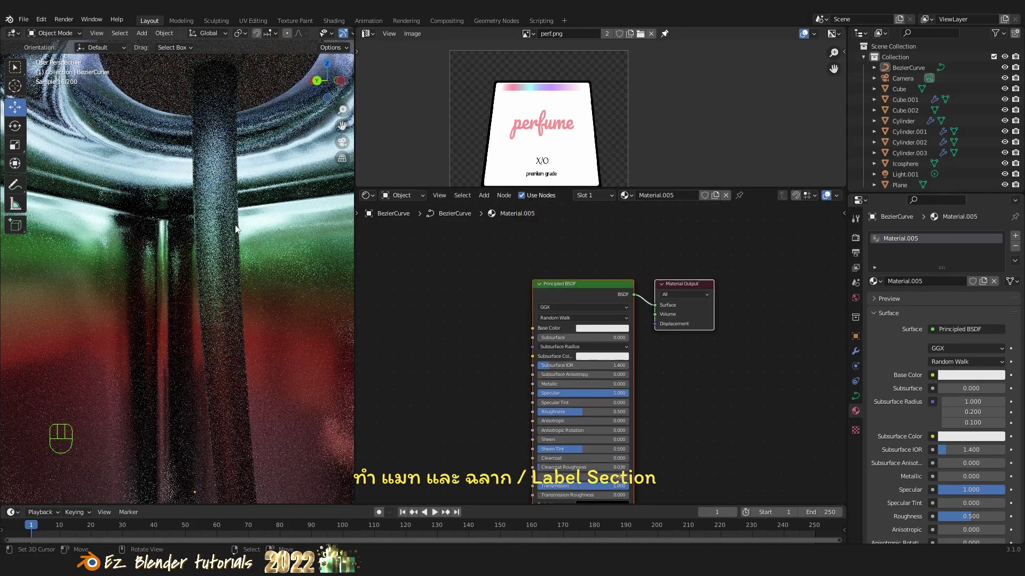
Add a Solidify modifier to the BezierCurve with Thickness -0.021 m.
right_click(231, 226)
key("a")
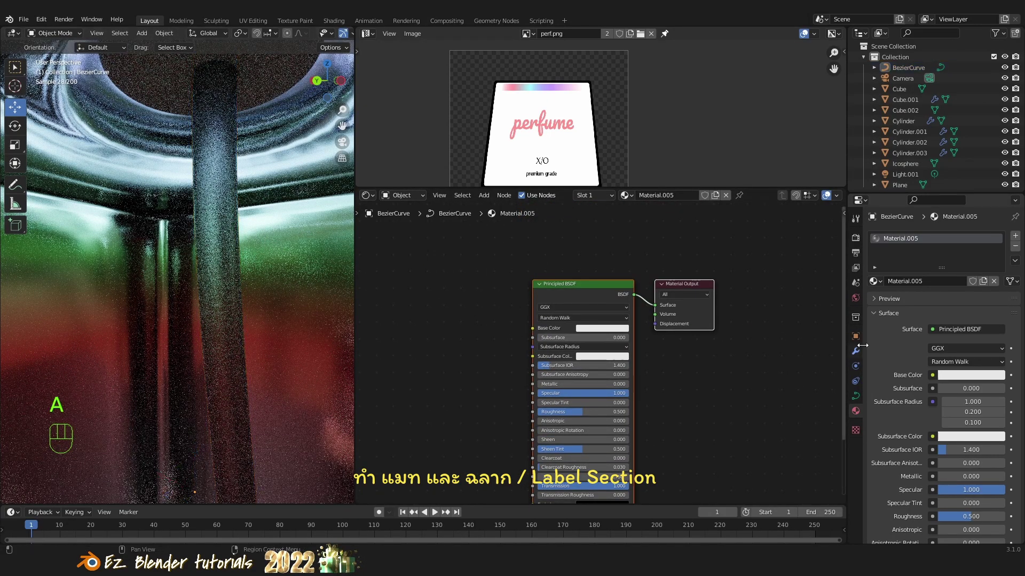
left_click_drag(861, 357, 941, 283)
left_click_drag(926, 241, 861, 379)
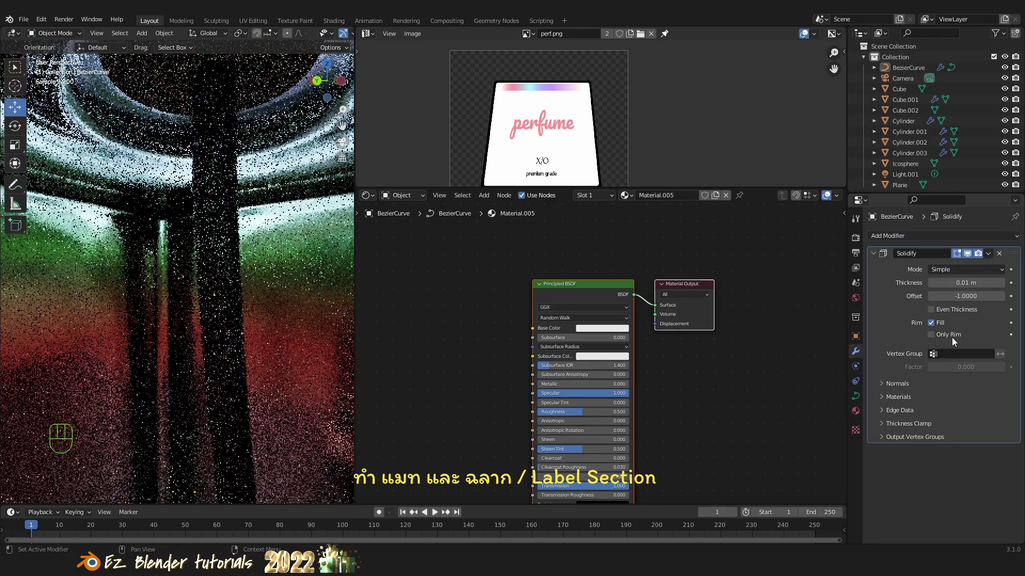
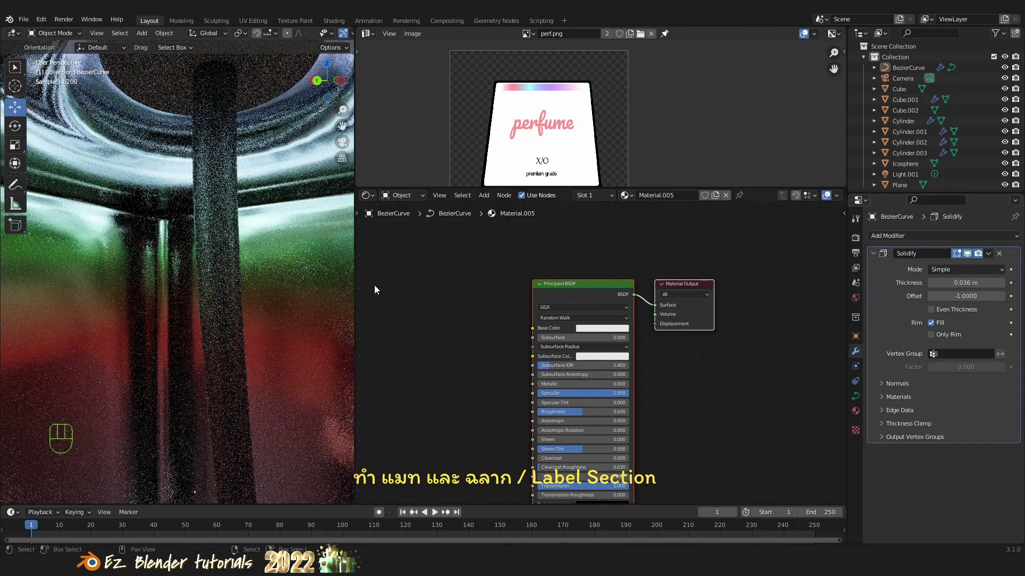
Toggle wireframe to check the tube and set Material.005 Roughness 0.173 and IOR 1.750.
key("z")
key("z")
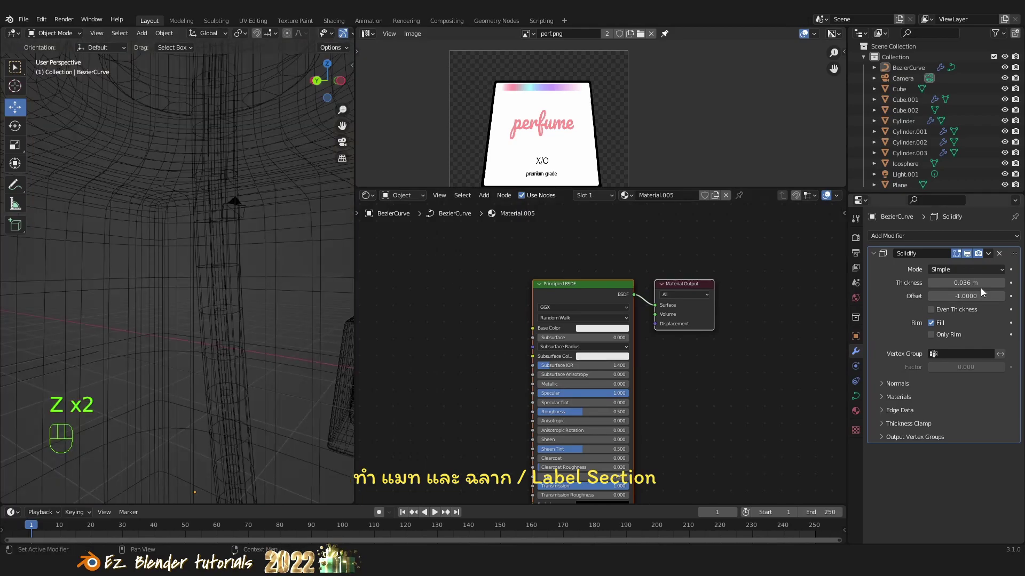
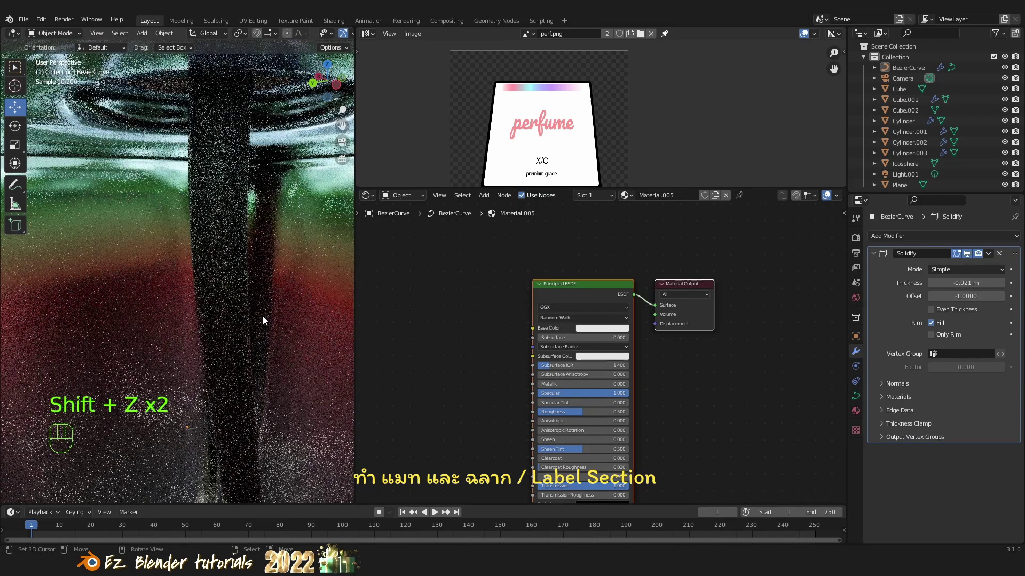
left_click_drag(268, 315, 276, 299)
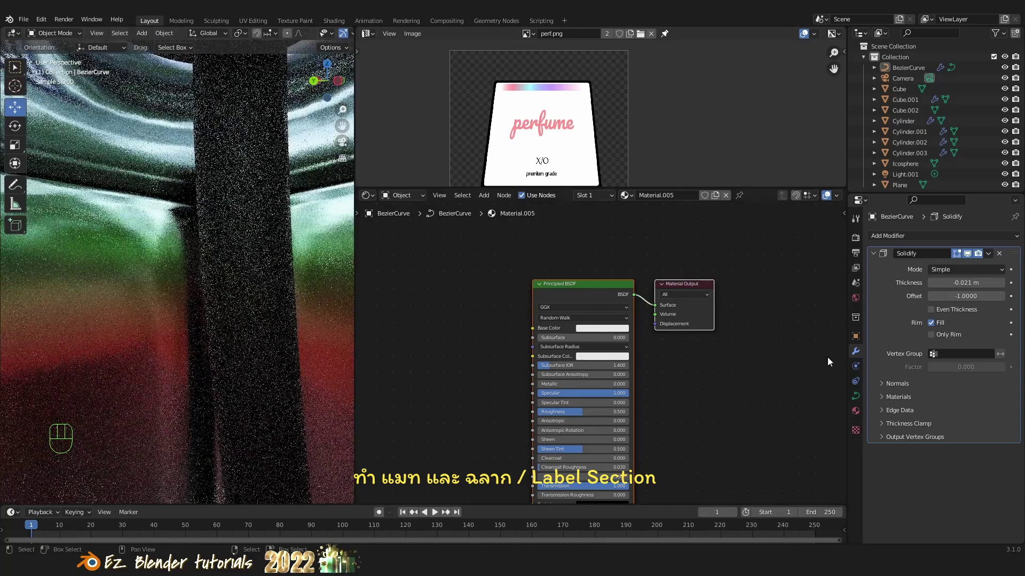
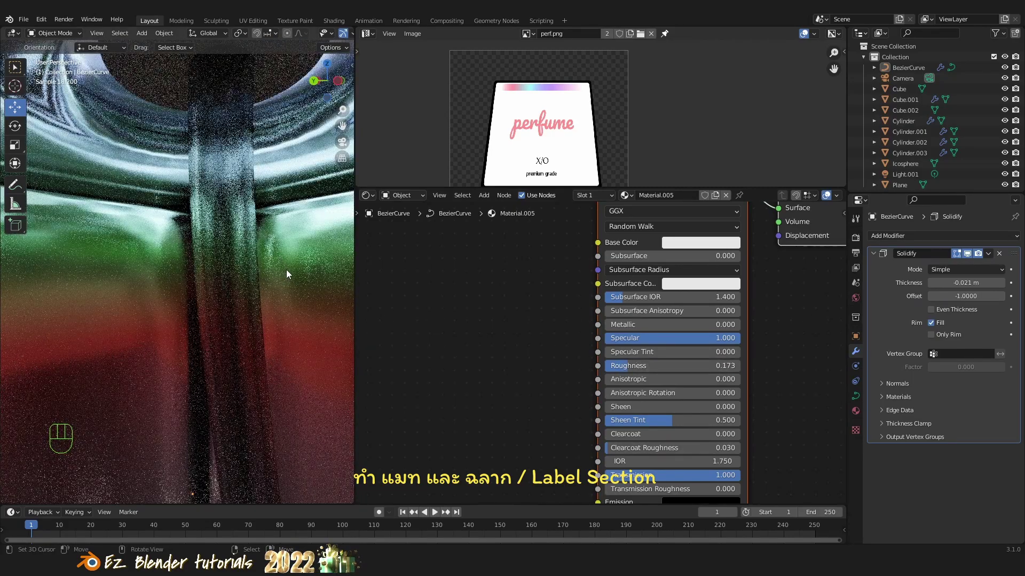
Orbit the viewport and switch its shading to a Rendered preview of the bottles.
left_click_drag(245, 282, 199, 315)
left_click_drag(238, 303, 260, 288)
key("z")
middle_click(255, 309)
key("z")
left_click_drag(273, 287, 251, 329)
left_click_drag(260, 365, 295, 338)
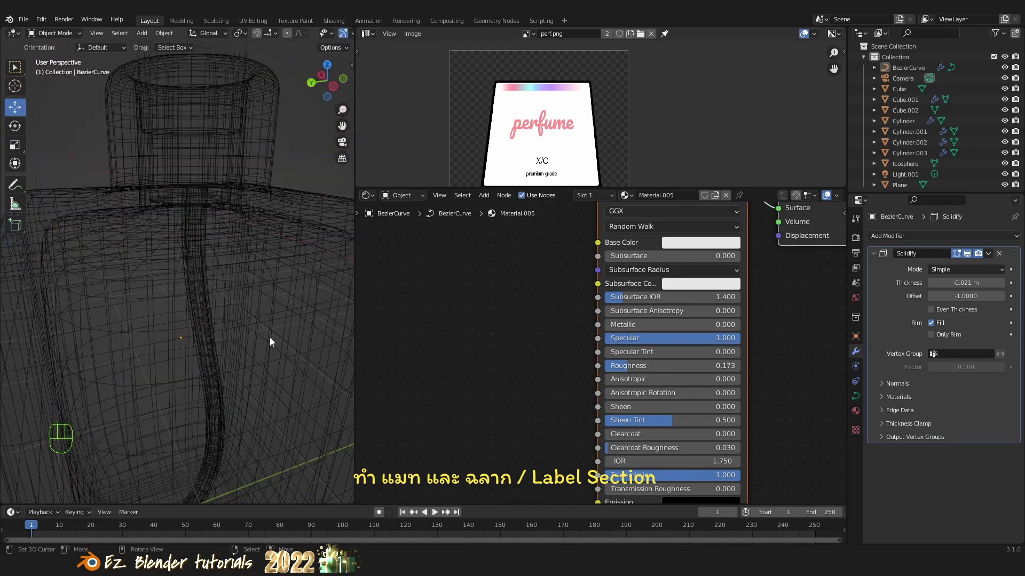
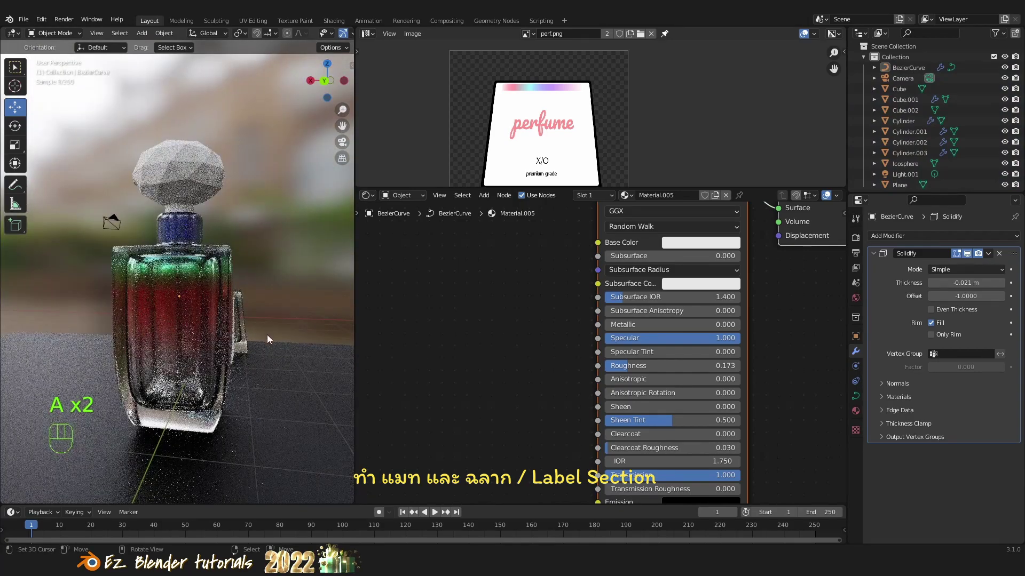
Move in on the bottle cap and select Cube.002 to show Material.004's nodes.
left_click_drag(201, 334, 169, 352)
middle_click(206, 334)
left_click_drag(236, 338, 250, 336)
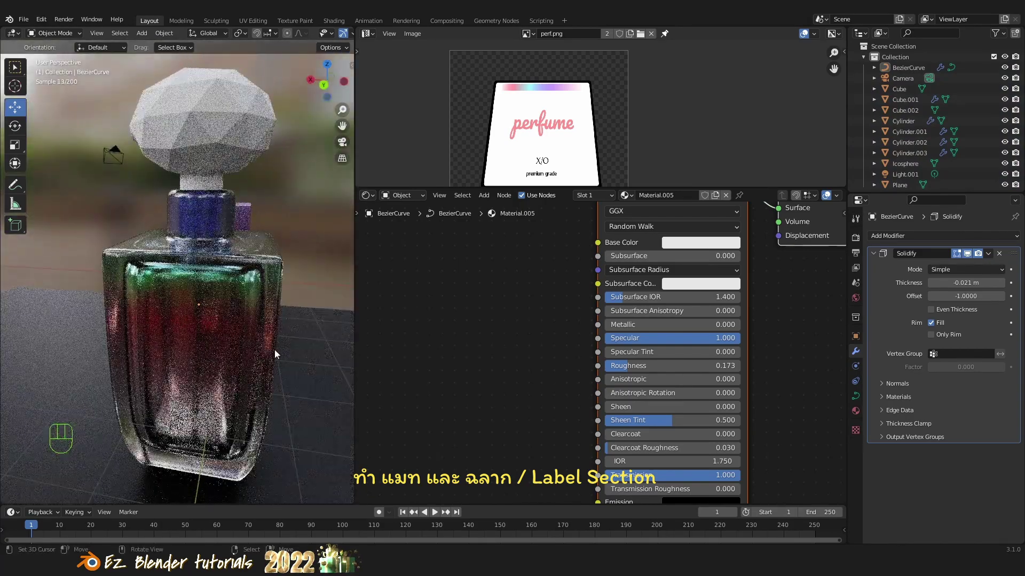
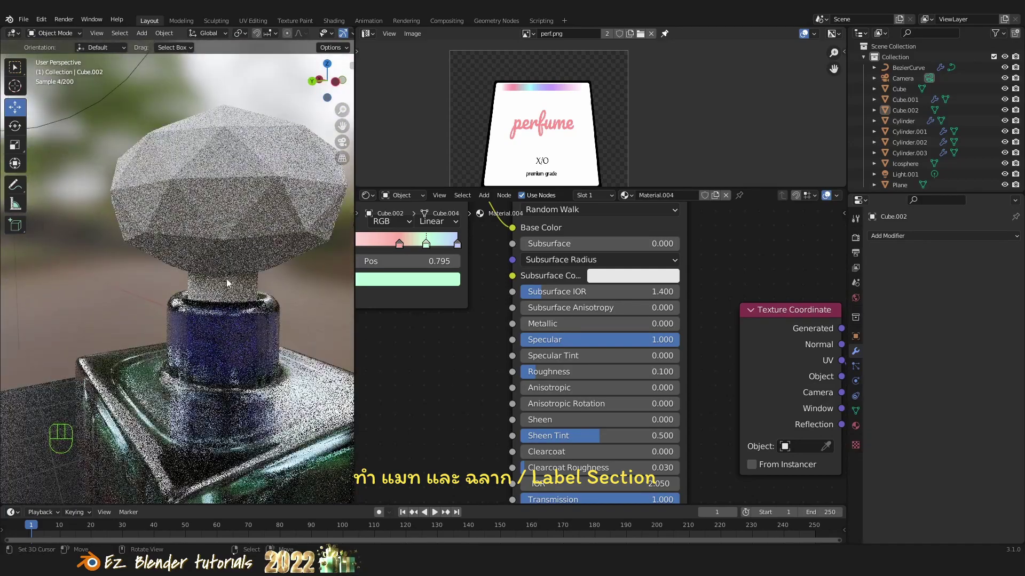
Select Cylinder.003 on the cap and rotate it about 170 degrees in Top Orthographic view.
left_click(247, 256)
left_click_drag(255, 277, 137, 298)
left_click_drag(166, 308, 138, 302)
left_click_drag(132, 302, 111, 298)
left_click(202, 243)
middle_click(288, 312)
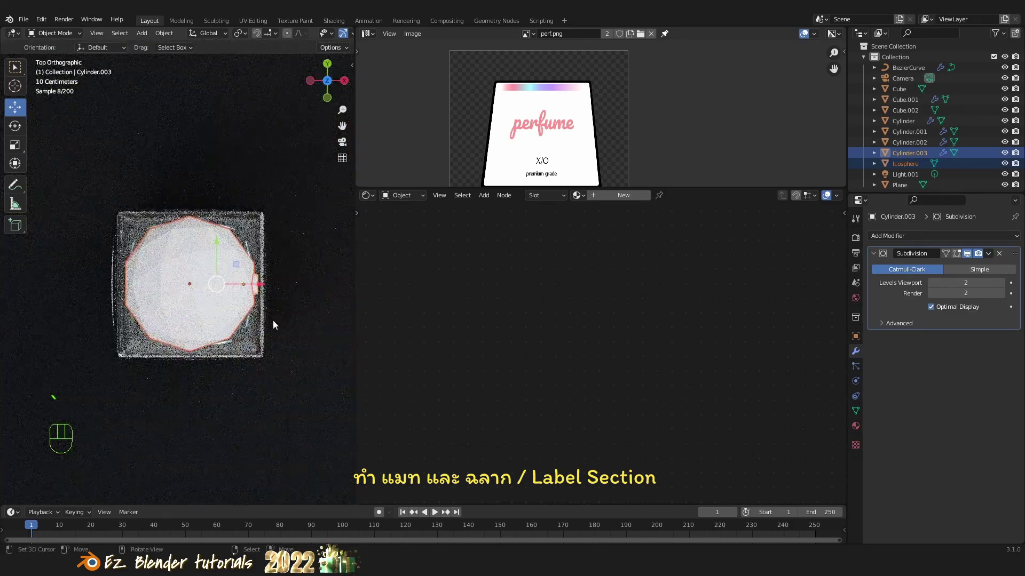
key("r")
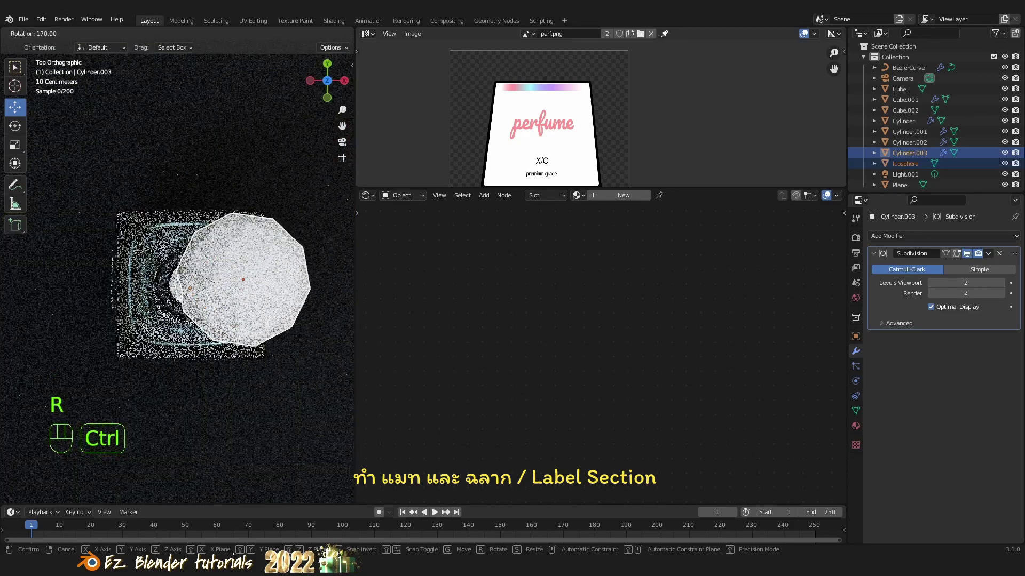
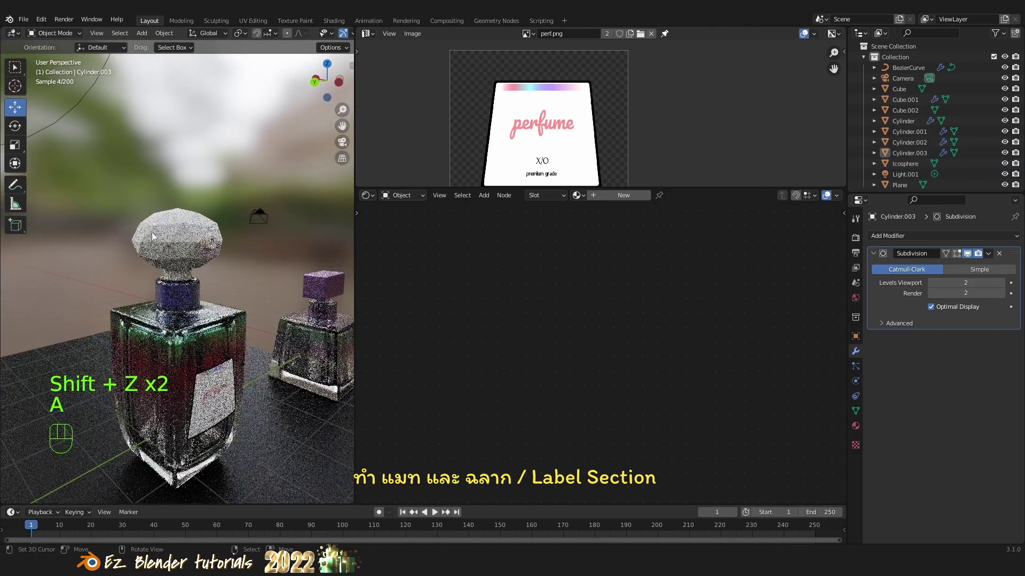
Select the gem-shaped Icosphere stopper and give it a new Material.006.
left_click(165, 243)
key("a")
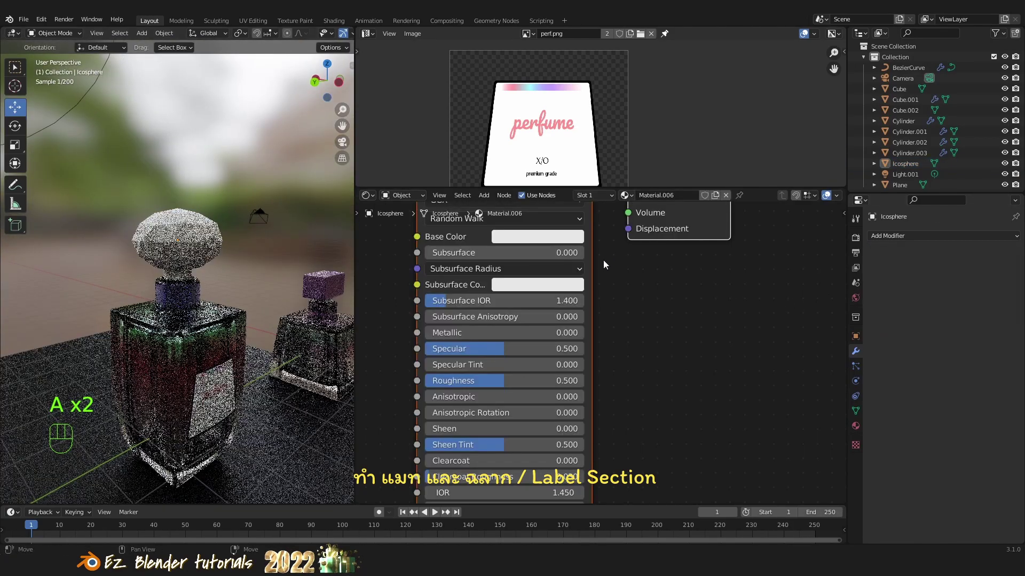
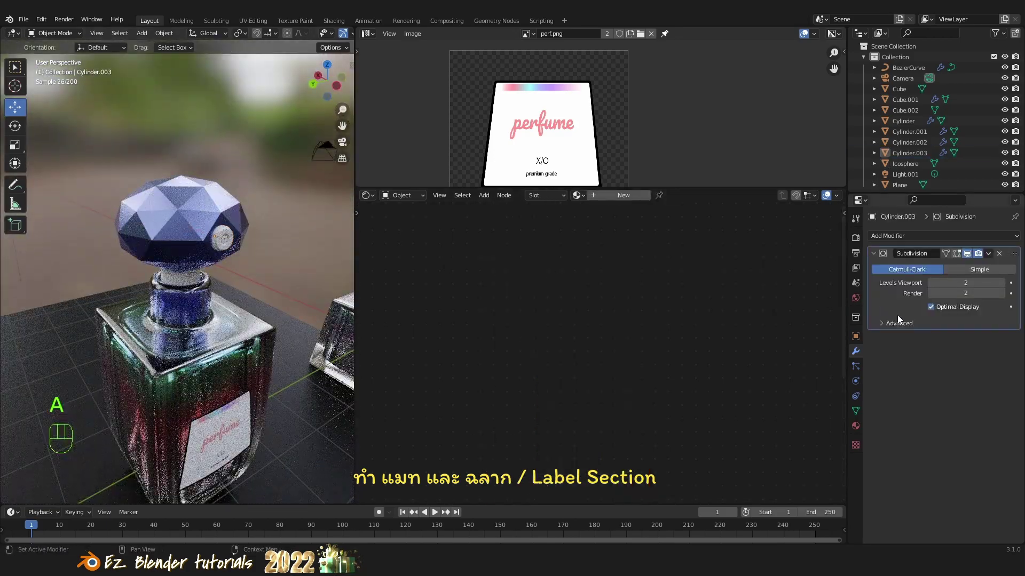
Give Cylinder.003 a new Material.007 and link it to Cylinder.002 via Ctrl+L Link Materials.
left_click(854, 436)
left_click_drag(976, 290, 950, 291)
left_click(623, 330)
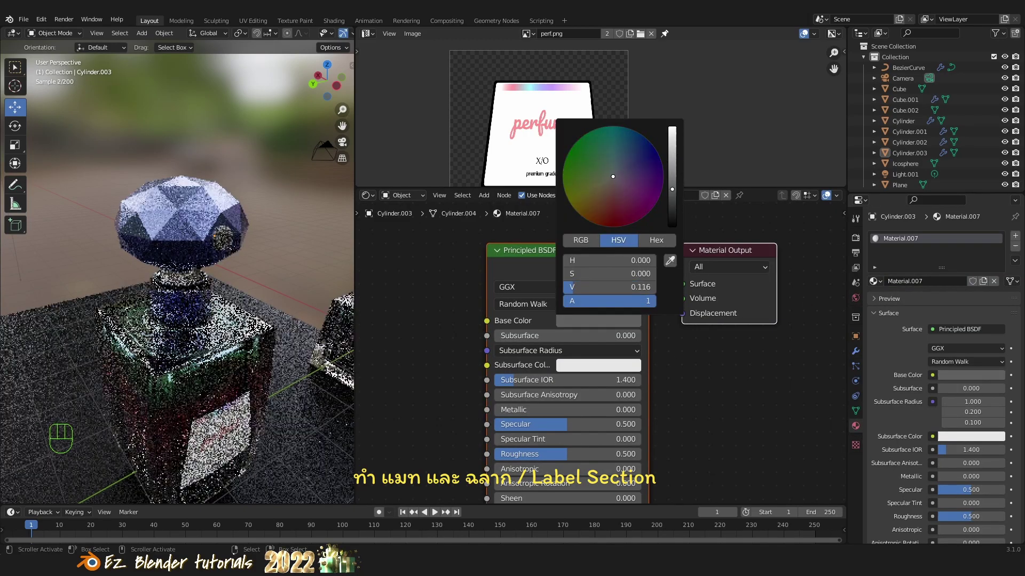
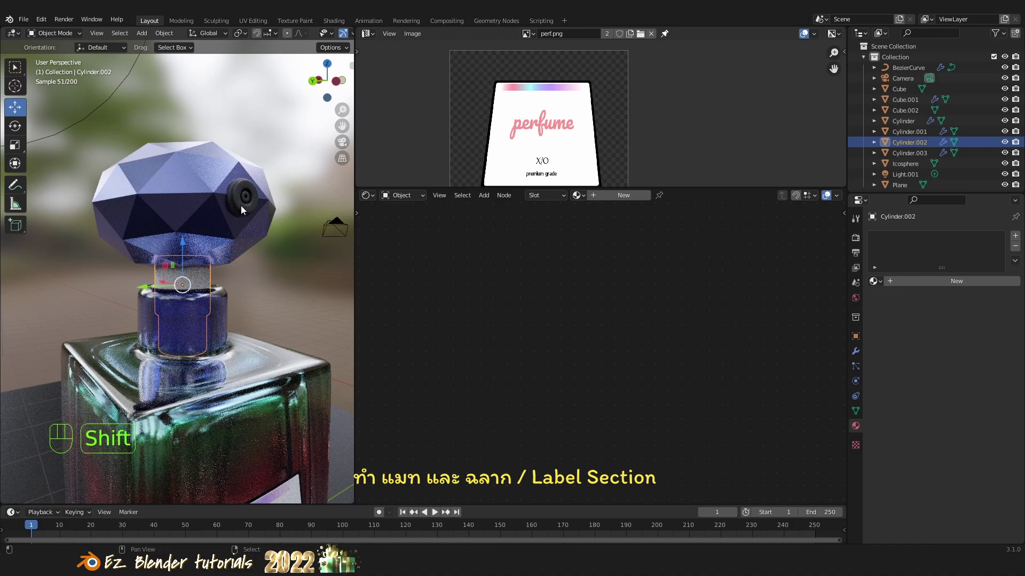
left_click(243, 212)
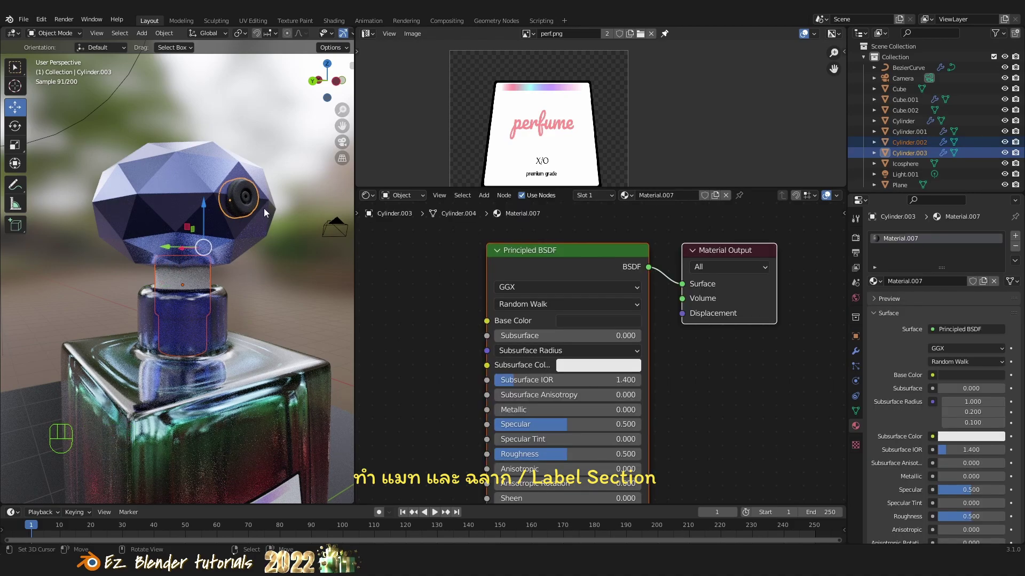
key("ctrl+l")
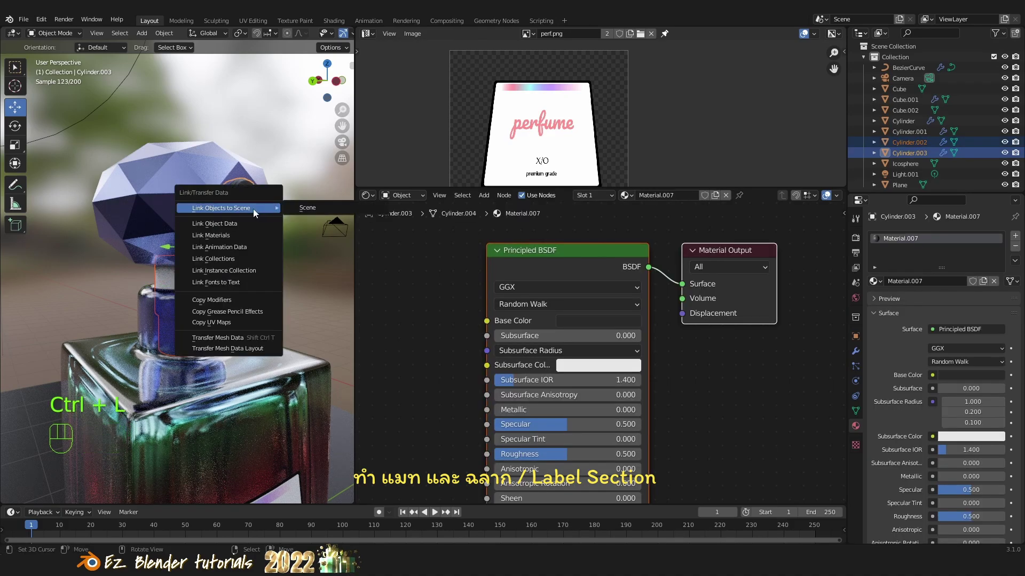
key("a")
Set the shared material's Base Color to a dark navy blue in the colour wheel.
left_click_drag(245, 348, 239, 365)
left_click_drag(211, 352, 225, 336)
left_click_drag(265, 320, 276, 349)
left_click(612, 324)
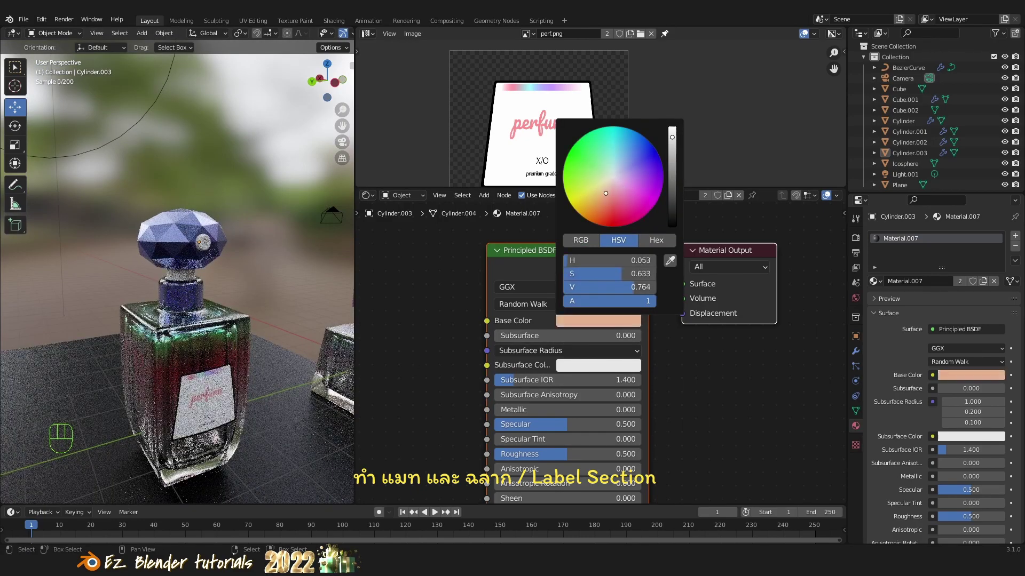
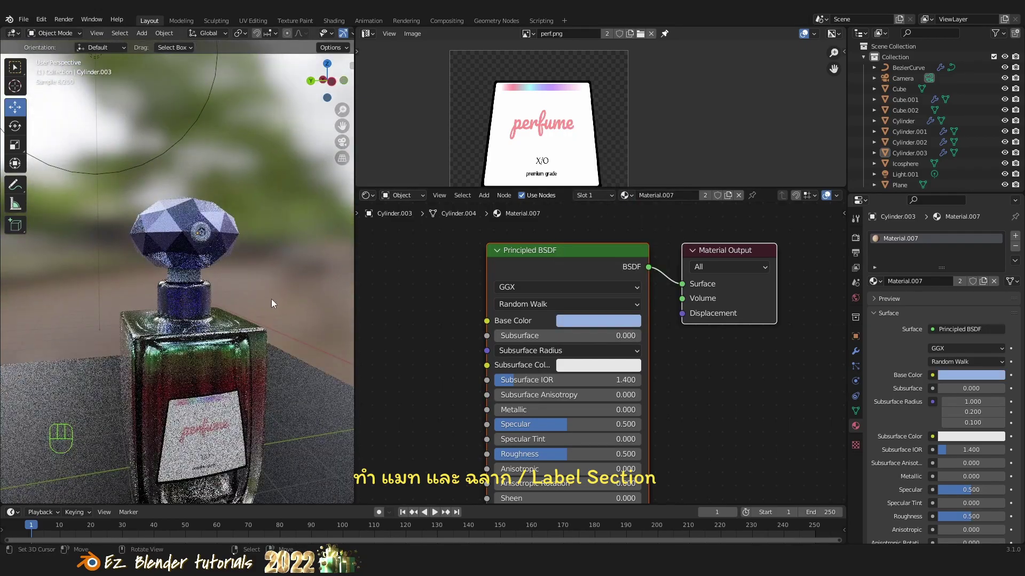
left_click_drag(276, 307, 300, 318)
left_click(614, 328)
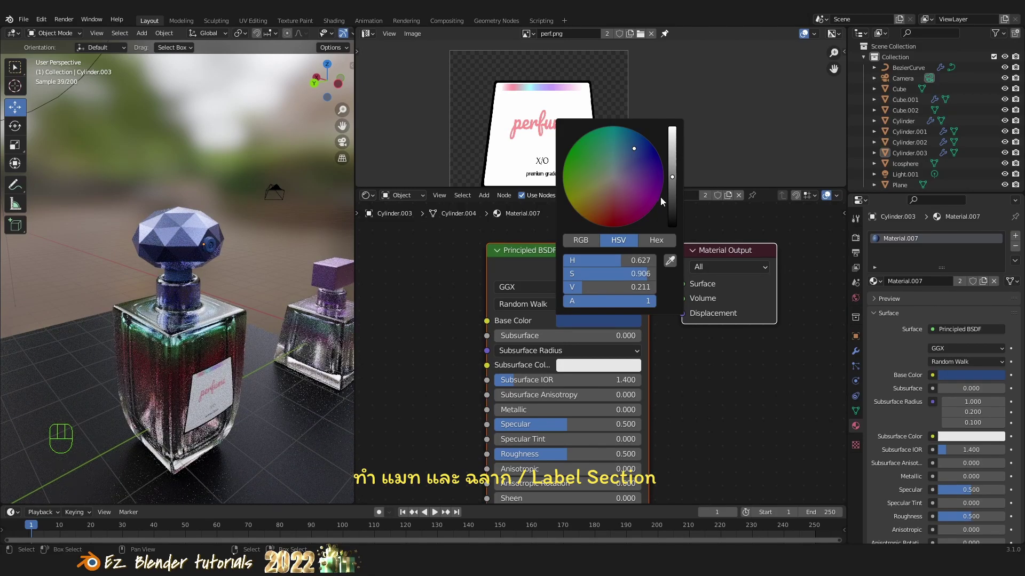
left_click_drag(249, 319, 182, 288)
left_click_drag(203, 320, 259, 323)
Select the bottle body to bring up its Material.004 gradient ramp.
right_click(189, 330)
key("a")
middle_click(627, 387)
left_click(597, 346)
left_click(629, 380)
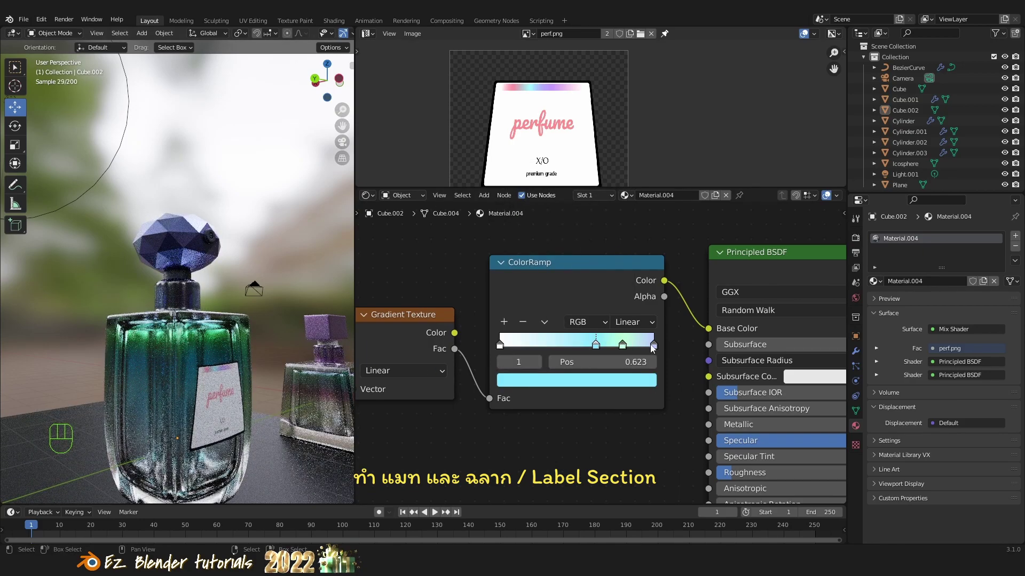
Make the ColorRamp stop at 1.000 a pale blue (H 0.609, S 0.638, V 1) and check the glass.
left_click(653, 347)
left_click(620, 383)
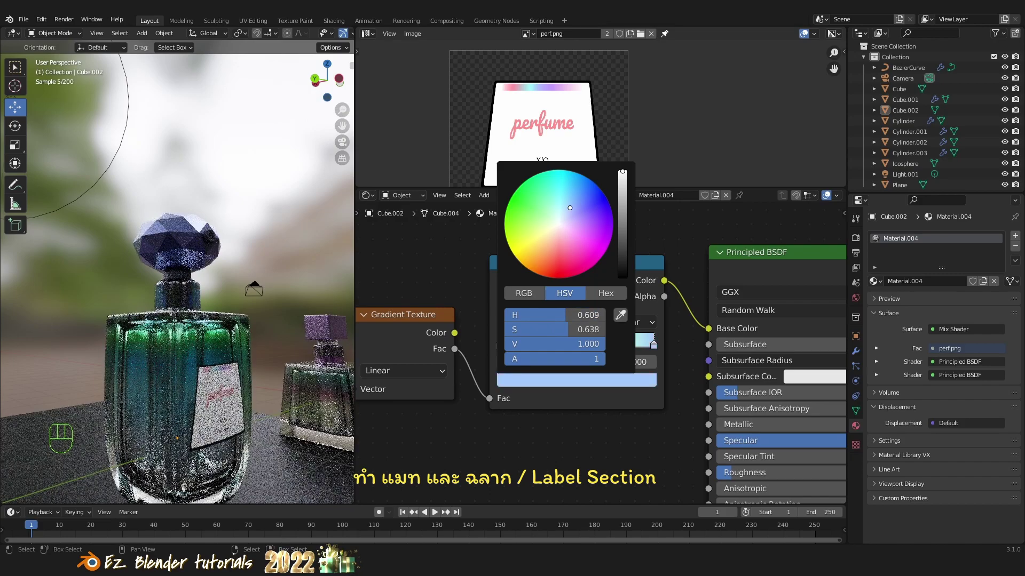
left_click_drag(199, 326, 184, 362)
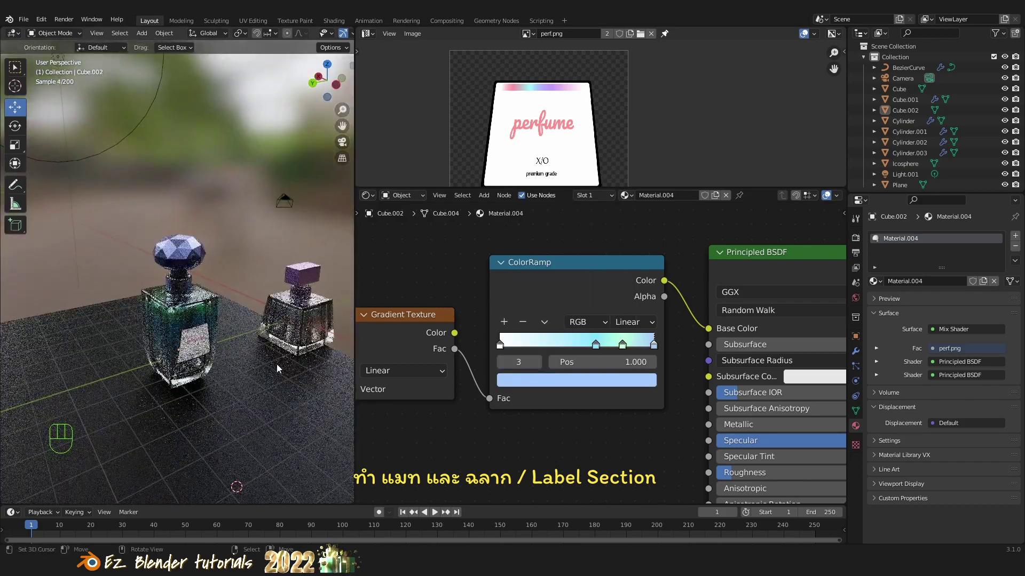
left_click_drag(282, 361, 294, 343)
left_click_drag(286, 375, 250, 378)
left_click_drag(250, 385, 247, 294)
Review the refreshed rendered preview from several angles and nudge the selected object along Z.
middle_click(226, 348)
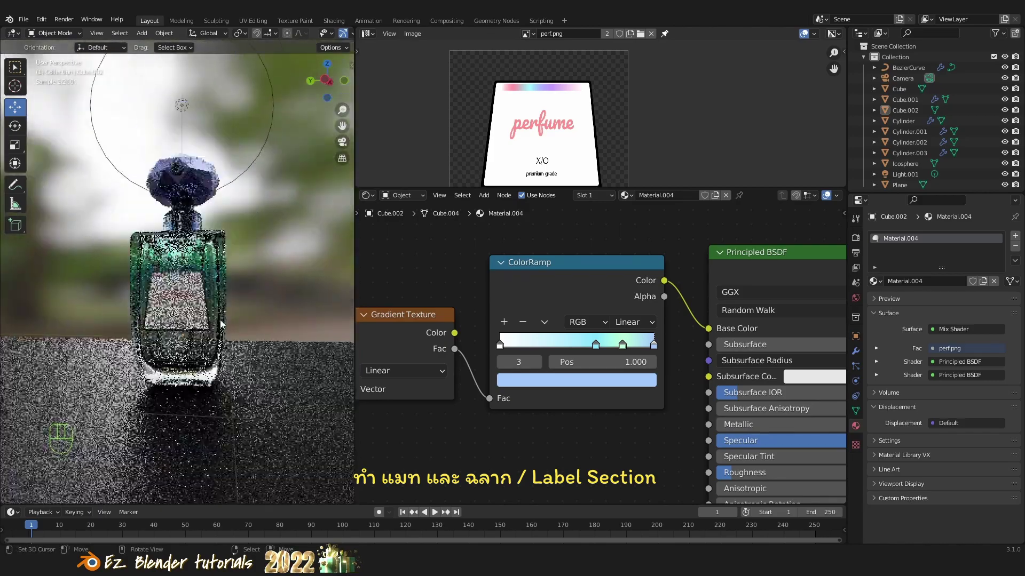
left_click_drag(237, 343, 293, 356)
left_click(207, 288)
key("z")
key("z")
key("b")
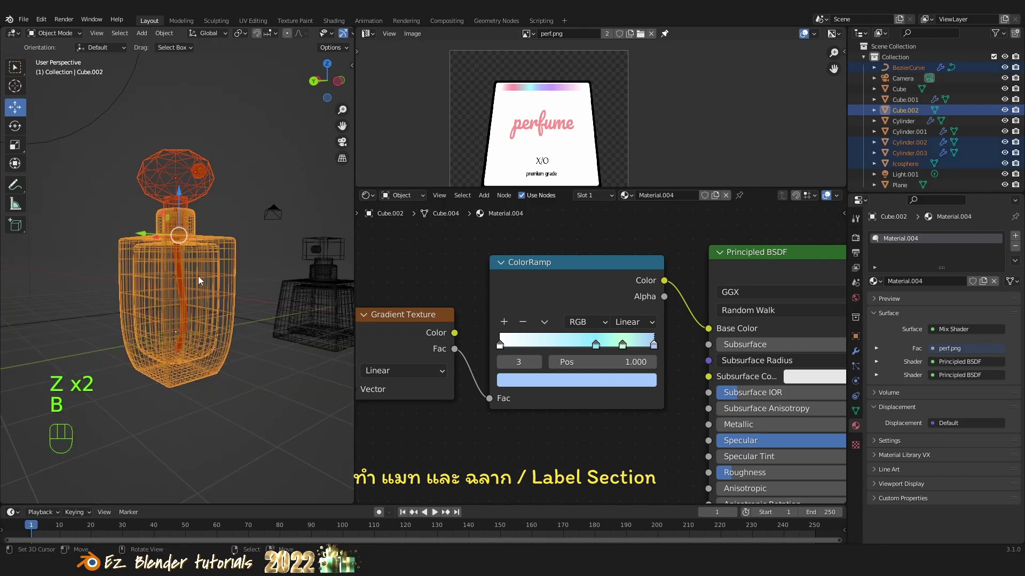
key("`")
left_click_drag(215, 311, 209, 265)
left_click_drag(257, 335, 228, 223)
key("g")
key("z")
left_click(245, 301)
Widen the shader editor area and toggle wireframe while orbiting around the bottle.
key("a")
left_click_drag(154, 274, 230, 307)
key("shift+z")
key("shift+z")
left_click_drag(206, 296, 259, 296)
left_click_drag(204, 290, 272, 289)
left_click_drag(201, 314, 191, 379)
left_click_drag(216, 353, 229, 342)
middle_click(251, 341)
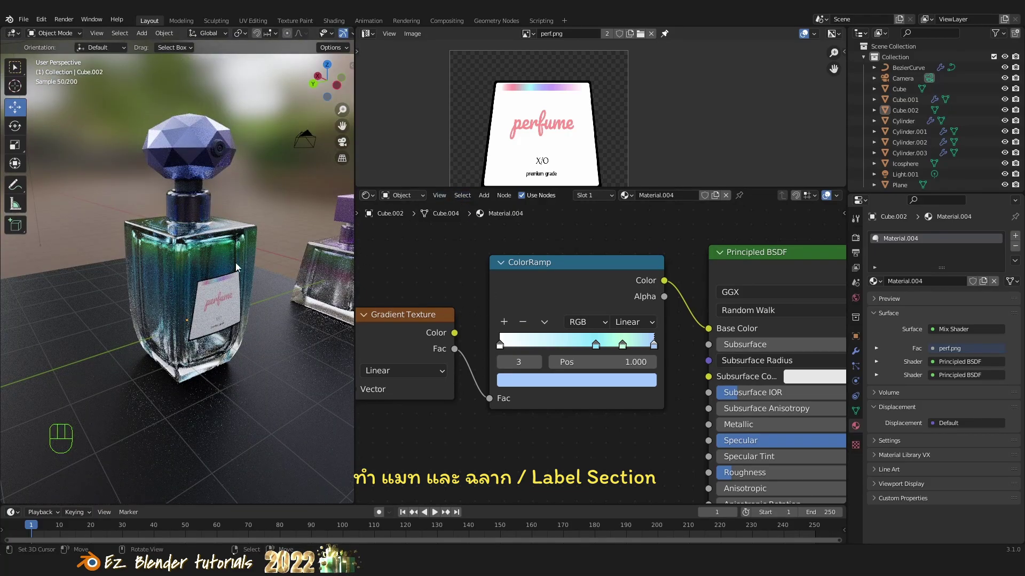
Frame the whole Material.004 node tree in the node editor.
right_click(228, 298)
key("a")
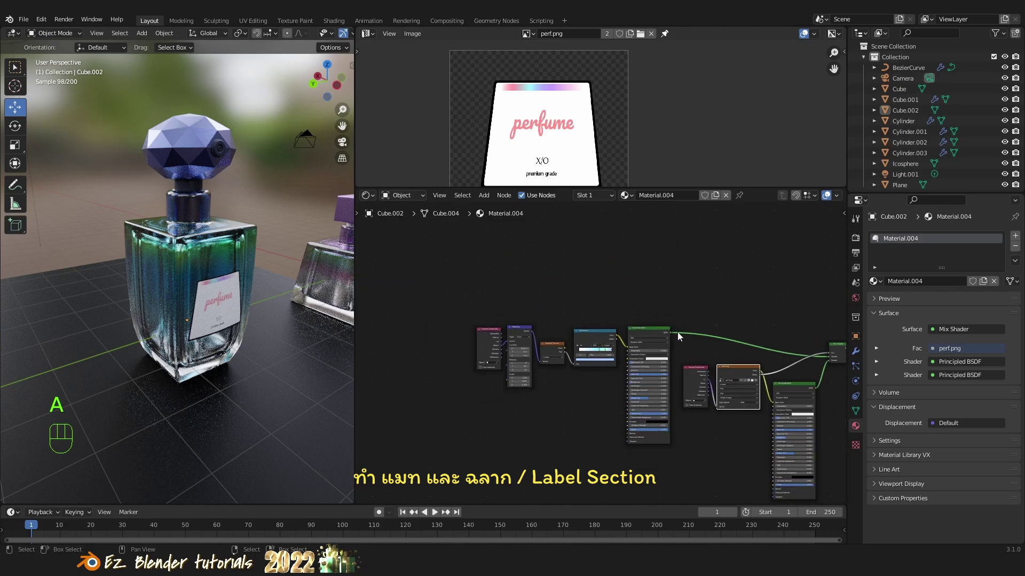
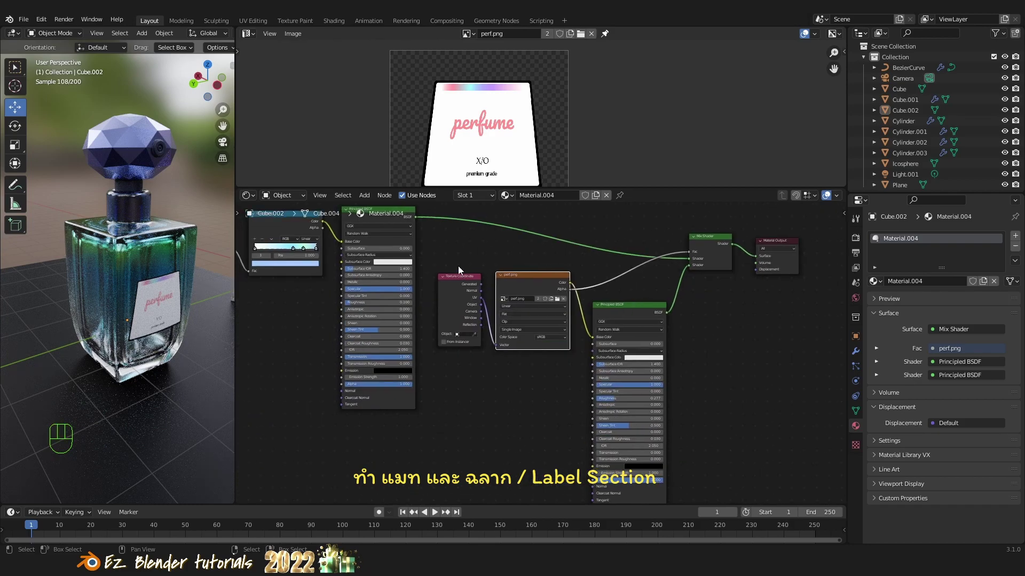
Select the label's Texture Coordinate, perf.png image and Principled BSDF nodes and group them in a frame.
left_click_drag(475, 290, 700, 336)
key("a")
key("shift+a")
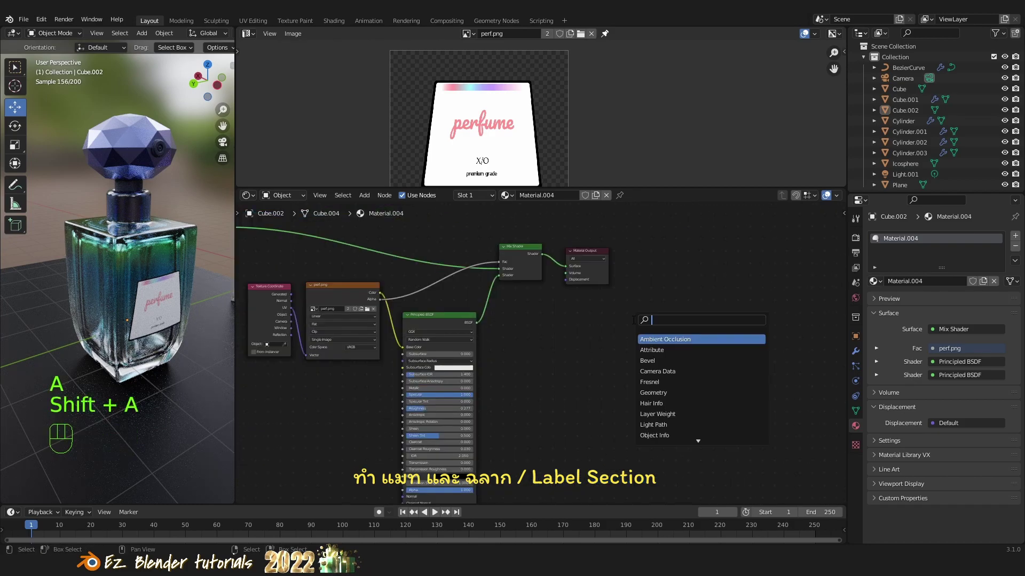
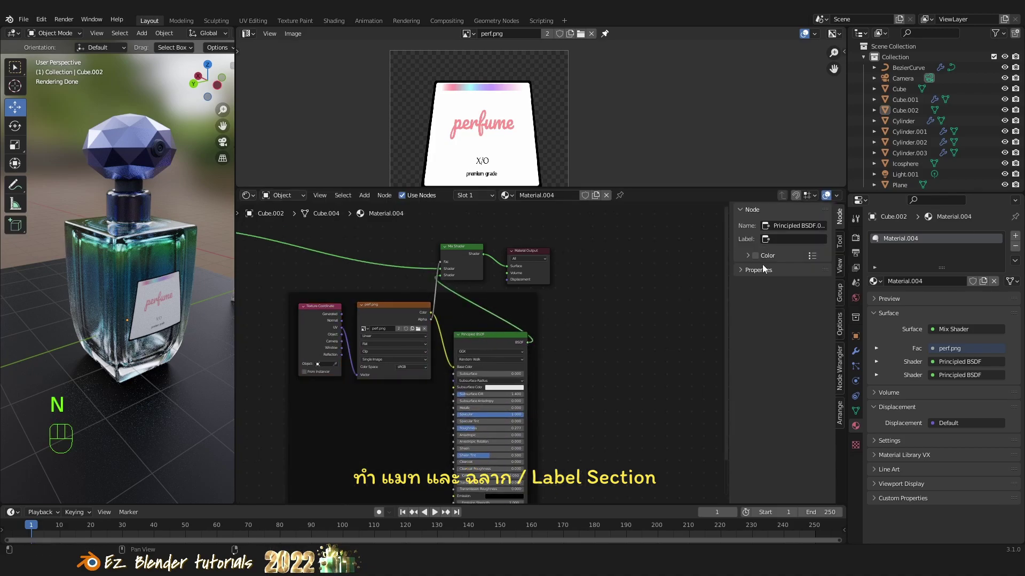
Enable a custom colour on the label frame and bring up its colour picker.
left_click(757, 260)
left_click(749, 260)
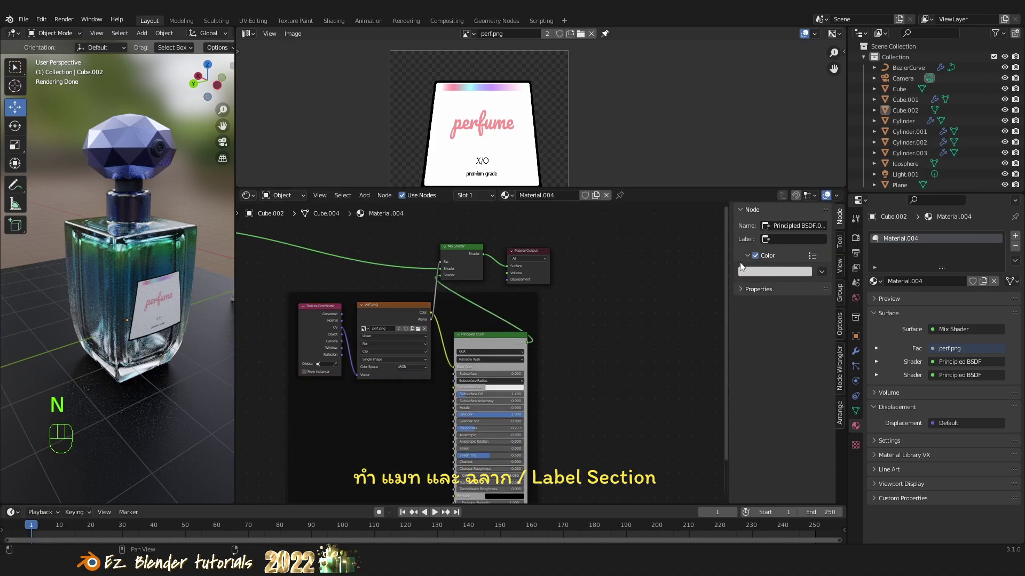
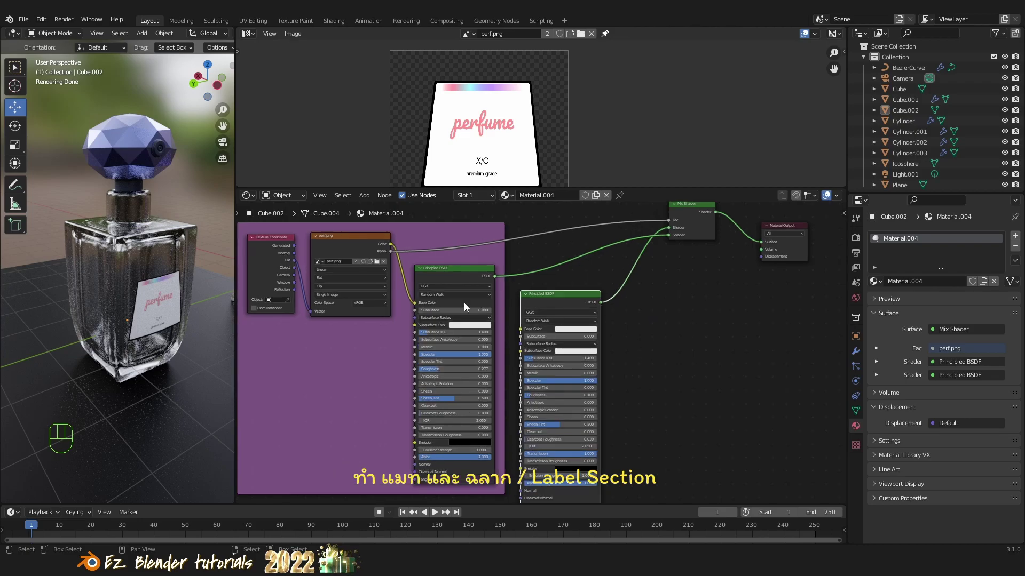
left_click_drag(178, 336, 167, 323)
left_click_drag(171, 323, 177, 305)
left_click_drag(149, 311, 149, 336)
middle_click(169, 329)
middle_click(179, 311)
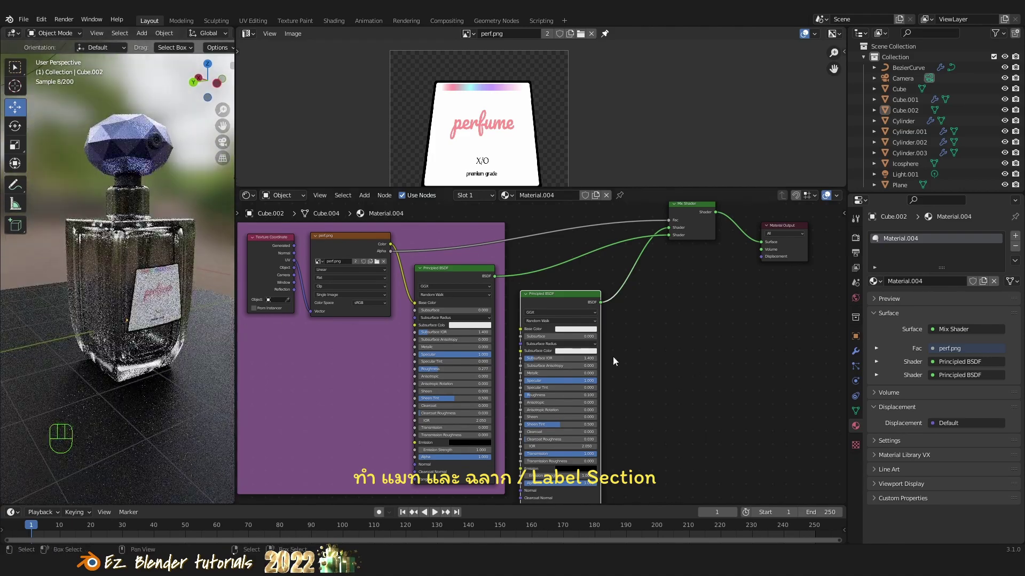
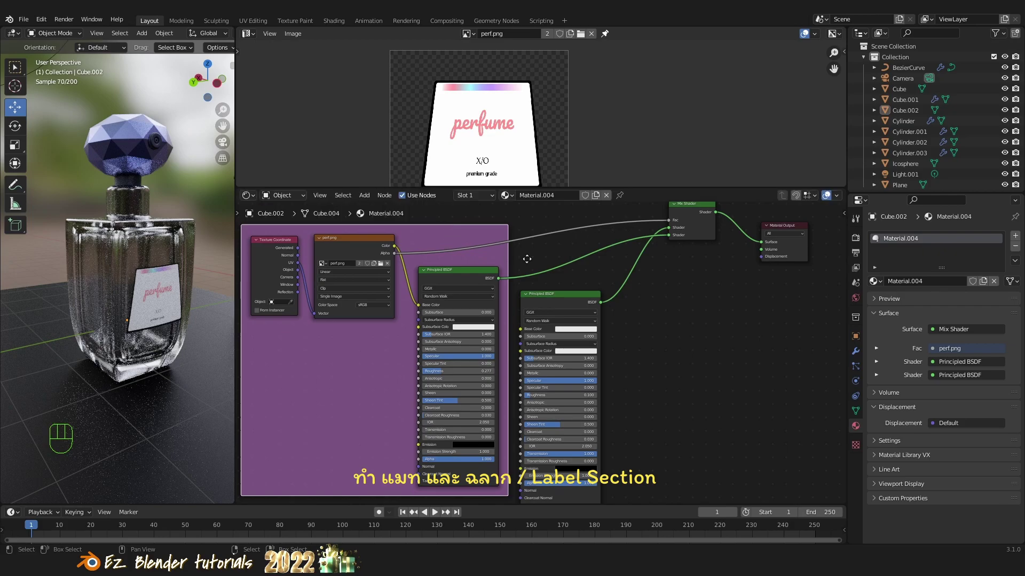
left_click_drag(702, 223, 705, 239)
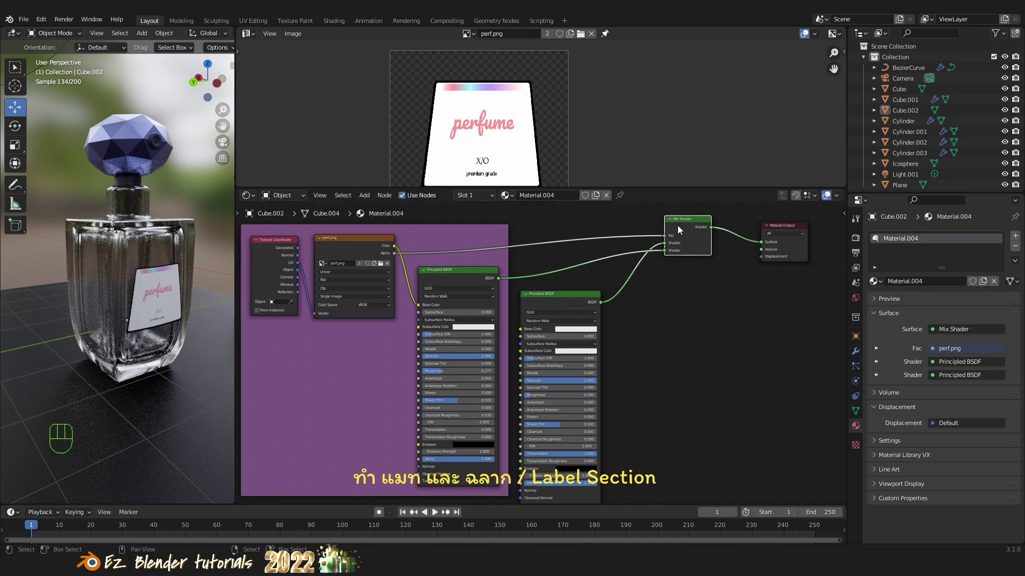
left_click_drag(576, 304, 582, 304)
left_click(590, 307)
left_click(592, 337)
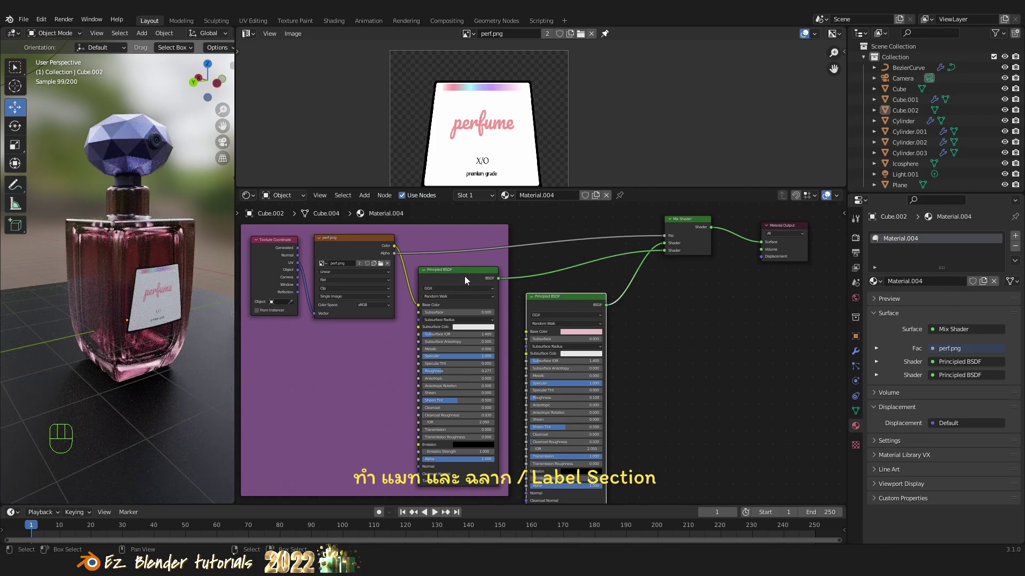
left_click(468, 278)
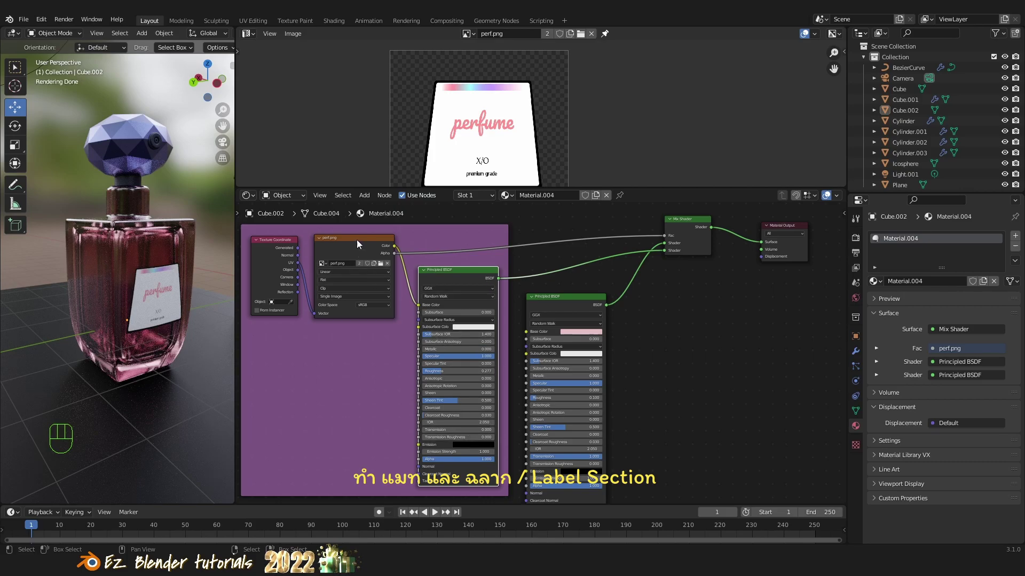
left_click(360, 245)
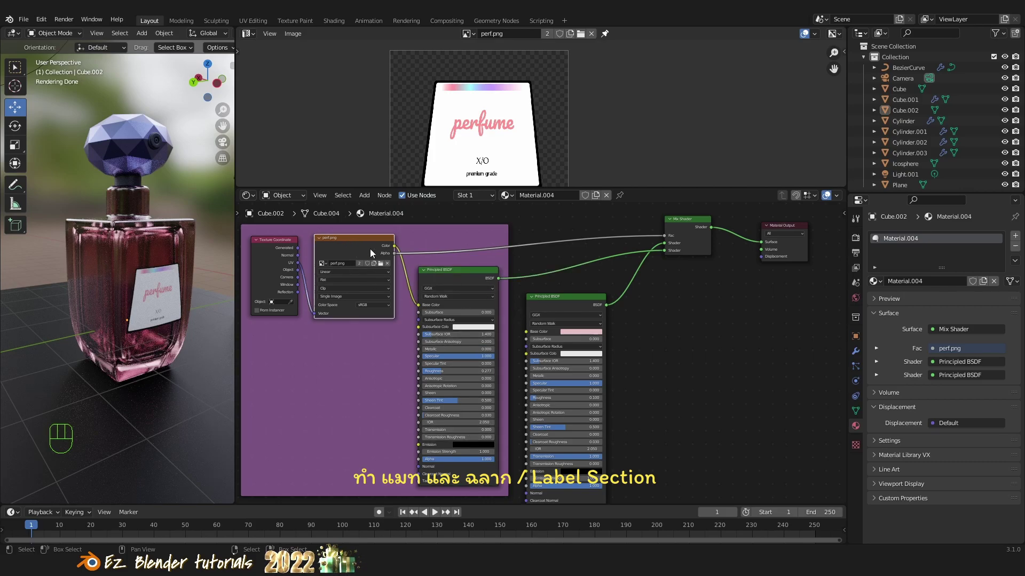
left_click(364, 248)
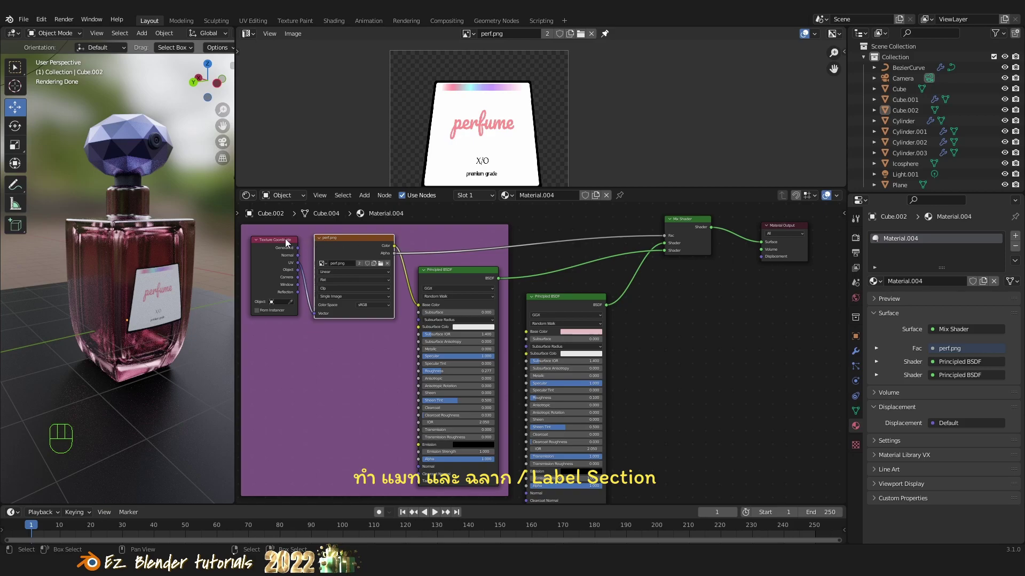
left_click(288, 244)
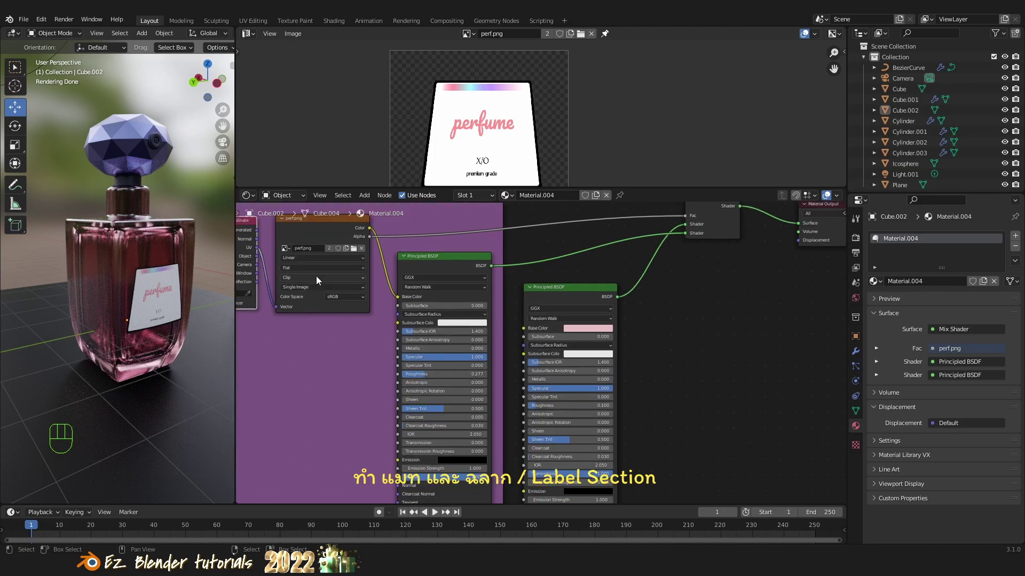
Route the first Principled BSDF straight to the Material Output surface, bypassing the Mix Shader.
left_click_drag(319, 284, 305, 310)
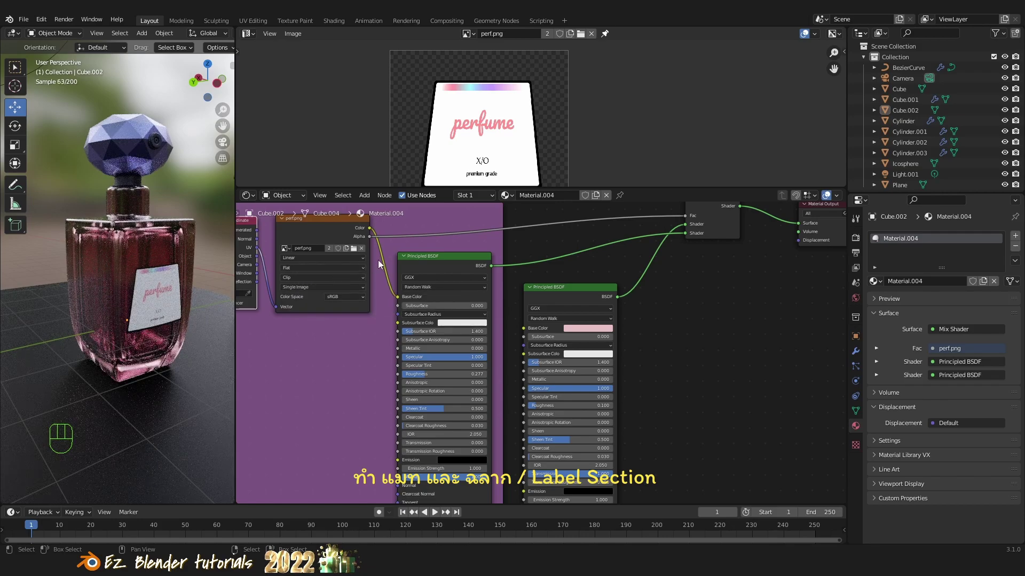
left_click(716, 218)
left_click_drag(712, 226, 713, 241)
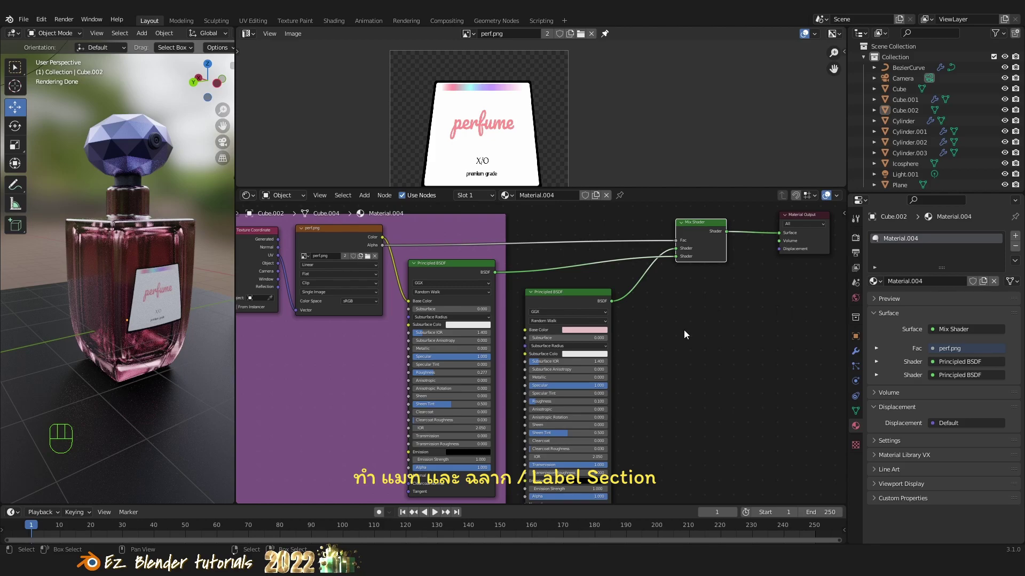
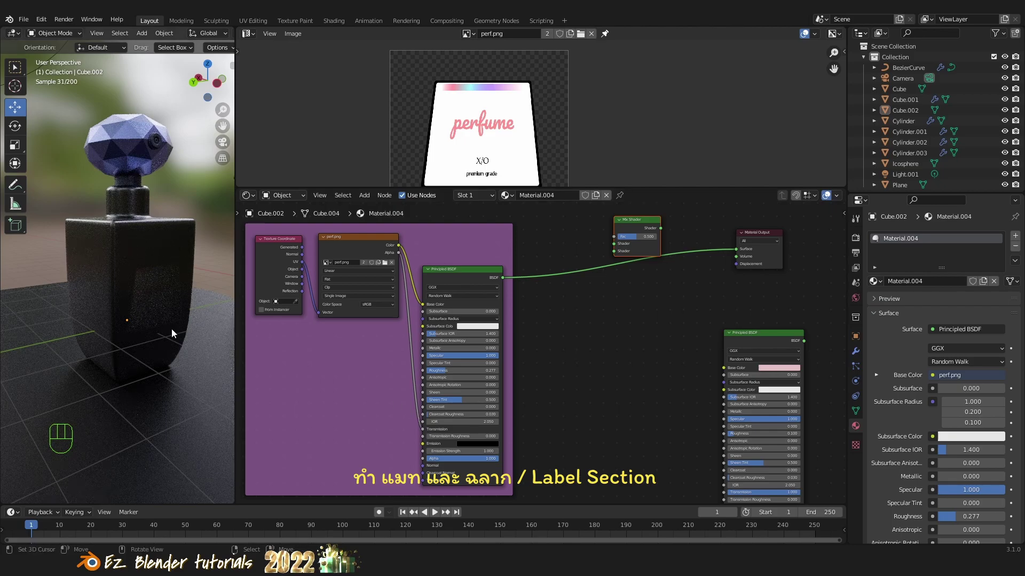
Rewire the Mix Shader with the label shader, the pink shader and perf.png alpha as factor.
left_click_drag(166, 332, 132, 320)
left_click_drag(489, 282, 524, 251)
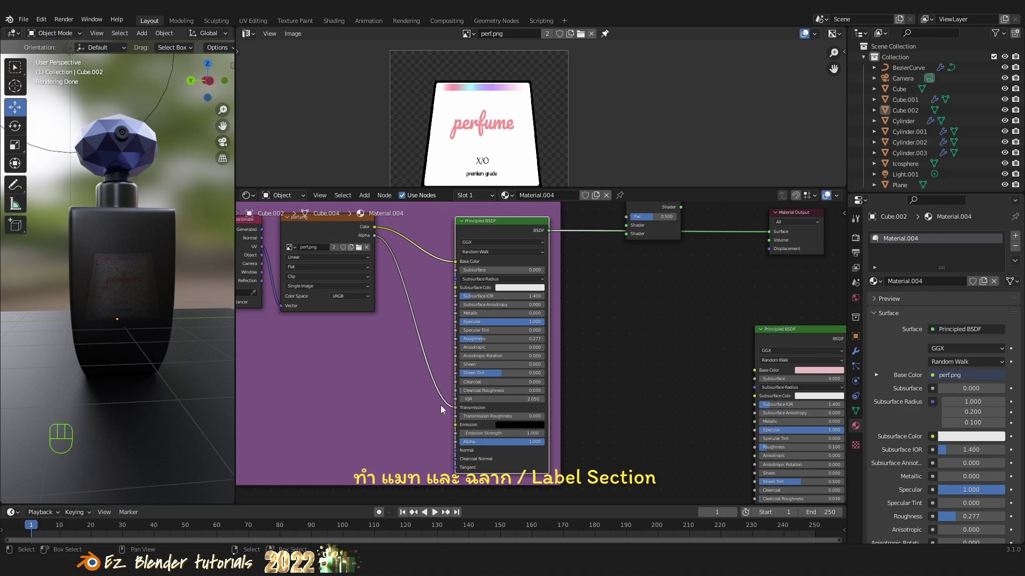
left_click_drag(104, 302, 154, 333)
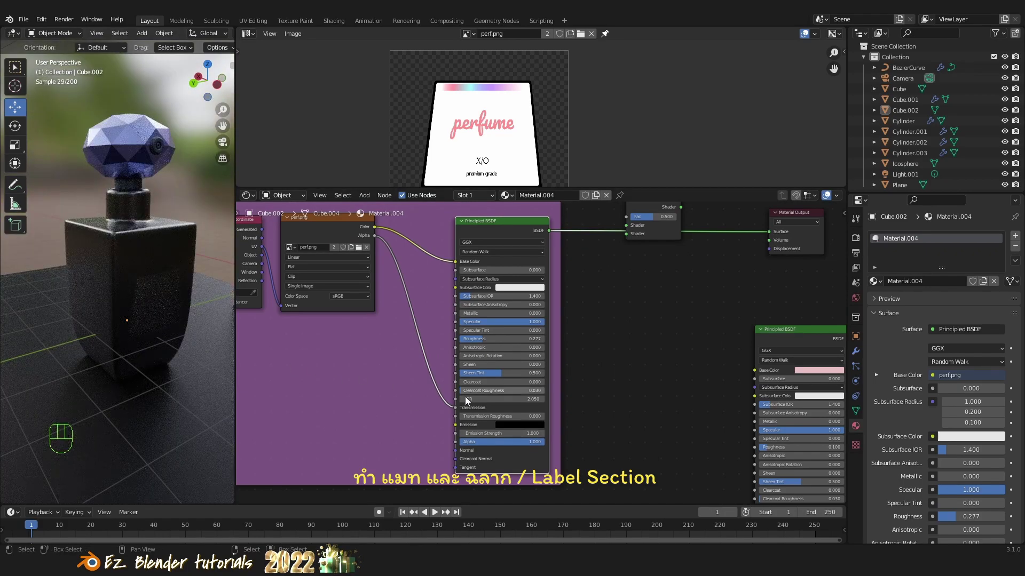
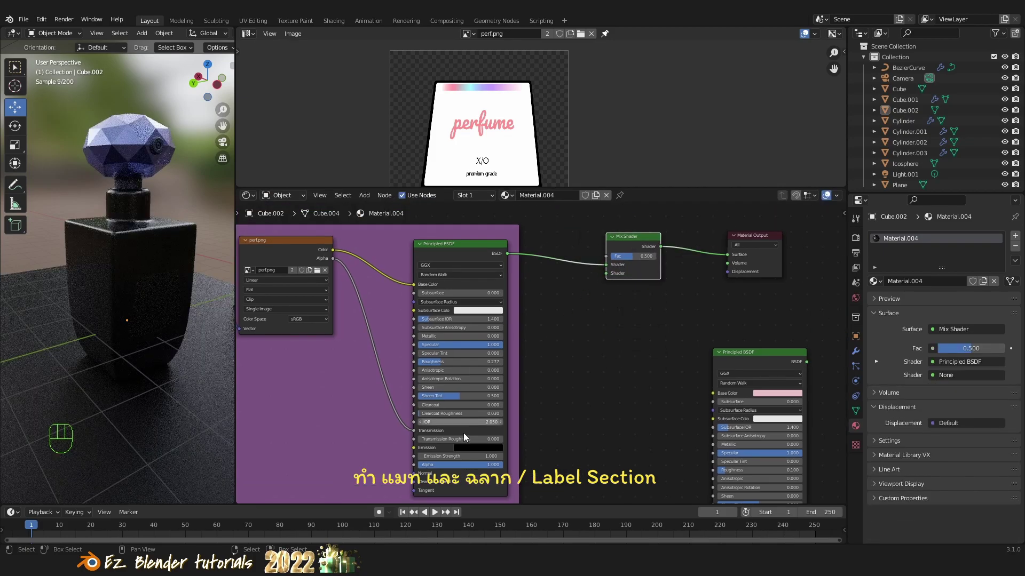
left_click_drag(417, 437, 689, 322)
left_click_drag(771, 355, 604, 307)
left_click_drag(630, 314, 607, 272)
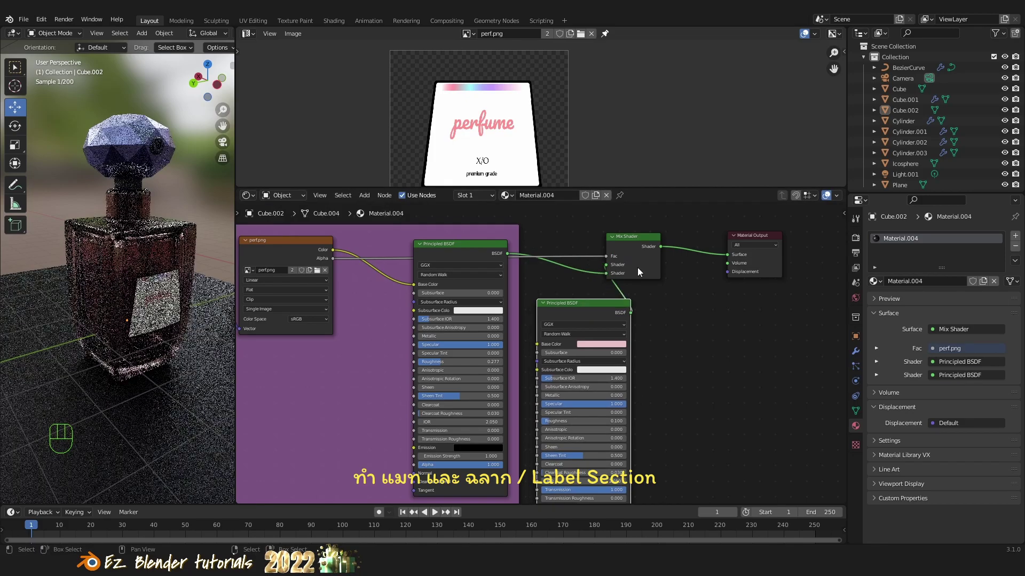
Check the Mix Shader's inputs and reconnect the pink shader as its second shader.
left_click(628, 242)
left_click(623, 305)
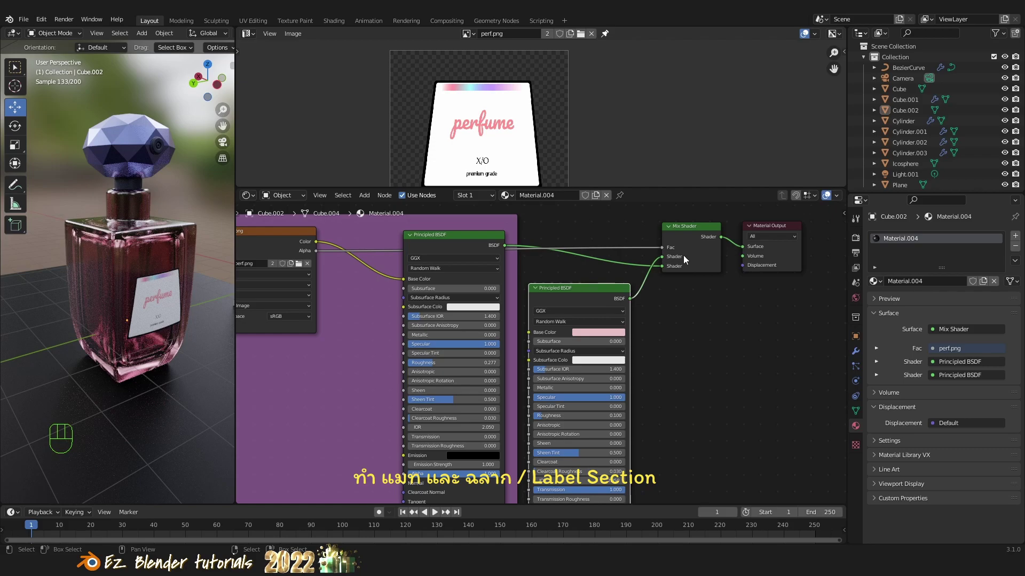
left_click(667, 261)
left_click_drag(149, 317, 131, 306)
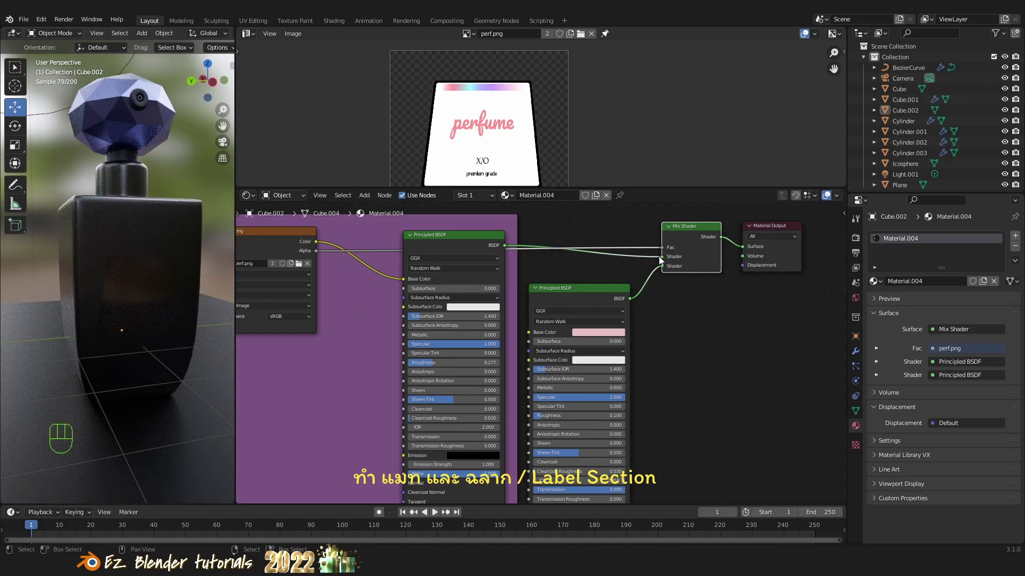
left_click(664, 264)
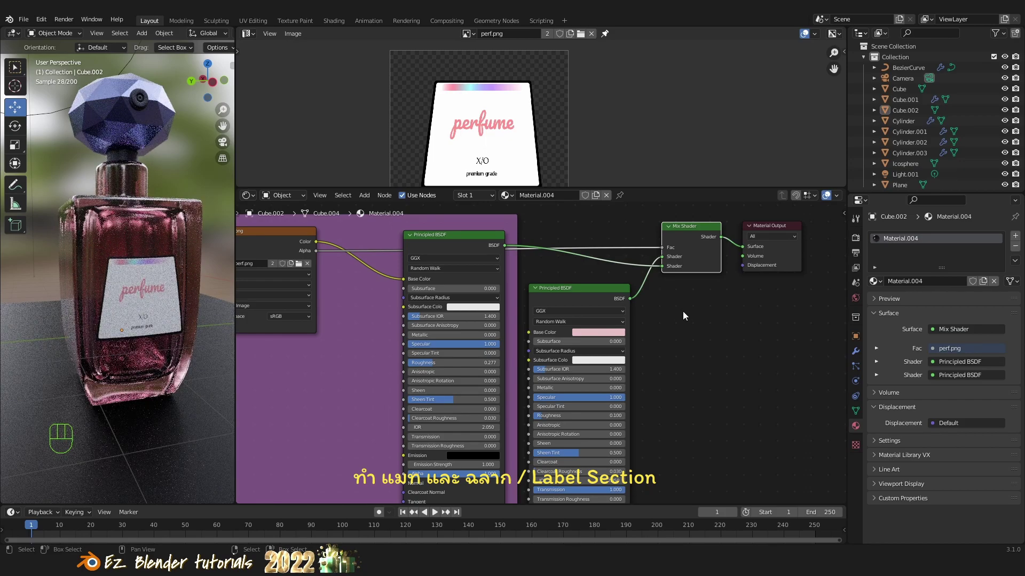
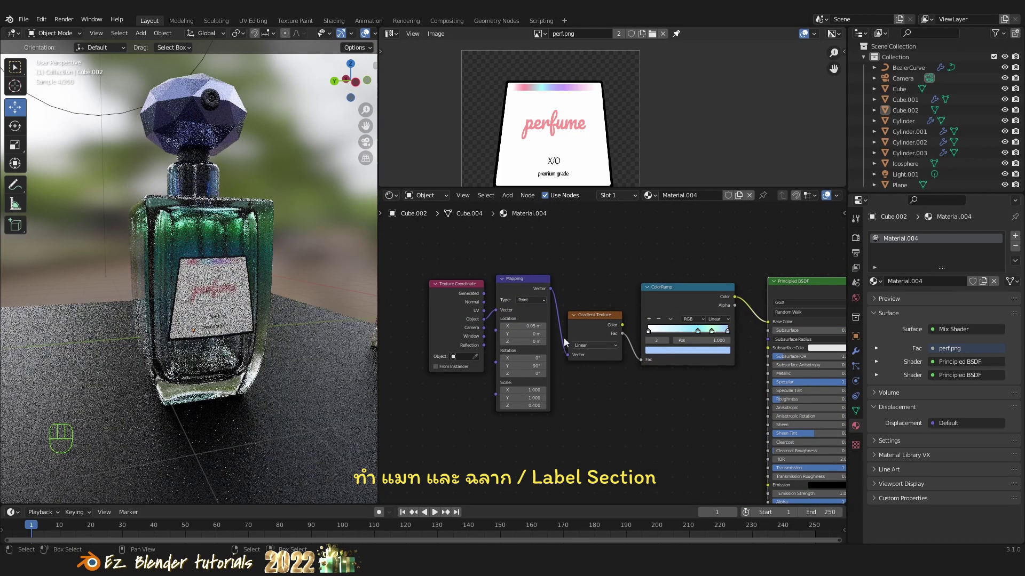
left_click_drag(245, 331, 259, 347)
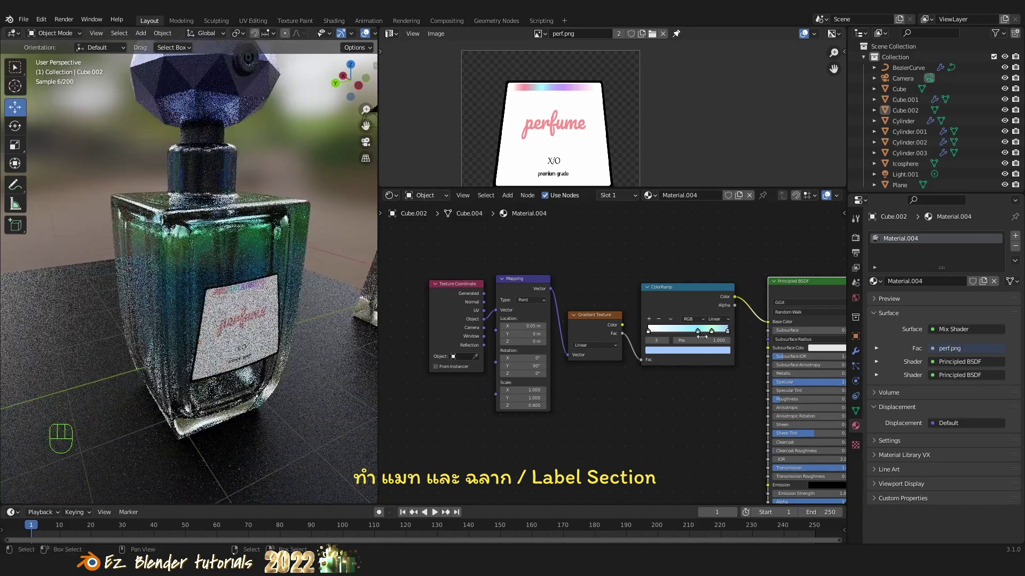
left_click(688, 302)
left_click(598, 320)
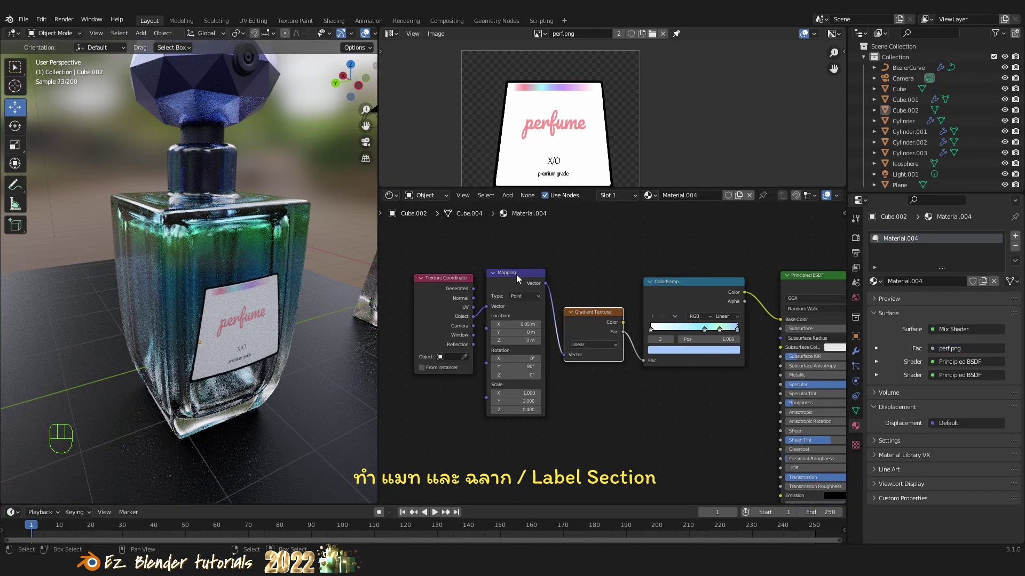
left_click(520, 280)
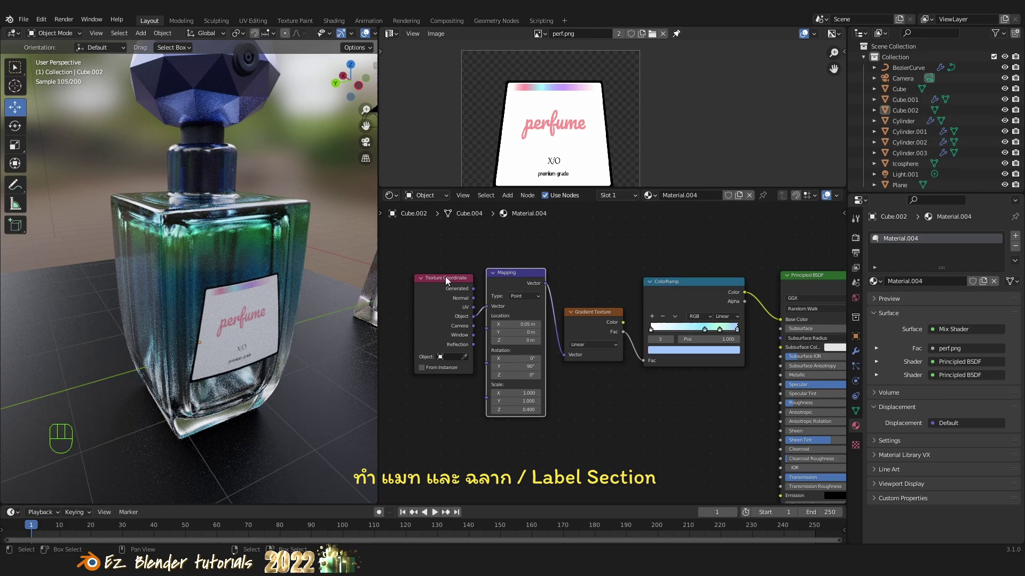
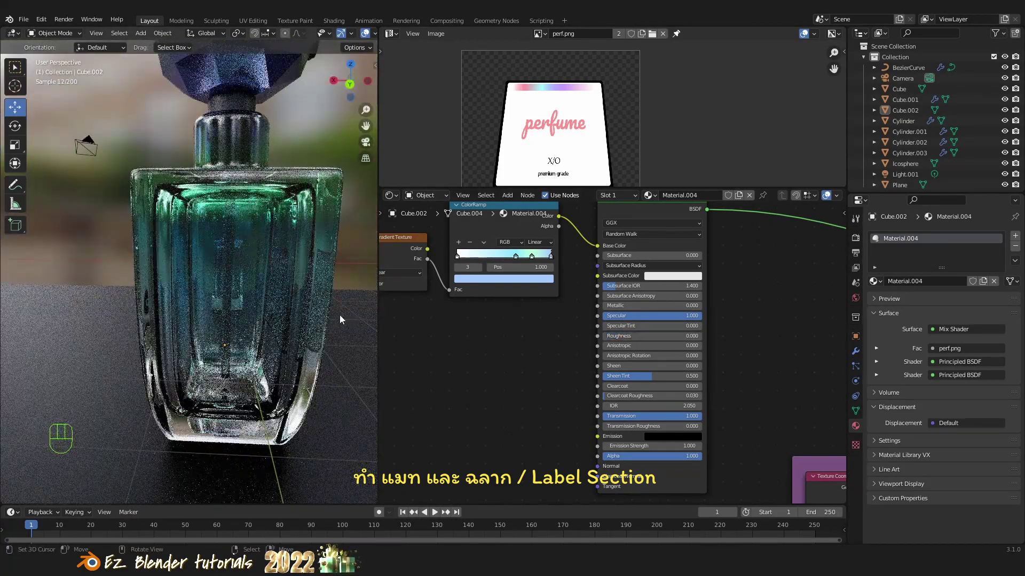
Orbit the viewport around the lower part of the bottle.
left_click_drag(336, 317, 310, 318)
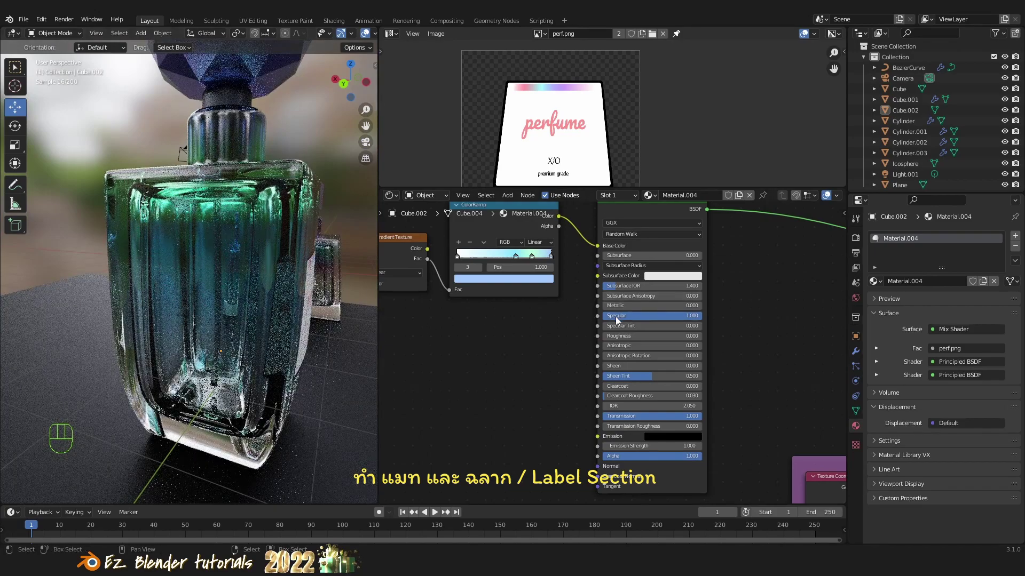
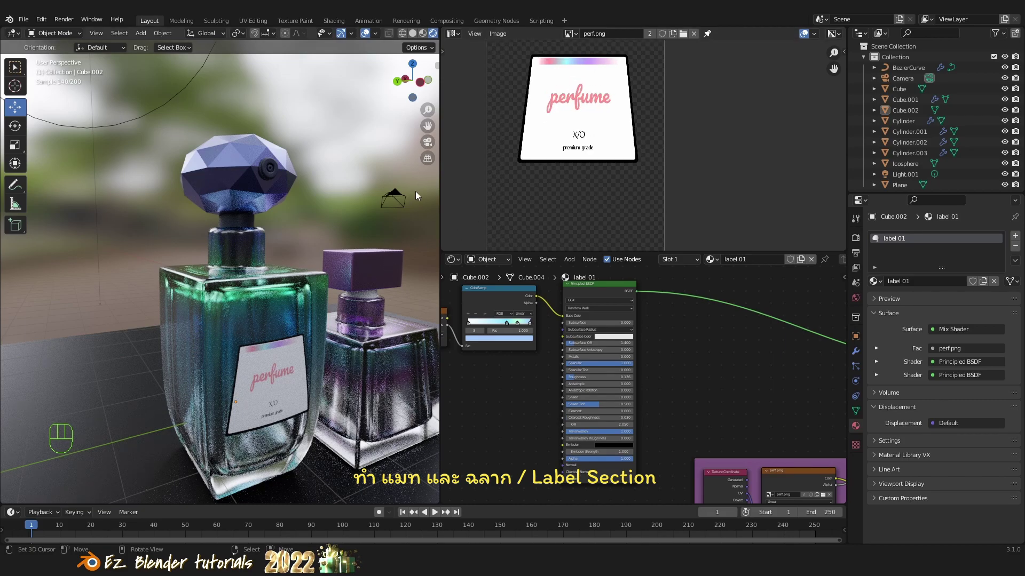
middle_click(336, 248)
left_click_drag(331, 264, 272, 242)
left_click_drag(274, 245, 319, 251)
left_click_drag(317, 263, 329, 286)
middle_click(314, 280)
middle_click(346, 274)
left_click_drag(250, 250, 309, 243)
left_click_drag(323, 238, 357, 232)
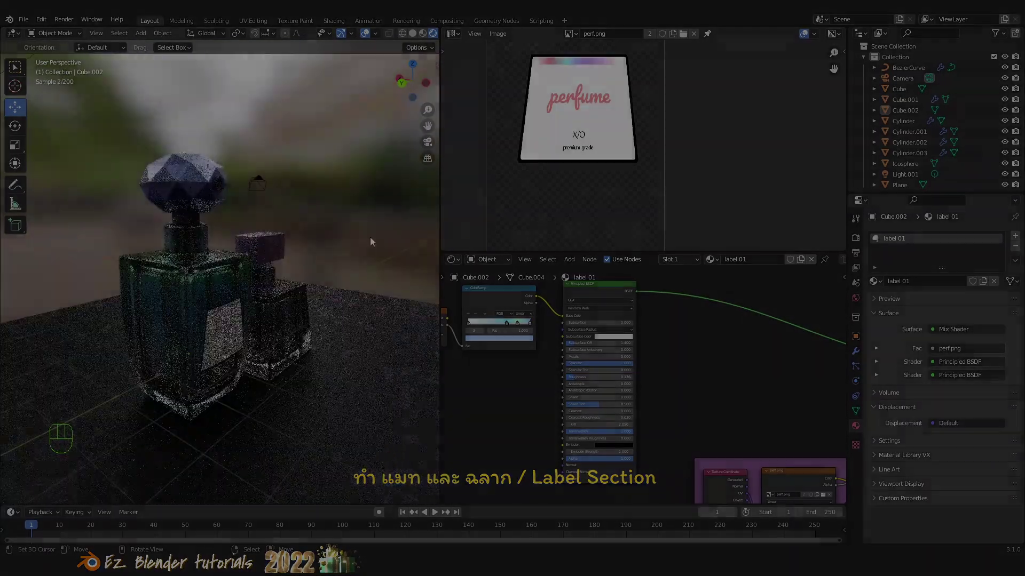